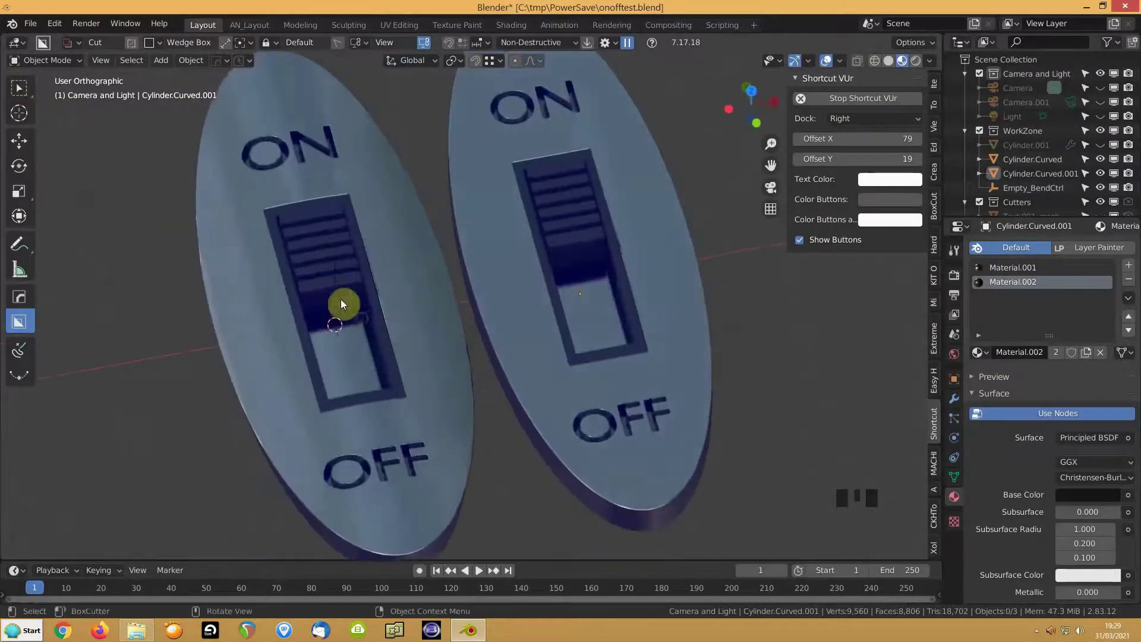
Step: Inspect both badges with the wireframe overlay on, then turn the overlay back off
scroll(down, 3)
click(502, 303)
drag(499, 271, 492, 299)
key(alt+v)
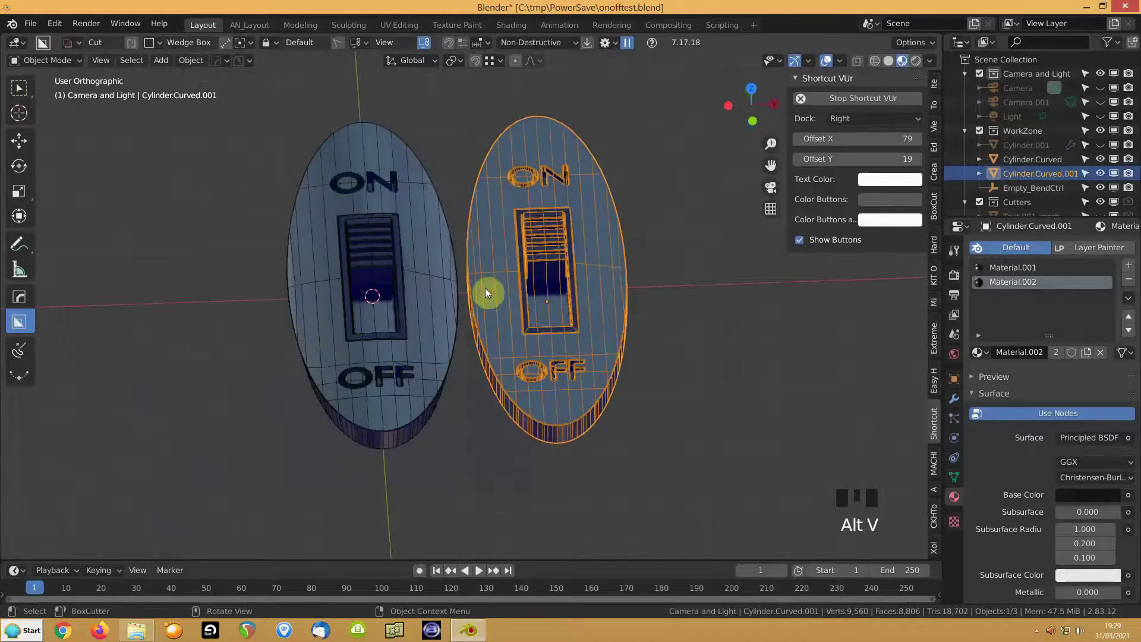
scroll(up, 3)
scroll(up, 3)
scroll(down, 3)
drag(498, 304, 480, 313)
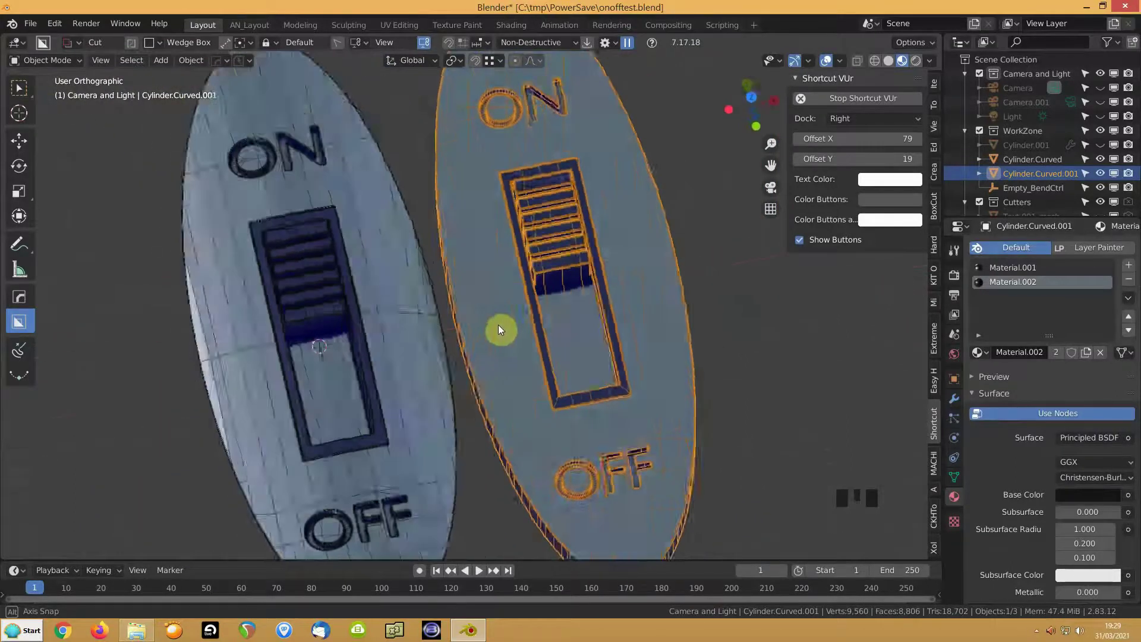
scroll(up, 3)
click(768, 289)
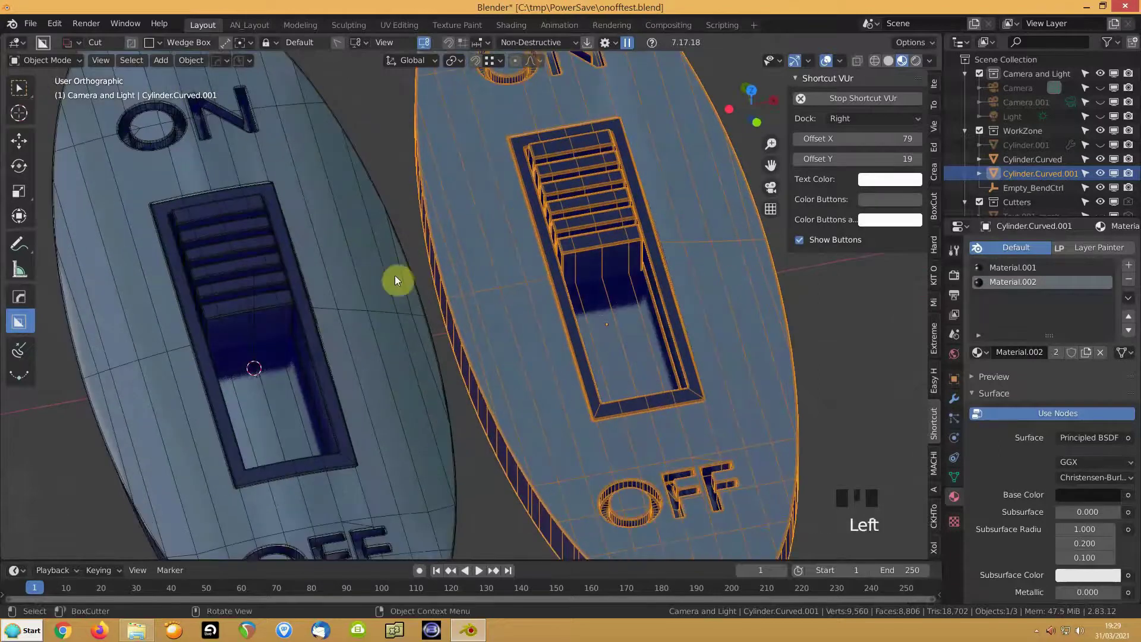
drag(546, 307, 369, 300)
scroll(down, 3)
scroll(up, 3)
scroll(down, 3)
scroll(down, 3)
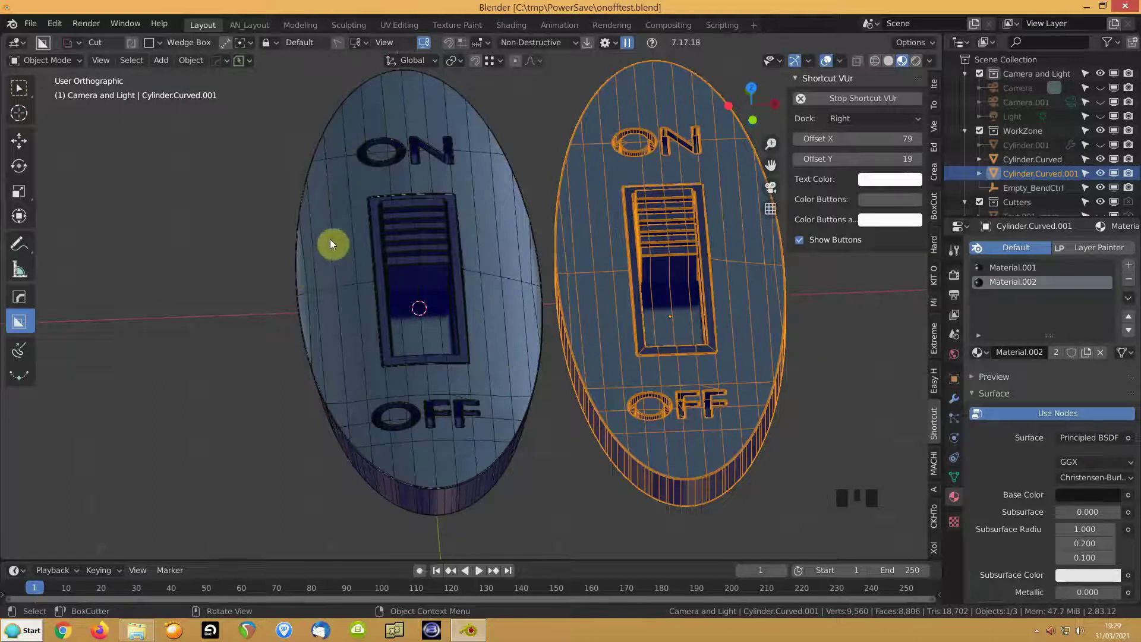
key(alt+v)
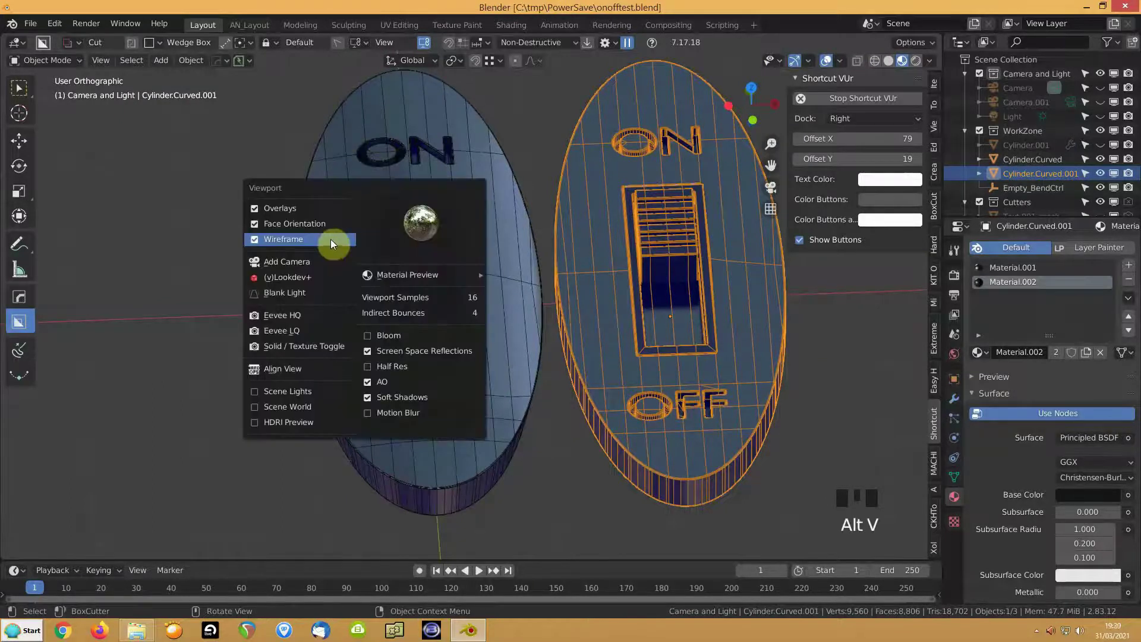
drag(393, 249, 349, 330)
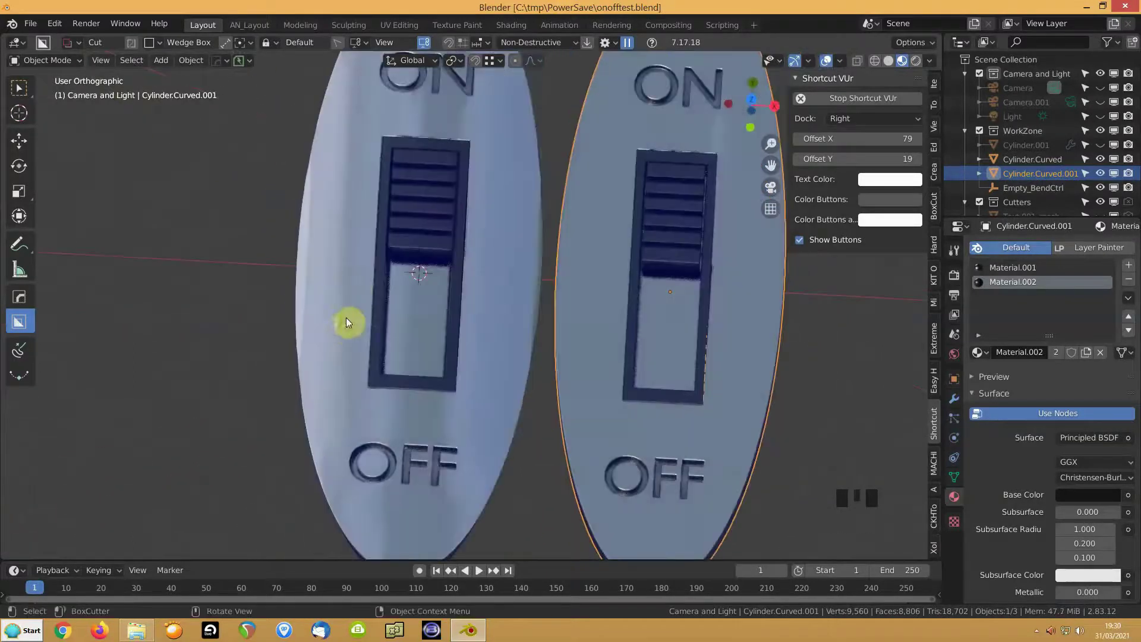
drag(355, 369, 398, 256)
scroll(up, 3)
Step: Knife-cut two new lines across the left badge's face, above and below the ON lettering
key(Tab)
key(Tab)
click(338, 192)
key(Tab)
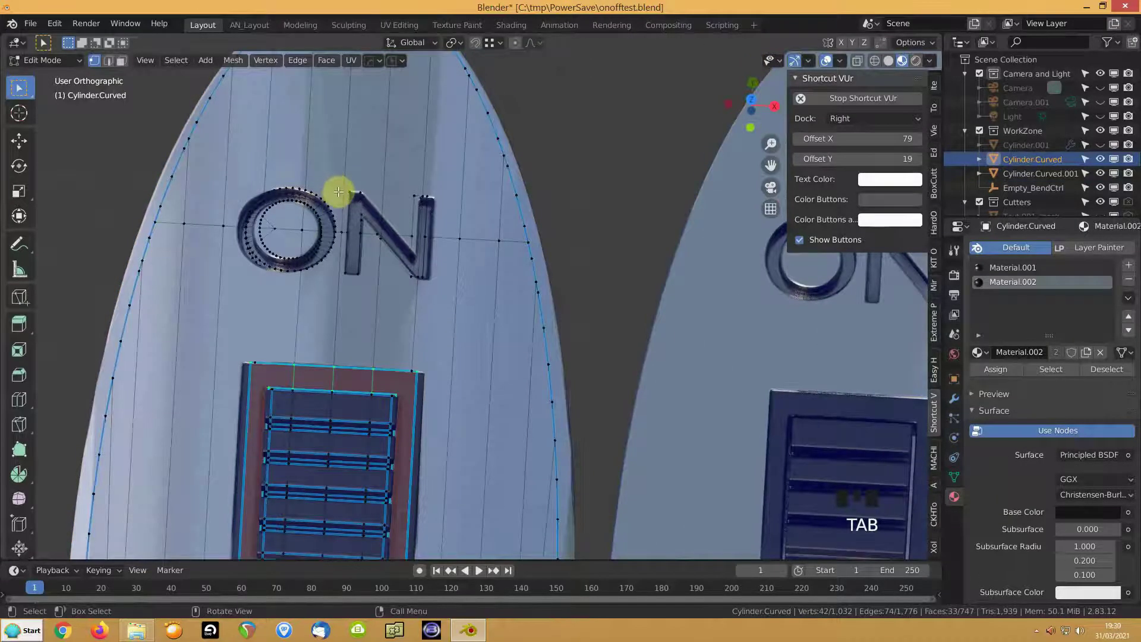
key(KP_7)
drag(366, 278, 503, 241)
key(k)
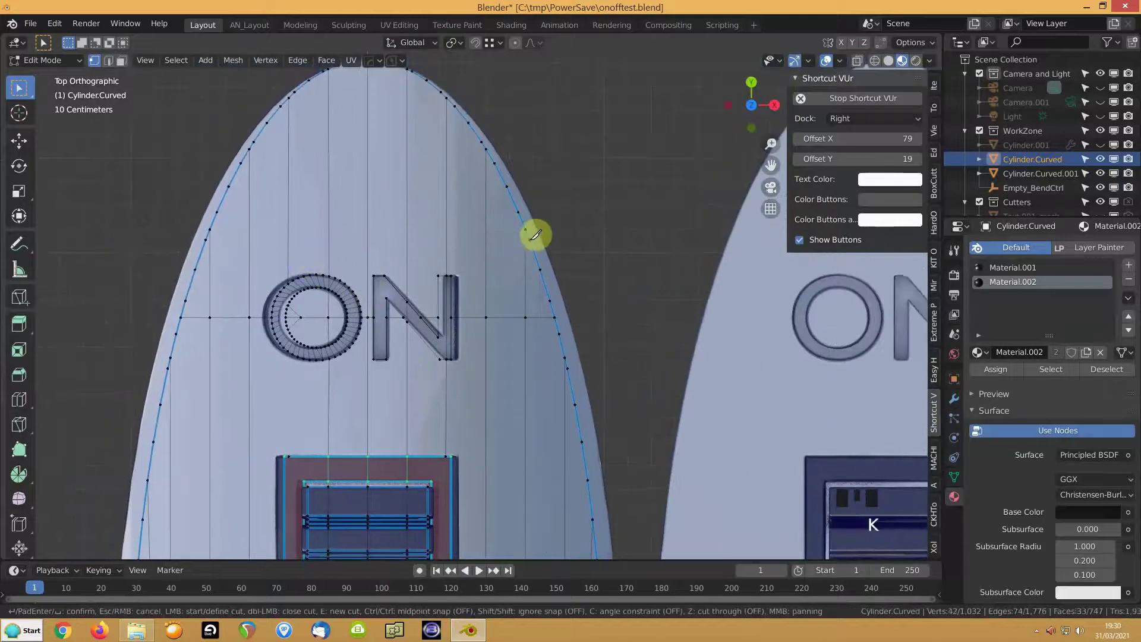
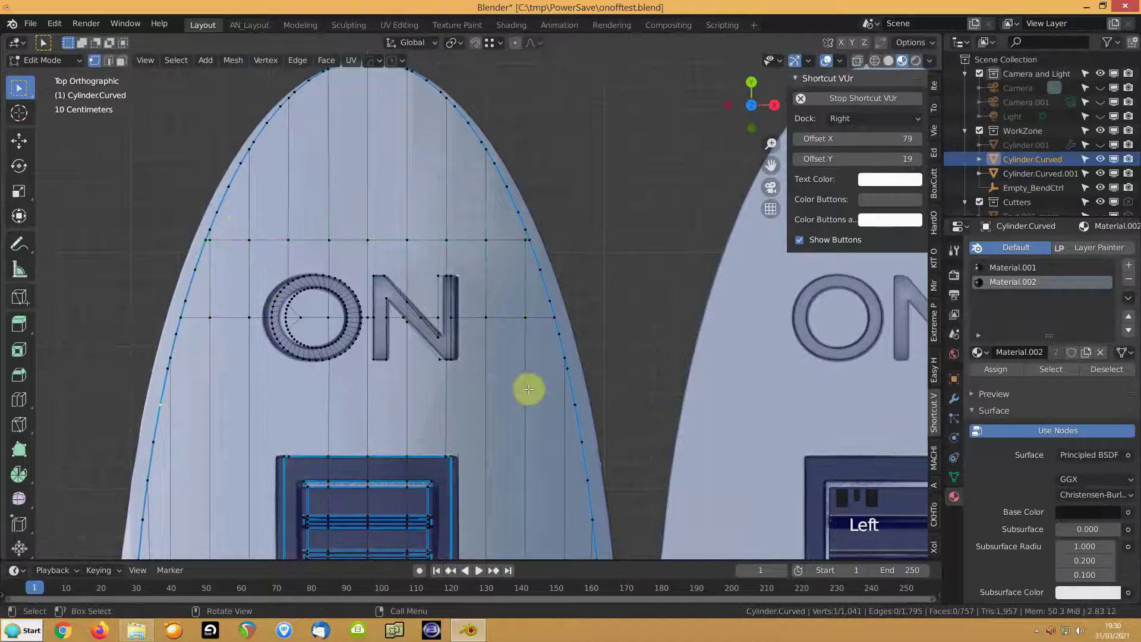
drag(571, 402, 481, 399)
key(j)
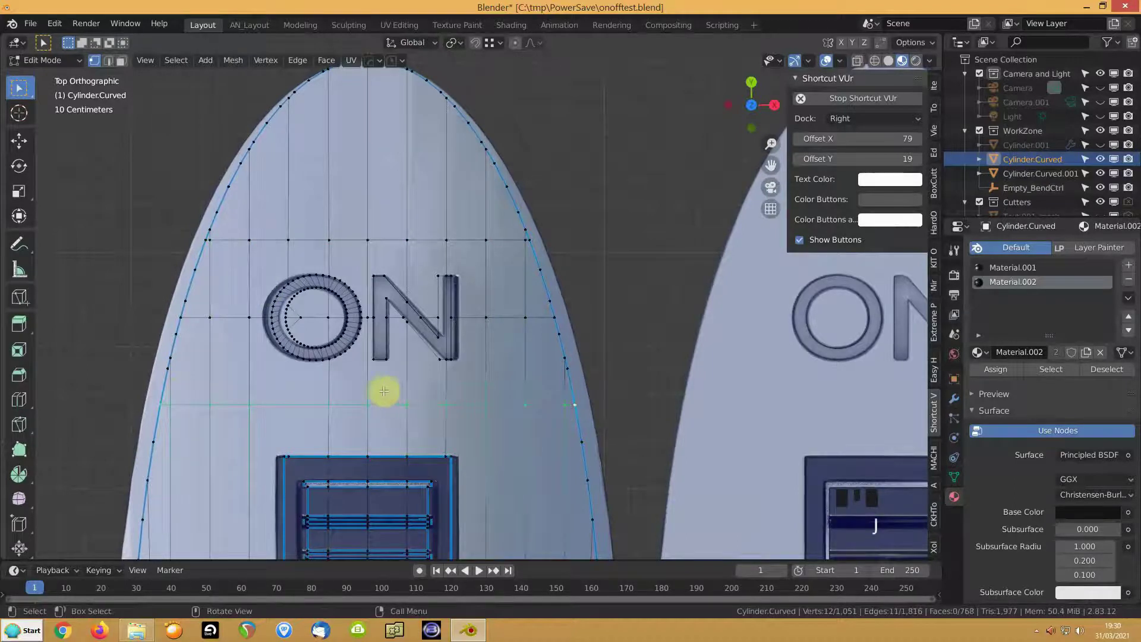
drag(188, 371, 199, 374)
click(570, 369)
key(j)
Step: Slide a point of the new cut toward the badge's left rim and review the badges edge-on
click(563, 368)
key(g)
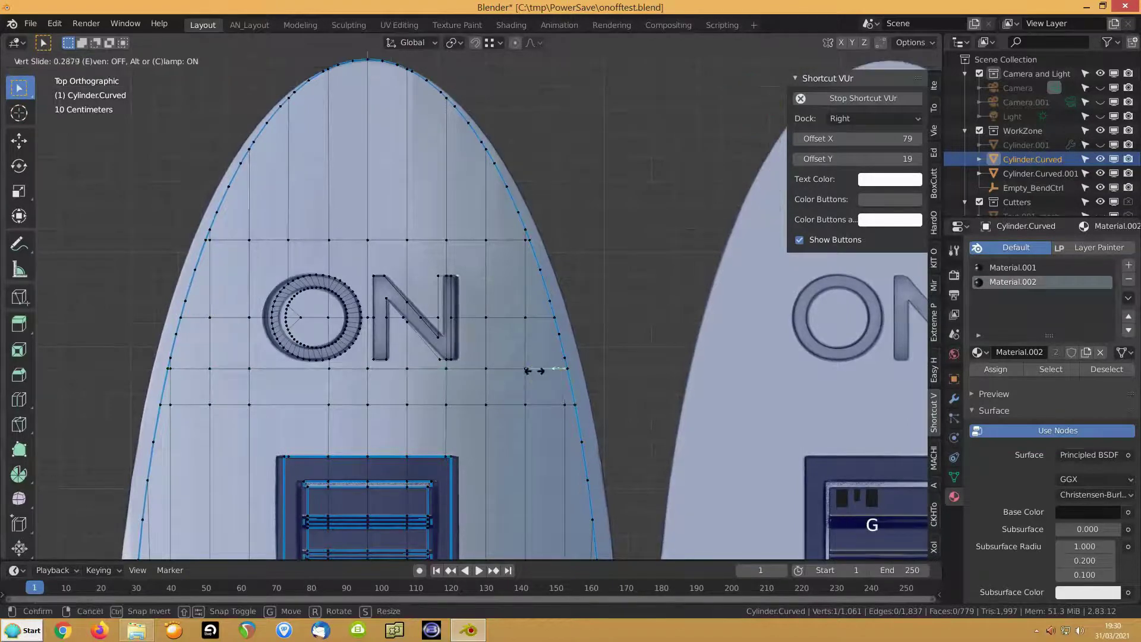
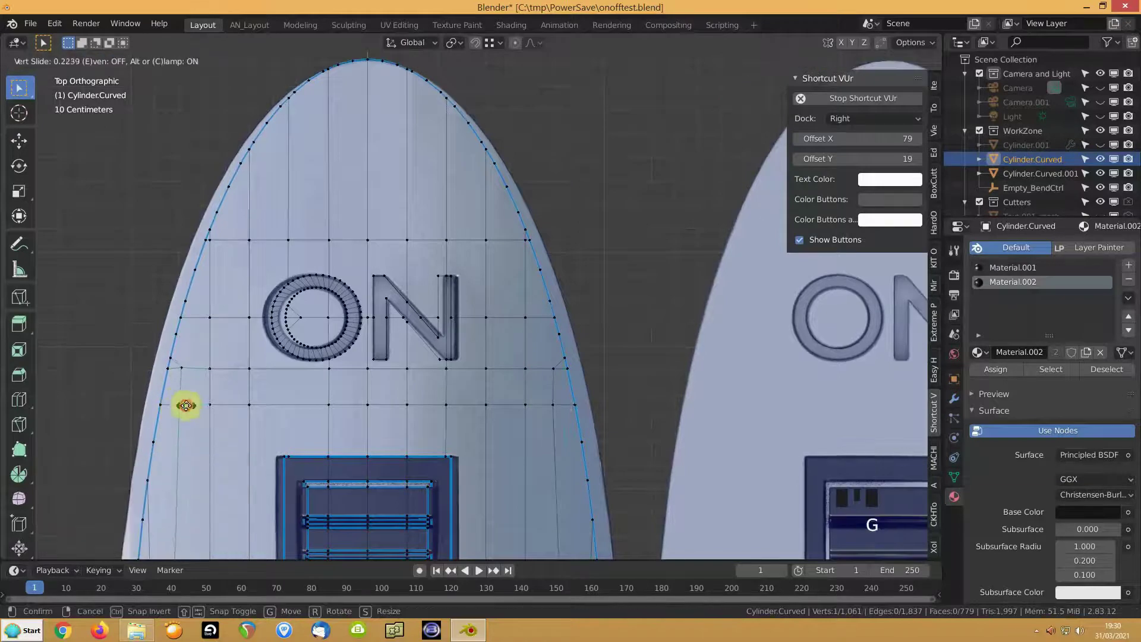
drag(302, 196, 318, 285)
scroll(down, 3)
drag(200, 275, 327, 347)
scroll(up, 3)
key(Tab)
drag(329, 303, 370, 325)
drag(372, 329, 330, 421)
scroll(down, 3)
drag(337, 321, 454, 349)
drag(427, 383, 958, 407)
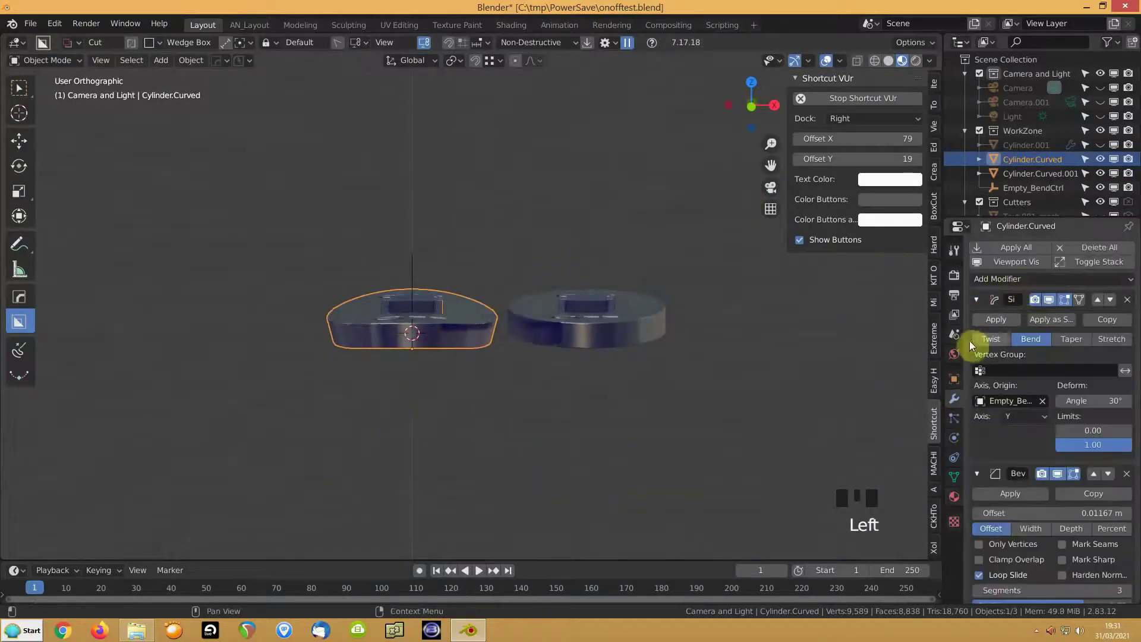
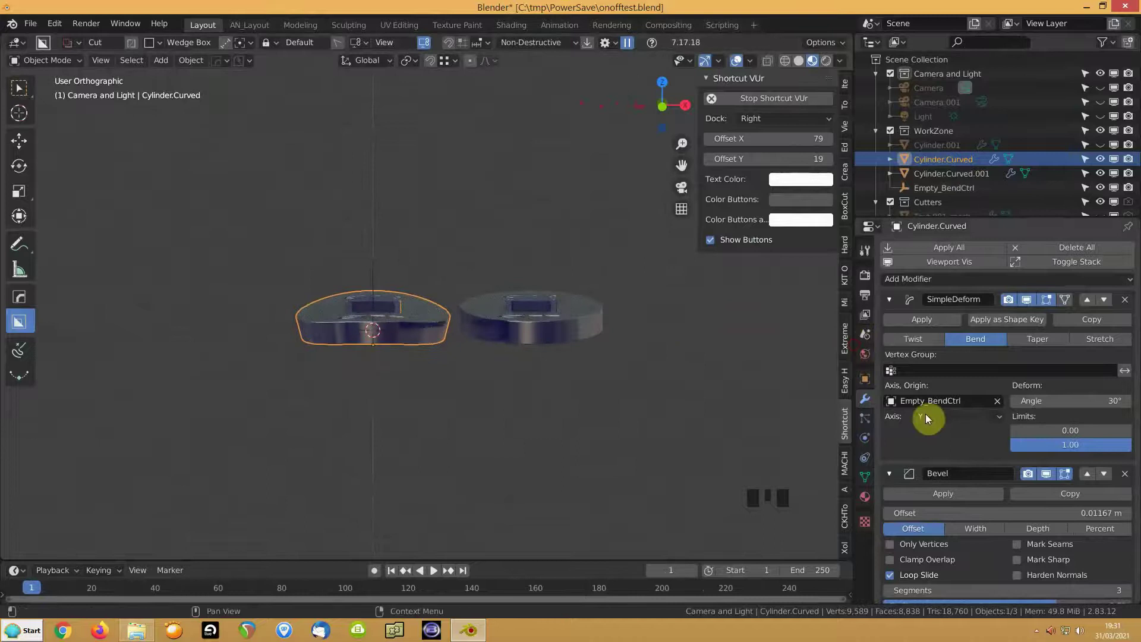
Step: Clear the Empty_BendCtrl's rotation with Alt+R, distorting the left badge's bend
drag(458, 372, 382, 290)
drag(381, 290, 912, 195)
drag(912, 190, 438, 246)
drag(438, 245, 851, 91)
drag(851, 91, 506, 277)
drag(506, 277, 476, 223)
key(alt+r)
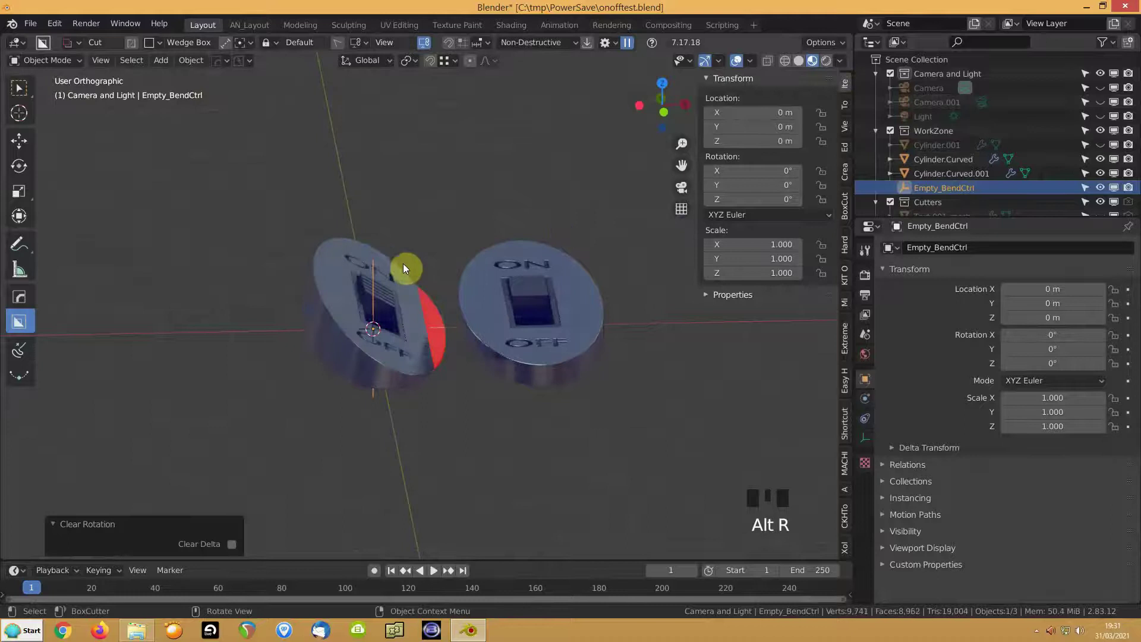
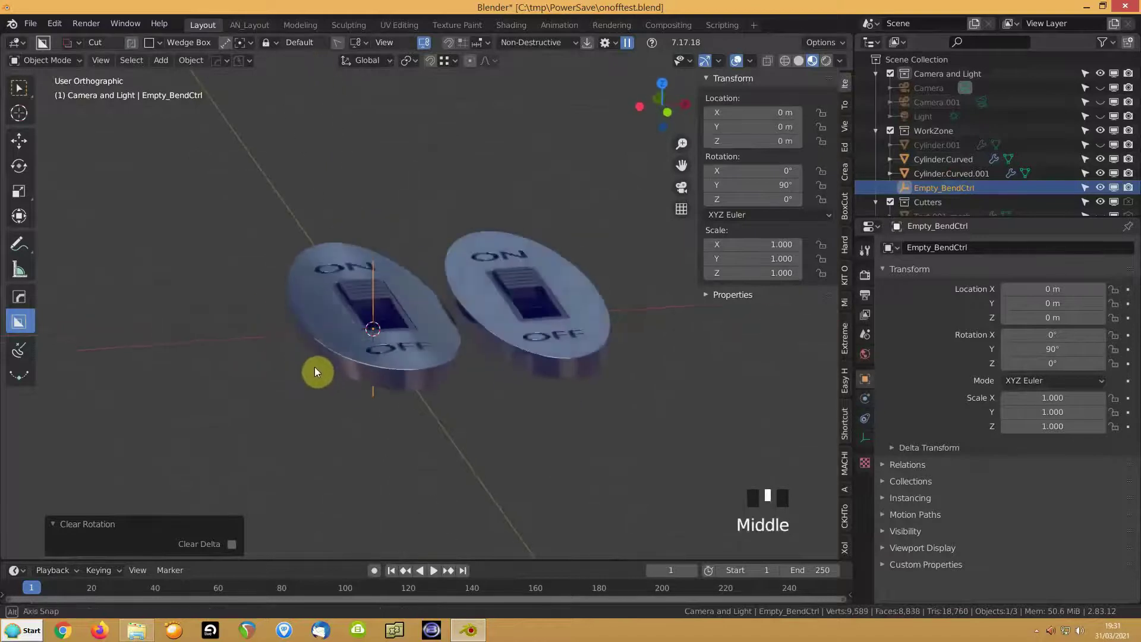
Step: Orbit and zoom around the two bent badges to check their curvature
scroll(up, 3)
scroll(up, 3)
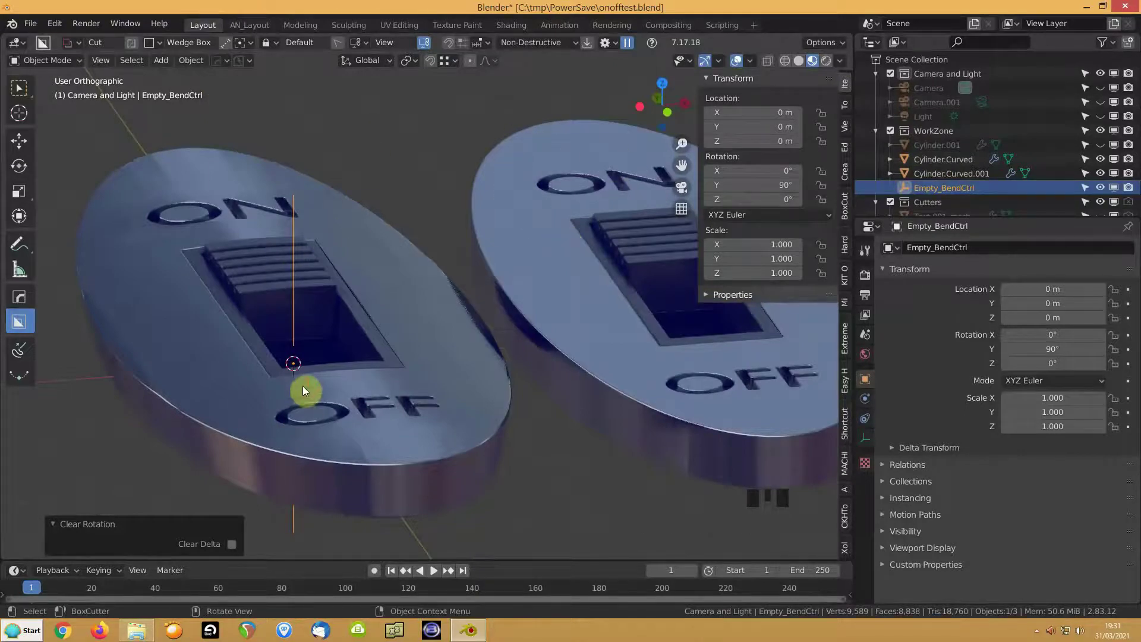
scroll(down, 3)
drag(470, 346, 354, 328)
scroll(down, 3)
scroll(down, 3)
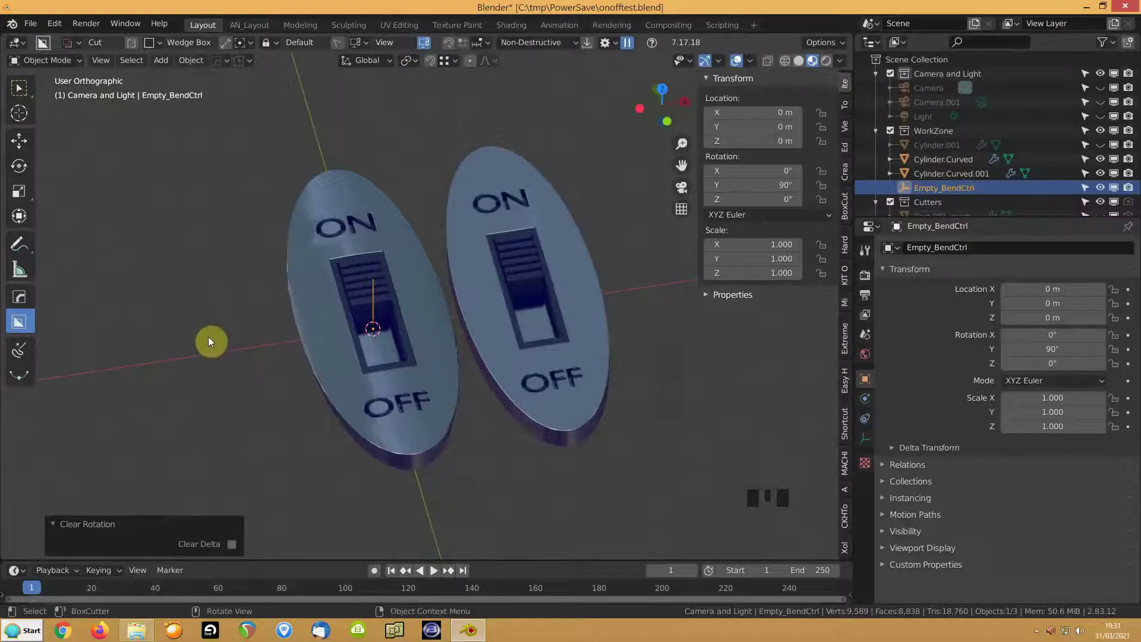
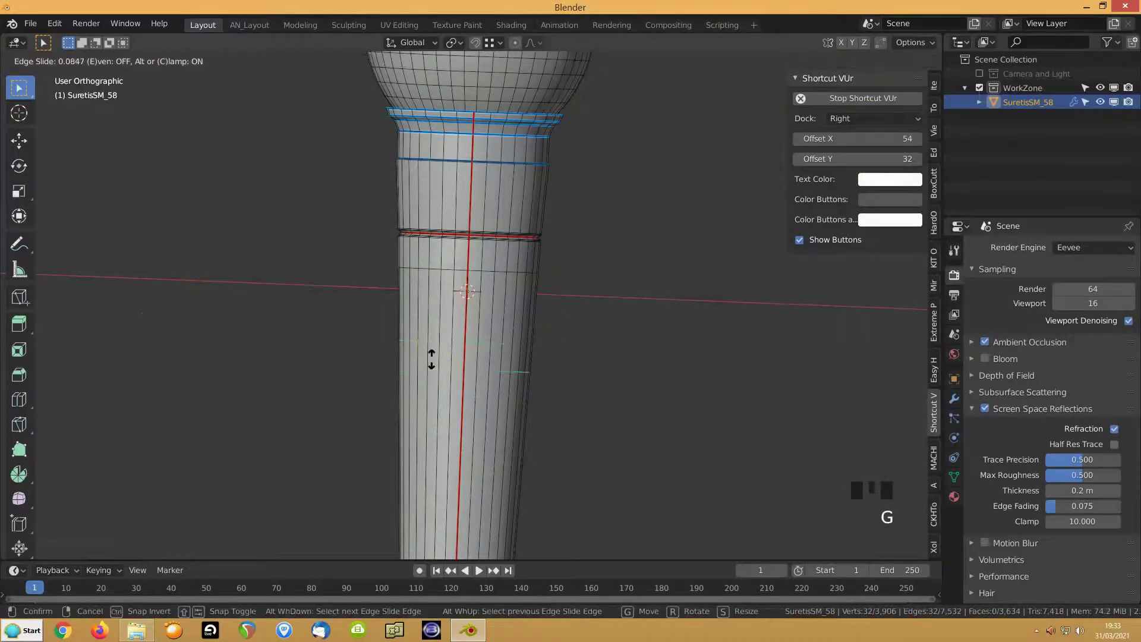
Step: Slide the new edge ring along the microphone handle's shaft below the collar
drag(359, 350, 390, 312)
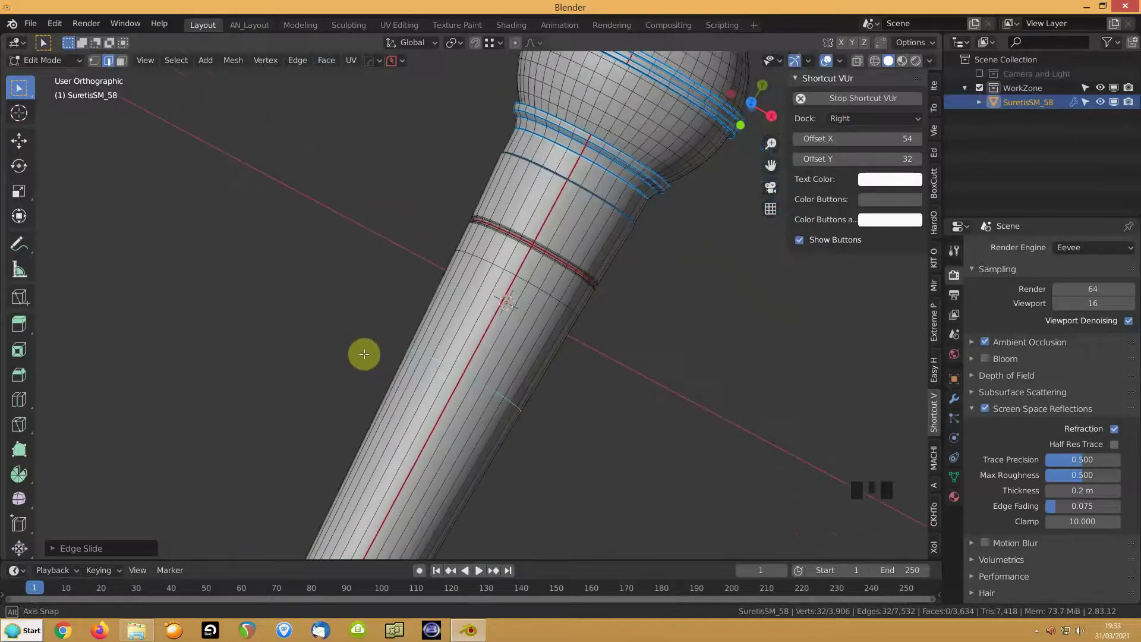
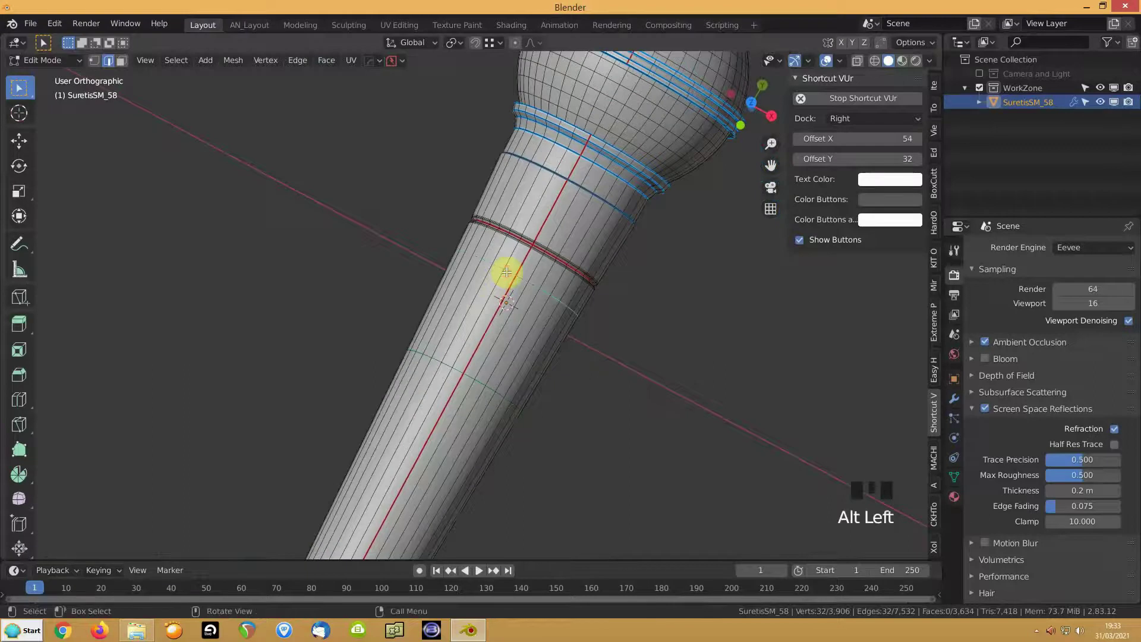
key(g)
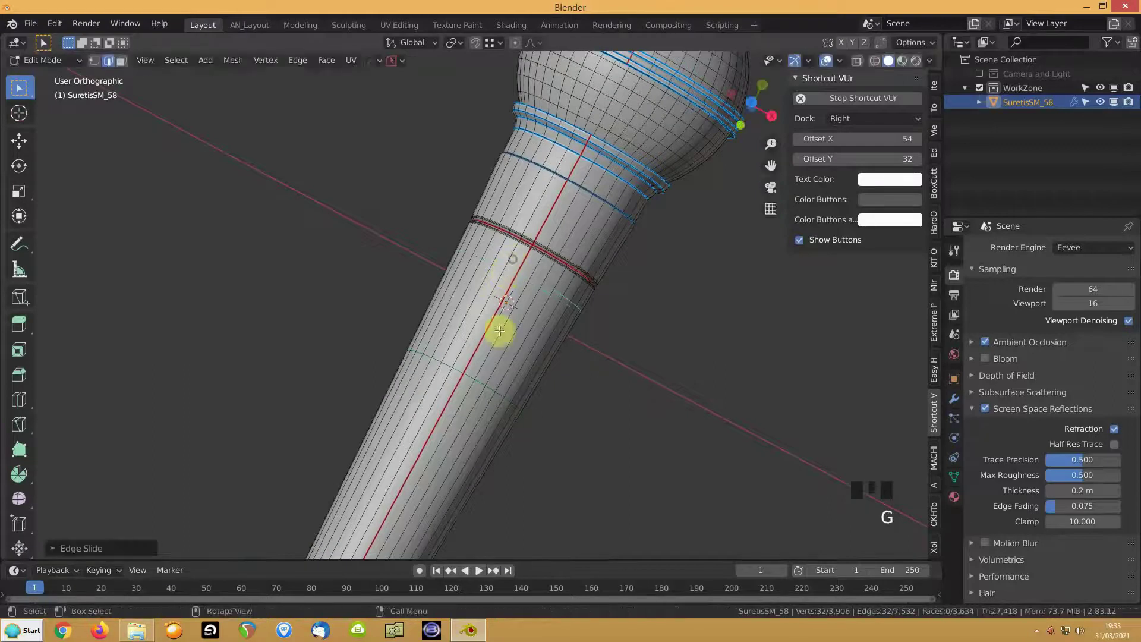
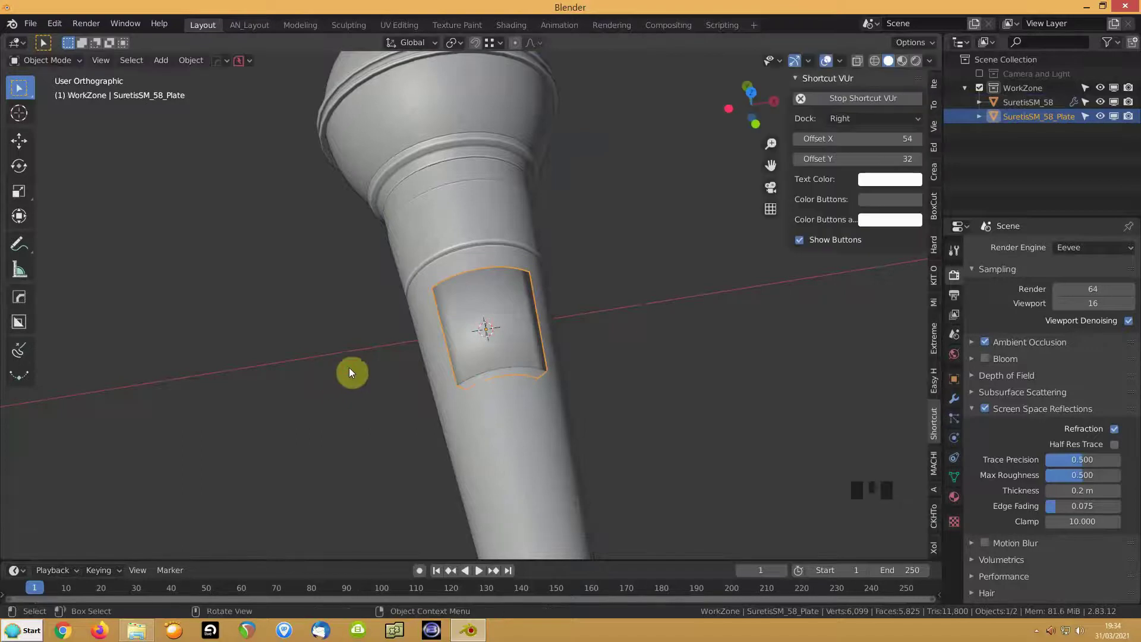
Step: Isolate the curved plate, keep Solidify ahead of Bevel in its stack and collapse the Solidify panel
scroll(up, 3)
key(q)
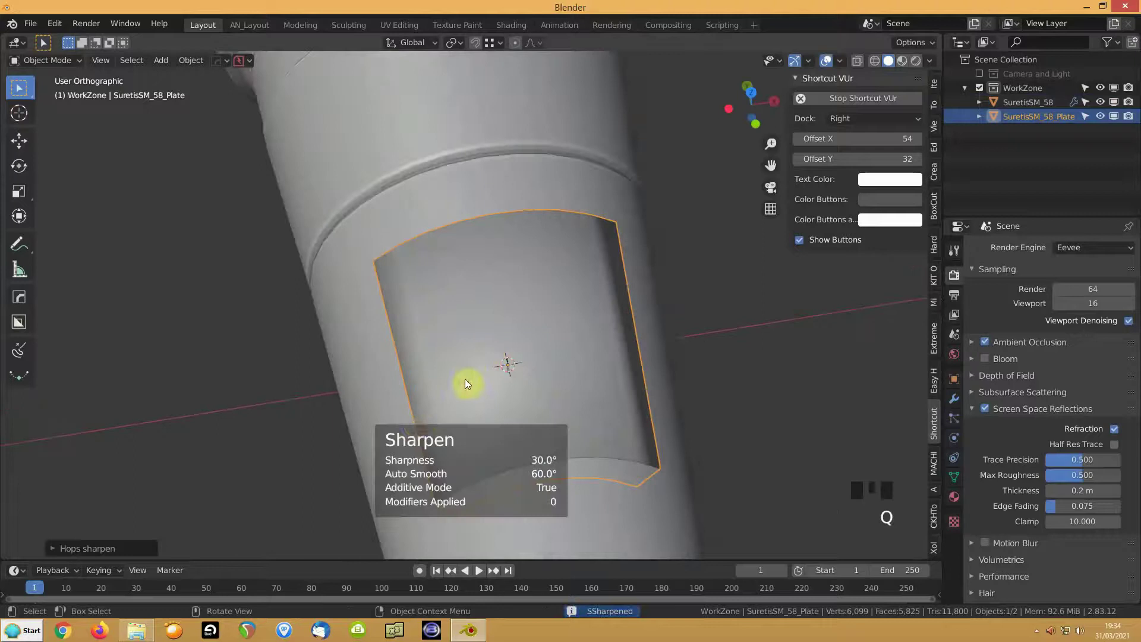
drag(503, 348, 507, 353)
key(KP_Divide)
drag(527, 369, 960, 478)
click(961, 477)
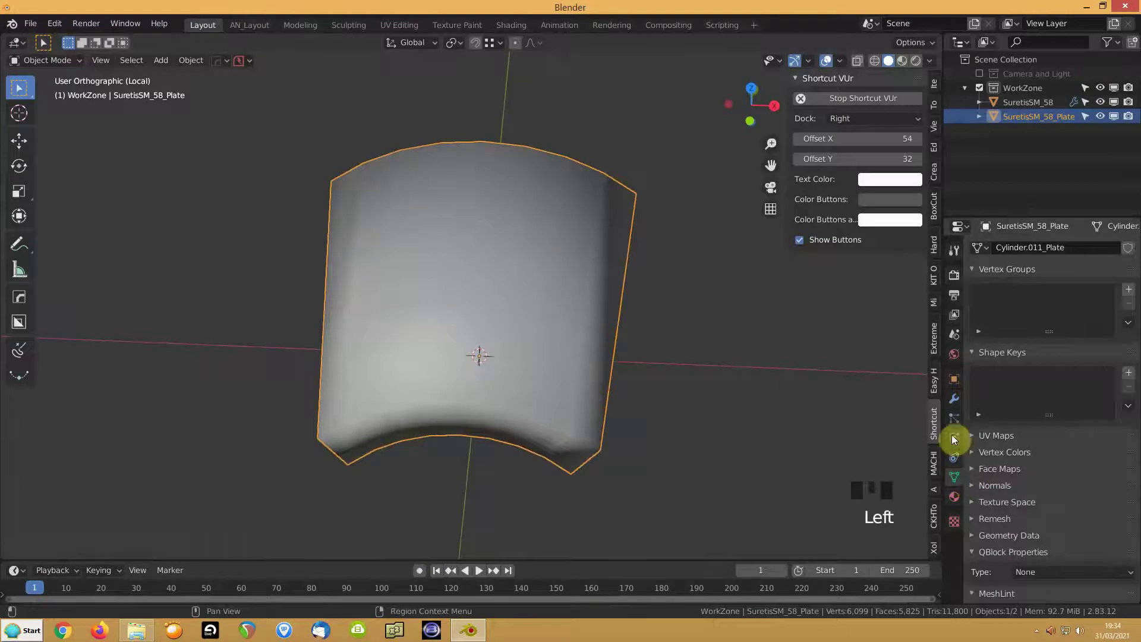
drag(957, 406, 980, 304)
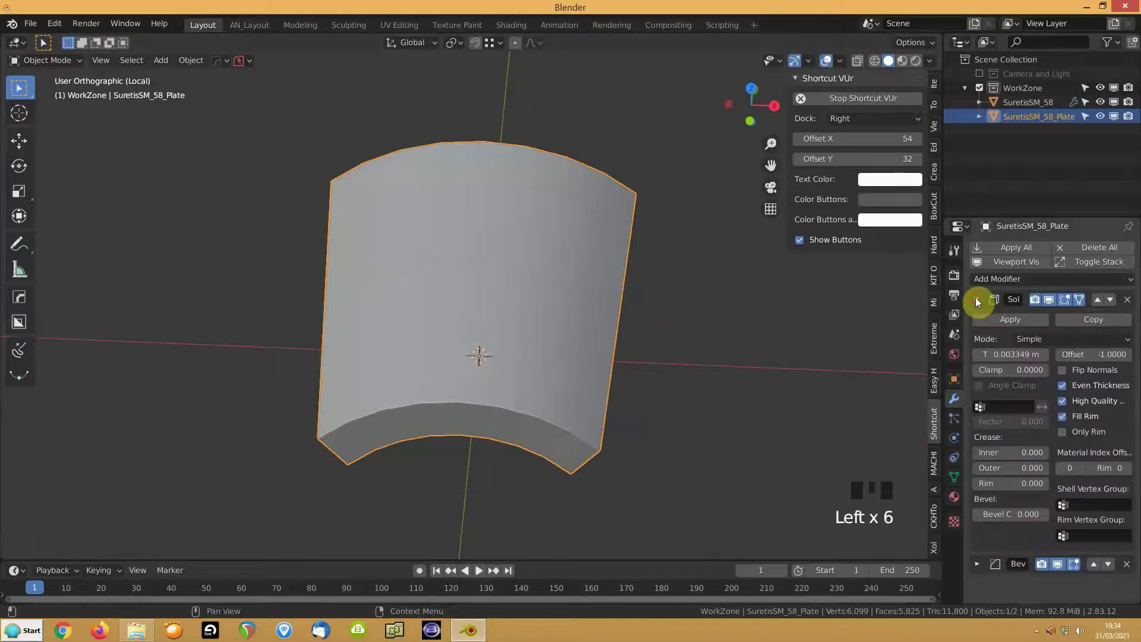
click(979, 303)
drag(522, 282, 496, 330)
Step: Enter Edit Mode on the thickened plate to show its vertical edge divisions
key(Tab)
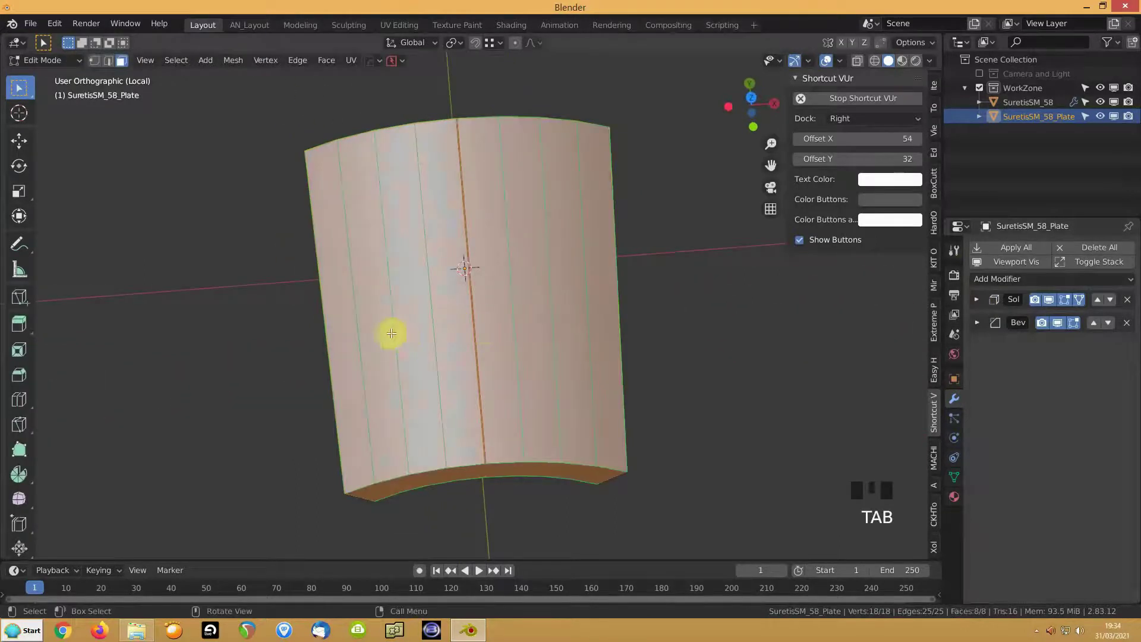
scroll(up, 3)
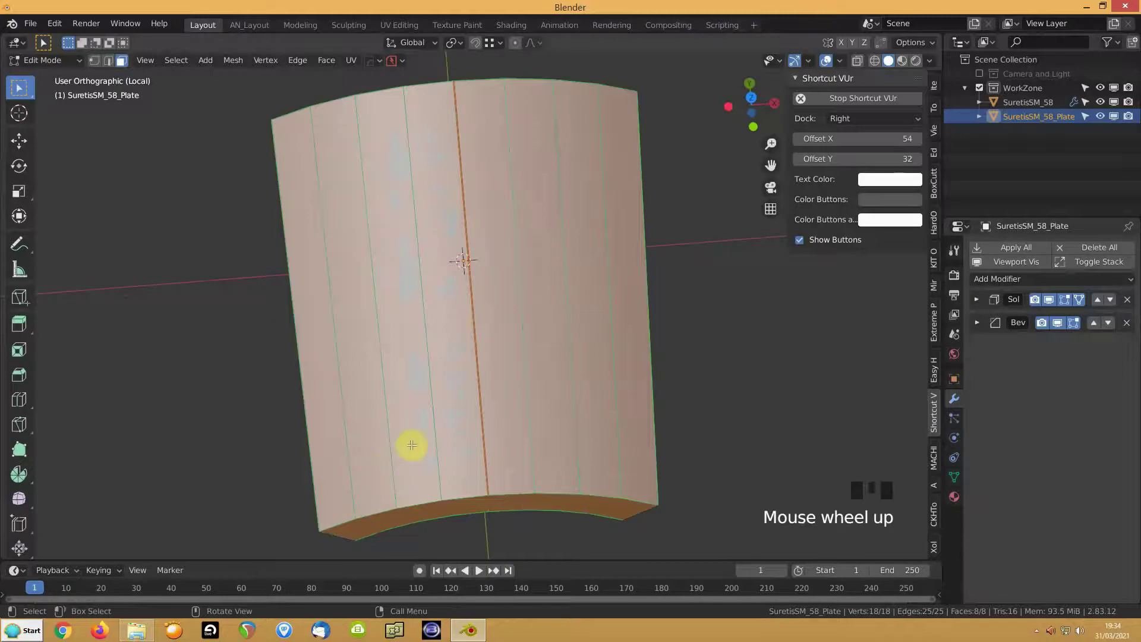
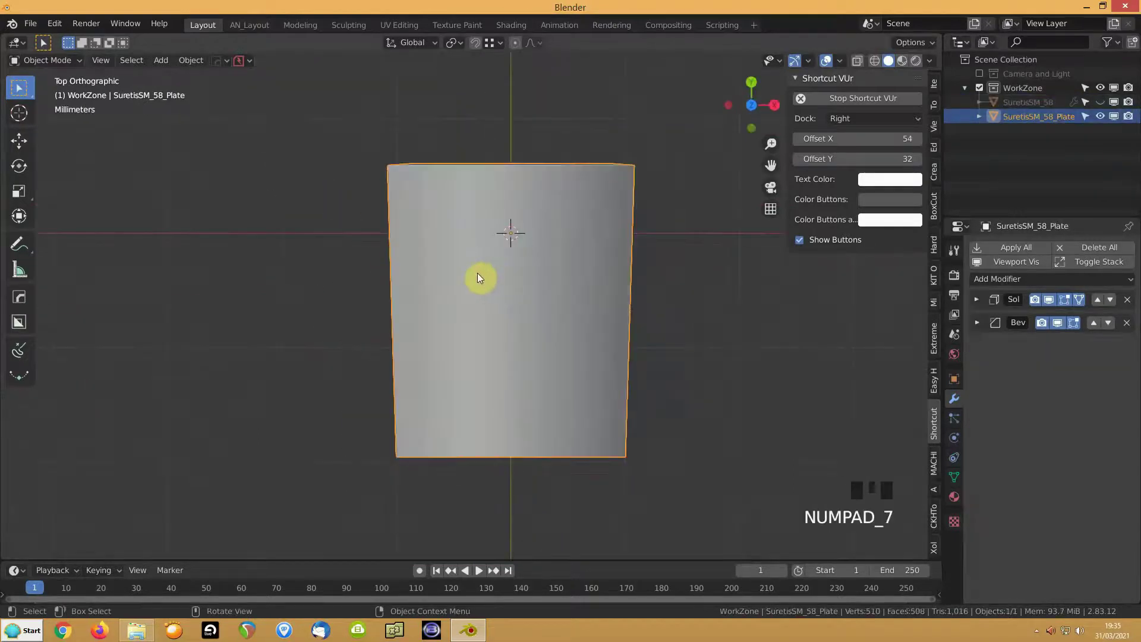
Step: Add a text object in front view and scale it down to fit the plate
key(shift+a)
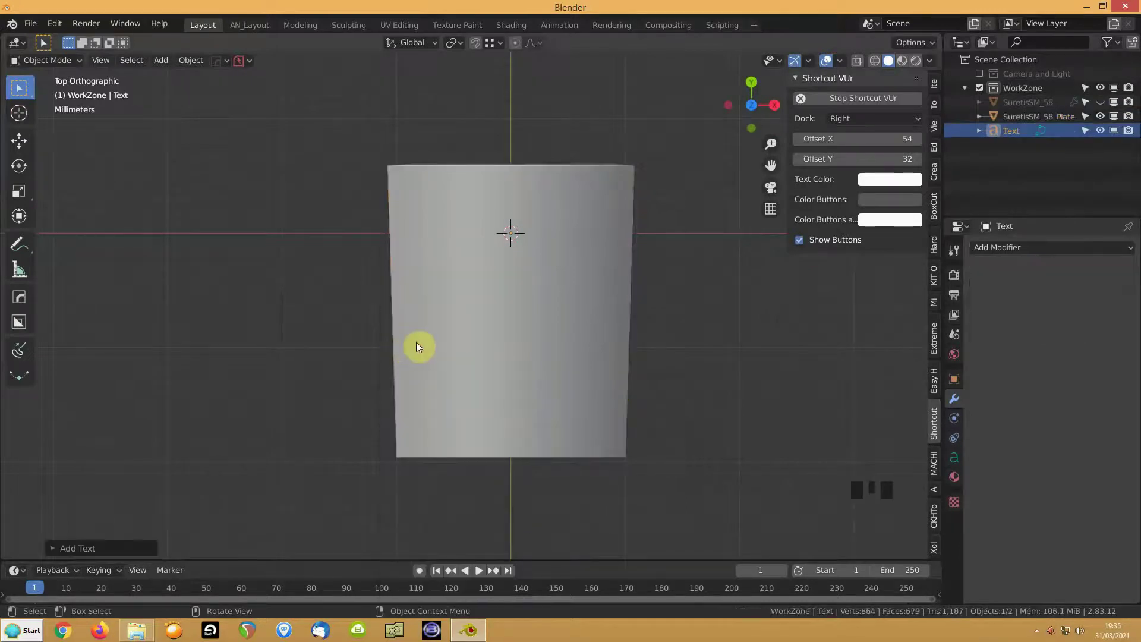
key(KP_1)
scroll(down, 3)
scroll(down, 3)
drag(394, 427, 429, 426)
scroll(up, 3)
scroll(down, 3)
drag(422, 379, 119, 491)
key(s)
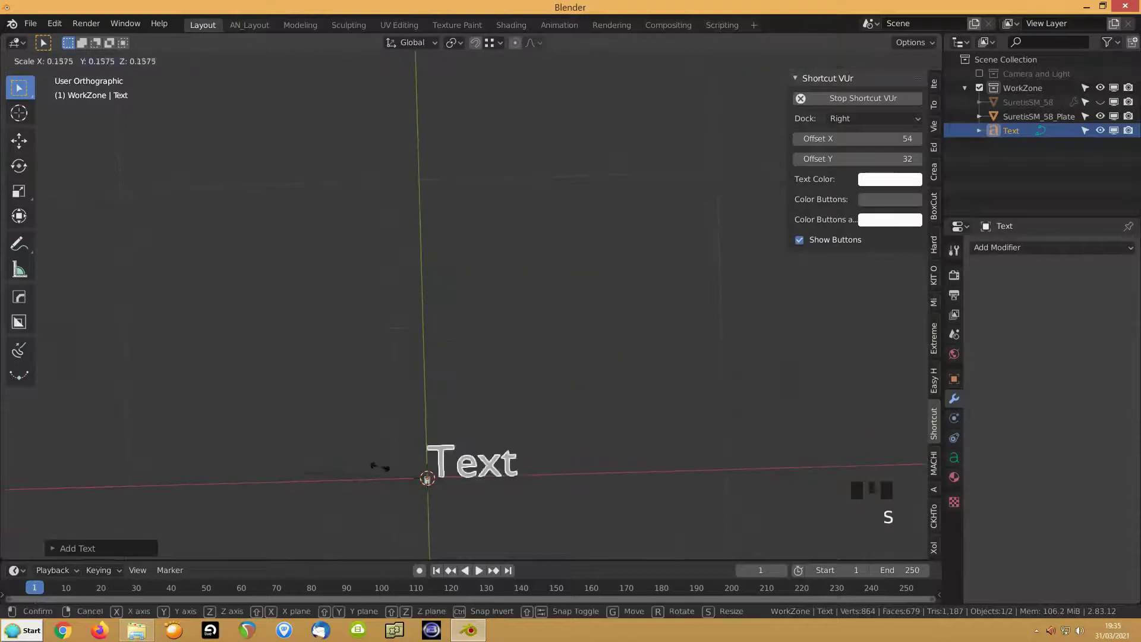
key(KP_Decimal)
key(s)
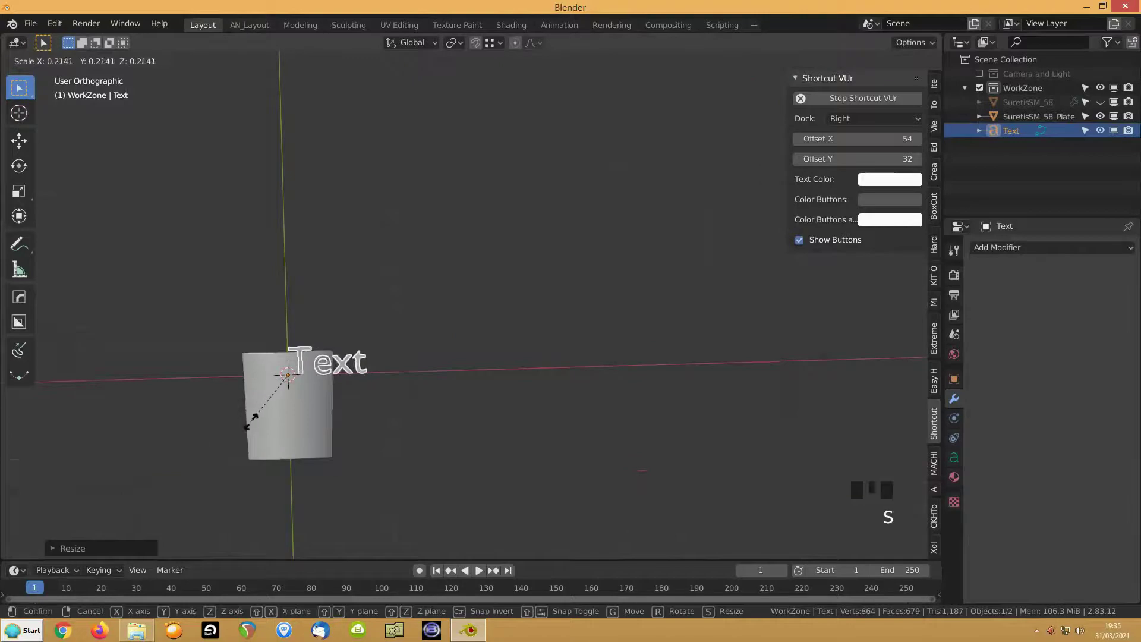
Step: Lift the text straight up onto the plate's surface and delete its default word
key(KP_1)
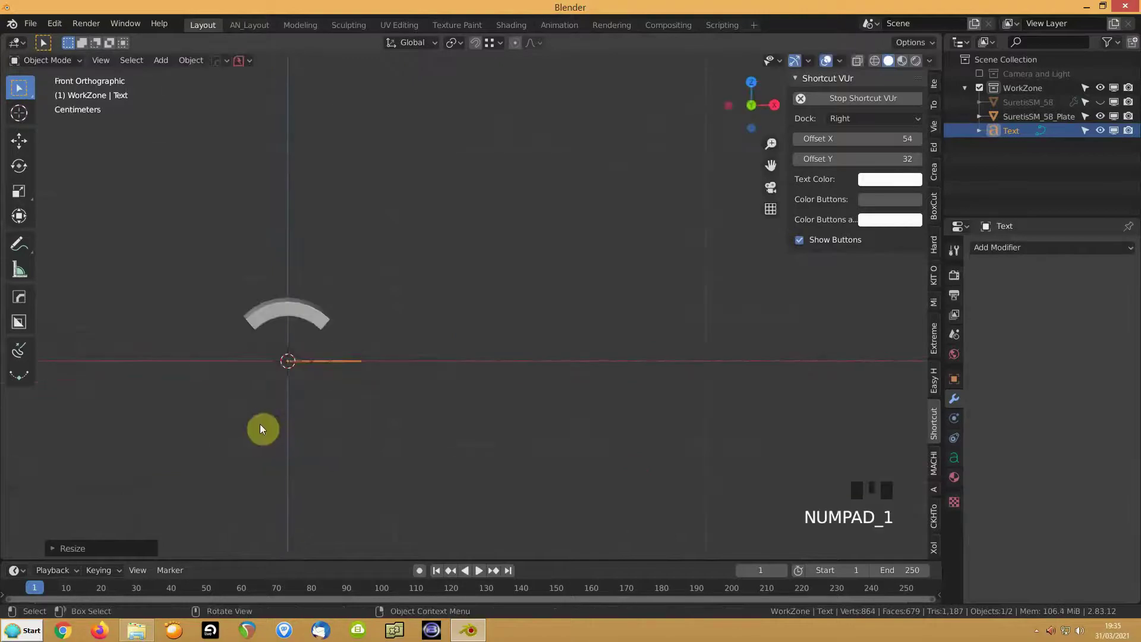
key(g)
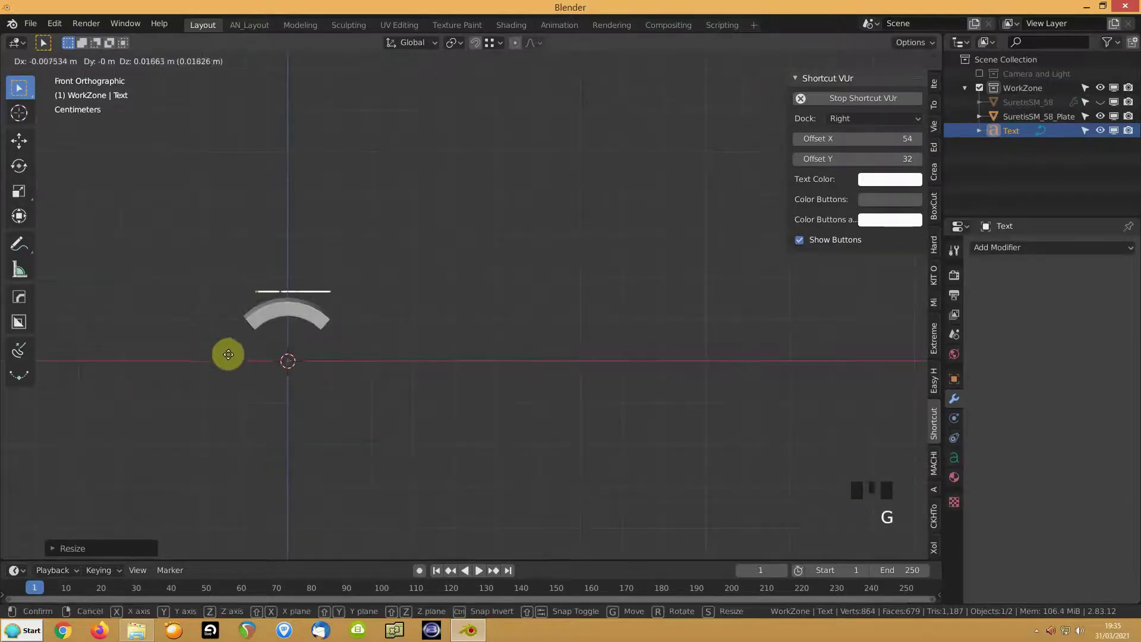
key(KP_Decimal)
drag(311, 336, 296, 426)
key(Tab)
key(BackSpace)
key(BackSpace)
key(BackSpace)
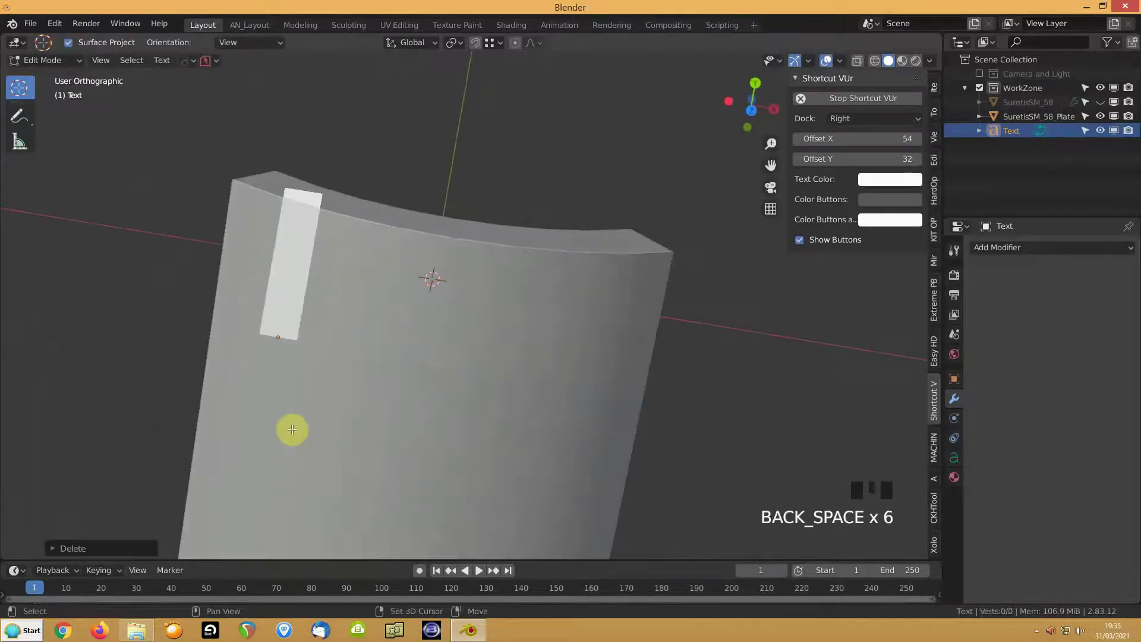
Step: Make the text read 'on', show its Object Data settings and place it high on the plate
key(o)
key(Tab)
key(KP_7)
scroll(down, 3)
scroll(down, 3)
key(g)
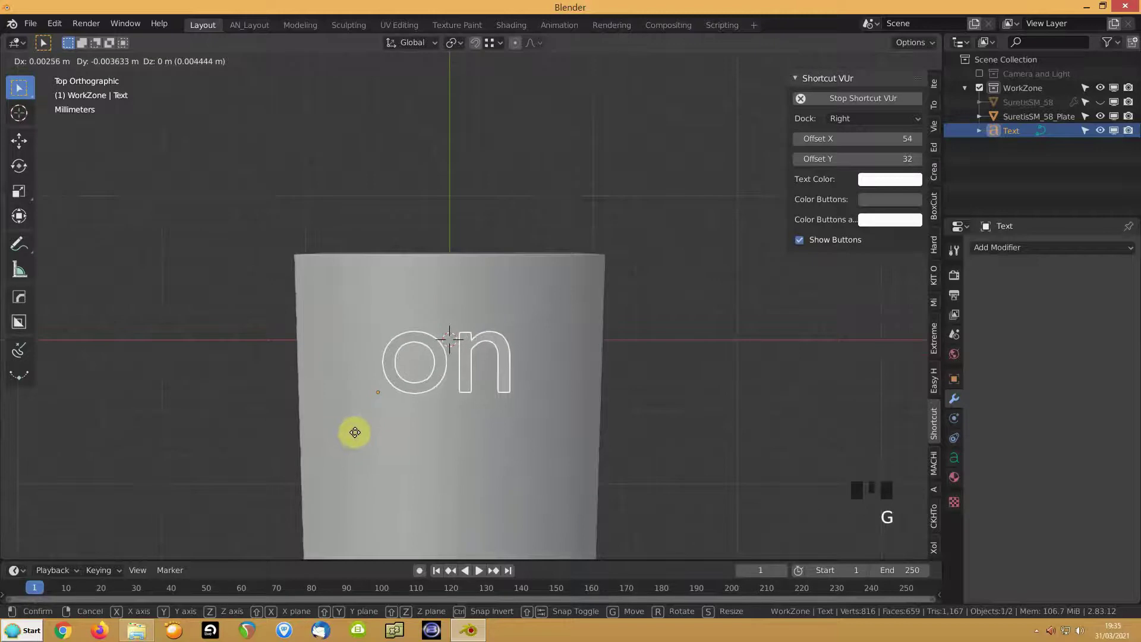
drag(335, 405, 106, 365)
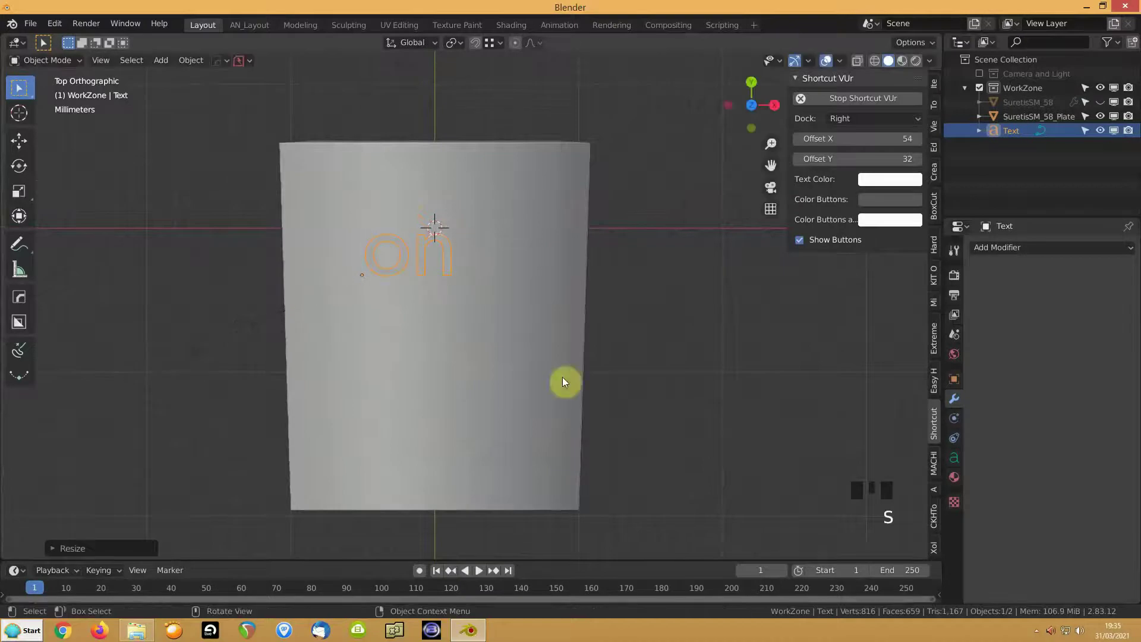
click(956, 465)
drag(1083, 475, 339, 359)
key(g)
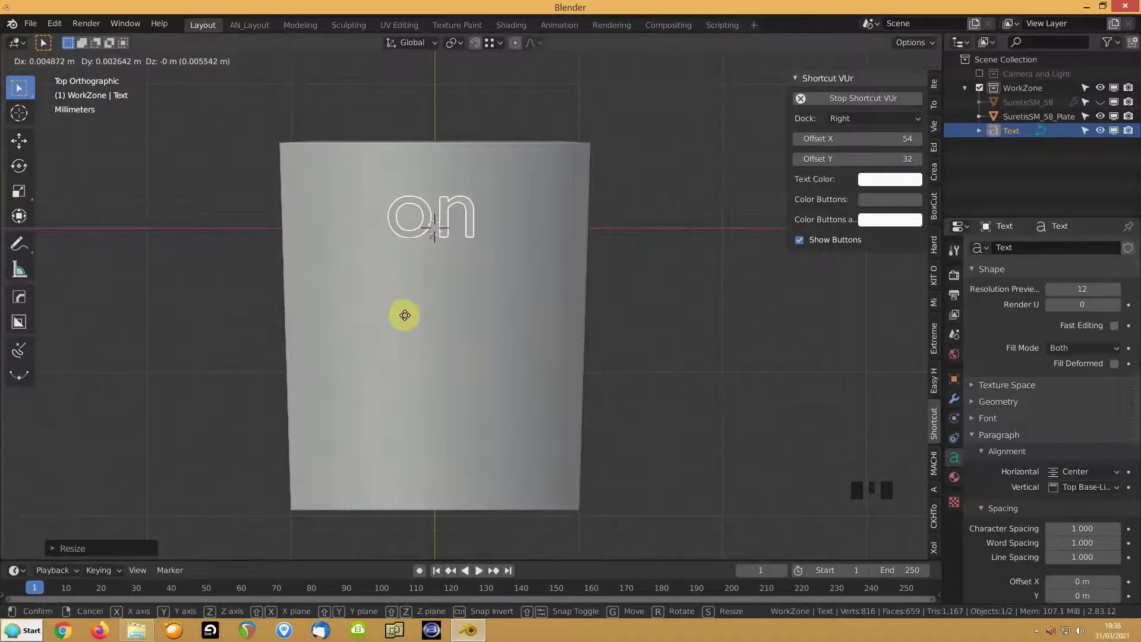
Step: Duplicate the text, change the copy to read 'off' below 'on', and select both words
key(shift+d)
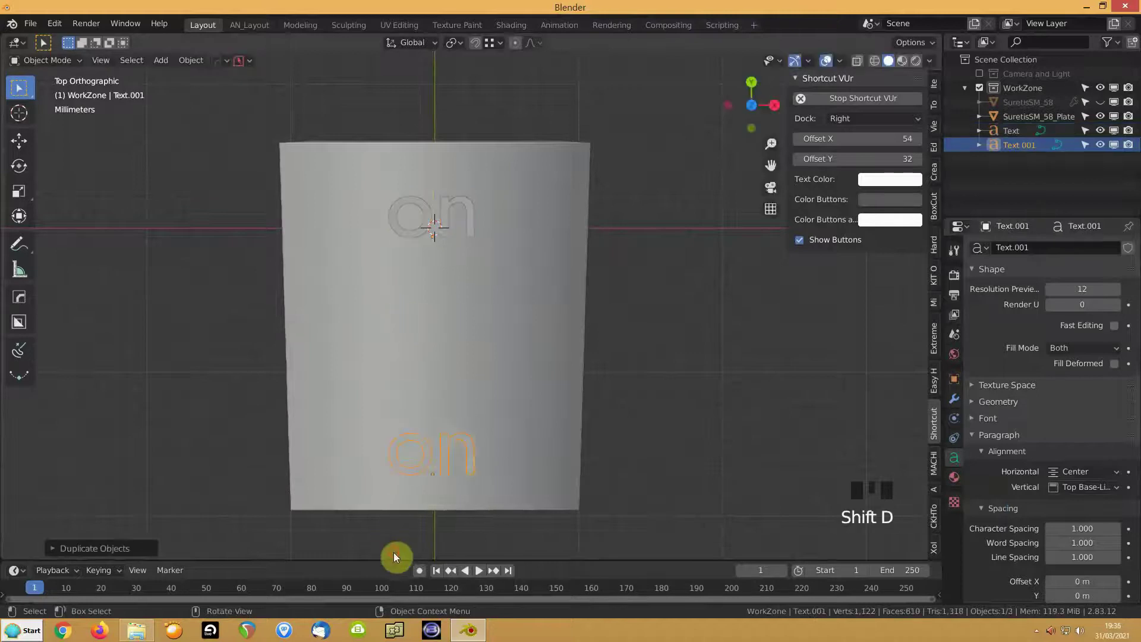
key(Tab)
key(BackSpace)
key(f)
key(f)
key(Tab)
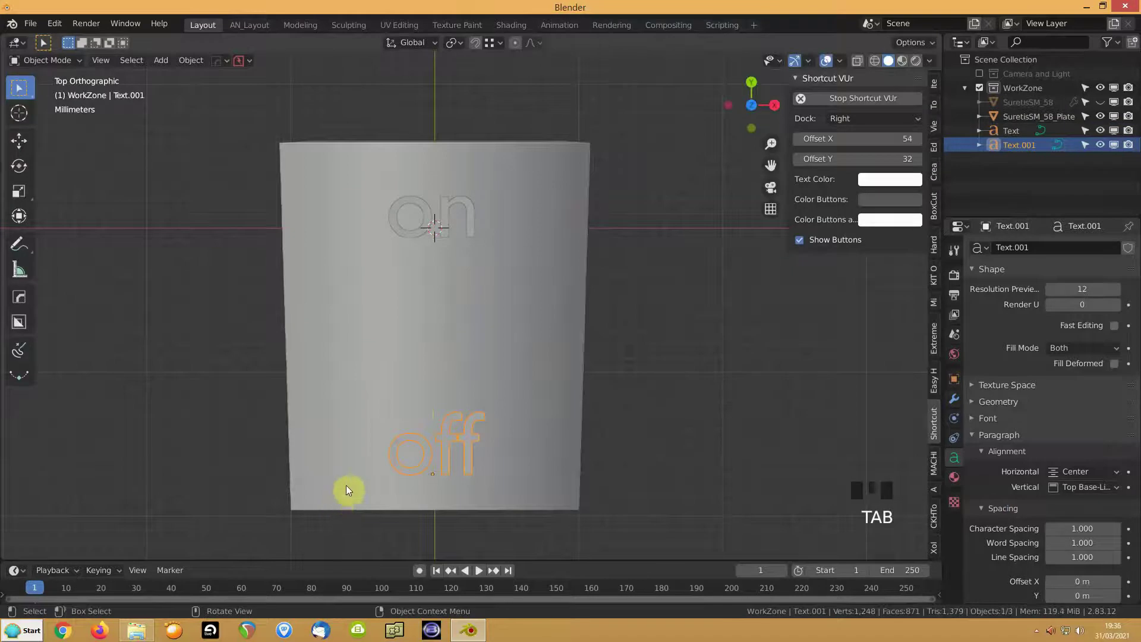
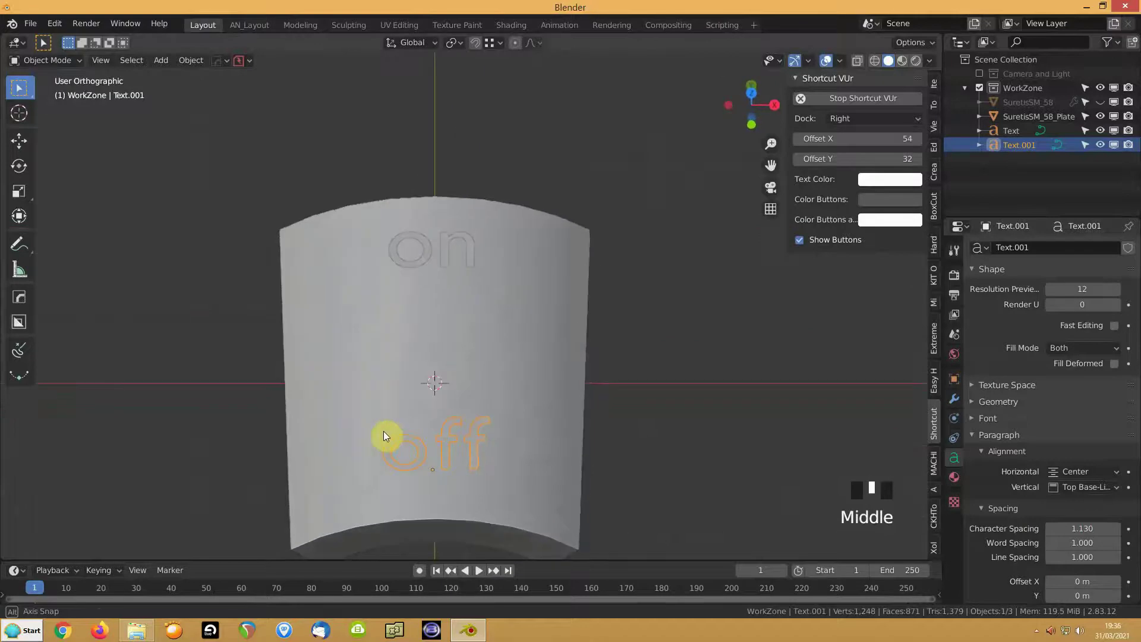
click(411, 266)
drag(412, 265, 392, 461)
Step: Convert both words to meshes and dissolve the stray vertices on the two f letters
key(ctrl+a)
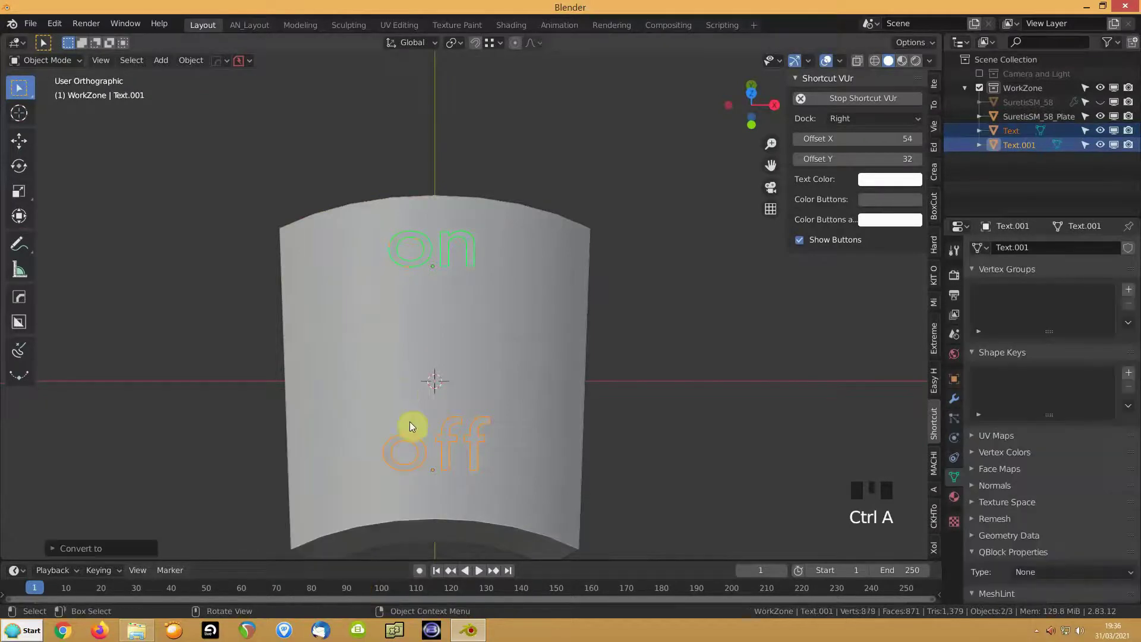
drag(404, 454, 405, 468)
key(Tab)
key(a)
key(Delete)
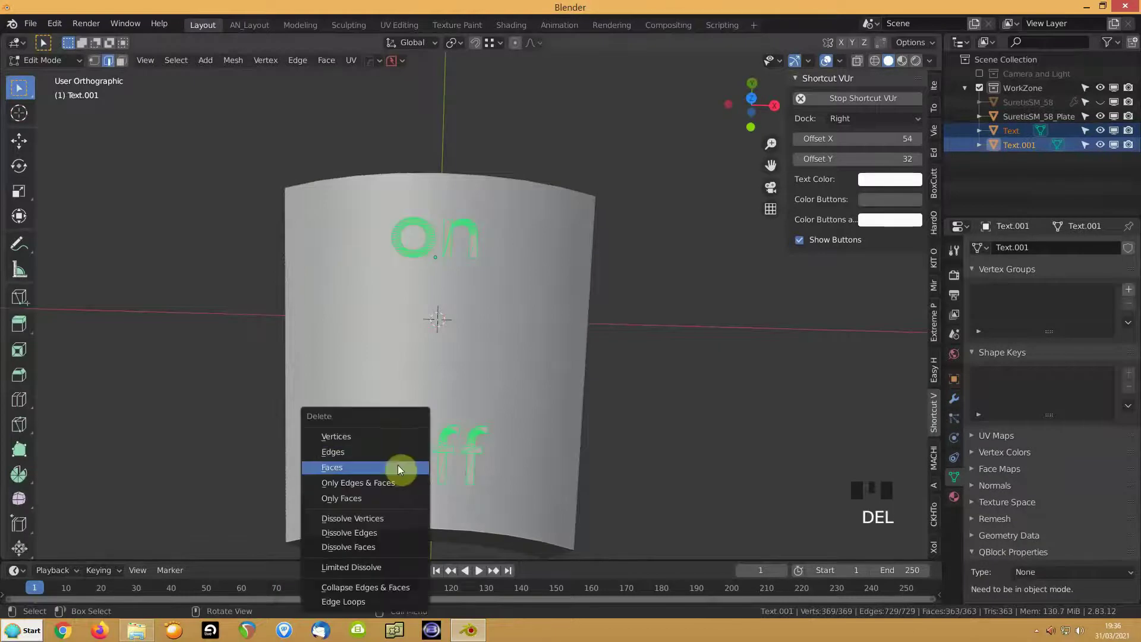
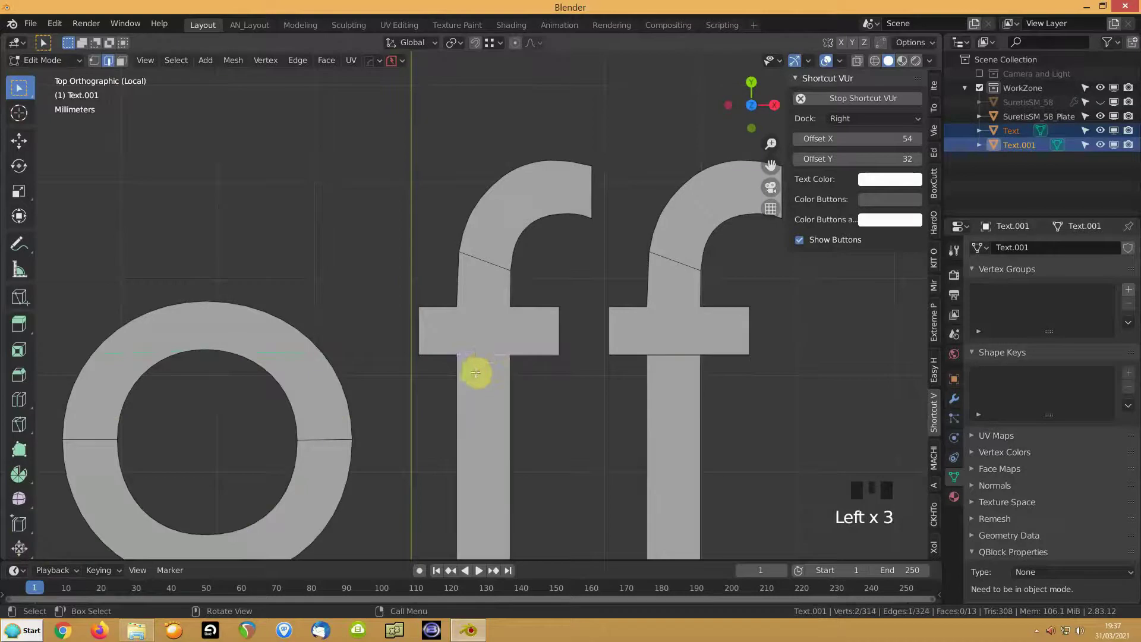
key(ctrl+x)
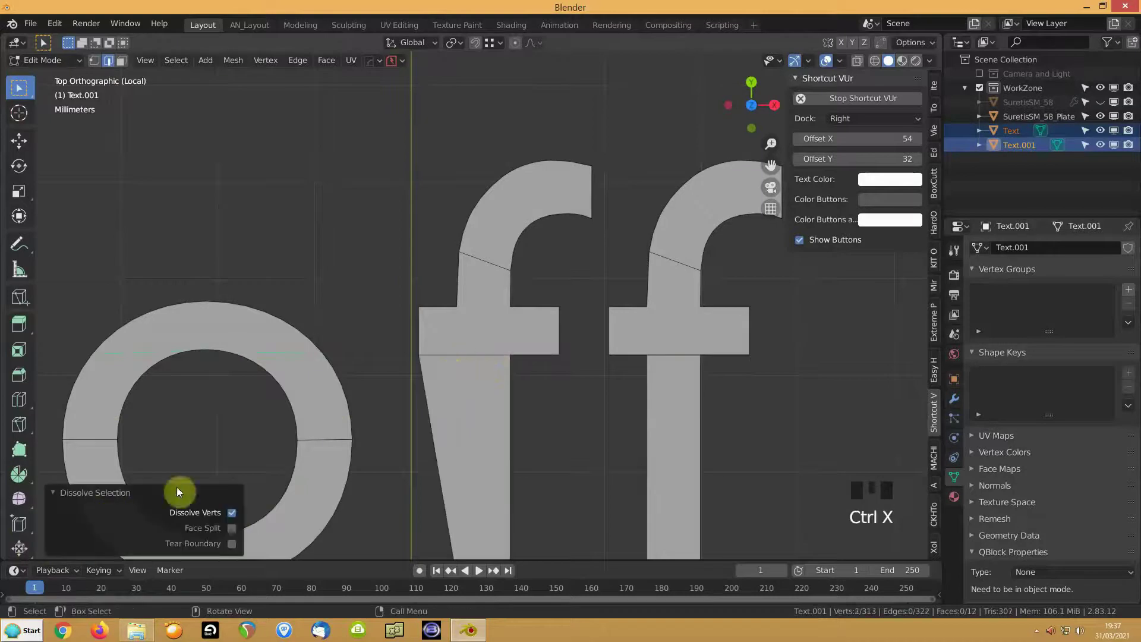
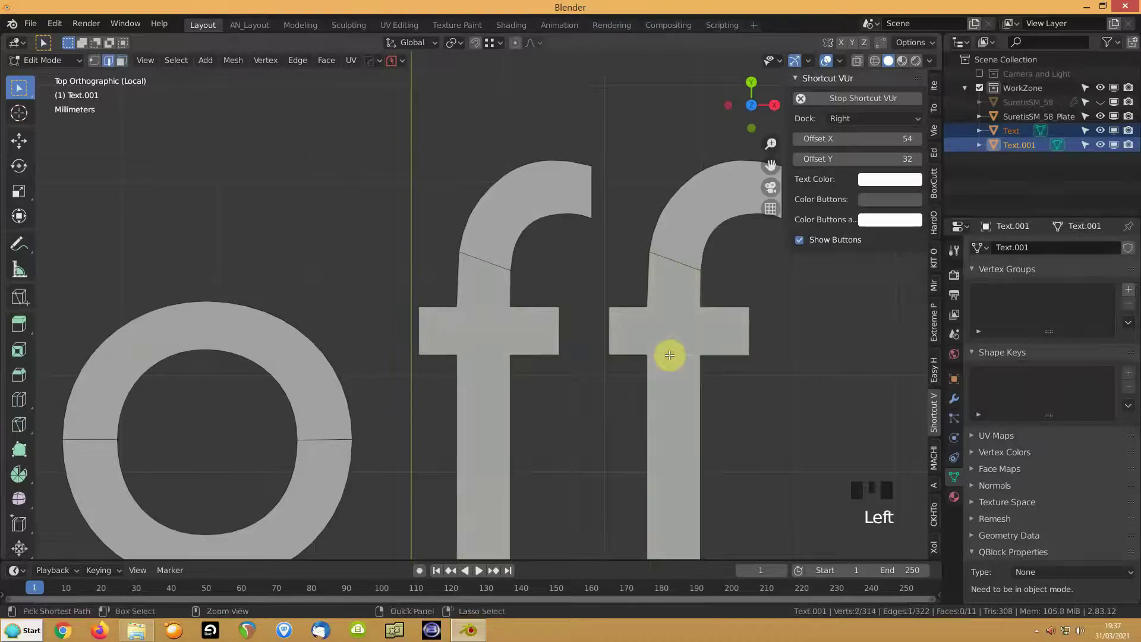
key(ctrl+x)
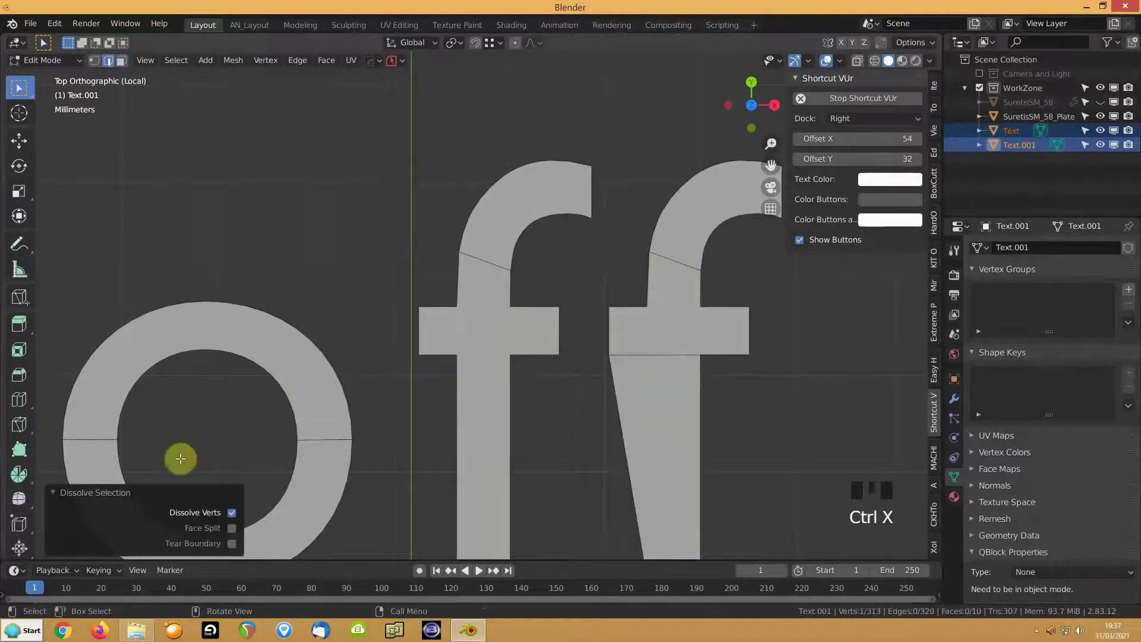
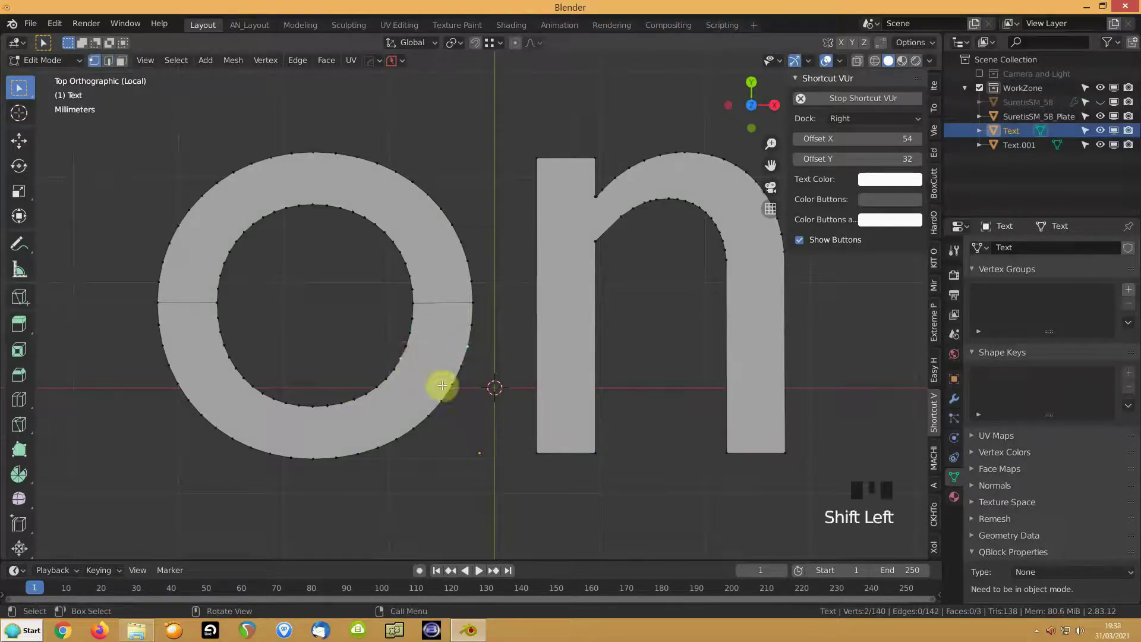
Step: Join the two selected vertices of the 'on' lettering with an edge, splitting its o into halves
key(j)
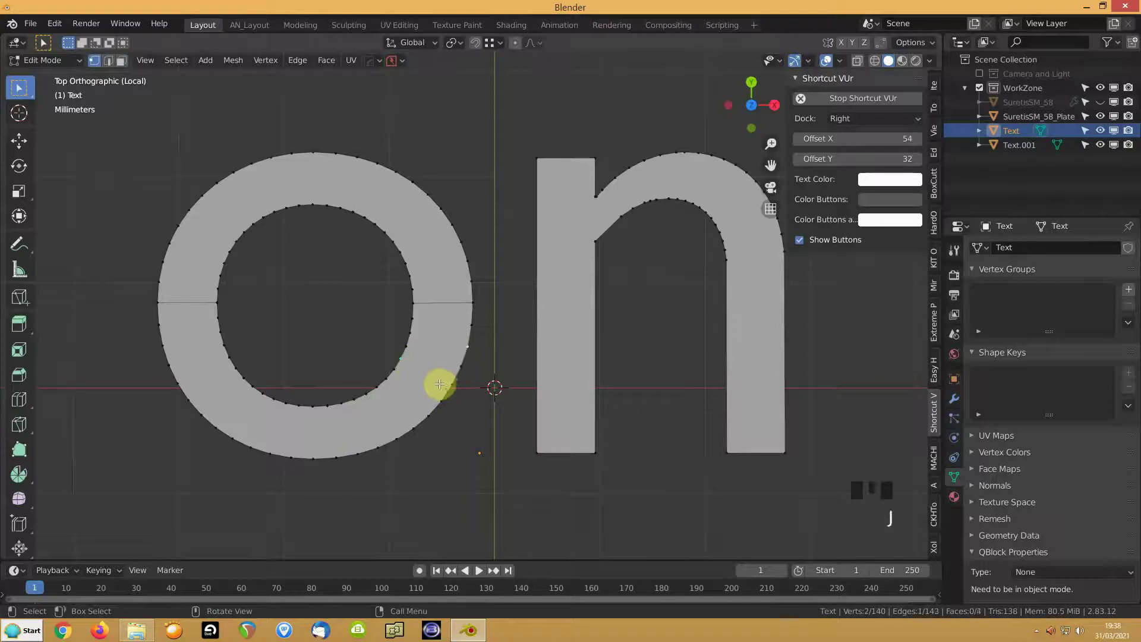
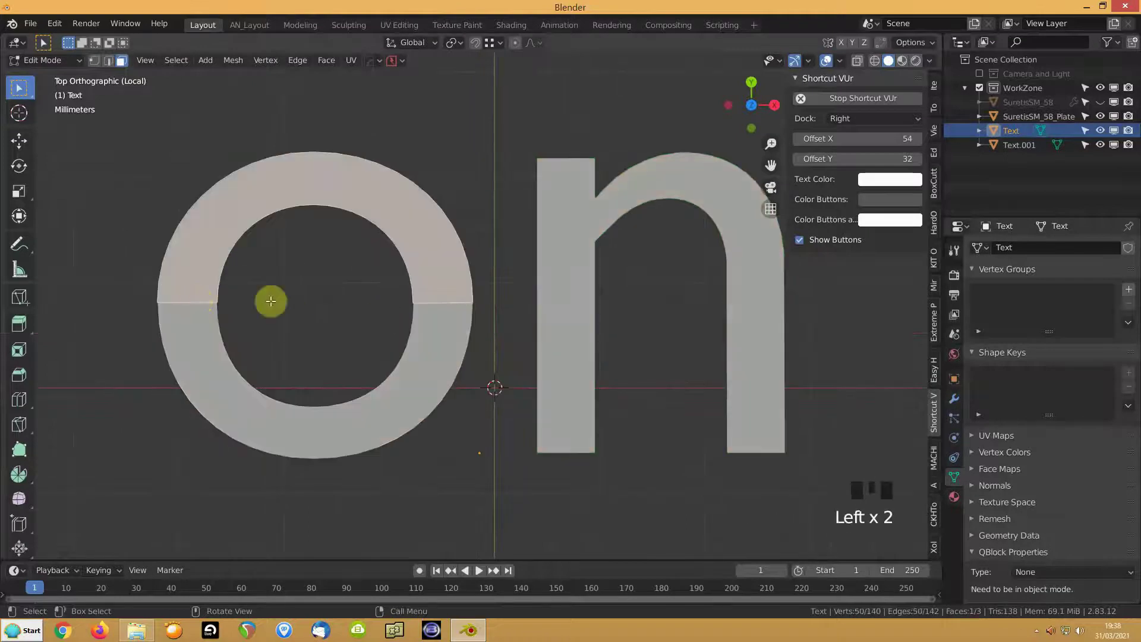
key(Tab)
scroll(down, 3)
middle_click(459, 212)
scroll(up, 3)
Step: Switch to the 'off' letter mesh and reopen it for editing with its geometry selected
drag(593, 377, 453, 338)
click(453, 338)
key(Tab)
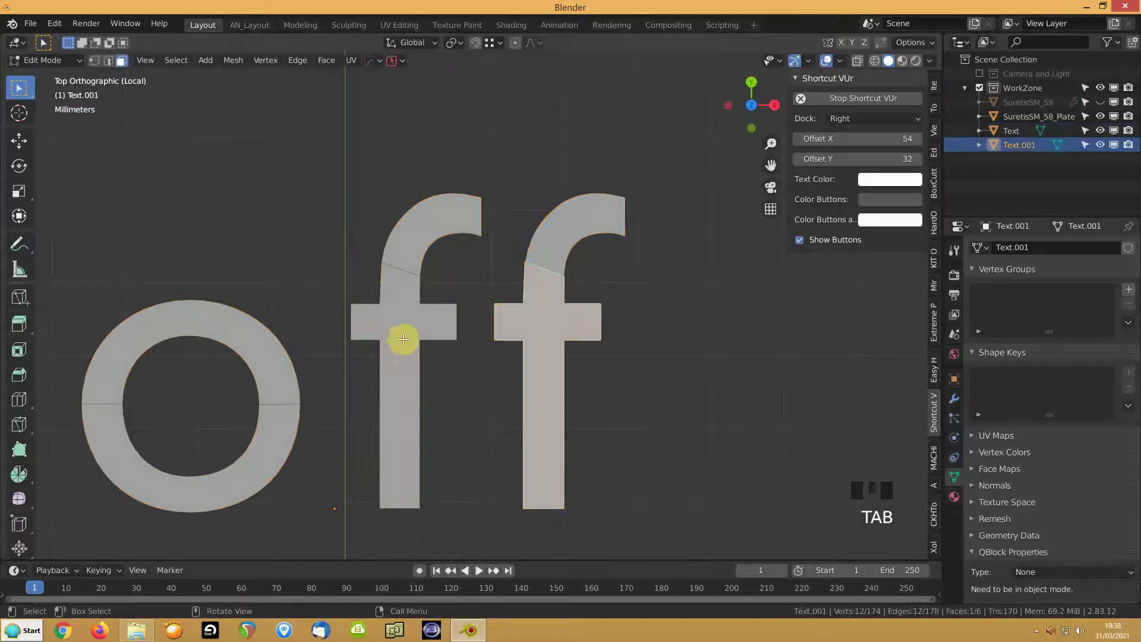
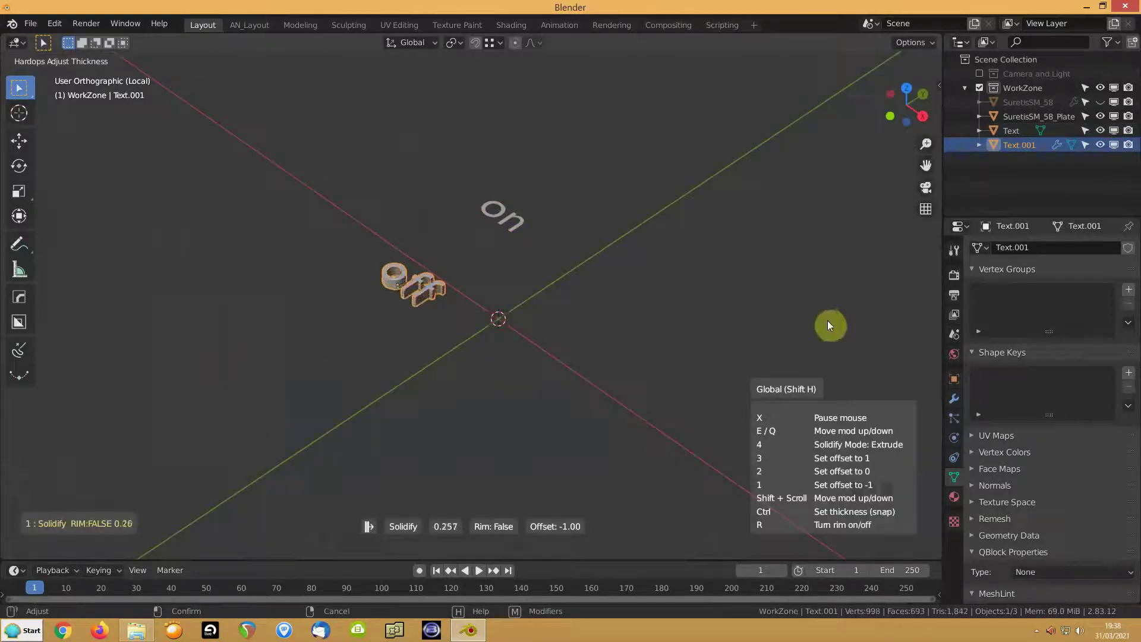
Step: Solidify the 'off' and 'on' letters into raised shapes and leave the isolated view
click(517, 231)
key(q)
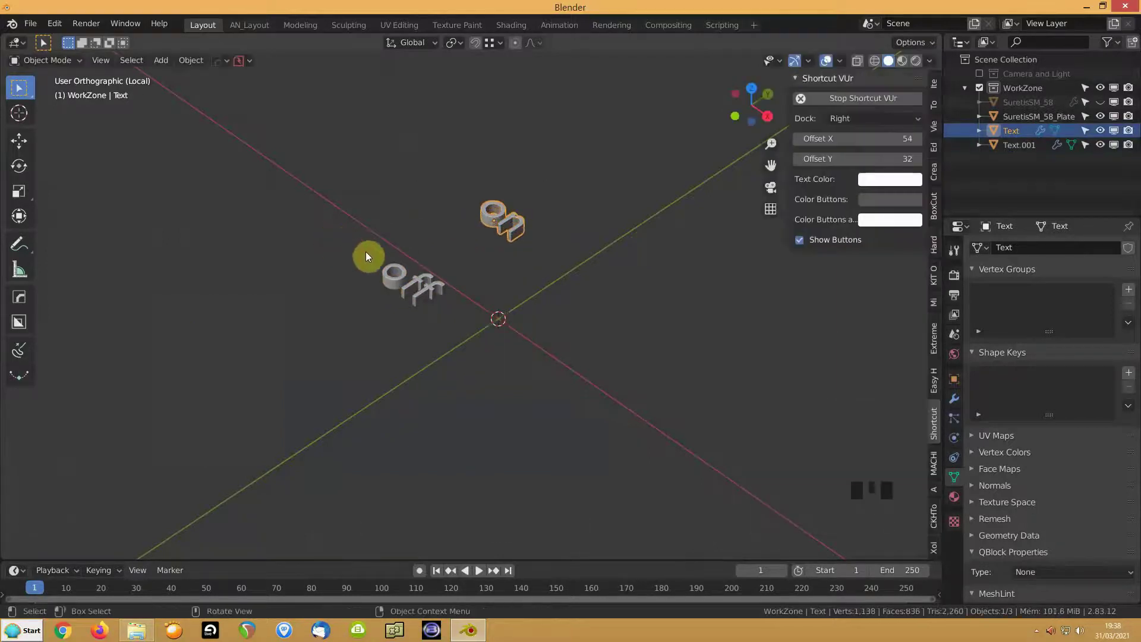
key(KP_Divide)
Step: Bring the curved plate into view and select both the 'off' and 'on' letter meshes
drag(410, 263, 326, 318)
click(326, 319)
click(436, 242)
Step: Sink the 'on' letters slightly down into the curved plate's surface
key(q)
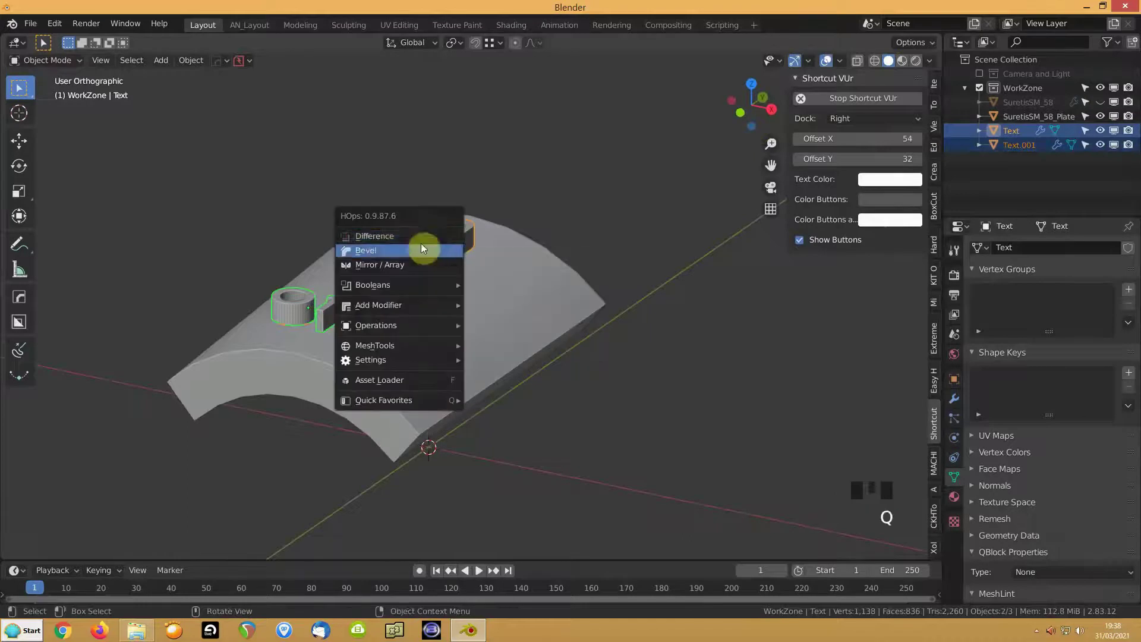
key(q)
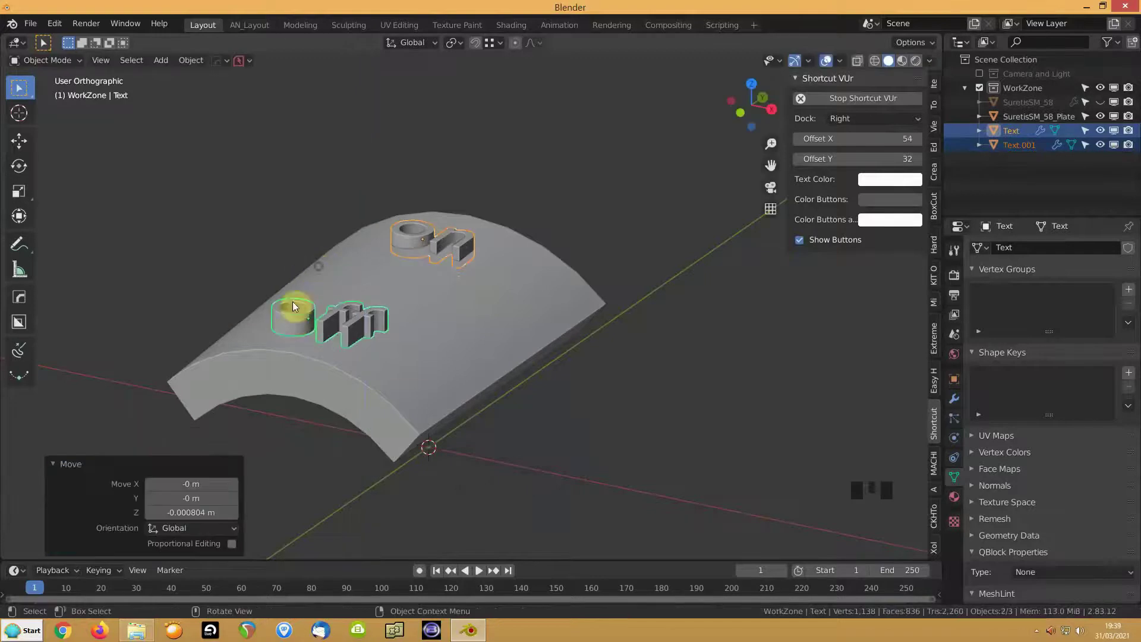
Step: Move the 'off' letters slightly down into the plate, then select the plate from the front view
click(293, 325)
key(g)
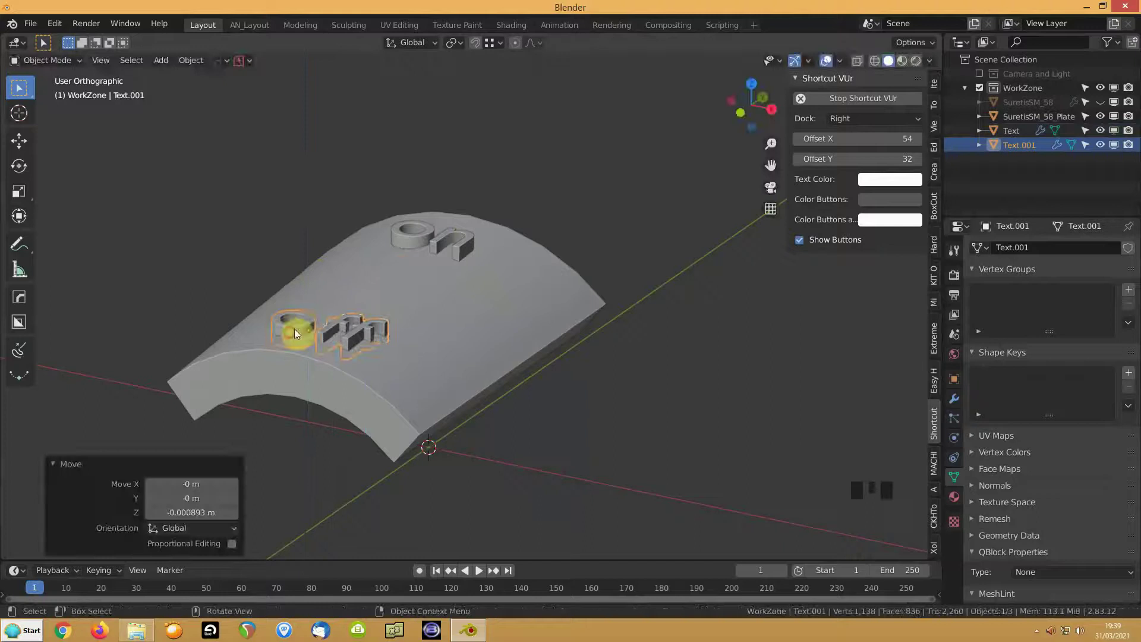
drag(373, 282, 328, 258)
scroll(down, 3)
scroll(down, 3)
drag(381, 259, 379, 271)
click(379, 271)
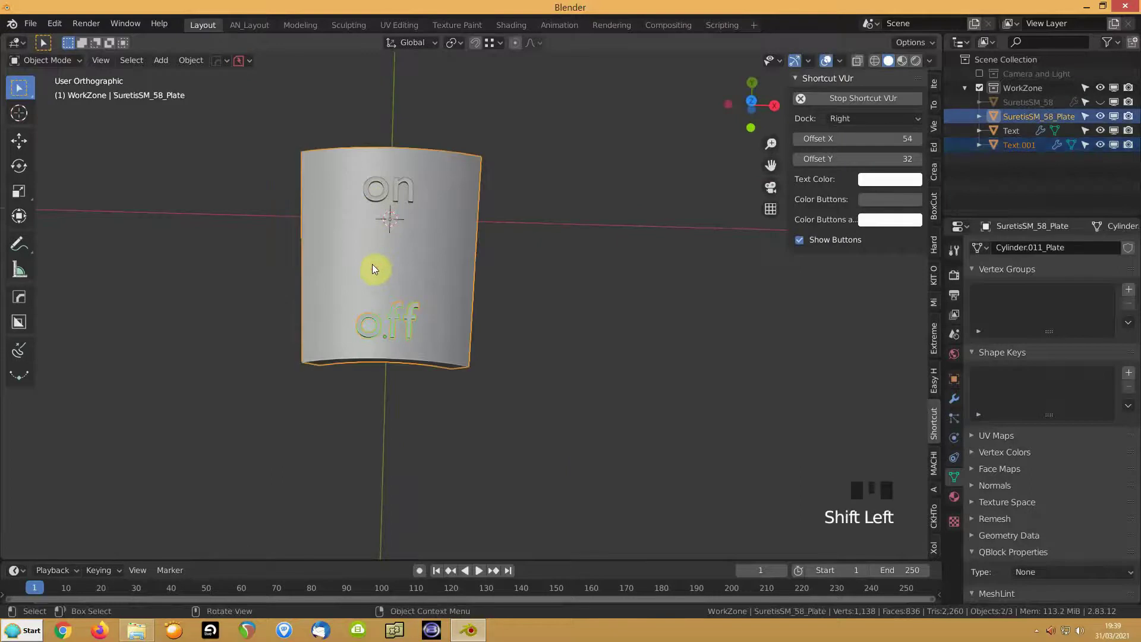
Step: Cut the 'on' and 'off' letters into the curved plate as a Difference boolean with hidden cutters
key(ctrl+KP_Subtract)
click(380, 202)
click(386, 247)
key(ctrl+KP_Subtract)
click(1104, 139)
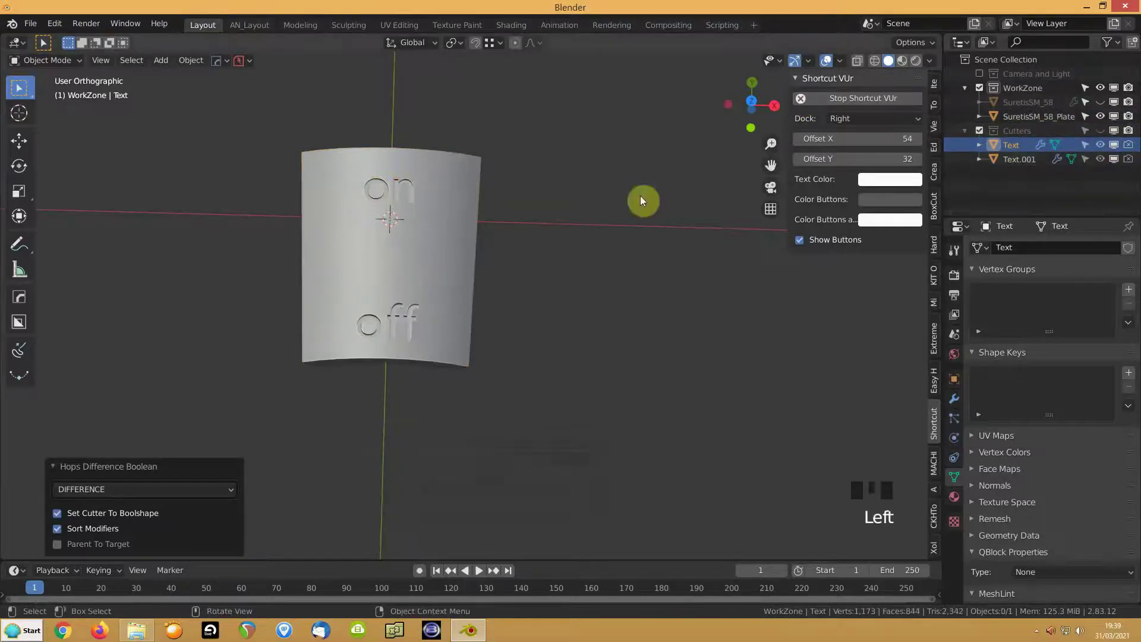
Step: Bring the whole microphone body back into view and select it
drag(467, 260, 364, 298)
scroll(up, 3)
drag(355, 325, 372, 223)
click(372, 223)
Step: Move in close on the microphone handle below the collar
key(q)
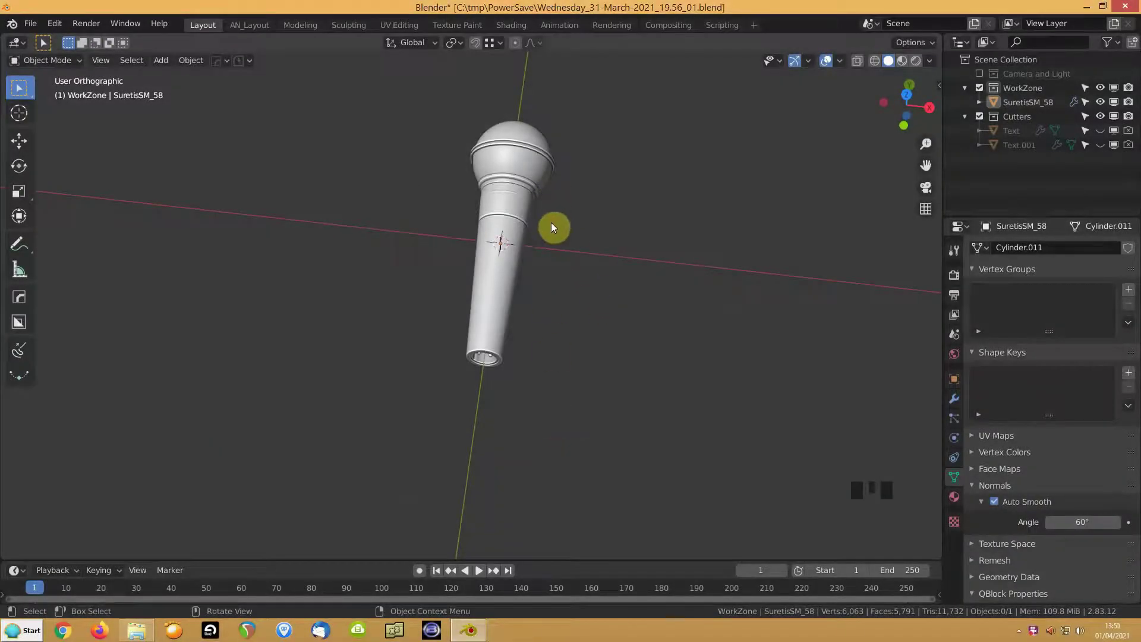
drag(492, 309, 501, 295)
scroll(up, 3)
scroll(up, 3)
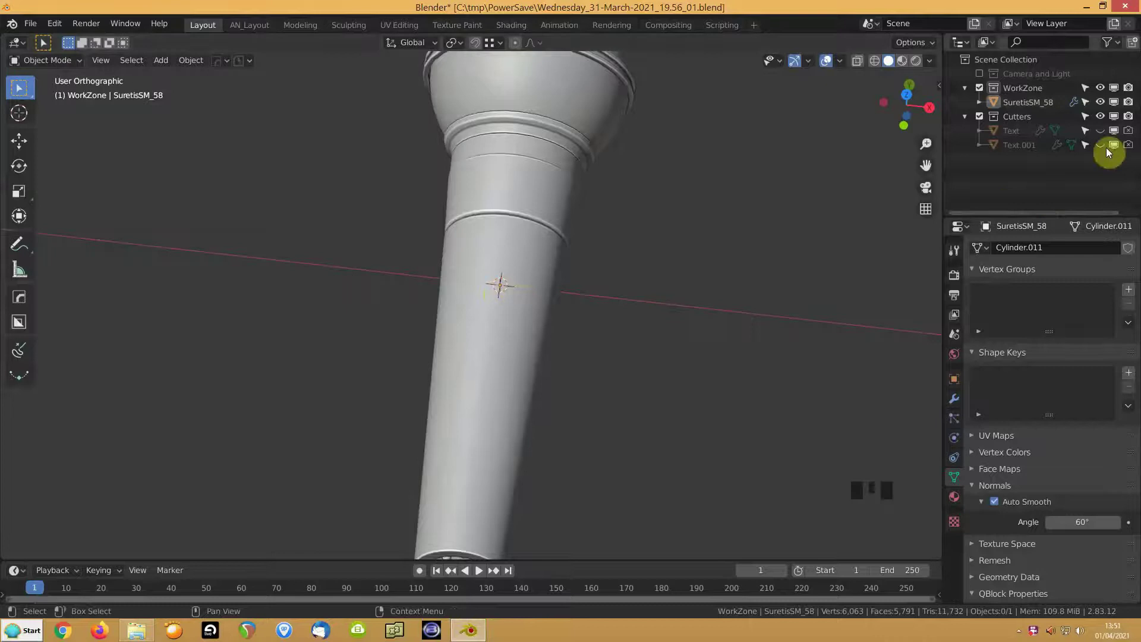
Step: Make the Text and Text.001 letter cutters visible in the Outliner and select the microphone body
click(1104, 133)
click(1111, 150)
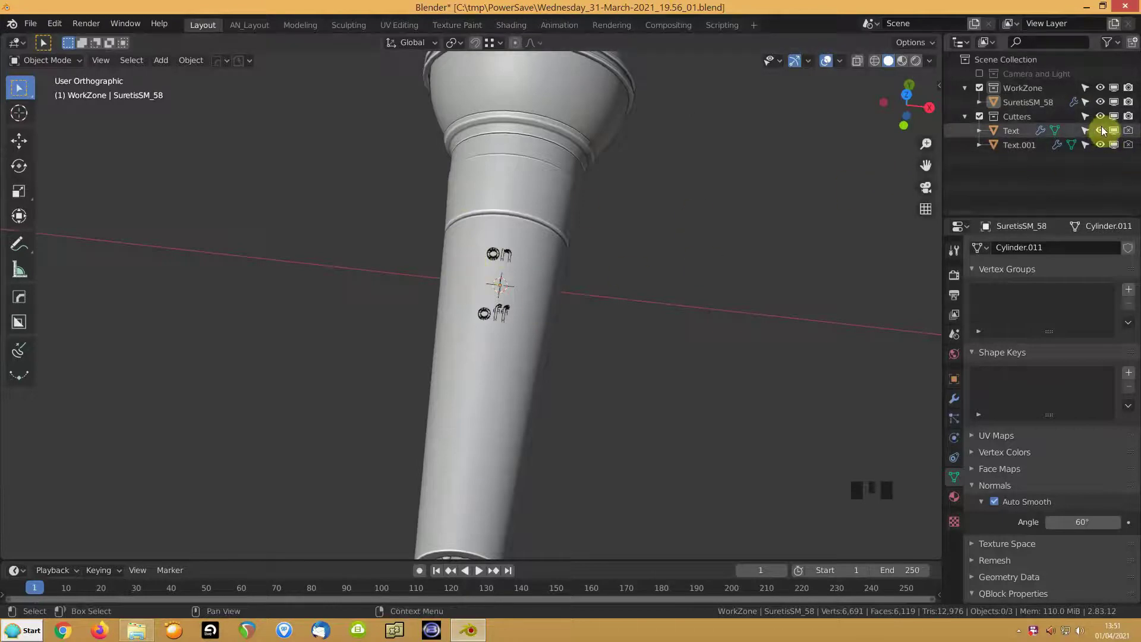
click(476, 289)
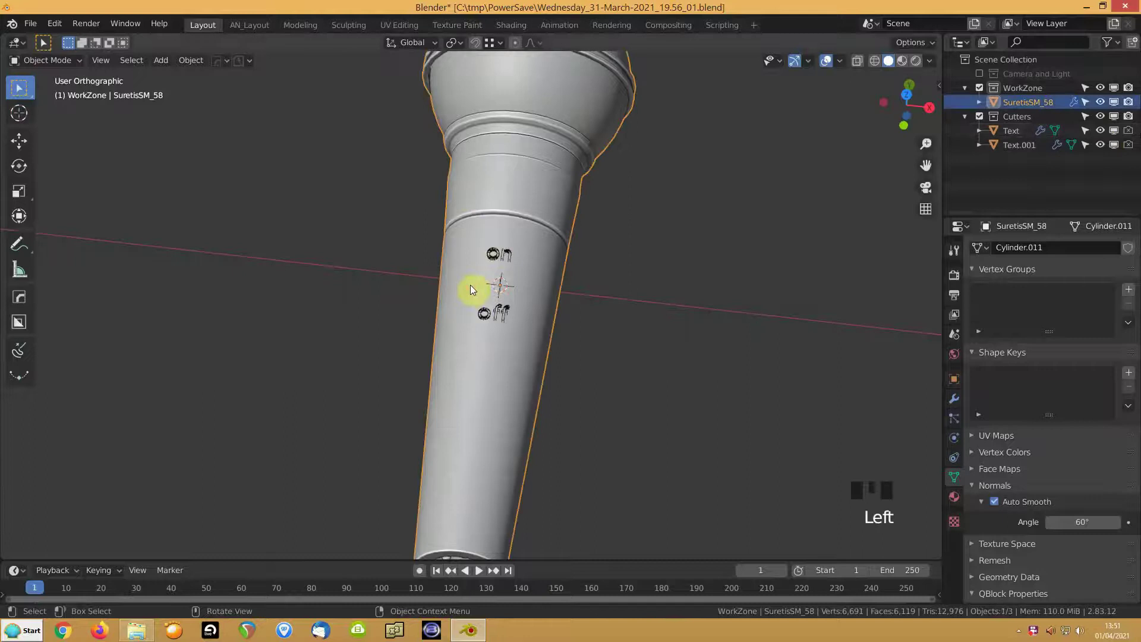
Step: Separate the faces around the engraved letters into their own curved strip and strip its modifiers
key(Tab)
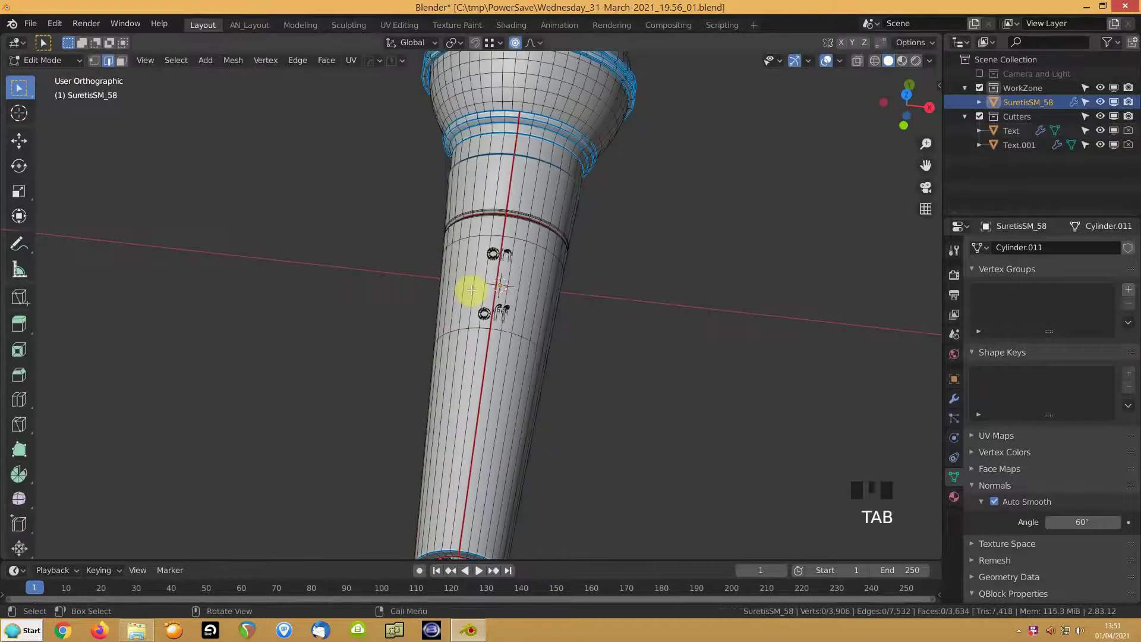
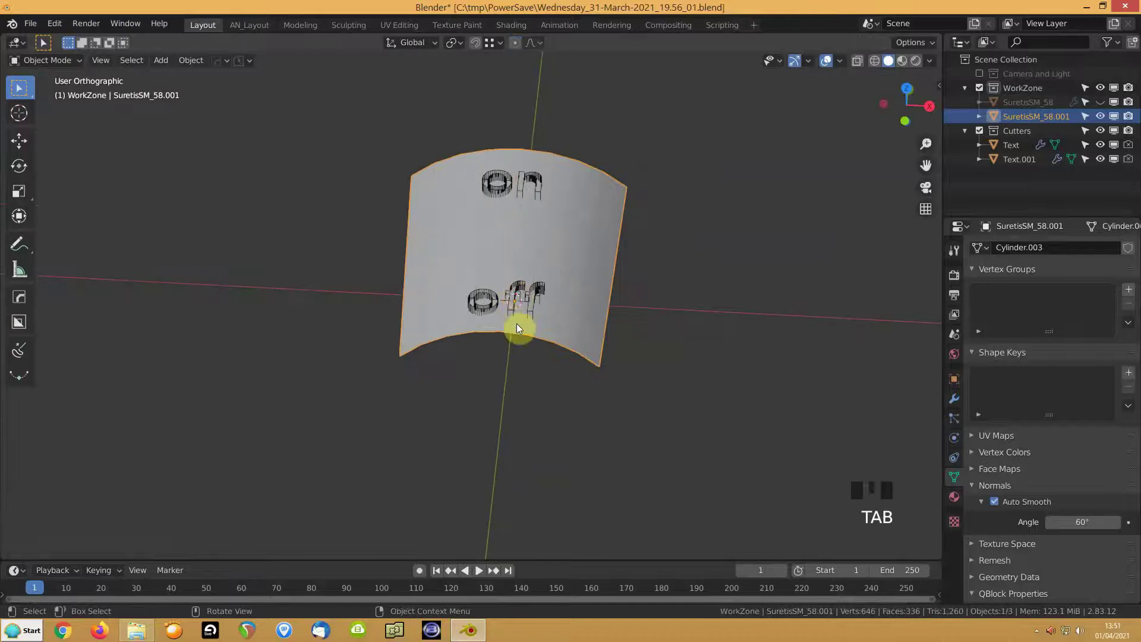
drag(957, 407, 1019, 260)
drag(1130, 302, 1001, 253)
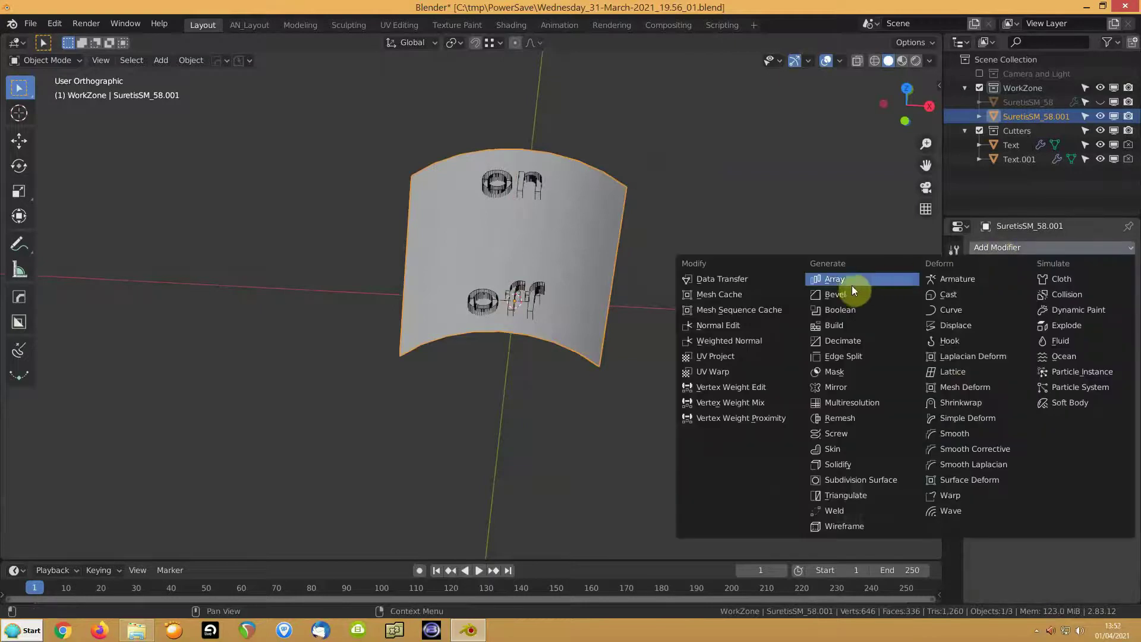
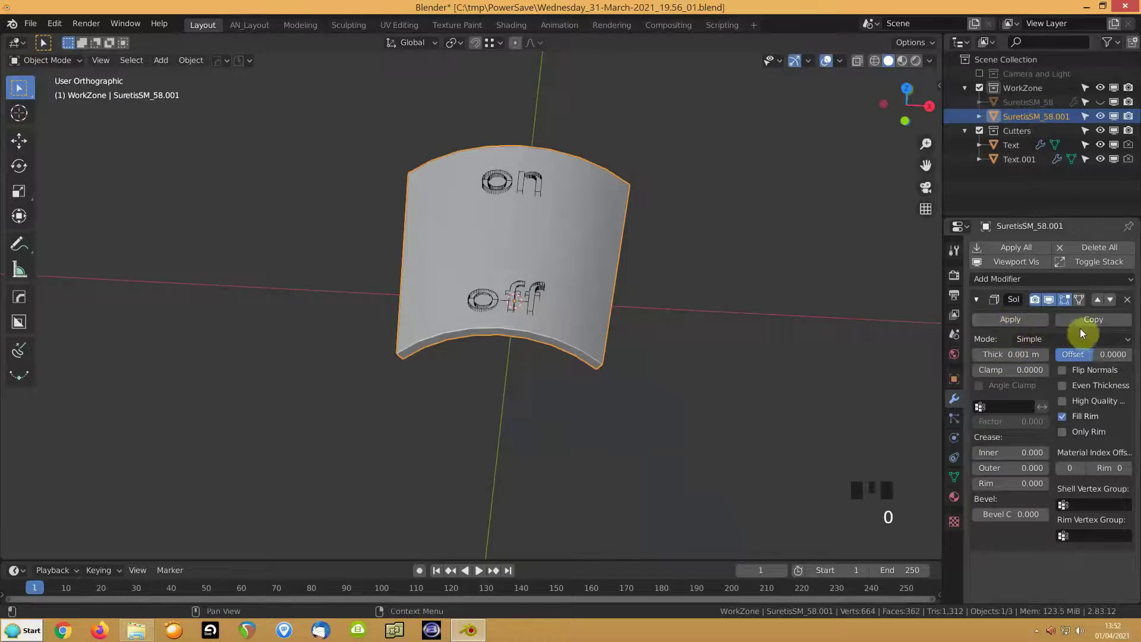
Step: Set the strip's Solidify thickness to 0.004 m extending inward
drag(1113, 363, 595, 351)
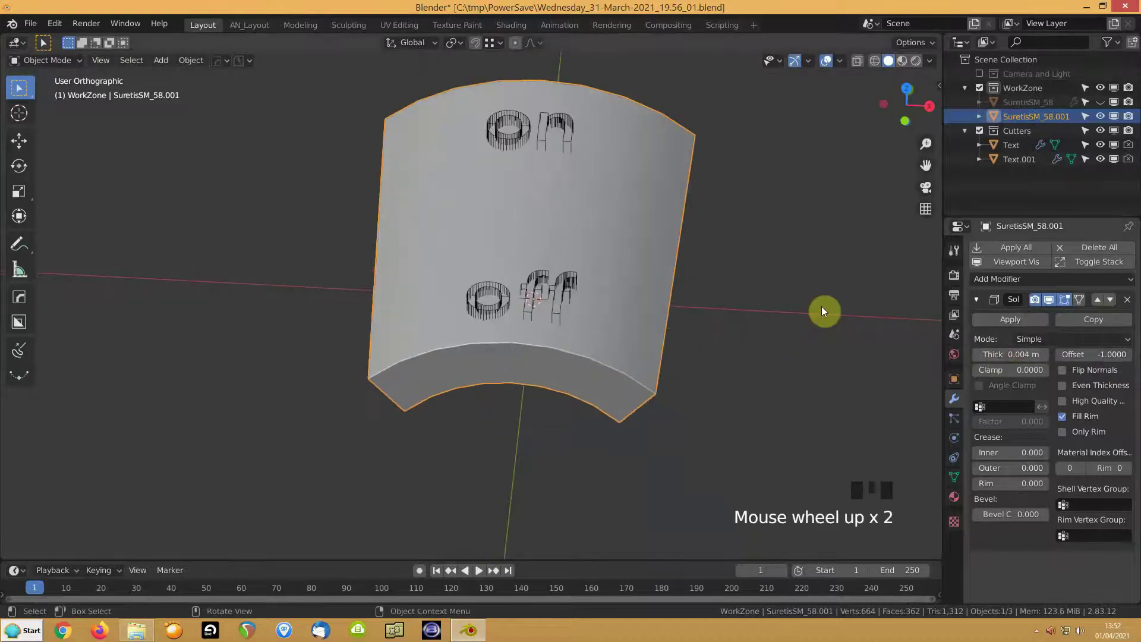
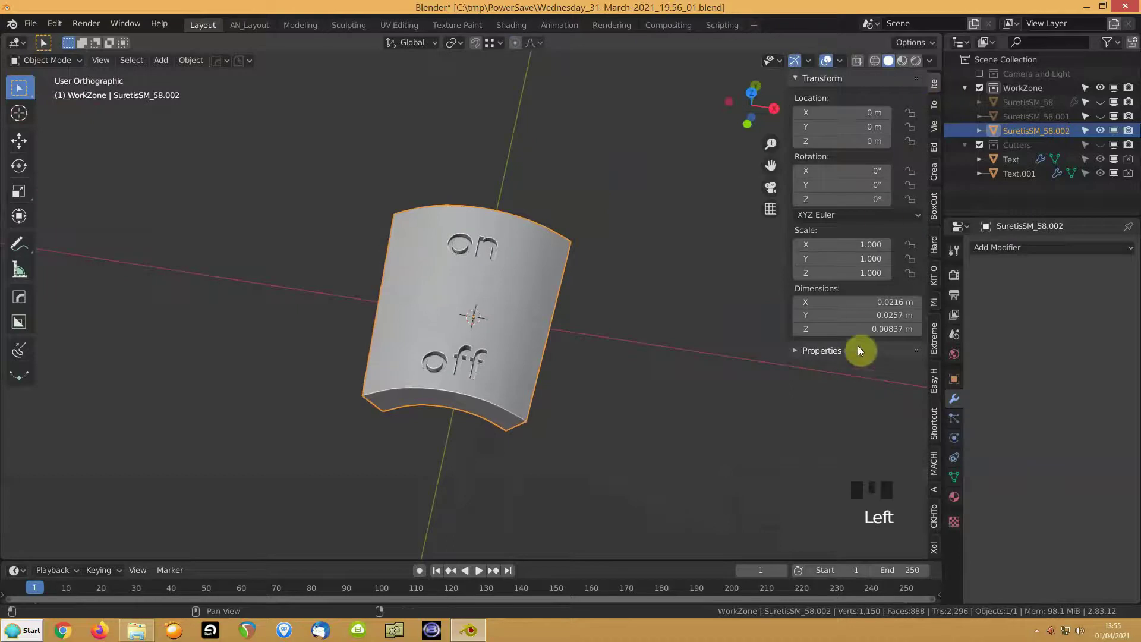
Step: Scale the engraved plate up ten times and apply its scale
key(s)
key(KP_Decimal)
key(ctrl+a)
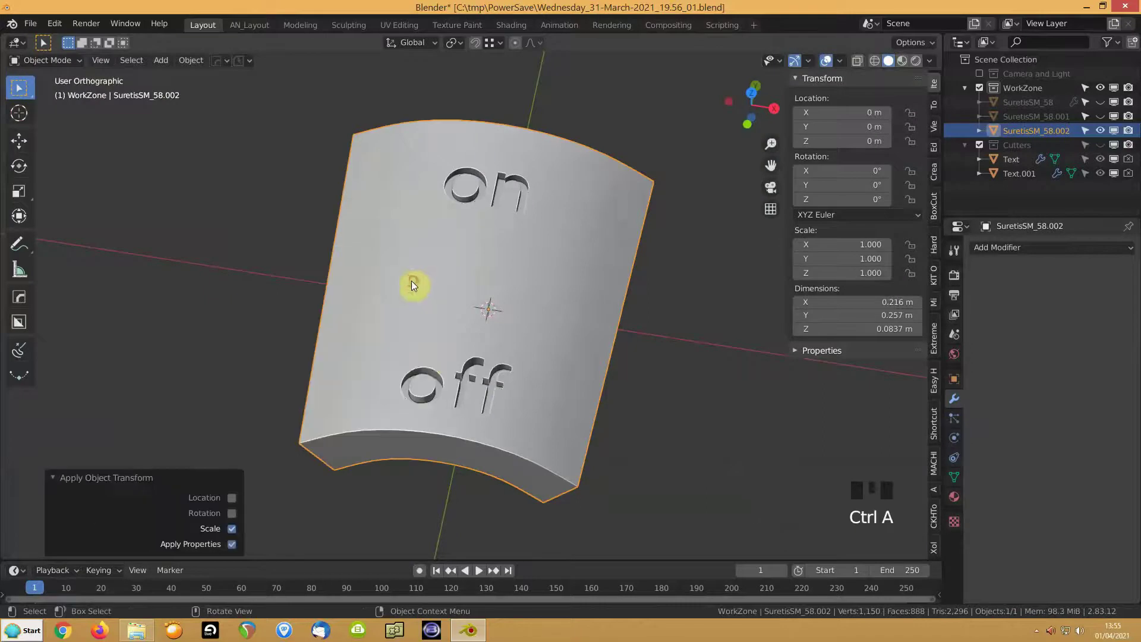
scroll(up, 3)
drag(398, 462, 403, 265)
scroll(up, 3)
Step: In Edit Mode, vertex-slide a vertex beside the engraved o along its edge to factor ~0.295
key(Tab)
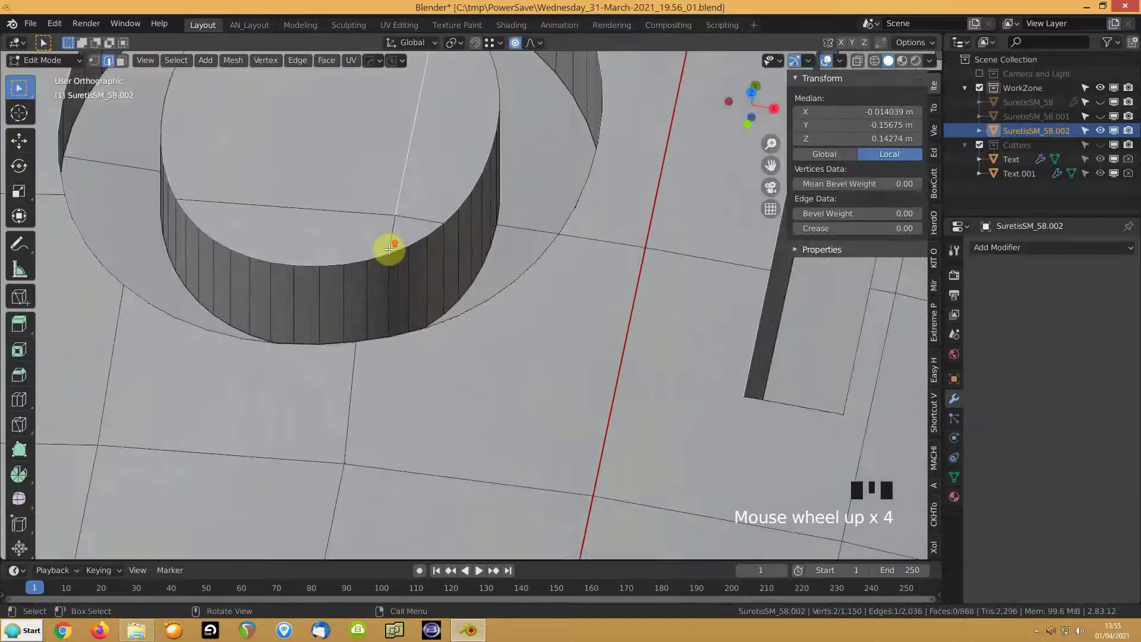
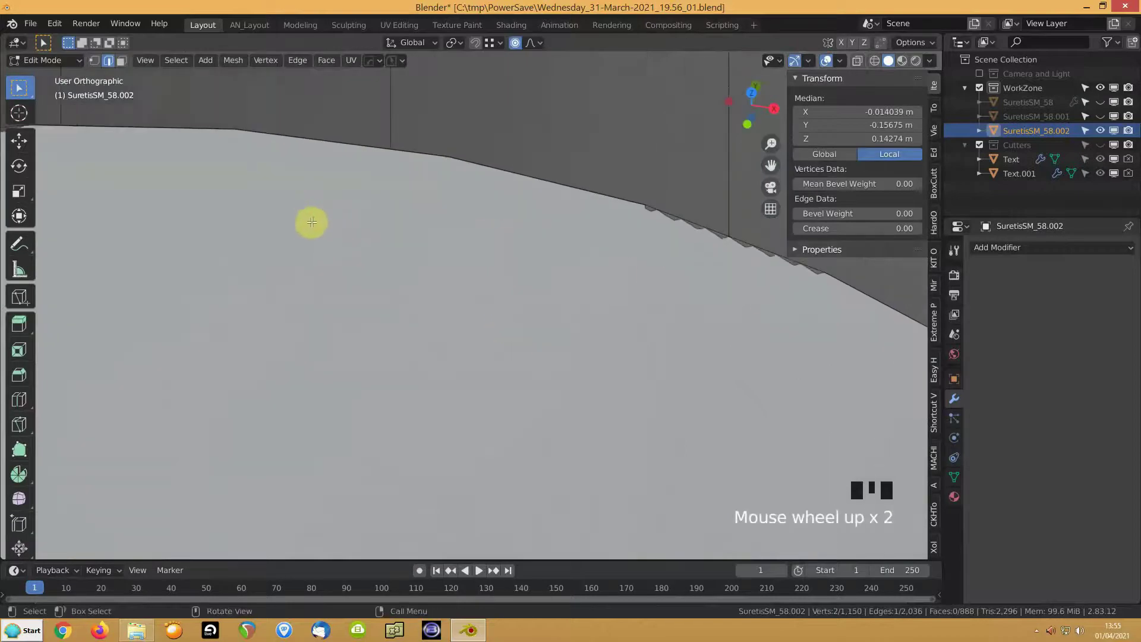
scroll(down, 3)
drag(443, 329, 432, 280)
scroll(down, 3)
key(1)
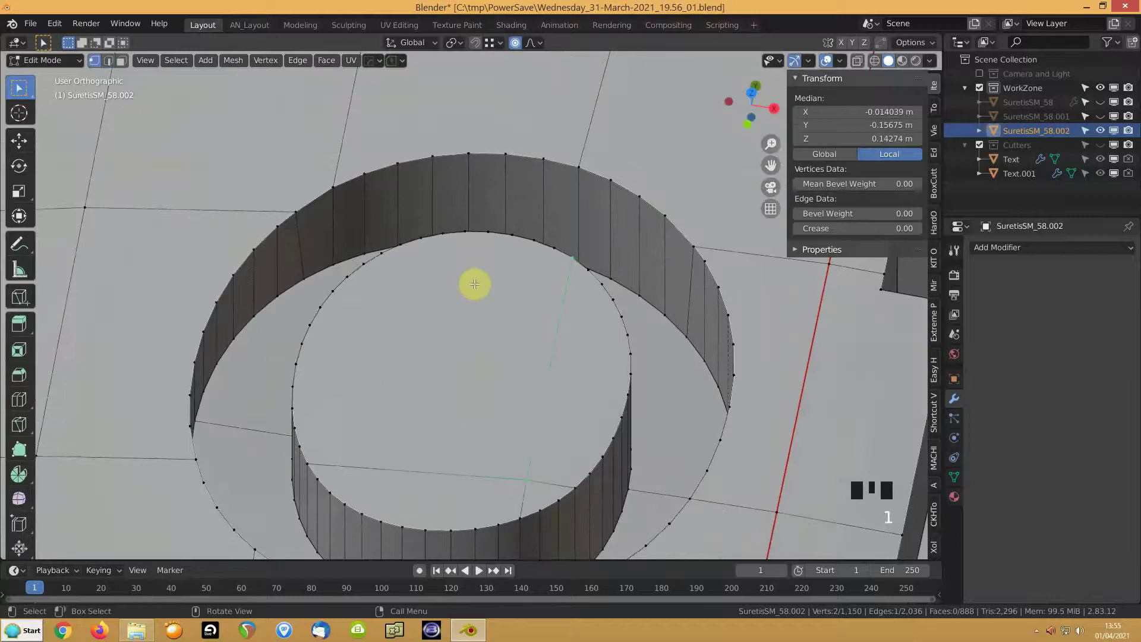
drag(476, 268, 438, 268)
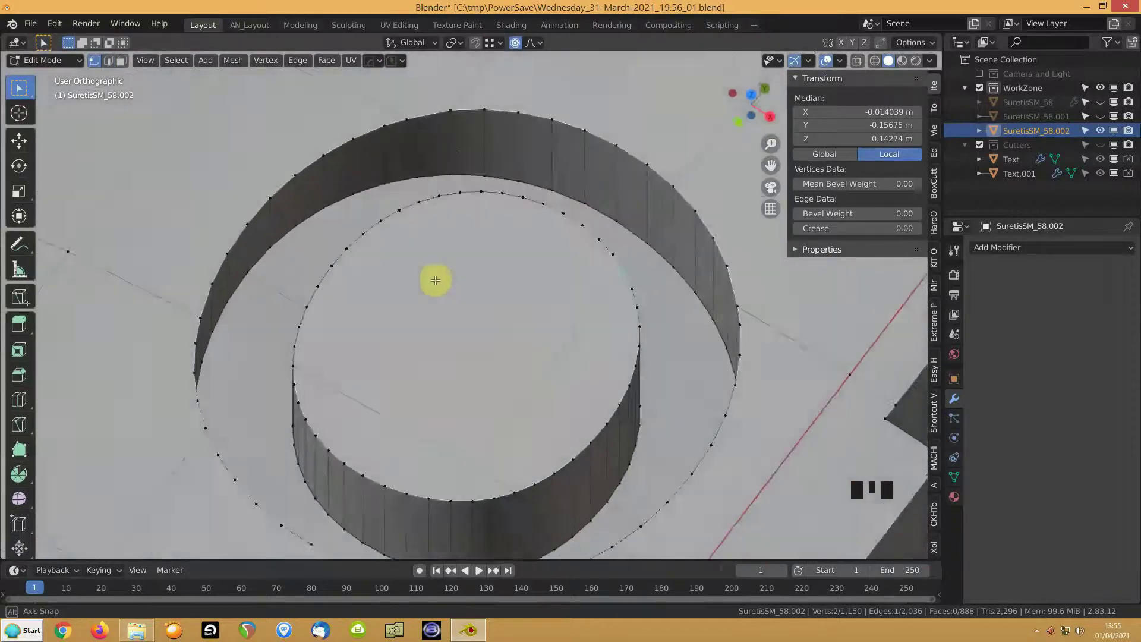
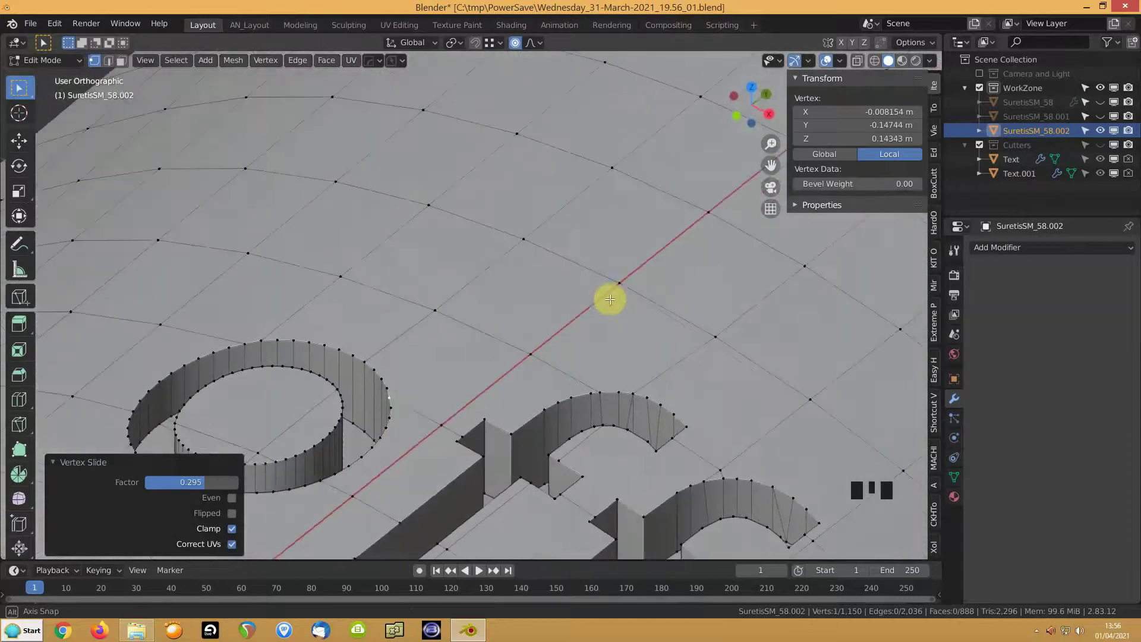
scroll(down, 3)
Step: Undo the recent edits and try merging overlapping vertices across the whole badge mesh
key(ctrl+z)
key(ctrl+z)
key(ctrl+z)
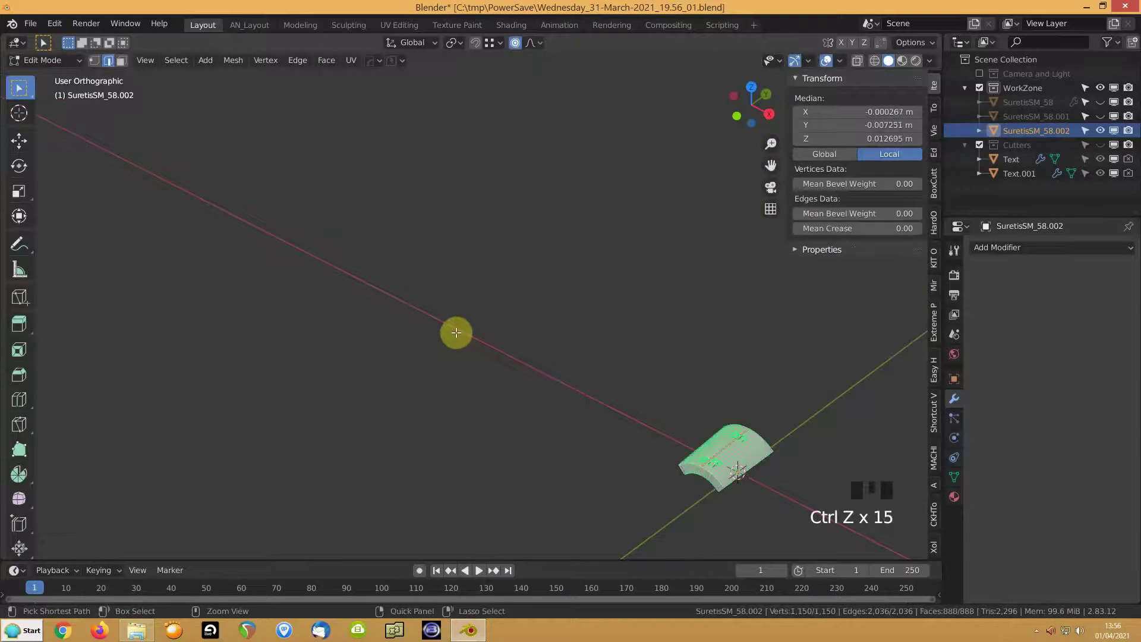
key(KP_Decimal)
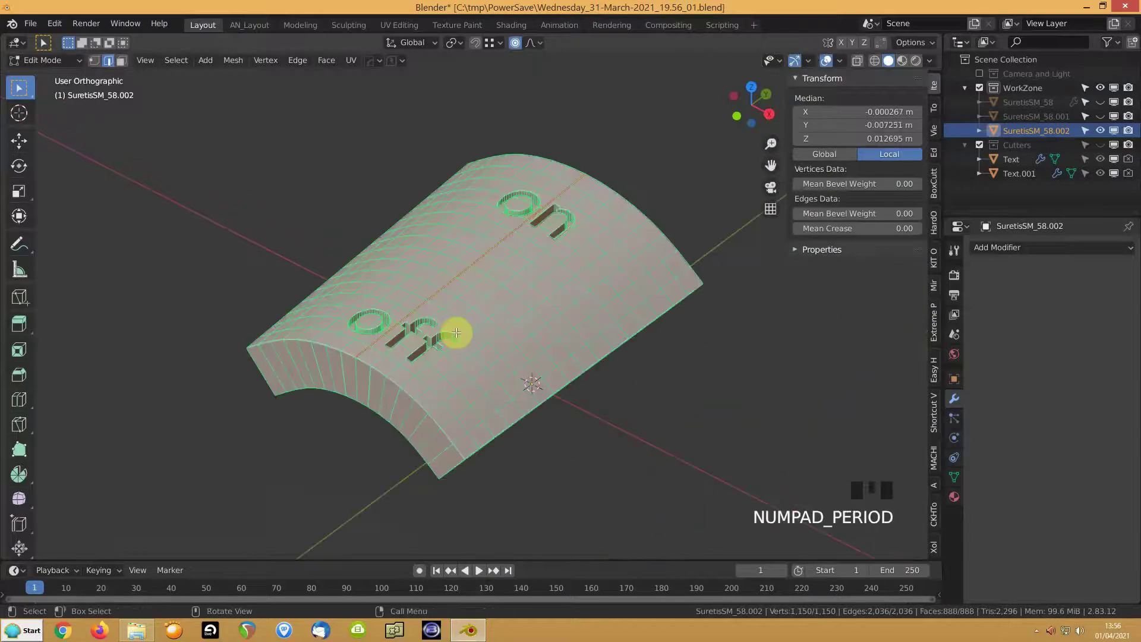
key(m)
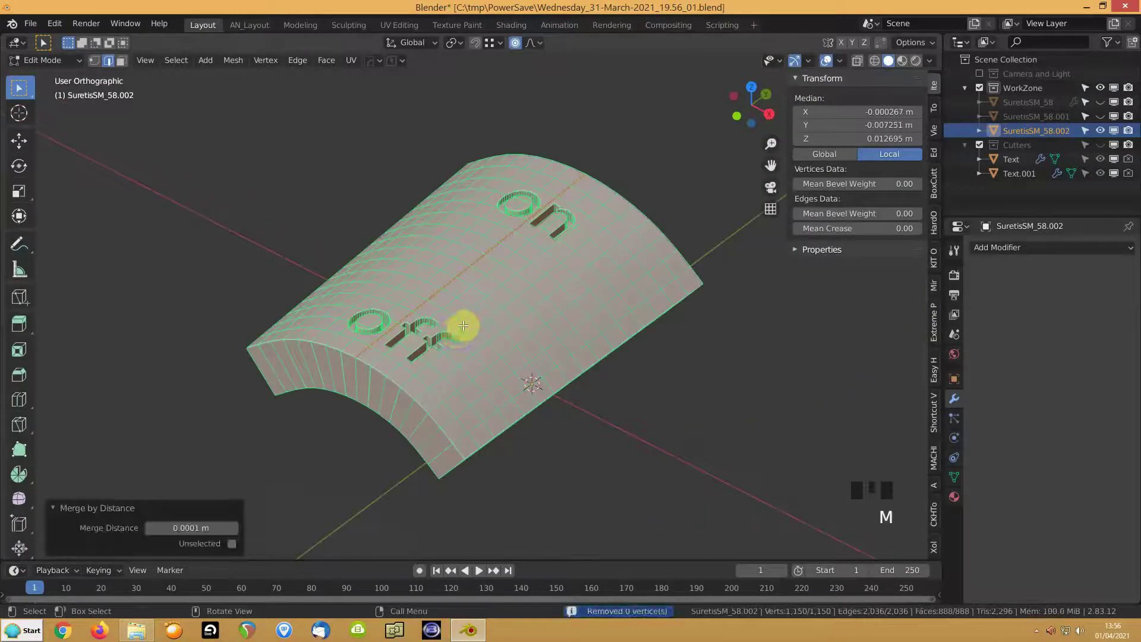
key(Escape)
Step: Undo further, reselect all badge geometry and merge by distance, removing 91 duplicate vertices
key(ctrl+z)
key(ctrl+z)
key(ctrl+z)
key(ctrl+z)
key(ctrl+z)
key(ctrl+z)
key(Tab)
key(Tab)
key(a)
key(m)
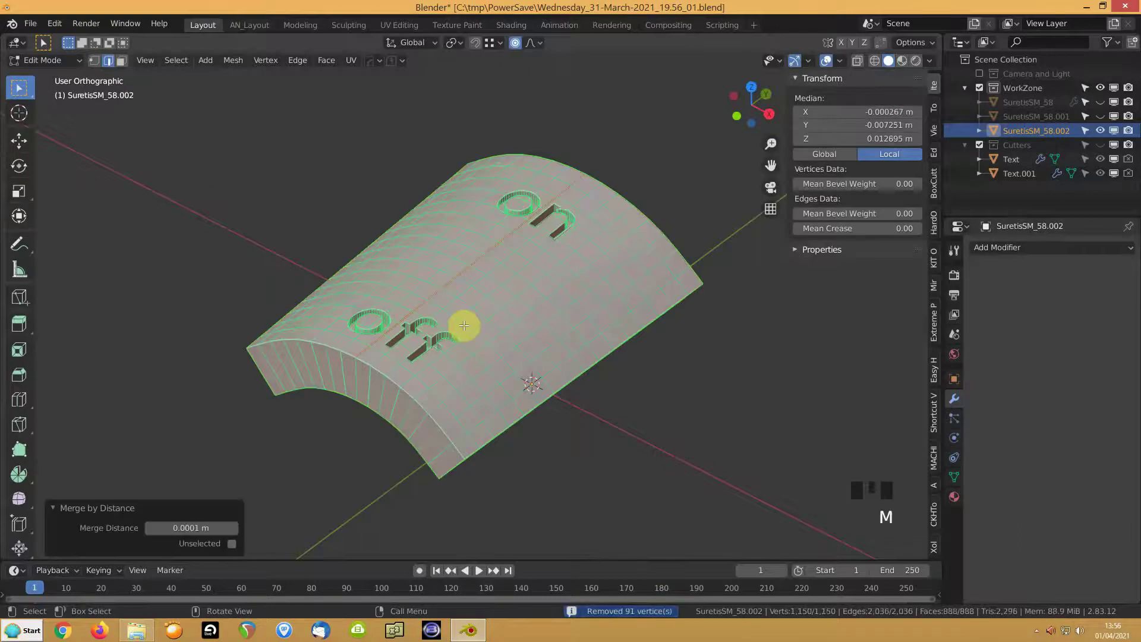
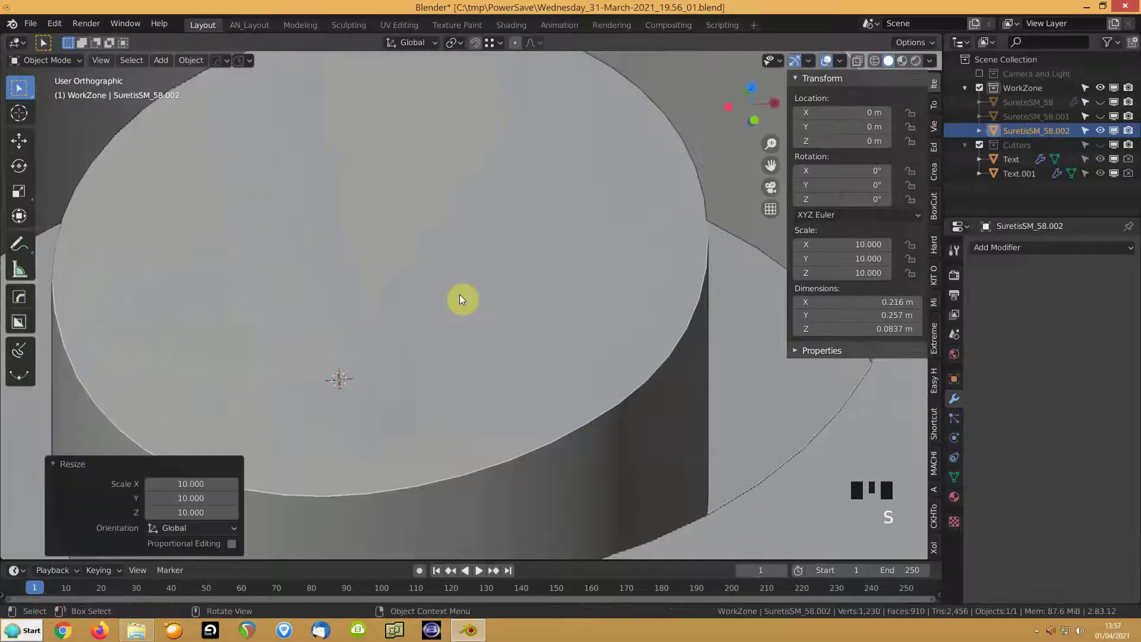
Step: Apply the tenfold scale of the curved badge piece (Ctrl+A)
key(ctrl+a)
scroll(down, 3)
Step: Re-enter mesh editing on the enlarged badge piece to tidy its grid
key(Tab)
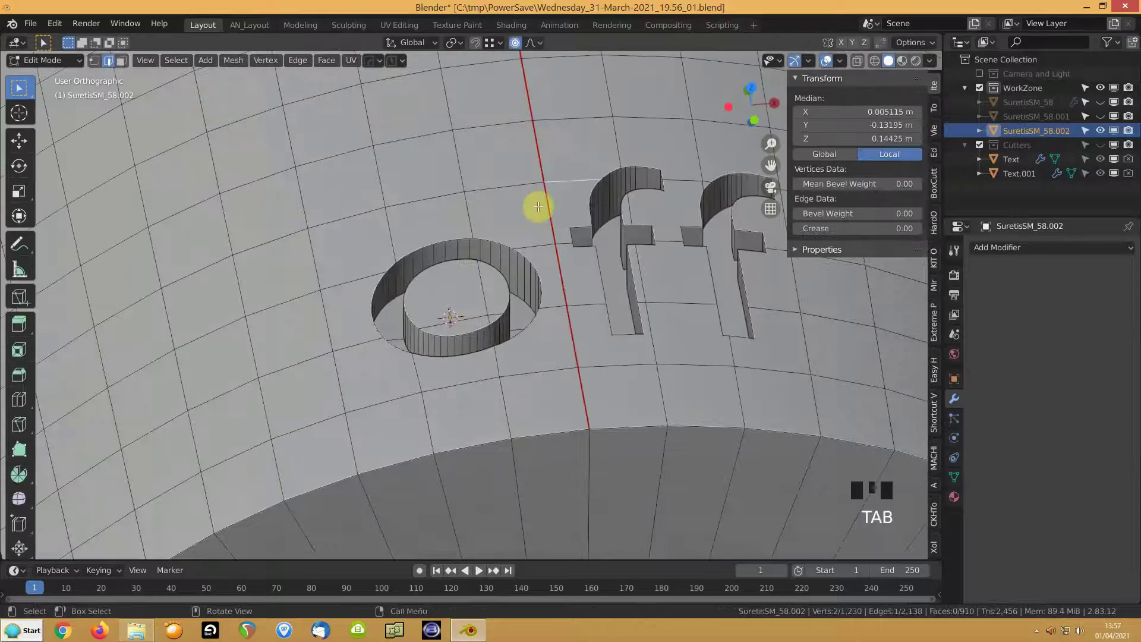
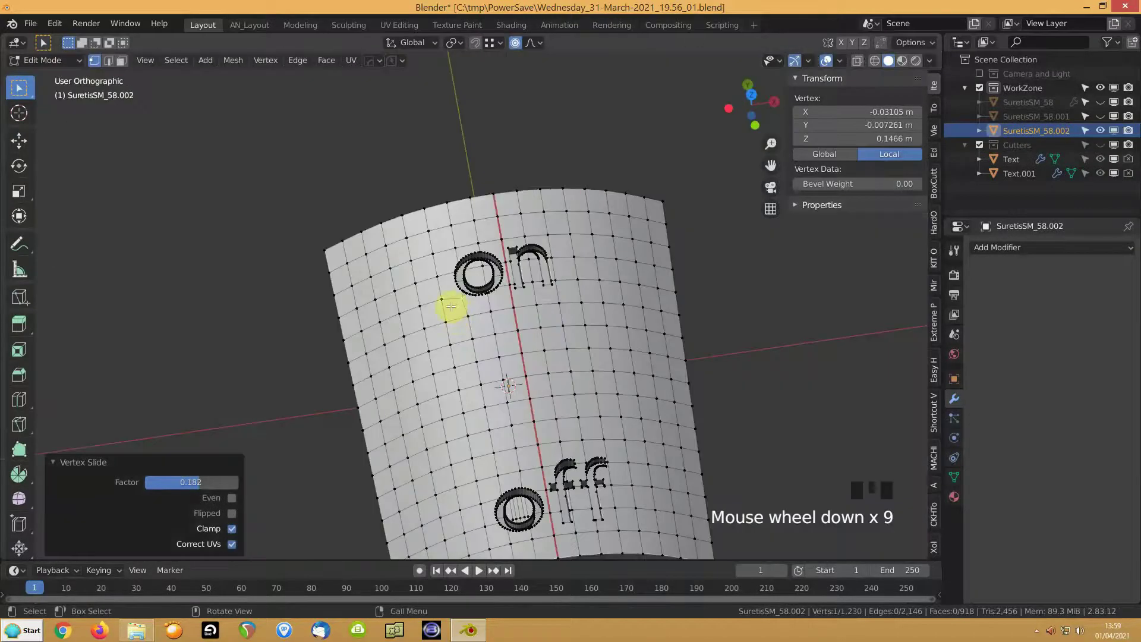
key(Tab)
click(1104, 107)
click(1104, 122)
drag(474, 275, 549, 238)
scroll(down, 3)
key(h)
click(487, 338)
key(KP_Decimal)
click(483, 384)
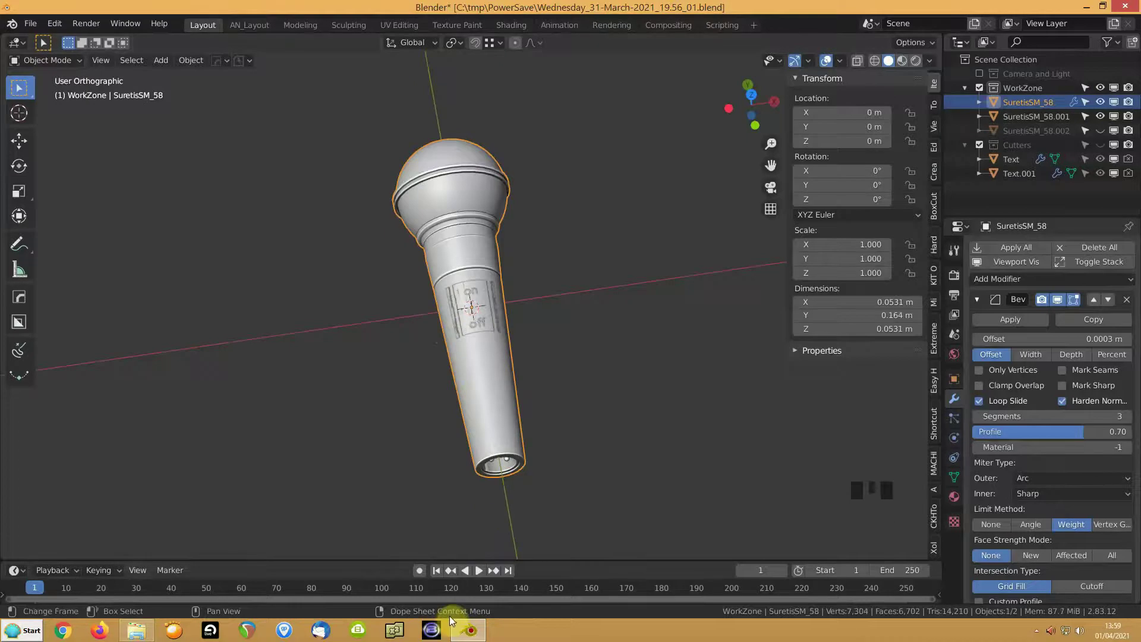
Step: Close in on the engraved badge and start editing the microphone body mesh with nothing selected
drag(449, 400, 469, 359)
scroll(up, 3)
scroll(up, 3)
drag(416, 359, 507, 242)
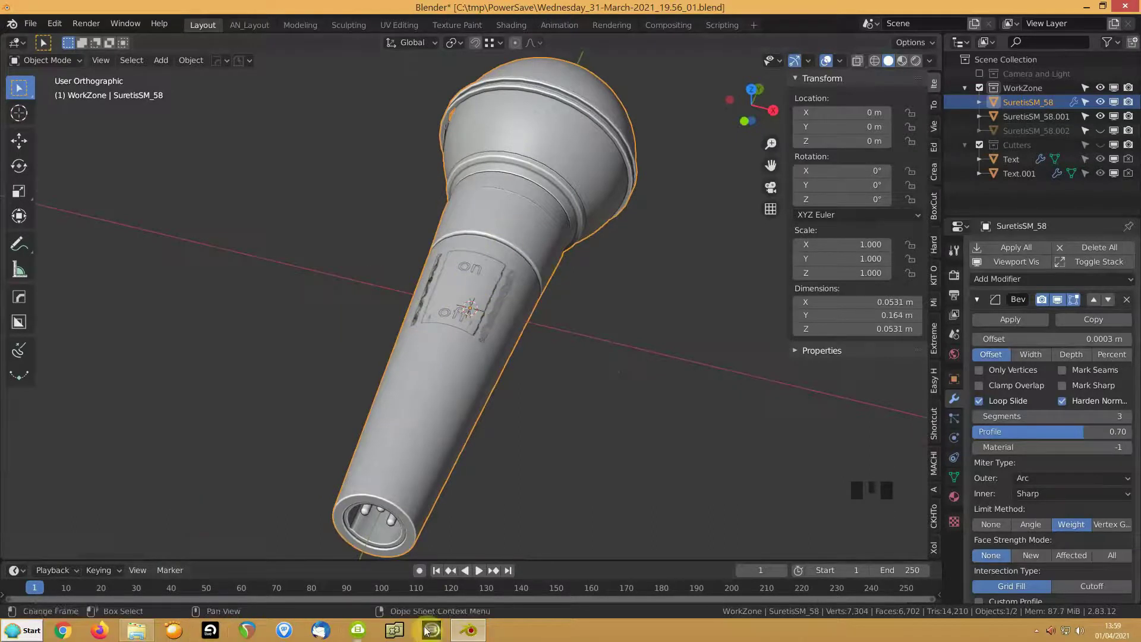
scroll(up, 3)
scroll(up, 3)
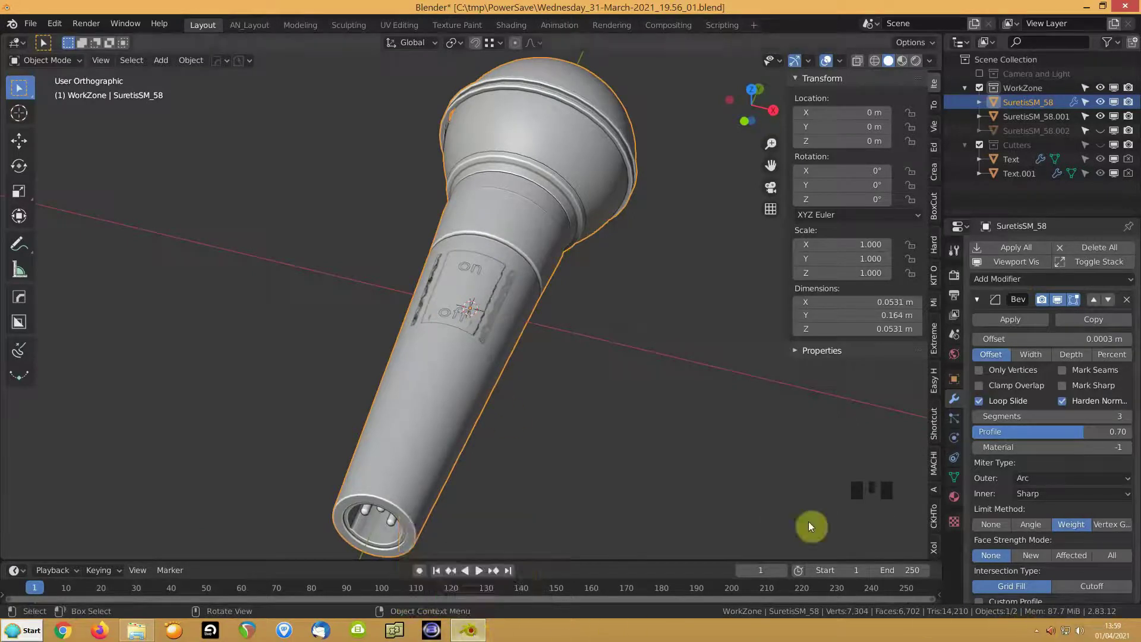
key(Tab)
key(3)
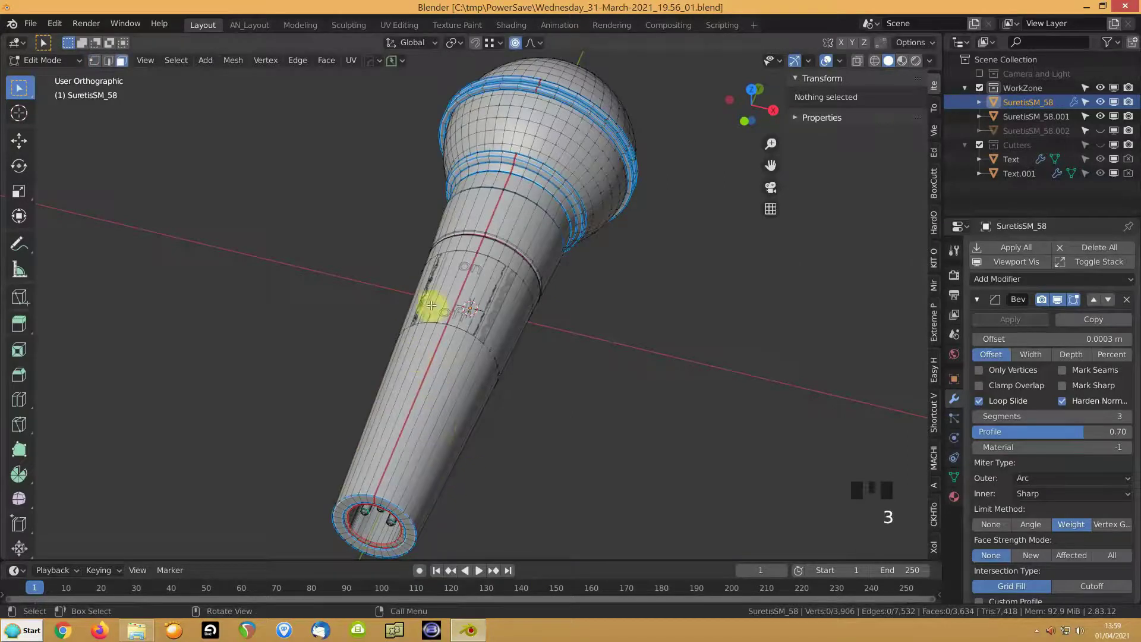
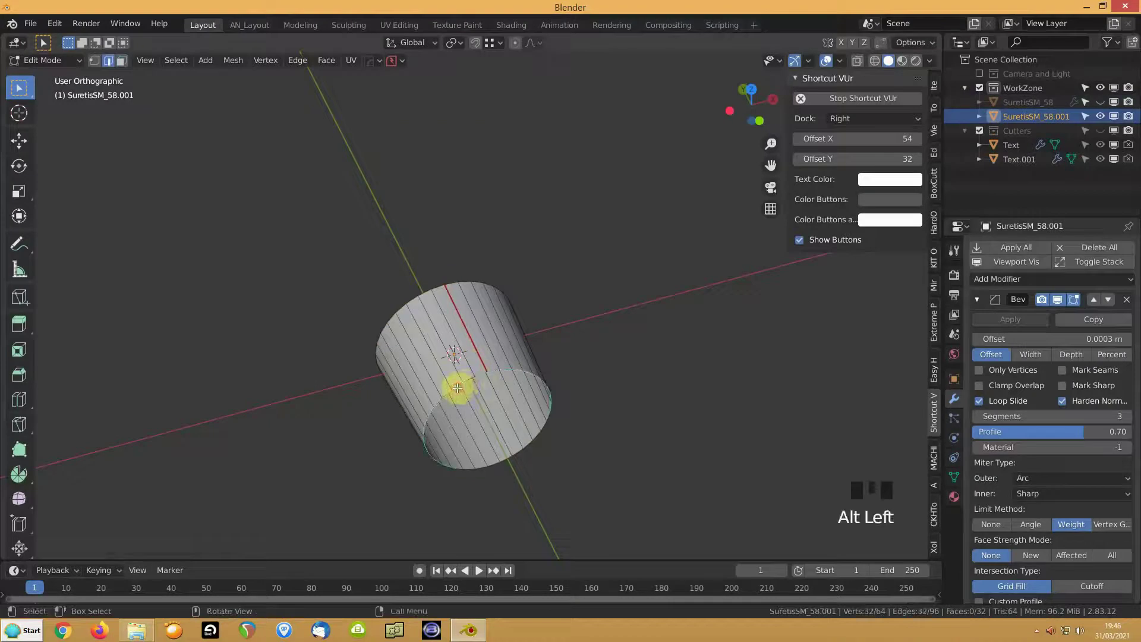
Step: Cap both open ends of the cylinder section with faces (F)
key(f)
drag(393, 369, 407, 400)
click(406, 400)
key(f)
Step: Mark the cylinder's end edge loops as sharp
drag(500, 404, 444, 364)
key(3)
click(445, 362)
key(ctrl+')
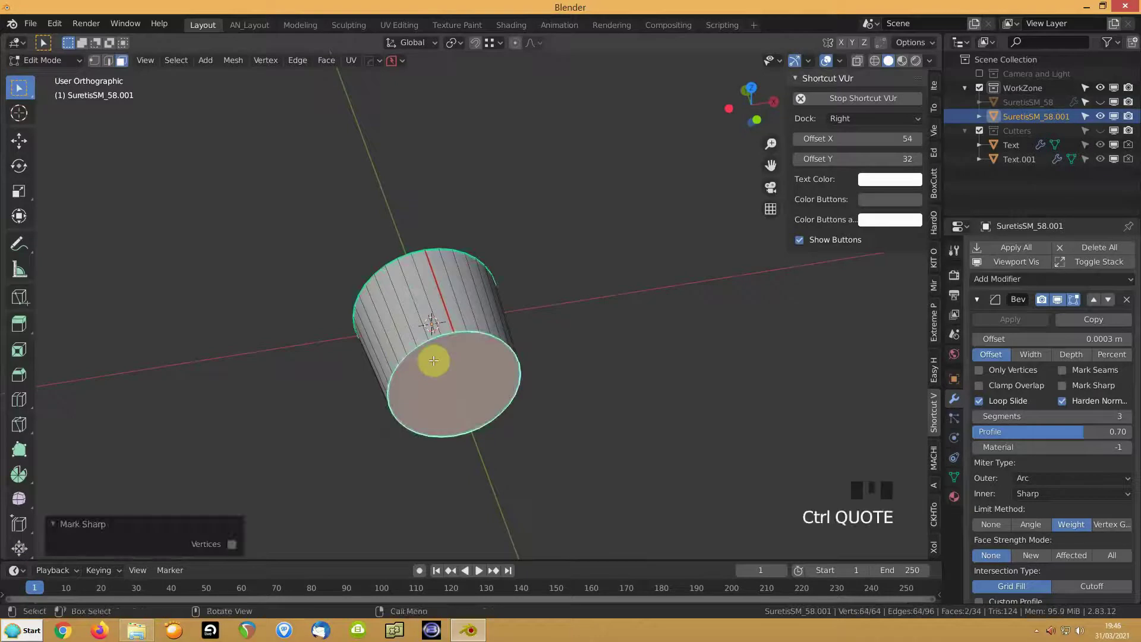
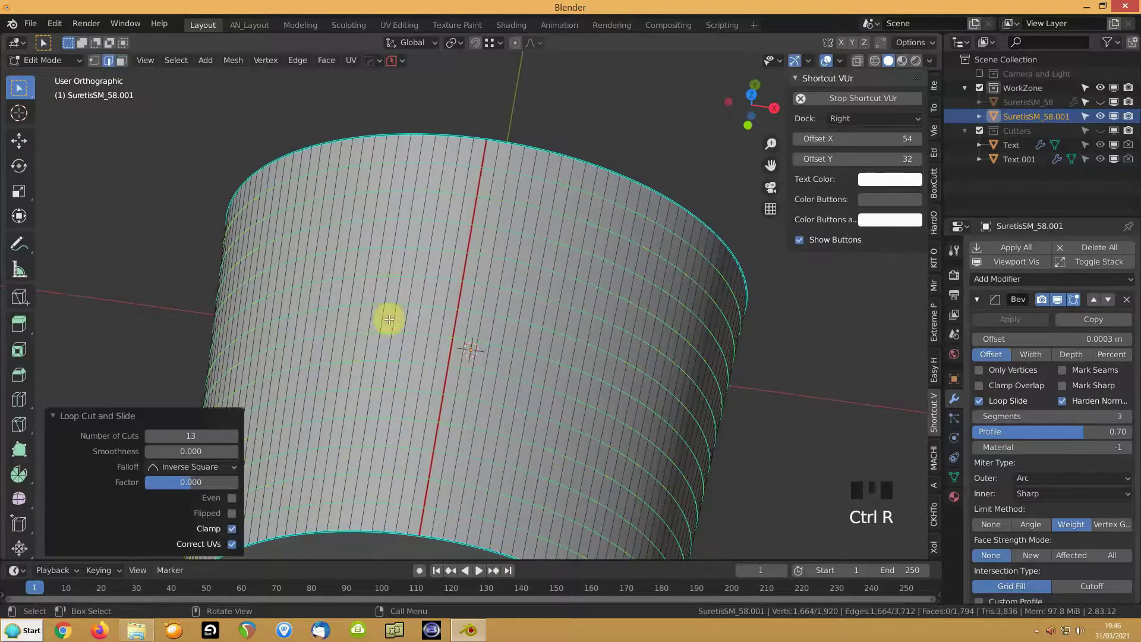
Step: Cut the on and off text cutters into the cylinder as HardOps difference booleans (Ctrl+Numpad-)
key(KP_7)
key(Tab)
click(1103, 133)
drag(440, 299, 438, 216)
click(438, 216)
click(436, 272)
key(ctrl+KP_Subtract)
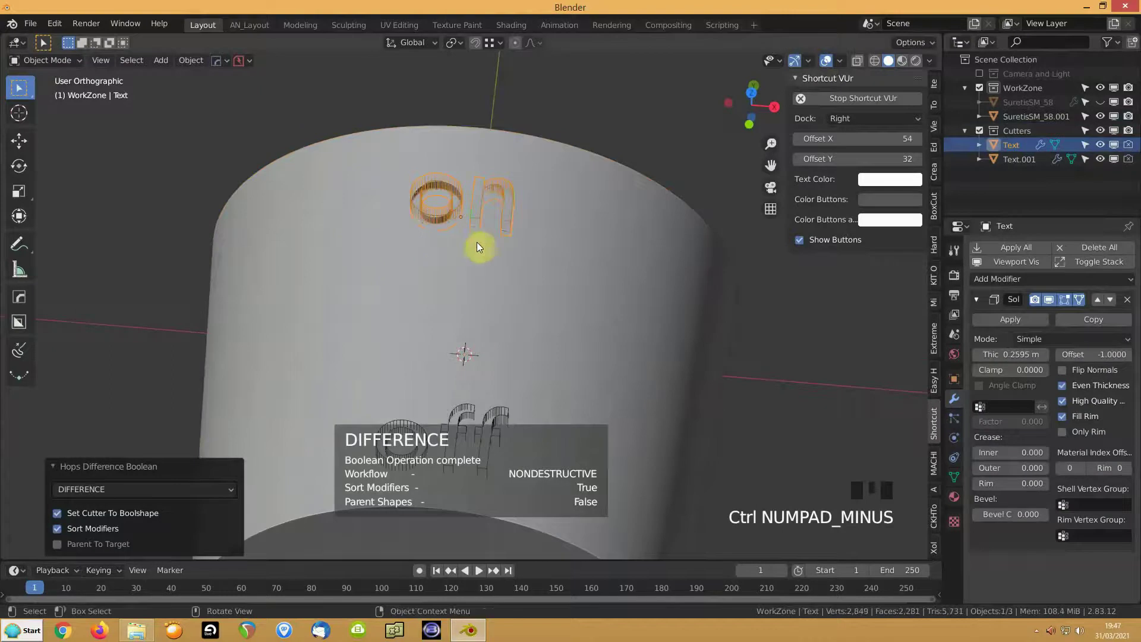
click(471, 413)
click(426, 375)
key(ctrl+KP_Subtract)
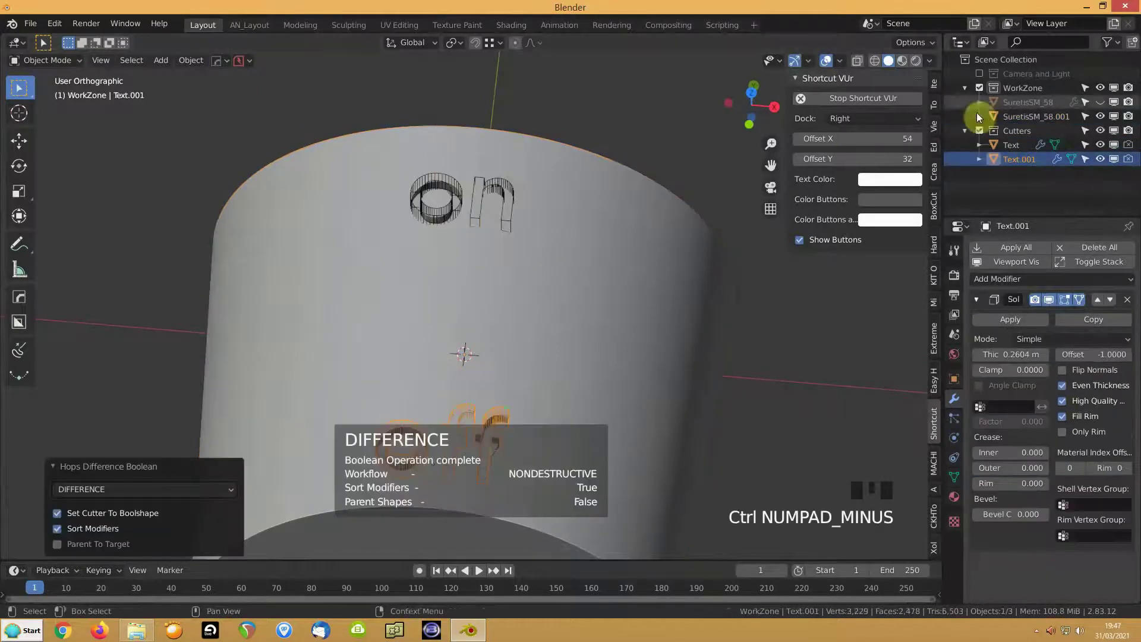
Step: Toggle the Cutters collection's visibility to preview the engraved lettering
click(1106, 137)
drag(526, 295, 497, 261)
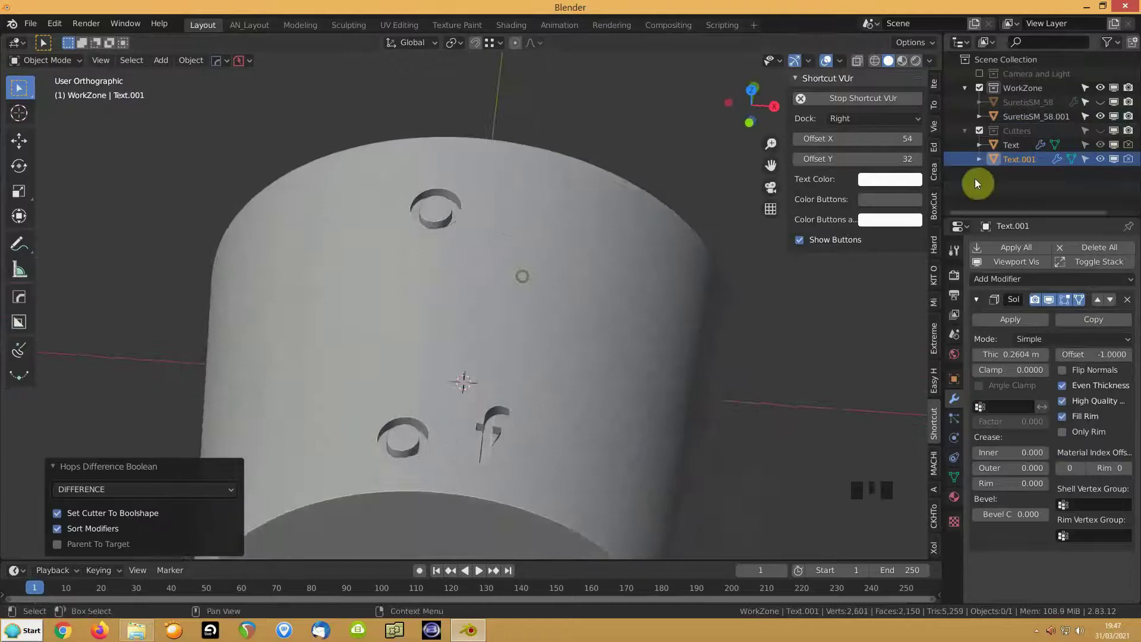
click(1105, 148)
click(1104, 137)
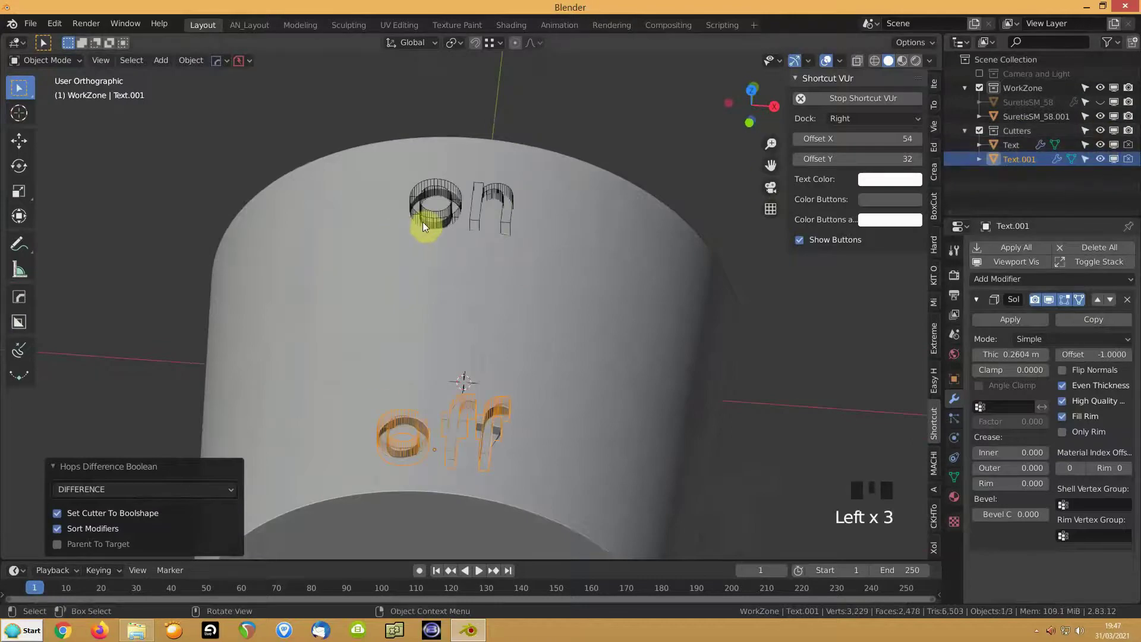
Step: Select the on text cutter and zoom in close on it from the top
click(427, 220)
key(KP_7)
scroll(up, 3)
drag(847, 67, 811, 66)
drag(939, 66, 404, 420)
drag(417, 333, 409, 300)
scroll(up, 3)
Step: Grab the on text cutter and trial a move, checking it from top view
click(378, 159)
click(378, 159)
key(g)
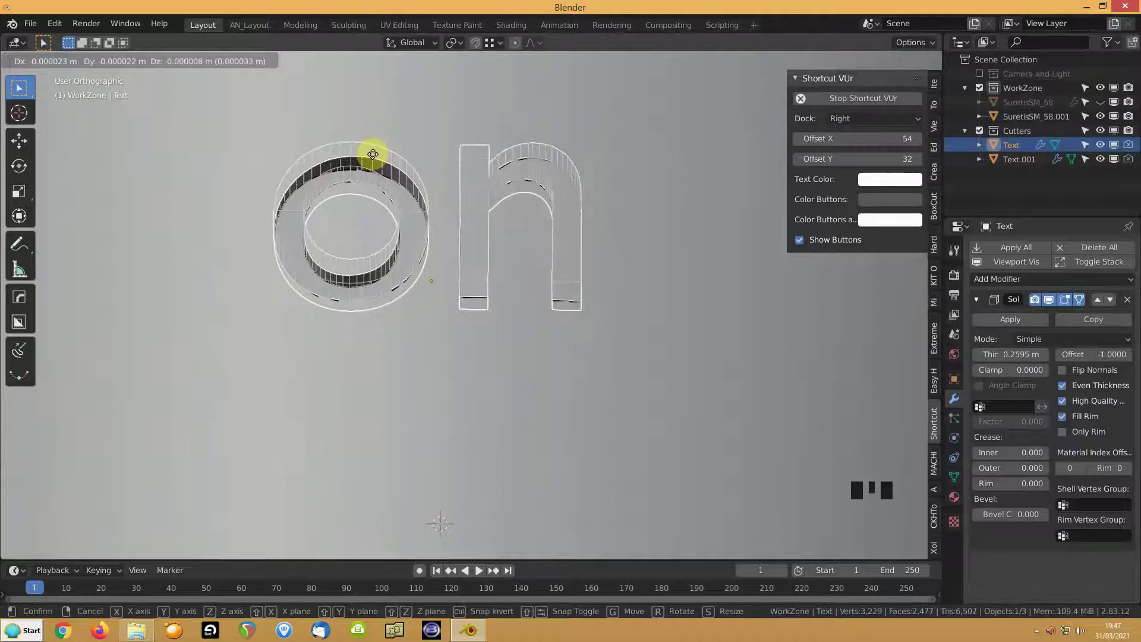
scroll(up, 3)
drag(397, 341, 806, 65)
drag(806, 66, 315, 301)
drag(315, 301, 316, 304)
key(KP_7)
drag(335, 280, 382, 319)
scroll(up, 3)
key(ctrl+z)
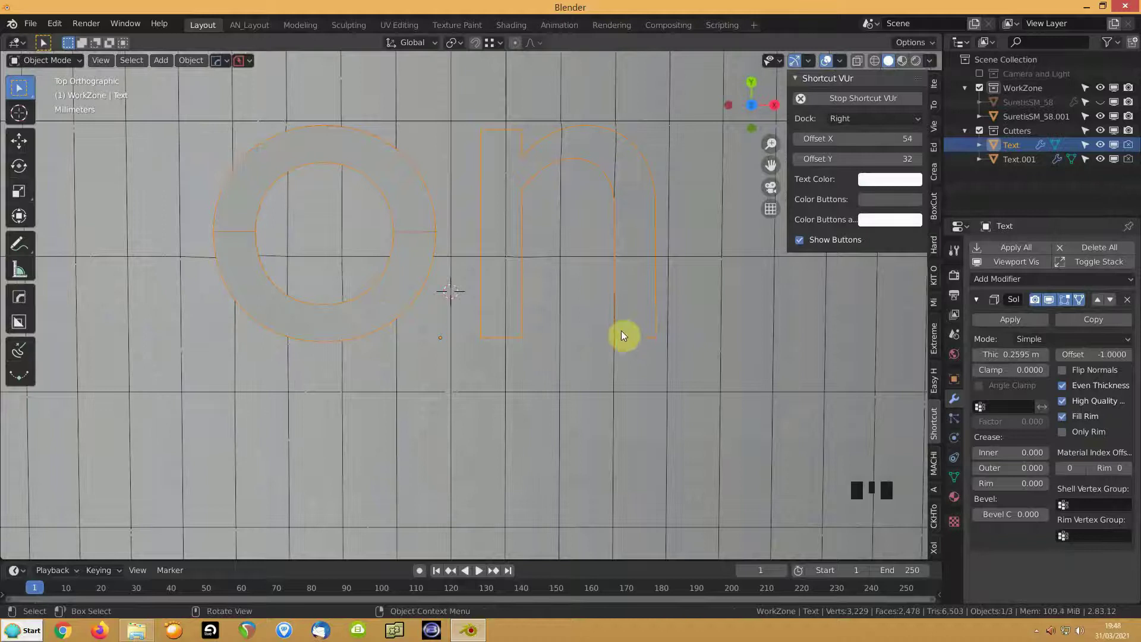
Step: Nudge the on cutter into alignment, then select the off cutter viewed from above
key(g)
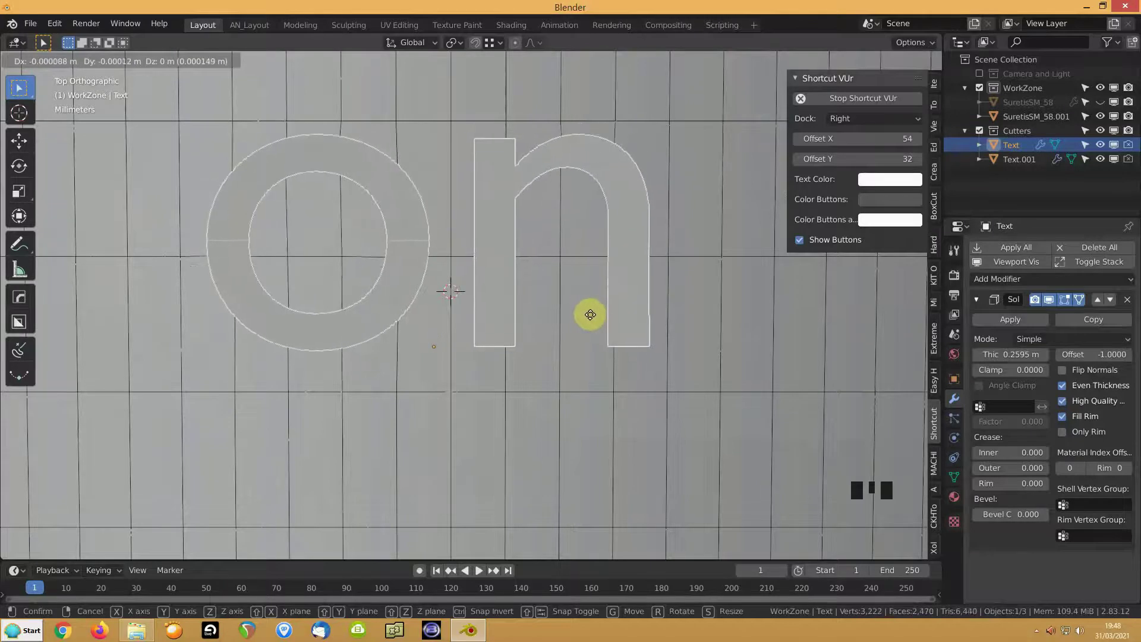
drag(475, 317, 490, 352)
scroll(down, 3)
drag(499, 372, 508, 267)
click(508, 266)
key(KP_7)
Step: Nudge the off text cutter into place and check the word engraved into the handle
scroll(up, 3)
drag(517, 278, 638, 200)
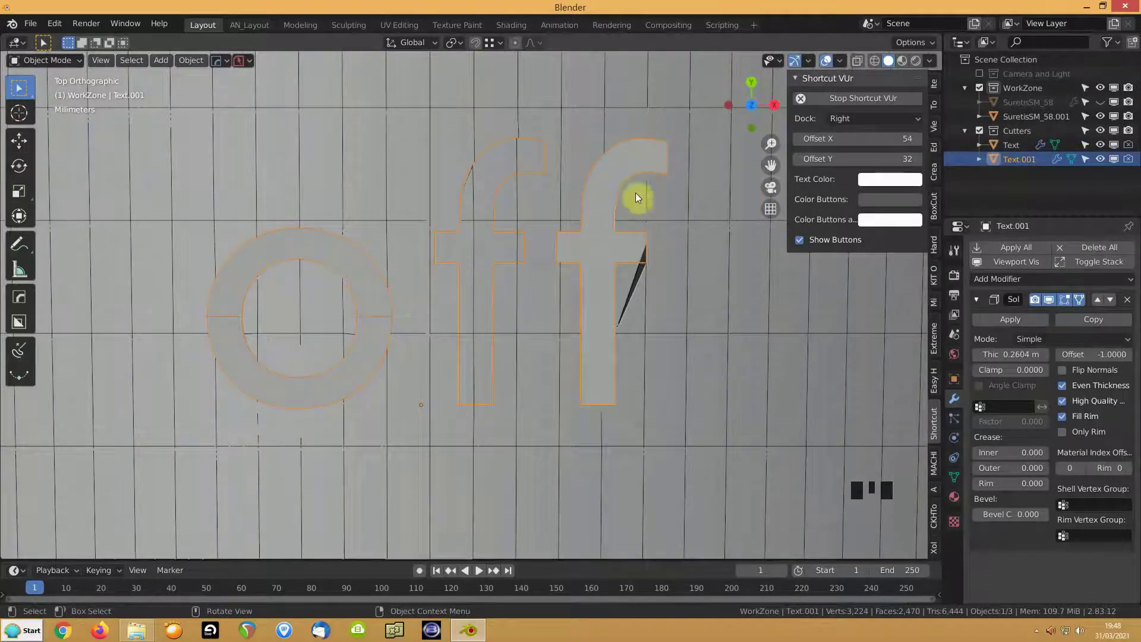
key(g)
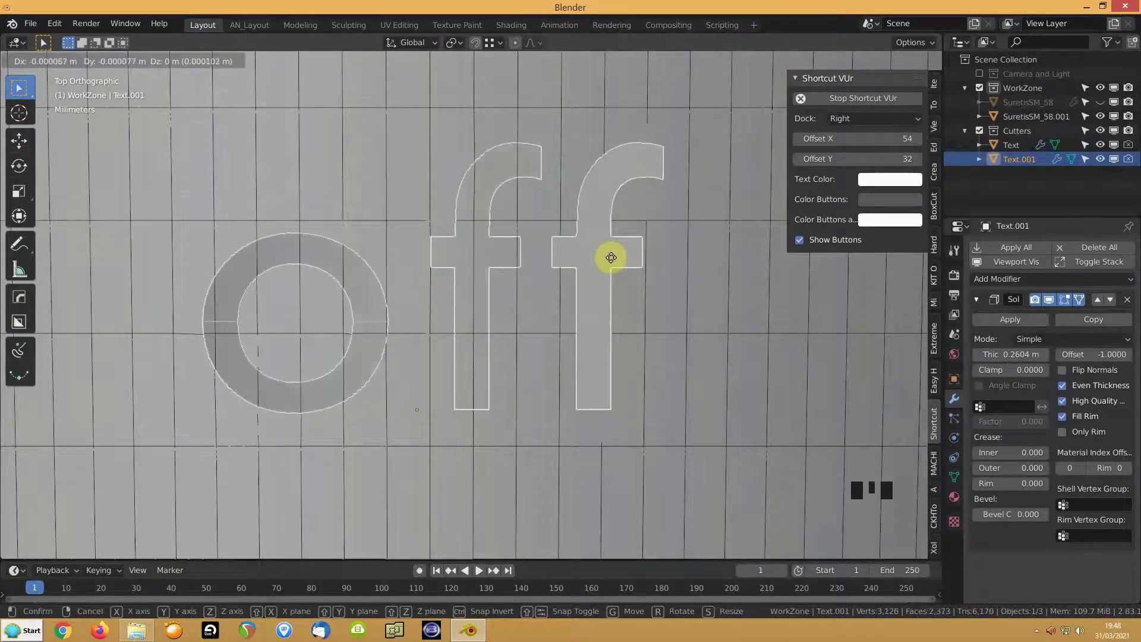
key(g)
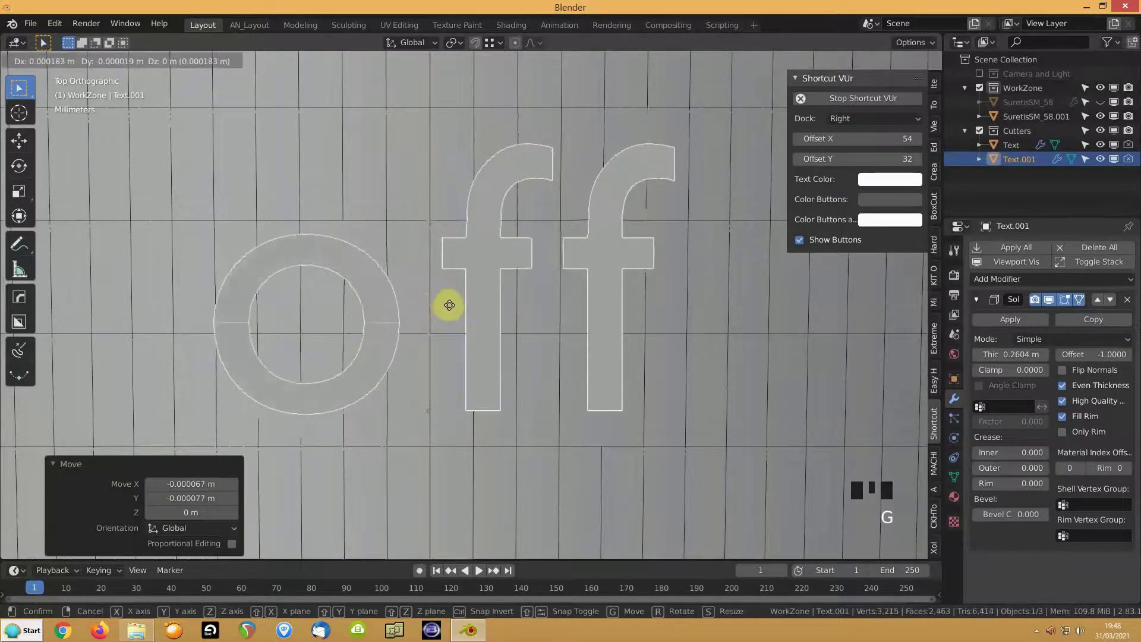
drag(421, 316, 411, 305)
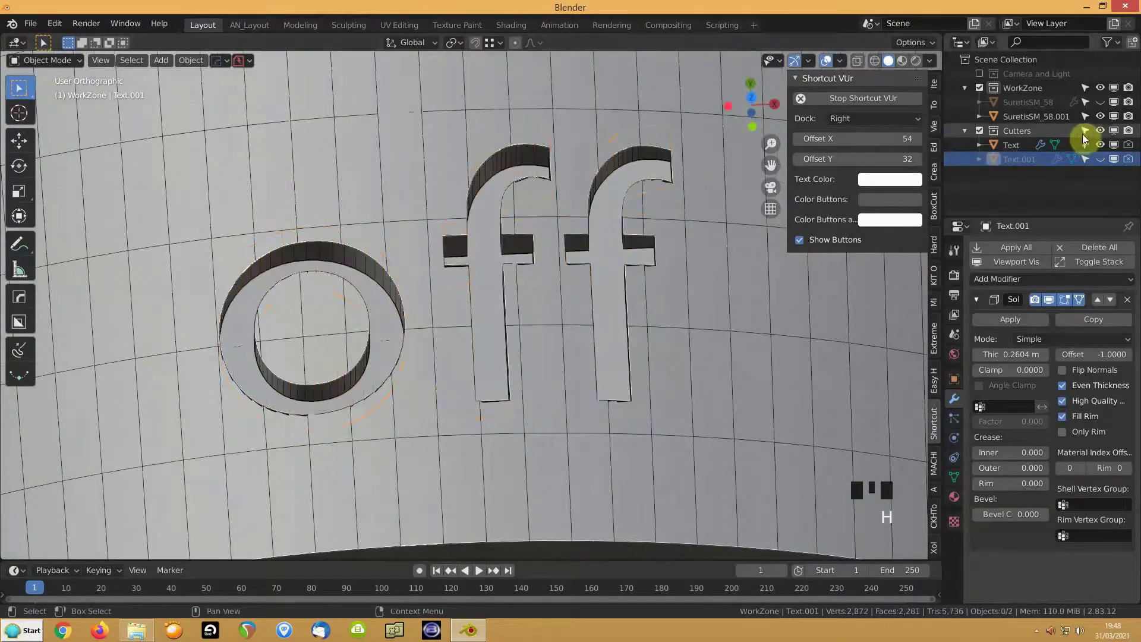
Step: Turn on cavity shading and raise its ridge/valley strength so the engraved on edges pop
click(1105, 137)
scroll(down, 3)
drag(444, 227, 471, 351)
scroll(up, 3)
scroll(up, 3)
drag(845, 68, 407, 305)
drag(407, 305, 462, 215)
drag(456, 250, 902, 71)
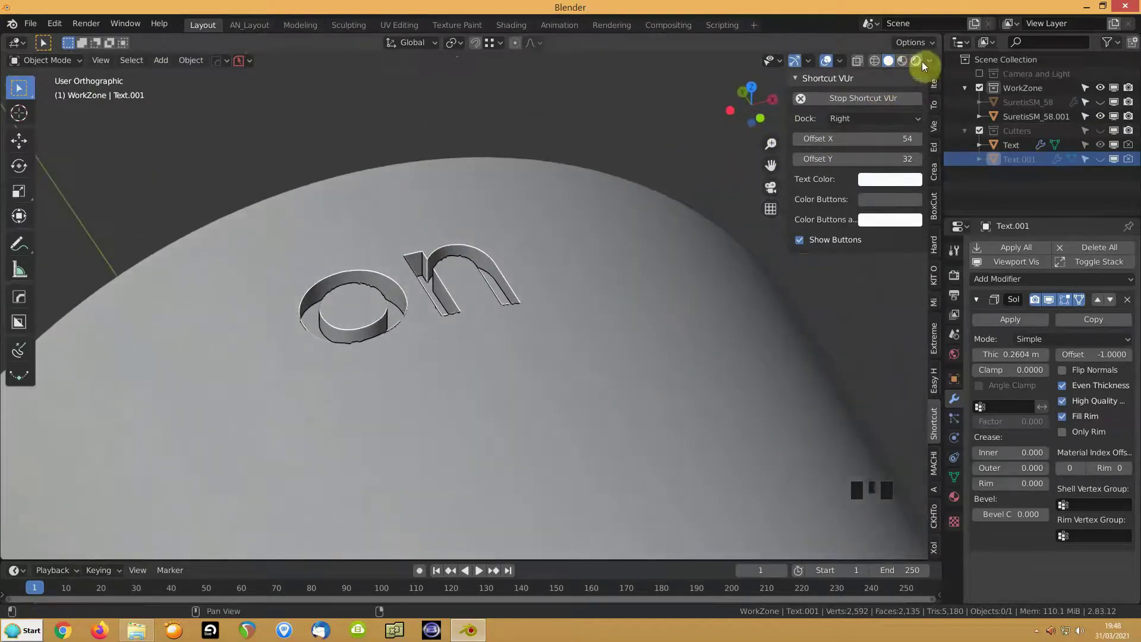
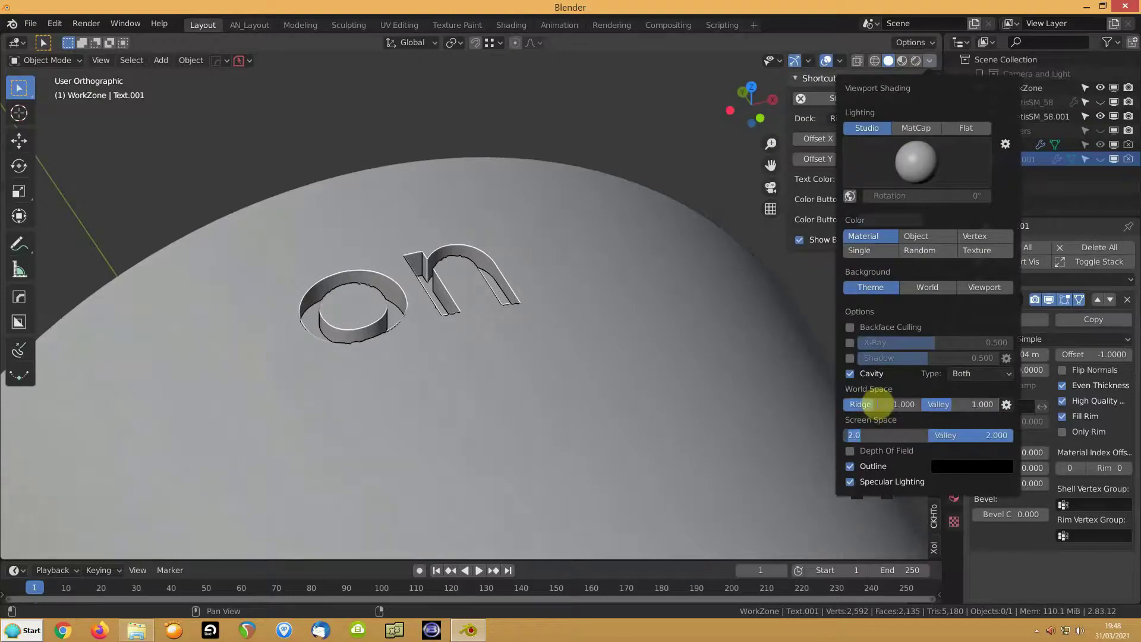
drag(454, 411, 949, 445)
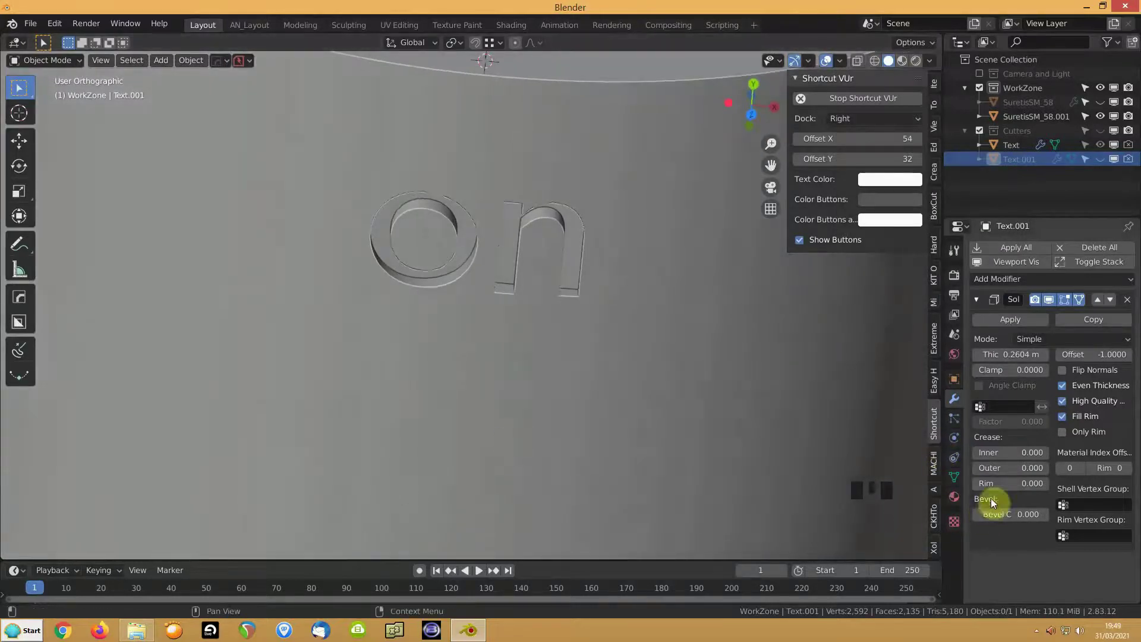
Step: Remove the body's bevel and apply its boolean cut modifiers, baking the off engraving into geometry
click(609, 321)
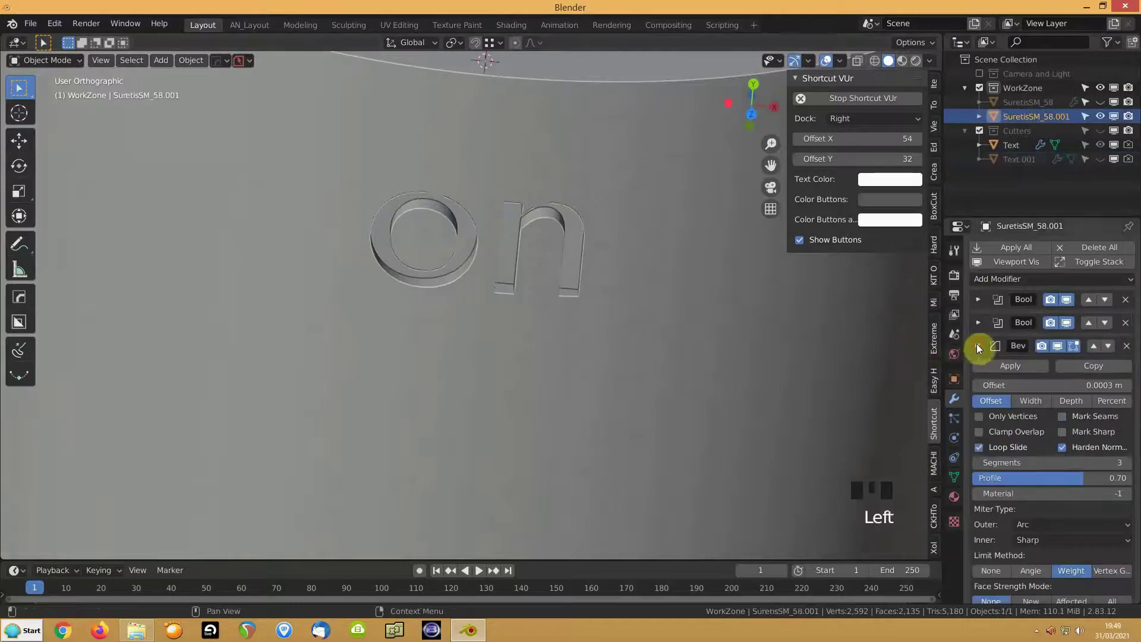
click(1103, 357)
click(1133, 349)
drag(472, 364, 376, 316)
click(376, 317)
drag(440, 281, 1022, 258)
click(1022, 258)
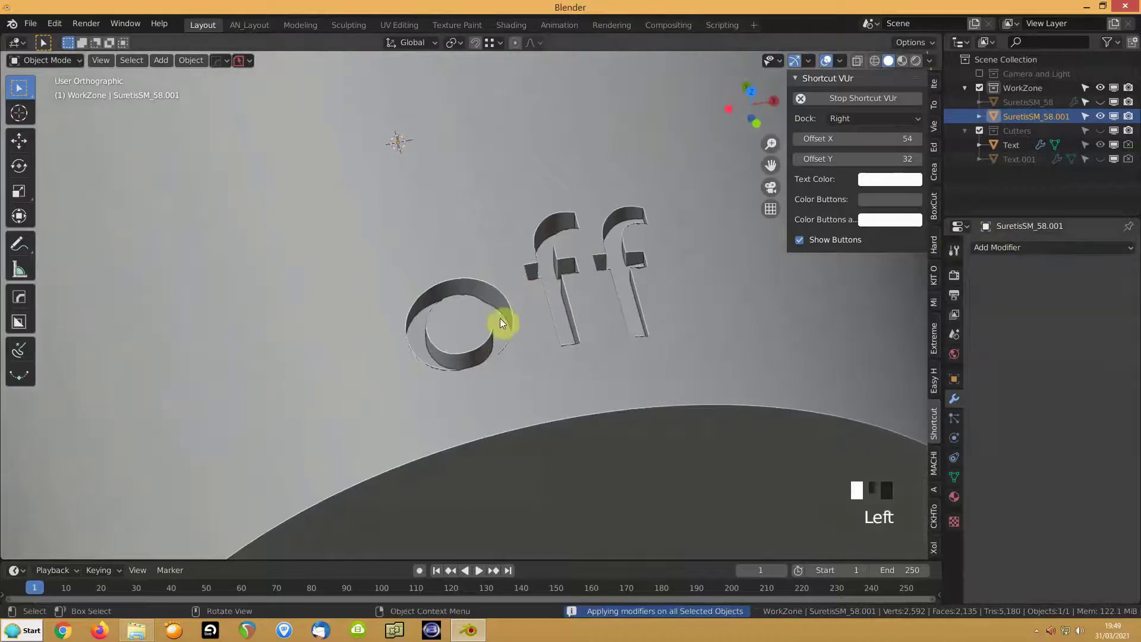
Step: Add a Bevel modifier with 0.00005 m offset and Clamp Overlap to the engraved body
drag(549, 301, 1015, 252)
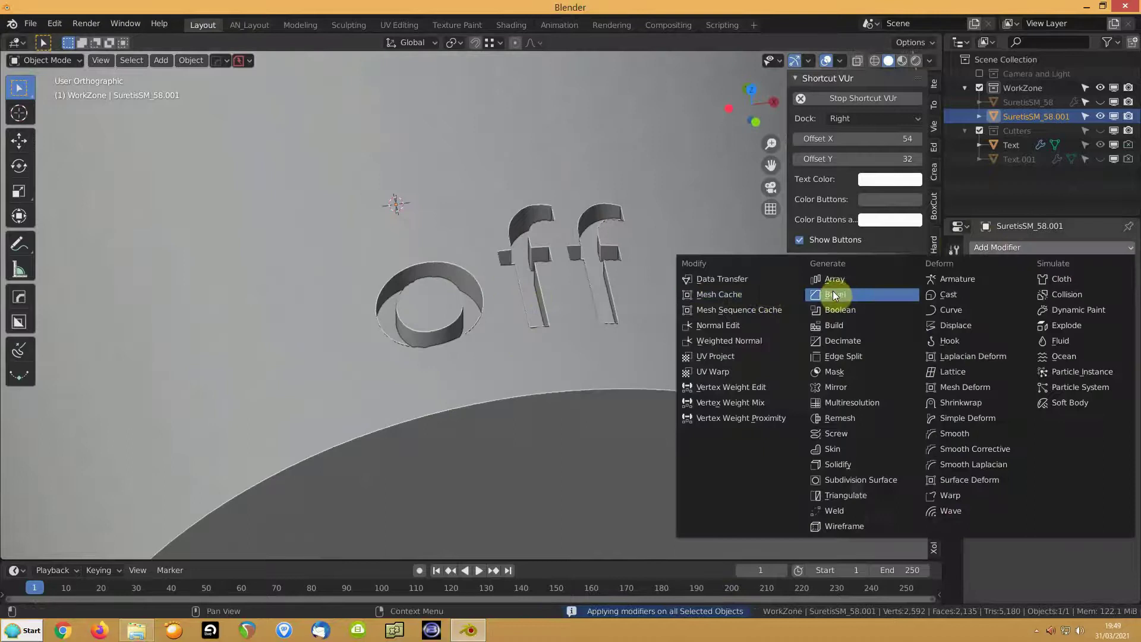
drag(836, 297, 1054, 356)
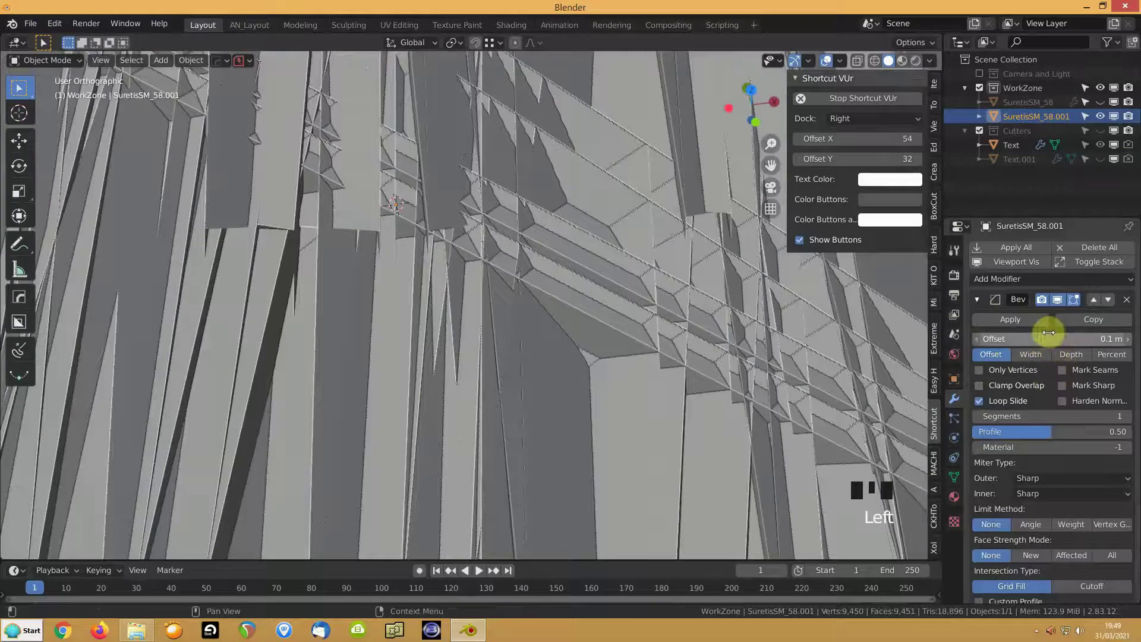
click(983, 396)
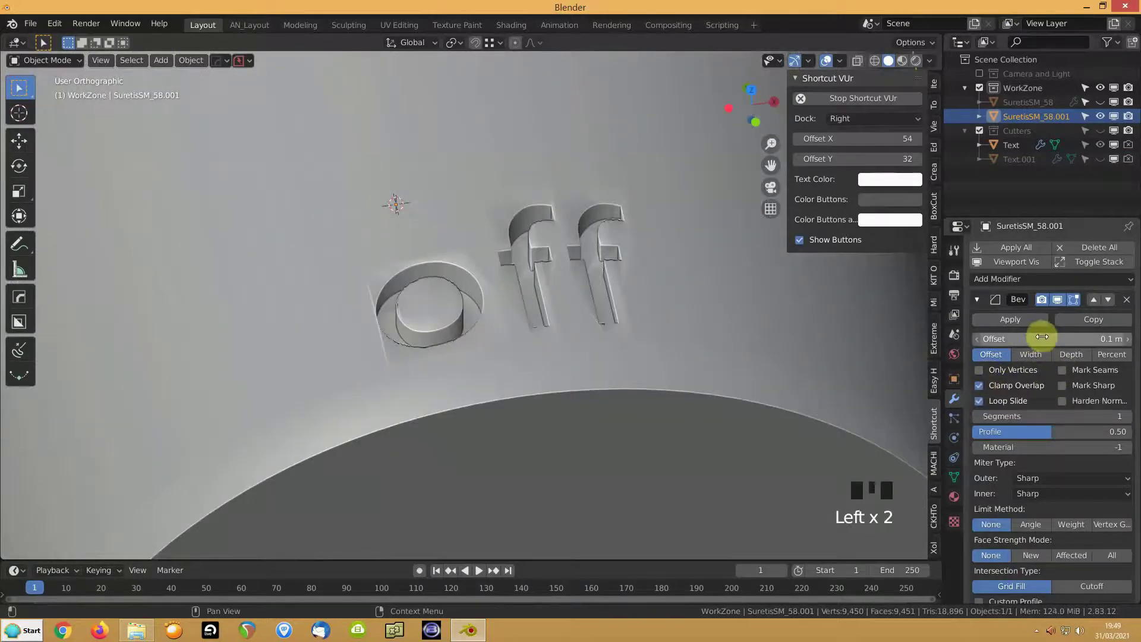
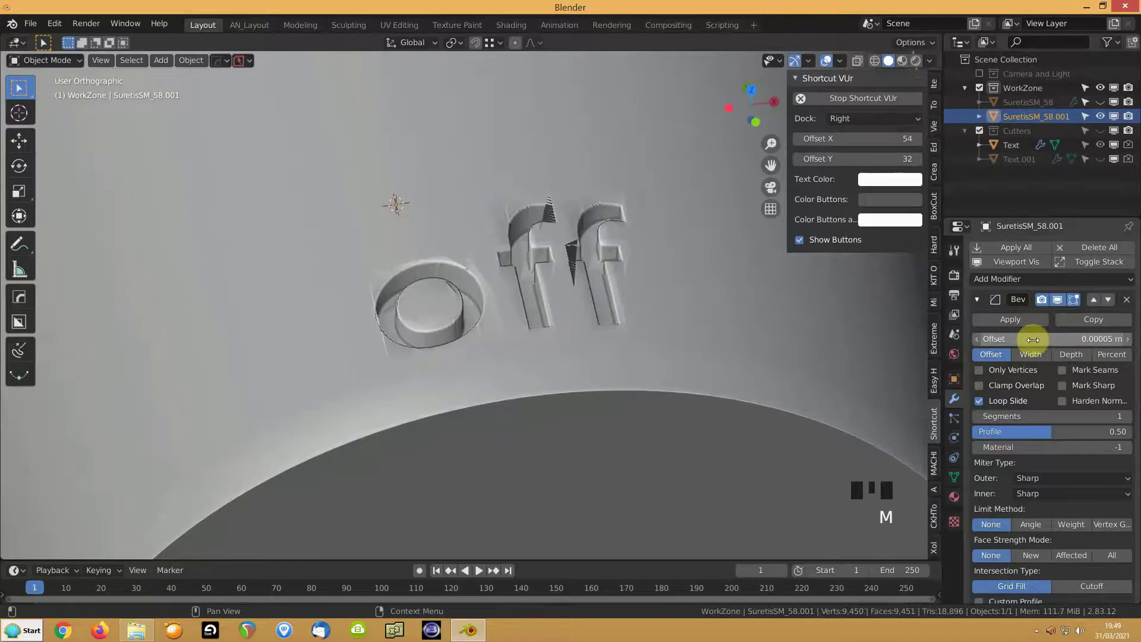
scroll(up, 3)
scroll(up, 3)
scroll(up, 3)
drag(668, 297, 1060, 378)
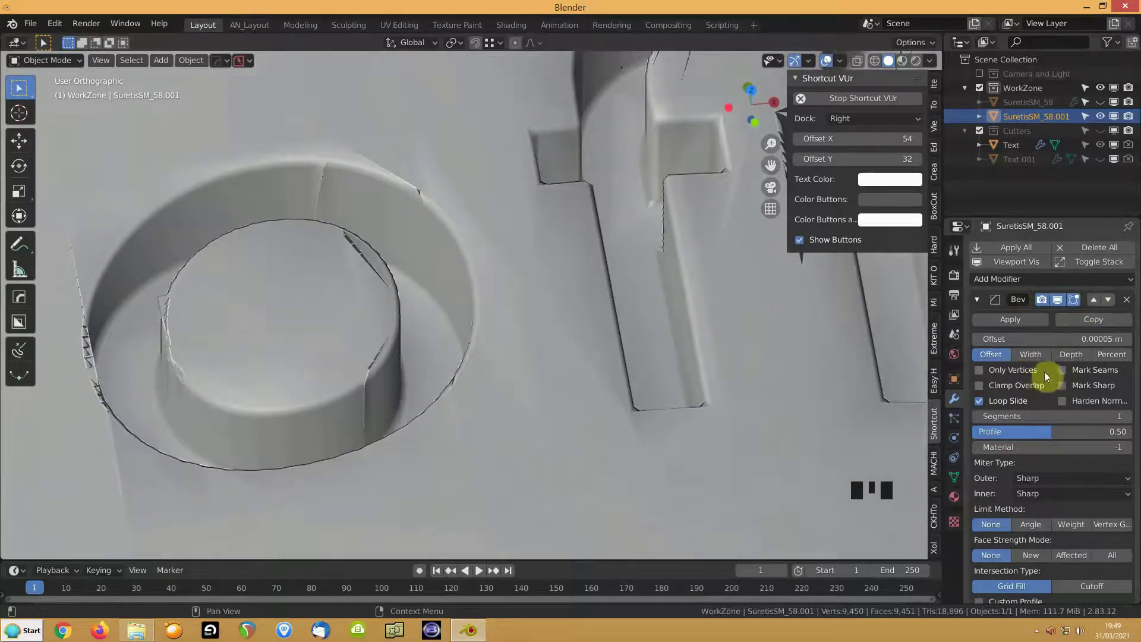
drag(981, 305, 1000, 286)
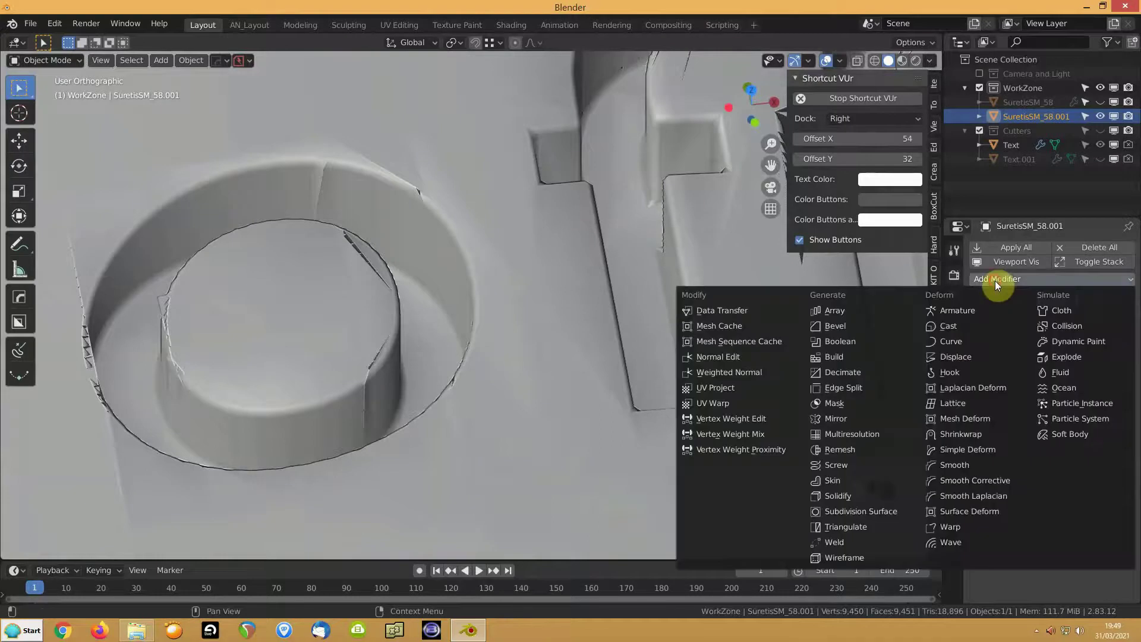
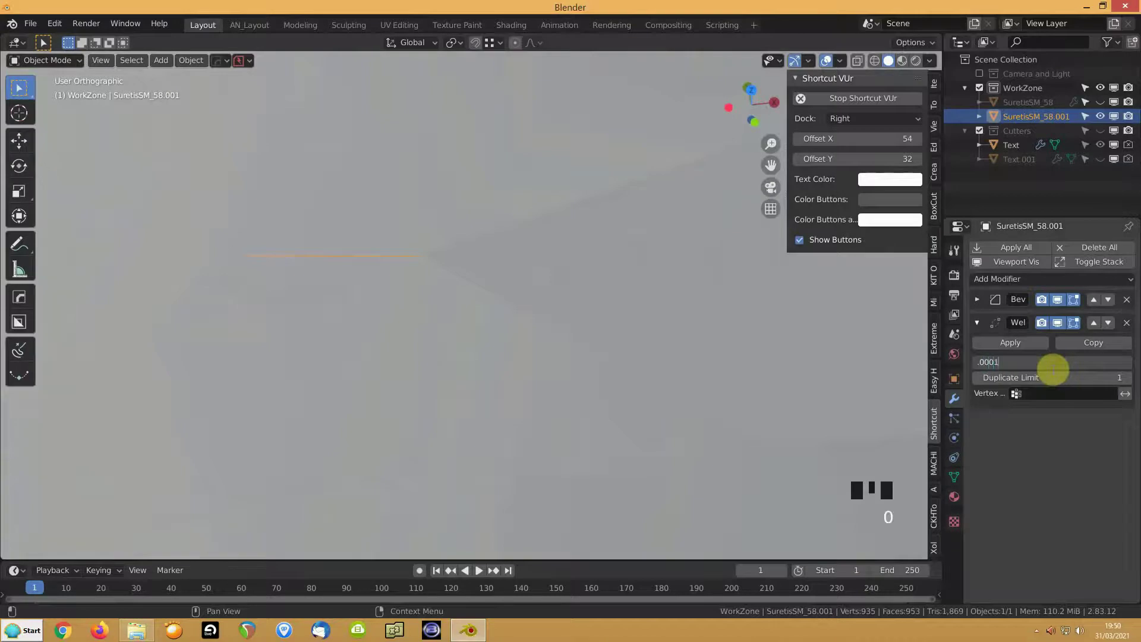
Step: Confirm the Weld merge distance and inspect the bevelled engraved o up close
drag(1133, 325, 268, 373)
key(alt+v)
drag(351, 329, 980, 308)
drag(980, 307, 592, 356)
drag(592, 355, 495, 390)
scroll(up, 3)
scroll(up, 3)
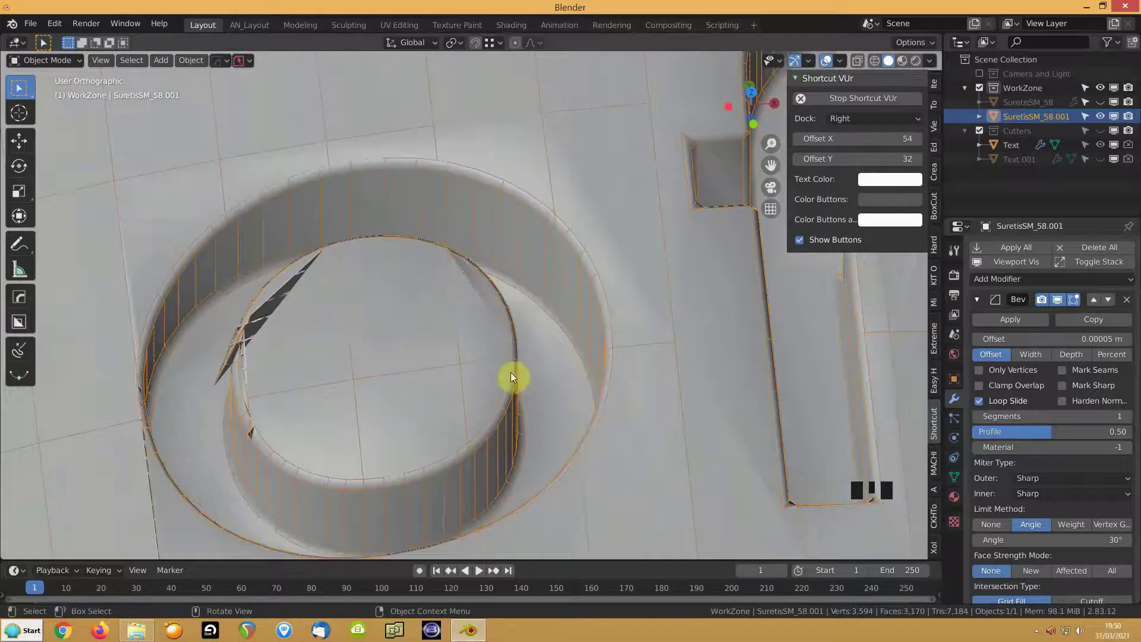
Step: Hide the body's modifiers from the viewport display
click(1014, 271)
drag(548, 334, 563, 336)
key(1)
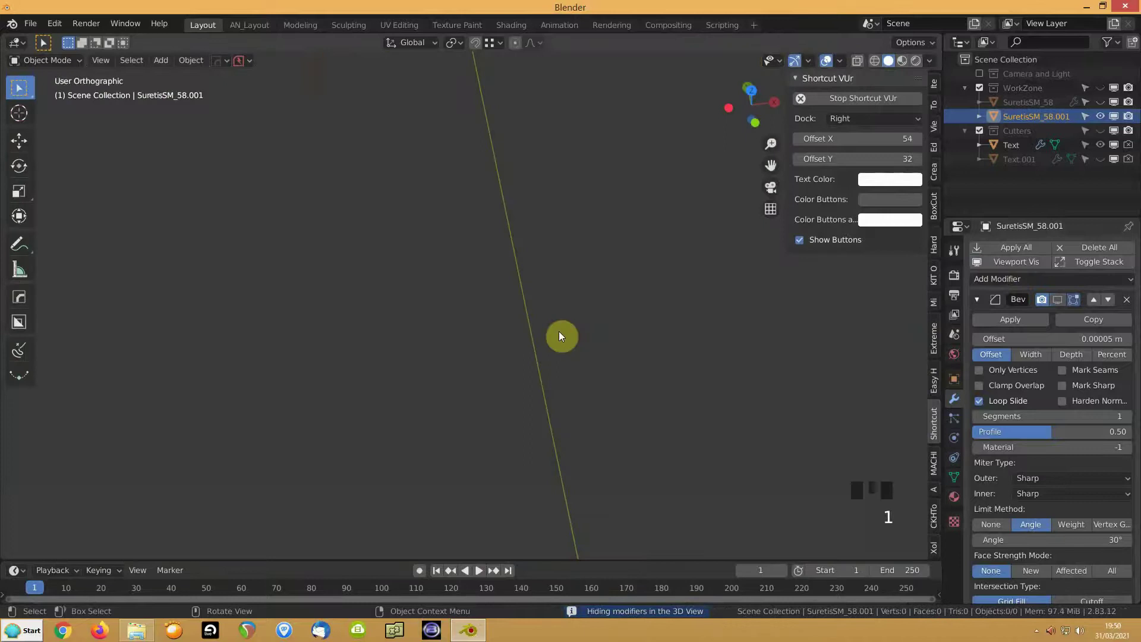
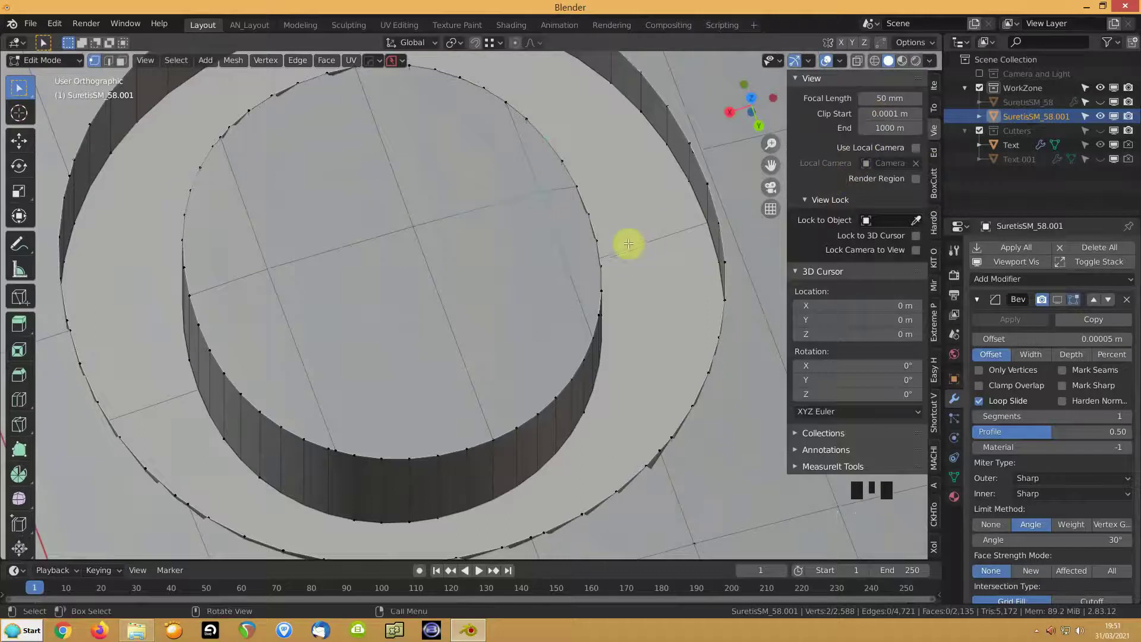
Step: In Object Mode scale the microphone body up five times and bring up the Apply transforms menu
key(Tab)
scroll(down, 3)
scroll(down, 3)
key(s)
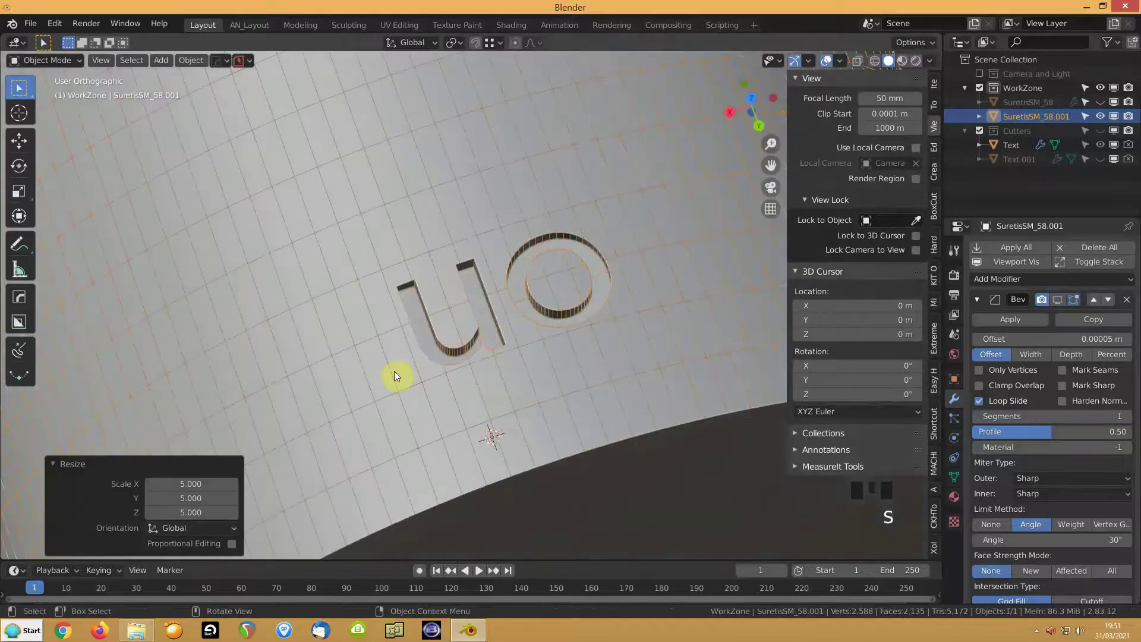
drag(405, 302, 460, 143)
key(ctrl+a)
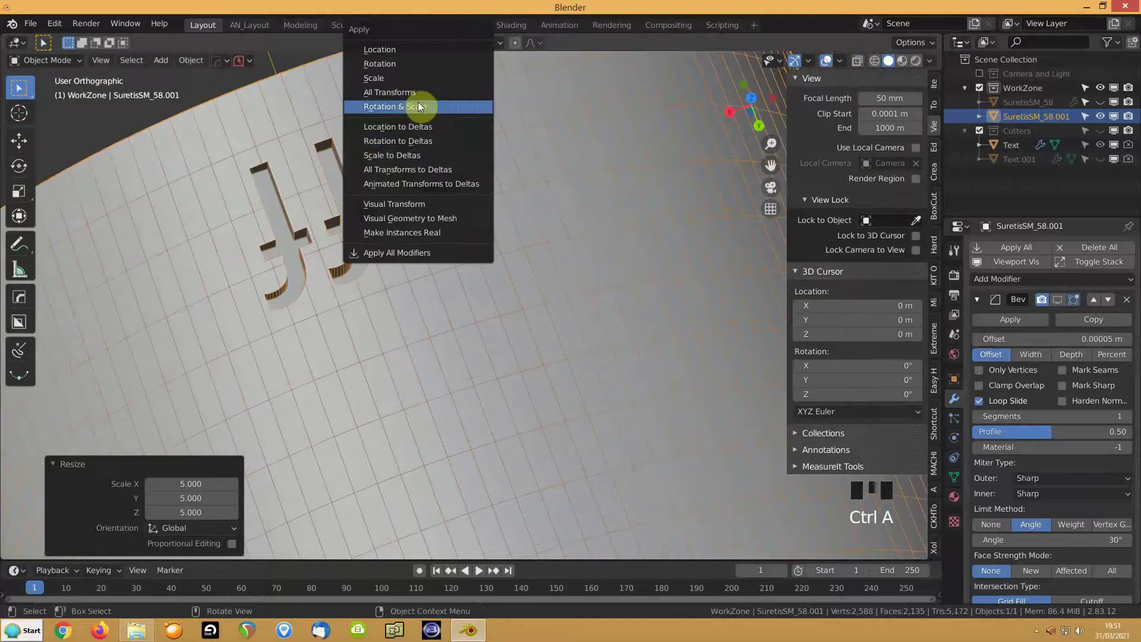
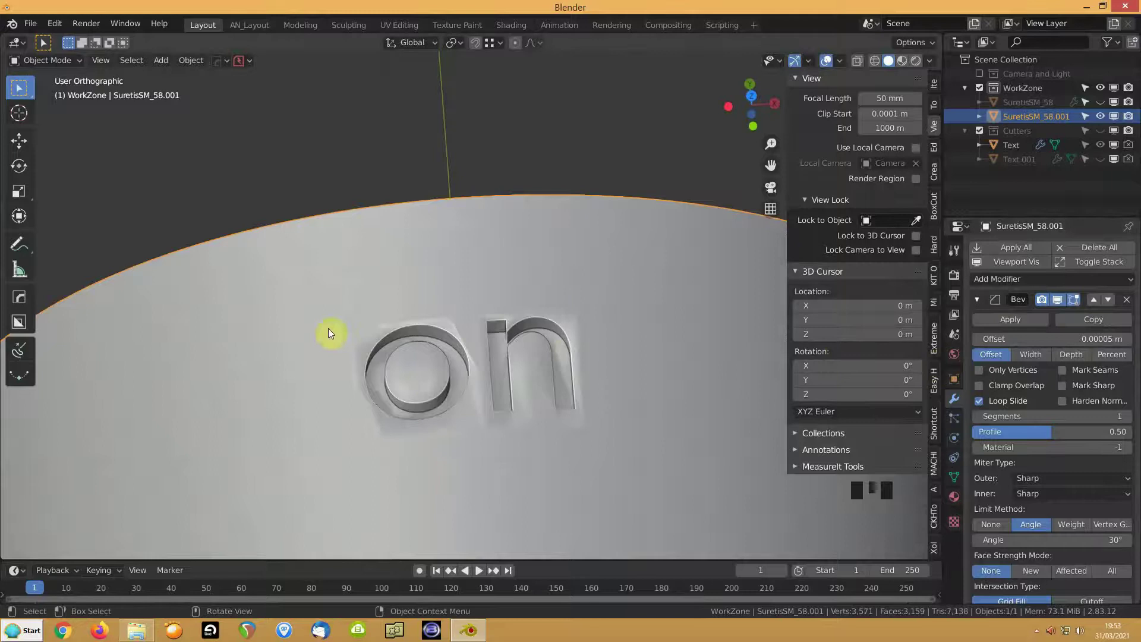
Step: Enable the wireframe overlay and move in on the engraved o's rim side-wall edges
key(alt+v)
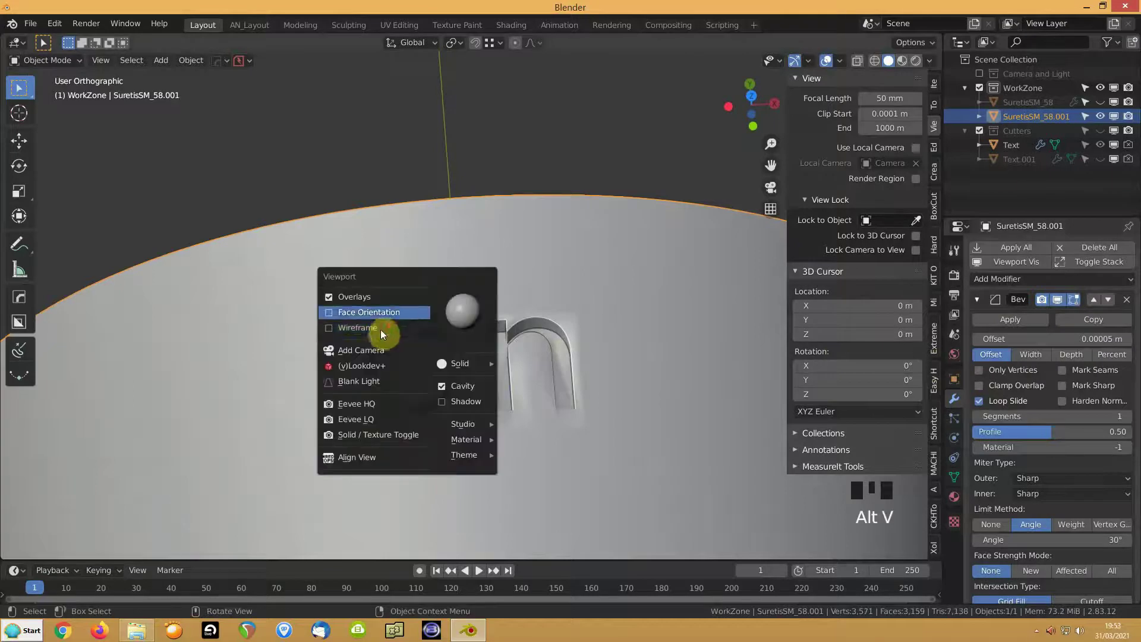
scroll(up, 3)
drag(430, 361, 440, 294)
scroll(up, 3)
drag(413, 278, 1057, 438)
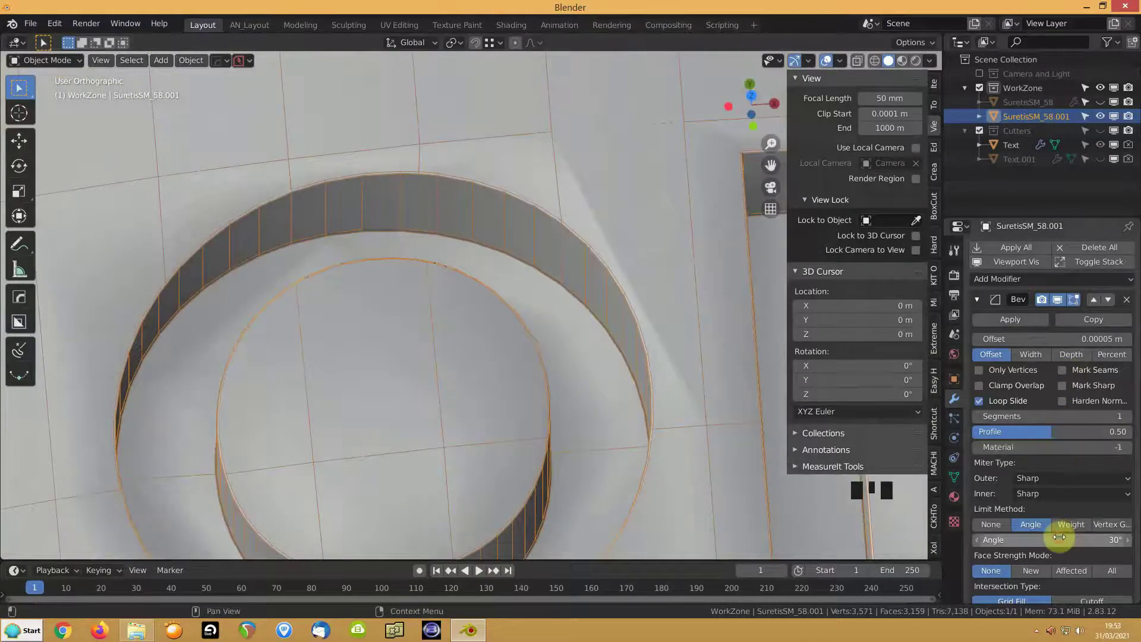
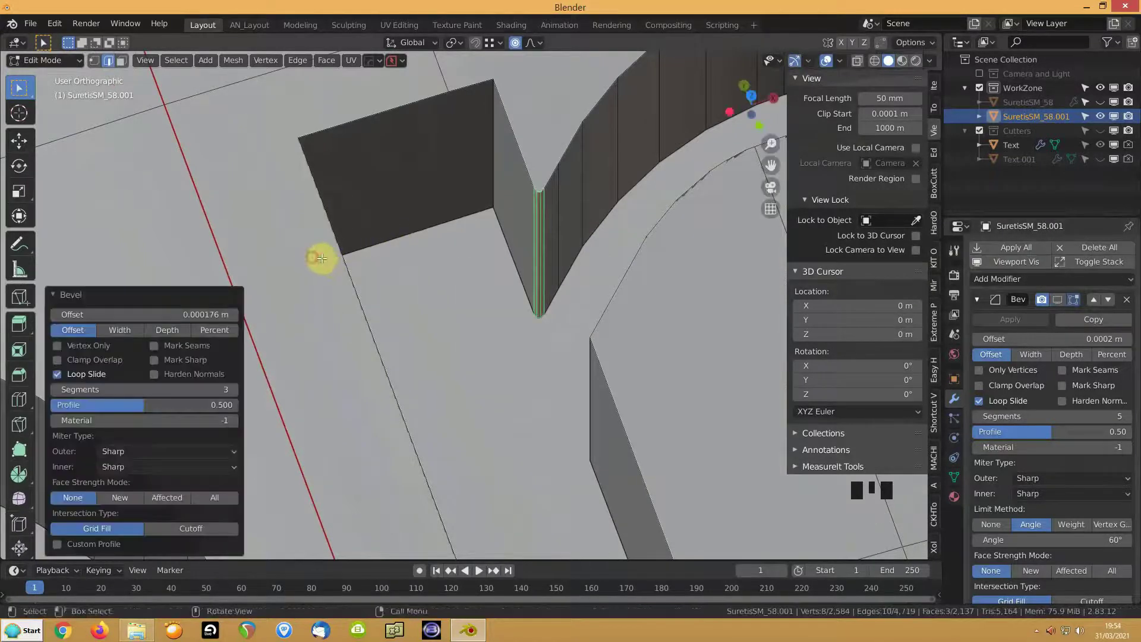
Step: Orbit to check the three-segment bevel on the n's inner corner edge
drag(1014, 271, 948, 294)
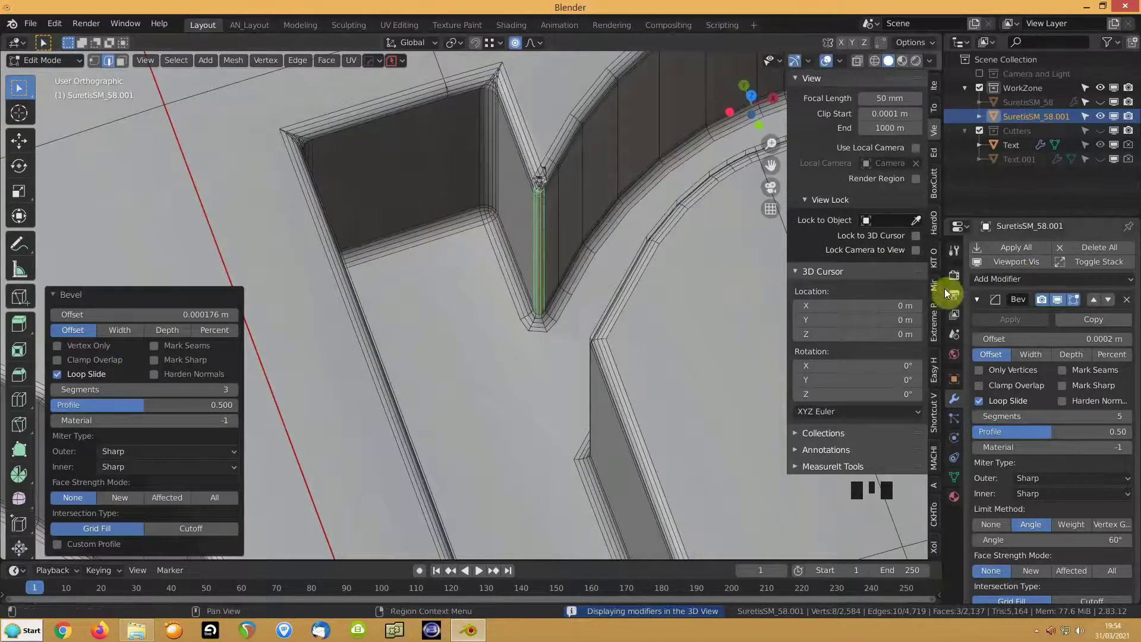
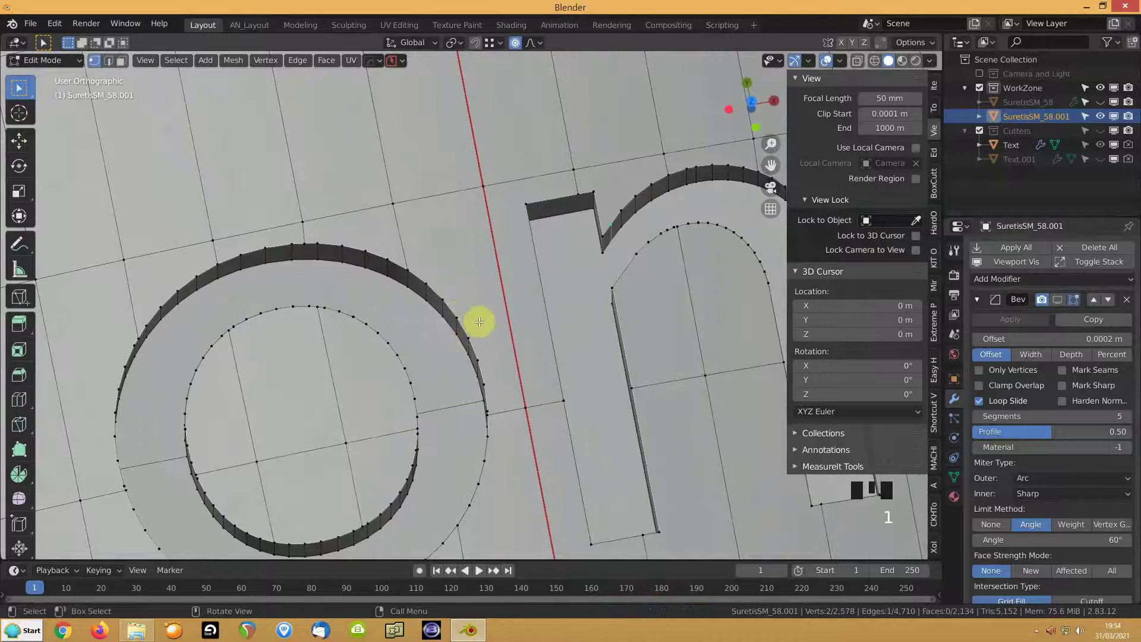
Step: Knife-cut new edges from the engraved o's outline toward the n and confirm them
key(k)
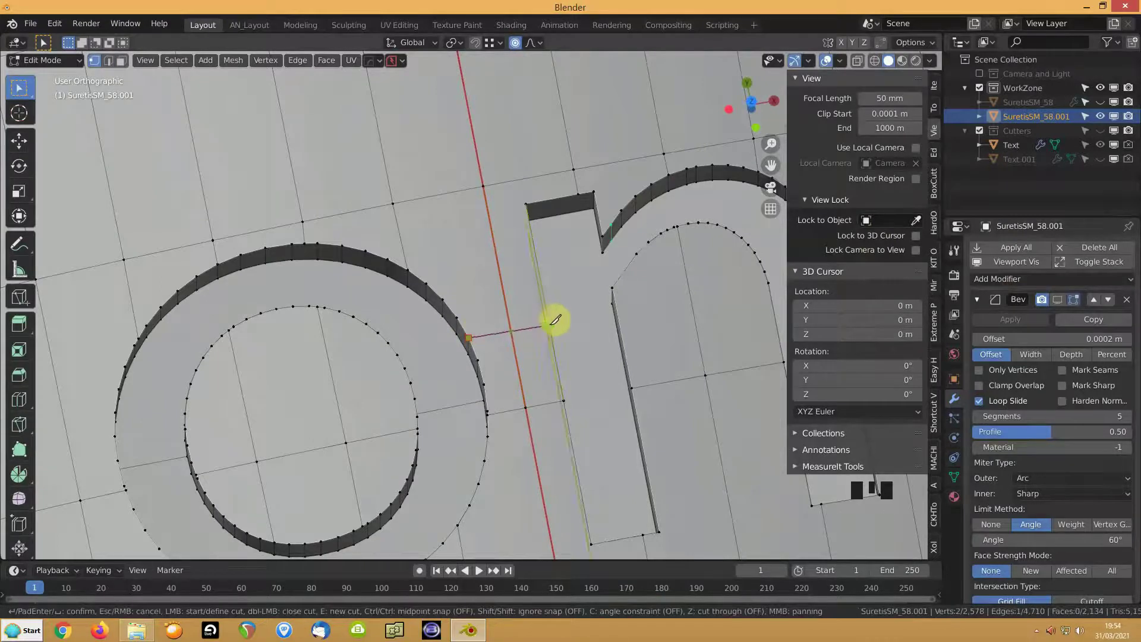
scroll(up, 3)
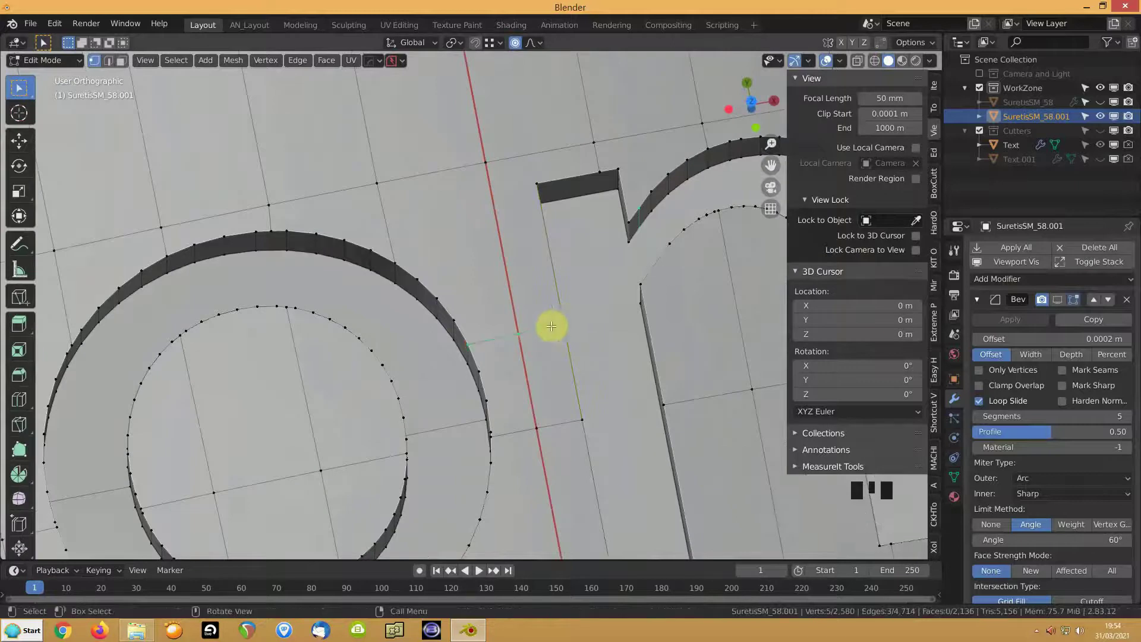
key(k)
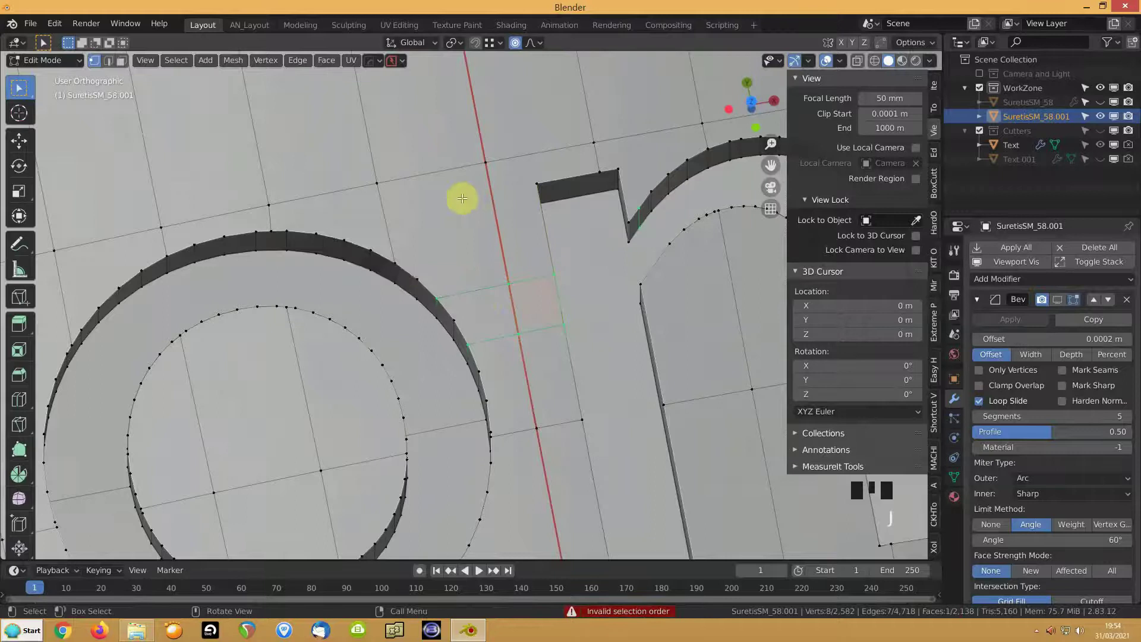
key(k)
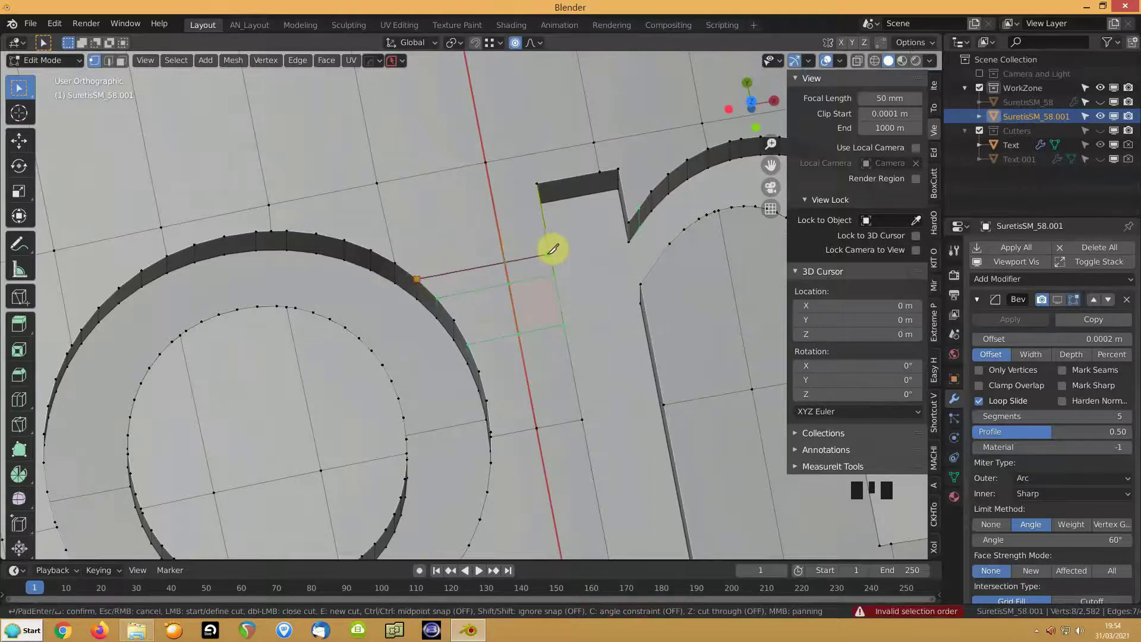
drag(495, 362, 533, 298)
click(534, 297)
click(527, 290)
drag(508, 298, 533, 294)
click(534, 294)
key(0)
Step: Merge the stray vertices, then cut and confirm another edge from the o to the grid
drag(499, 320, 495, 301)
key(KP_7)
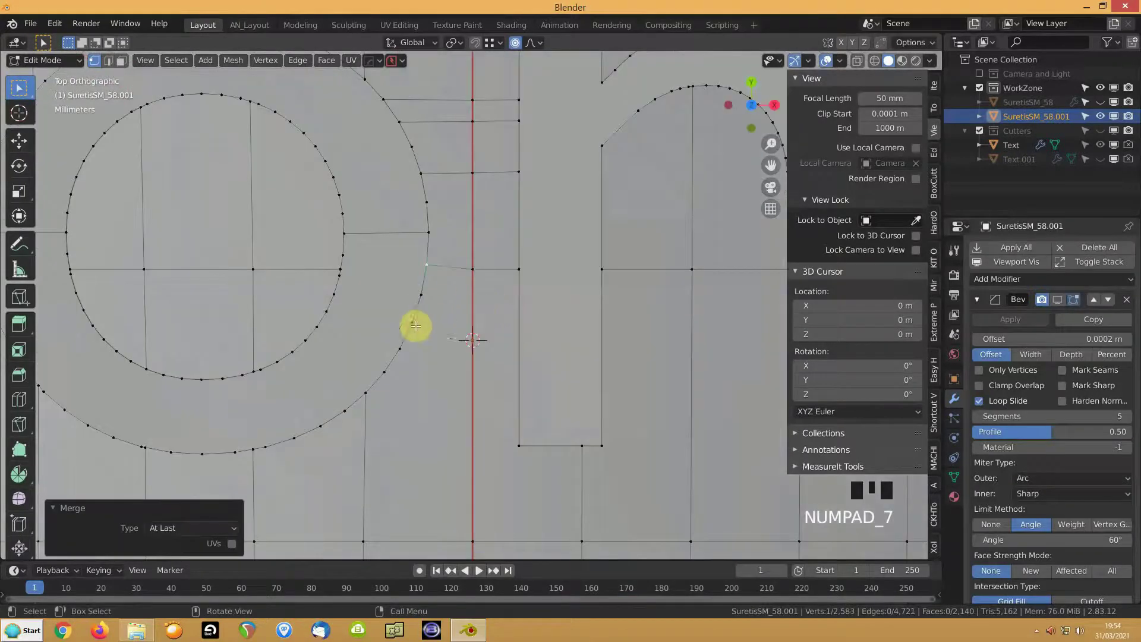
drag(431, 323, 444, 301)
key(k)
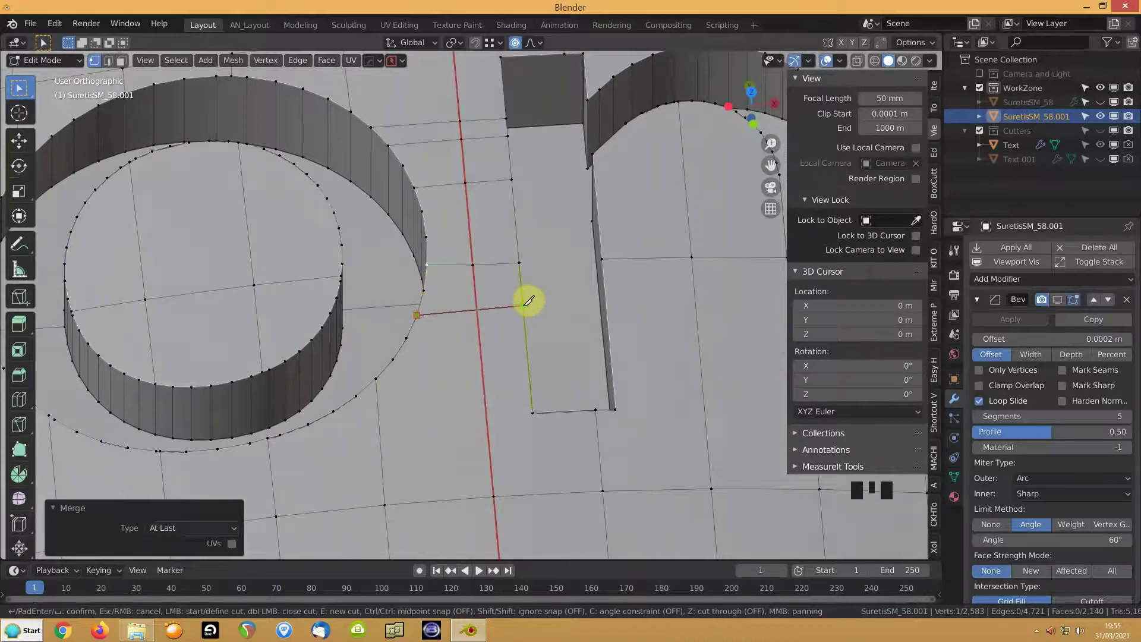
scroll(down, 3)
key(k)
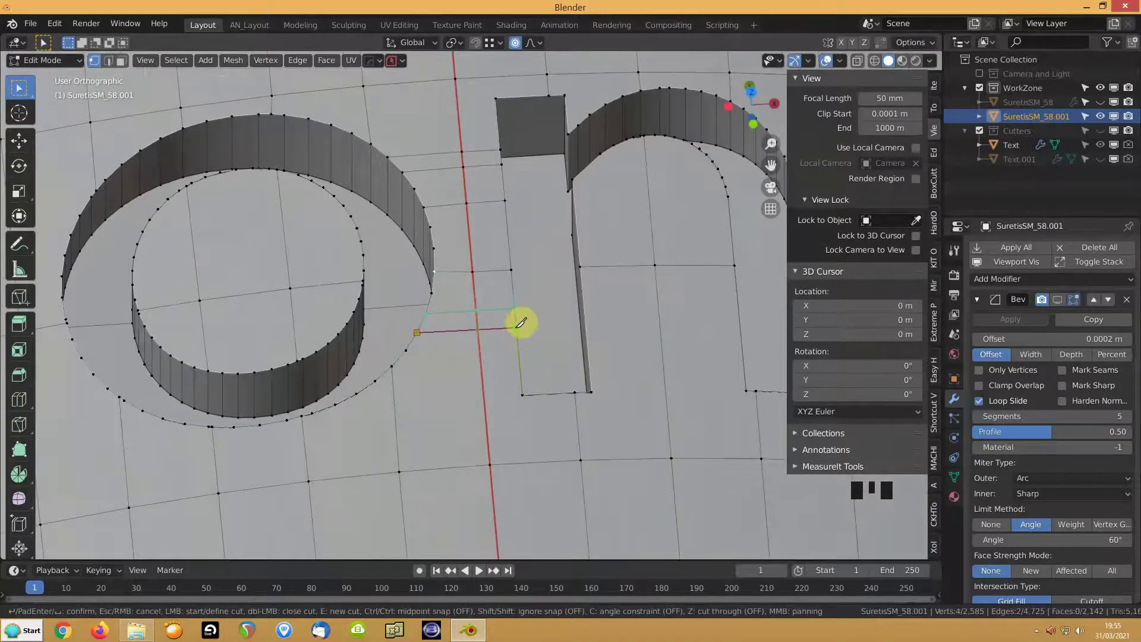
key(k)
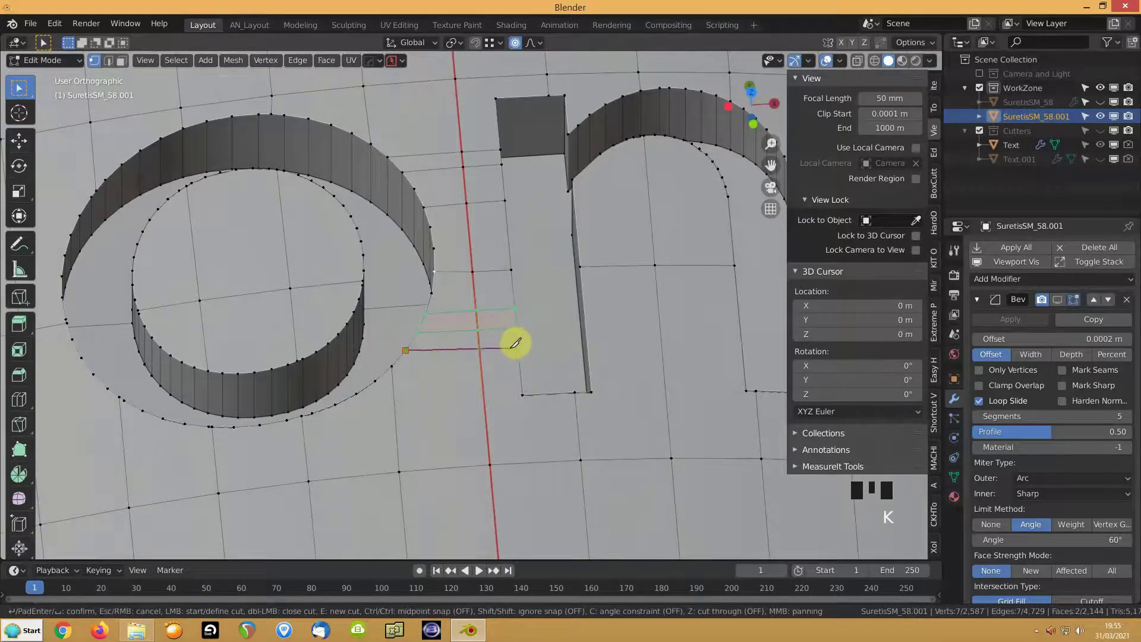
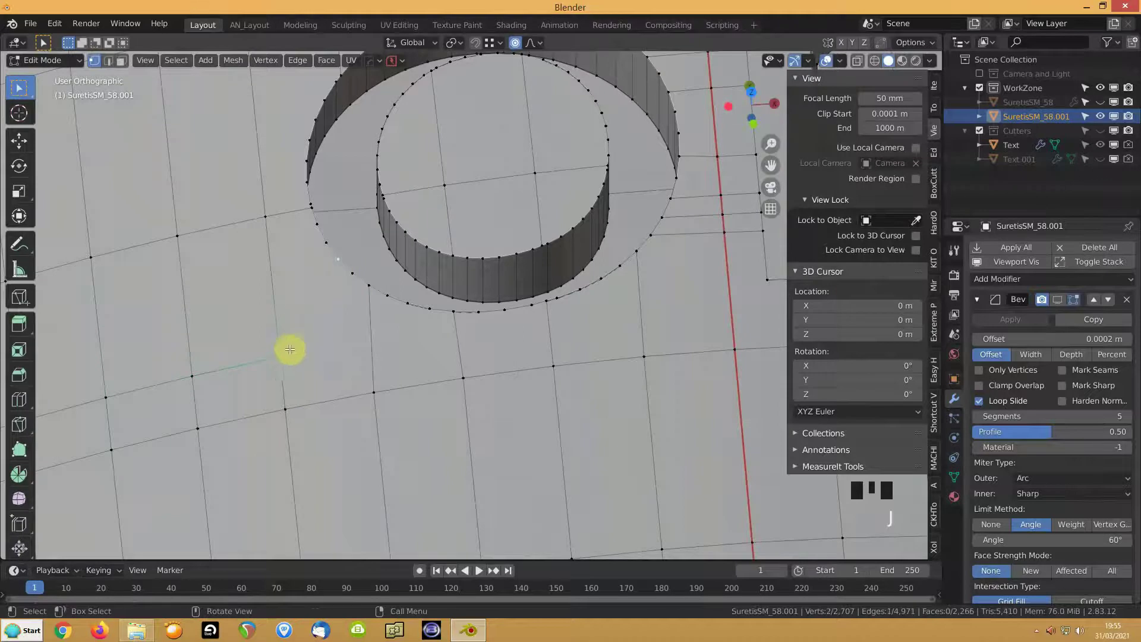
Step: Cut an edge from below the o rightward, confirm it, and toggle the body's wireframe display
key(k)
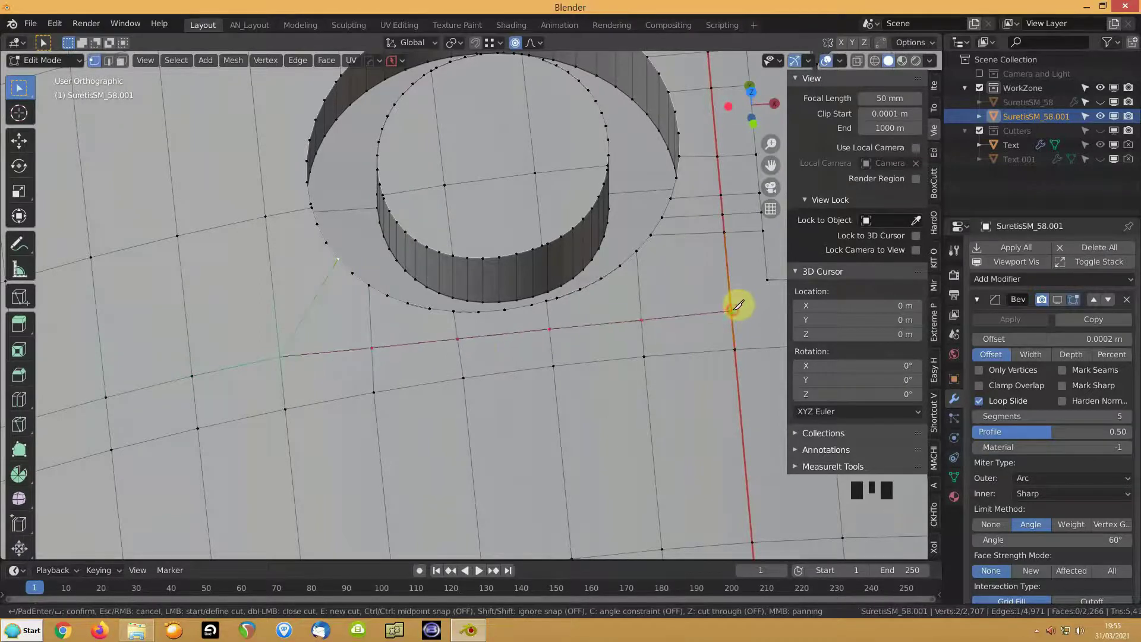
key(Tab)
key(alt+v)
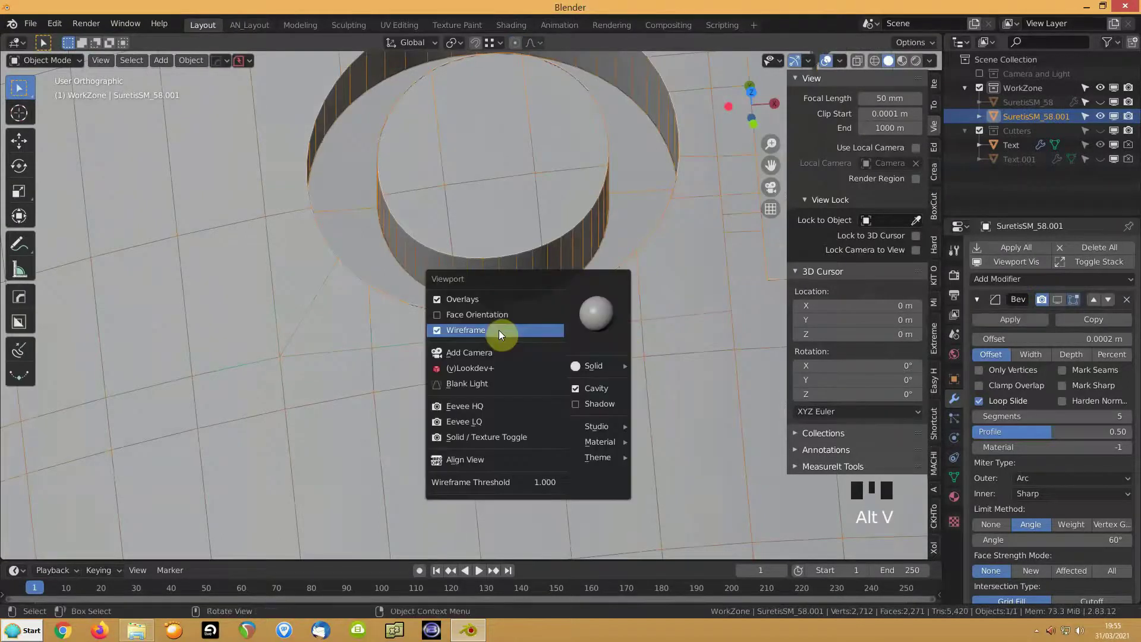
scroll(down, 3)
drag(460, 298, 439, 256)
scroll(down, 3)
drag(429, 303, 445, 286)
drag(385, 198, 1005, 271)
click(1006, 271)
Step: Return to editing the body's mesh and zoom in on the engraved n
scroll(up, 3)
scroll(up, 3)
drag(590, 356, 465, 394)
key(Tab)
scroll(up, 3)
scroll(up, 3)
Step: Knife-cut an edge along the n's base, confirm it, and start another cut at its corner
key(k)
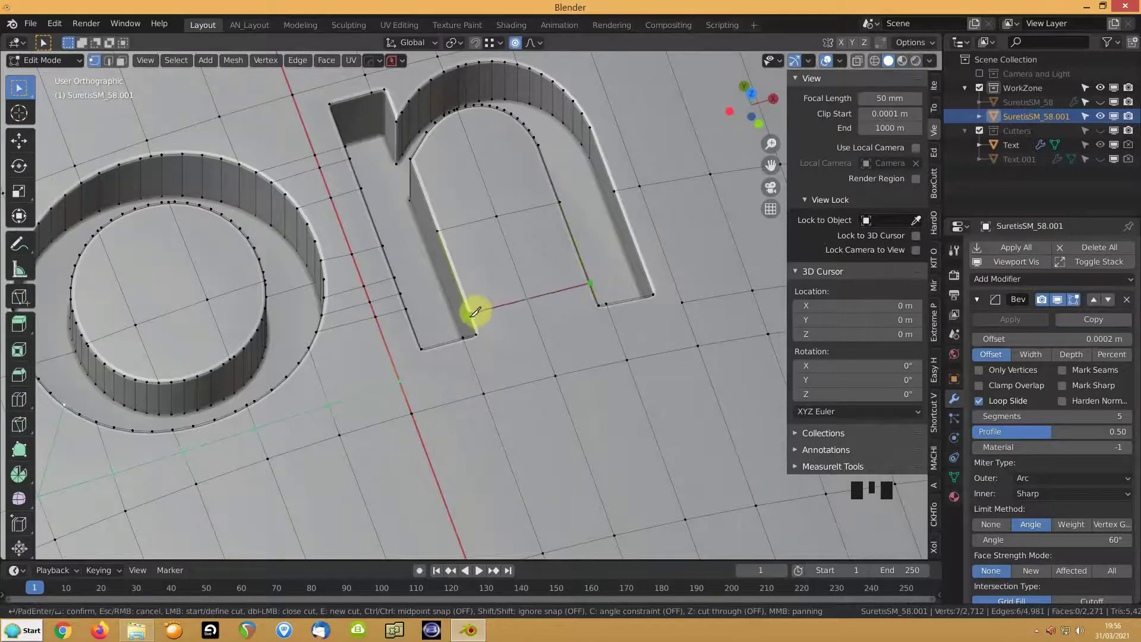
scroll(up, 3)
scroll(up, 3)
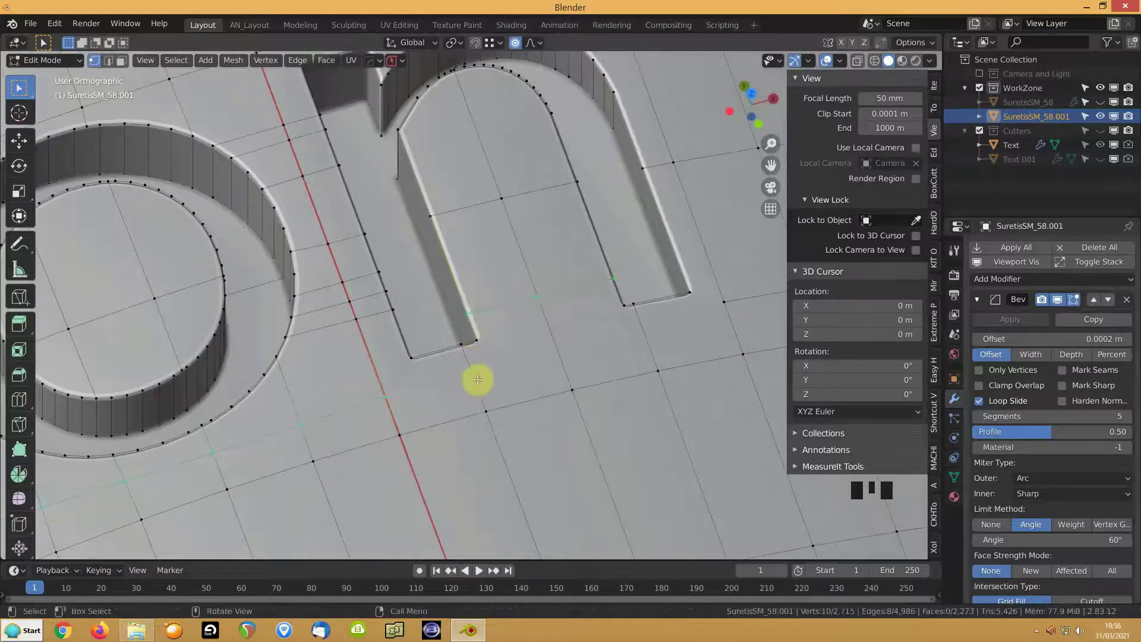
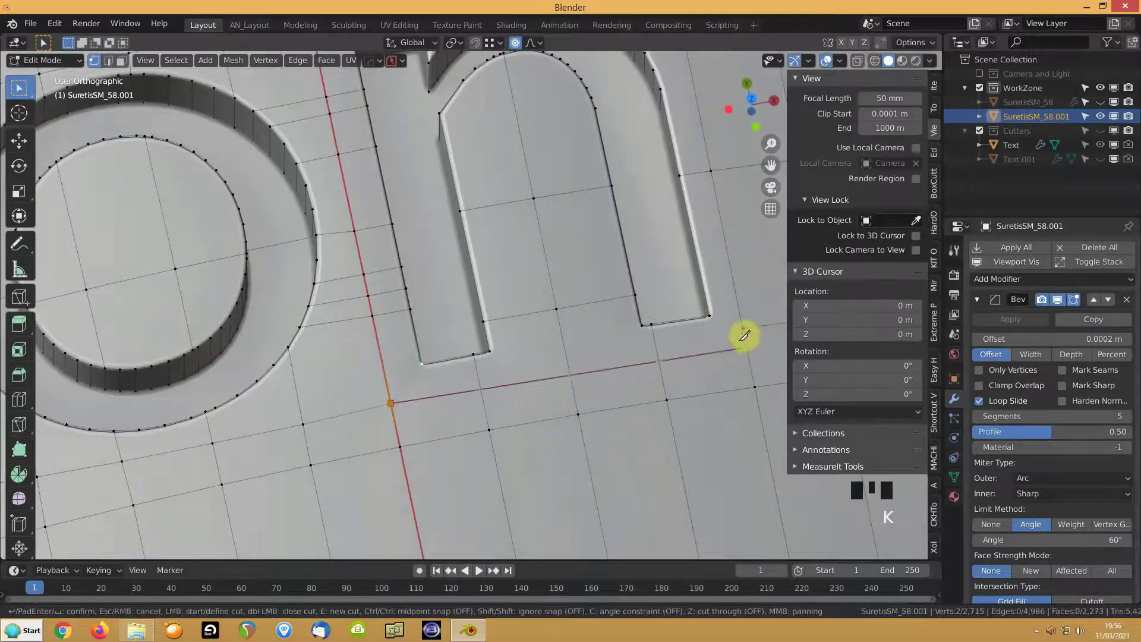
scroll(down, 3)
key(k)
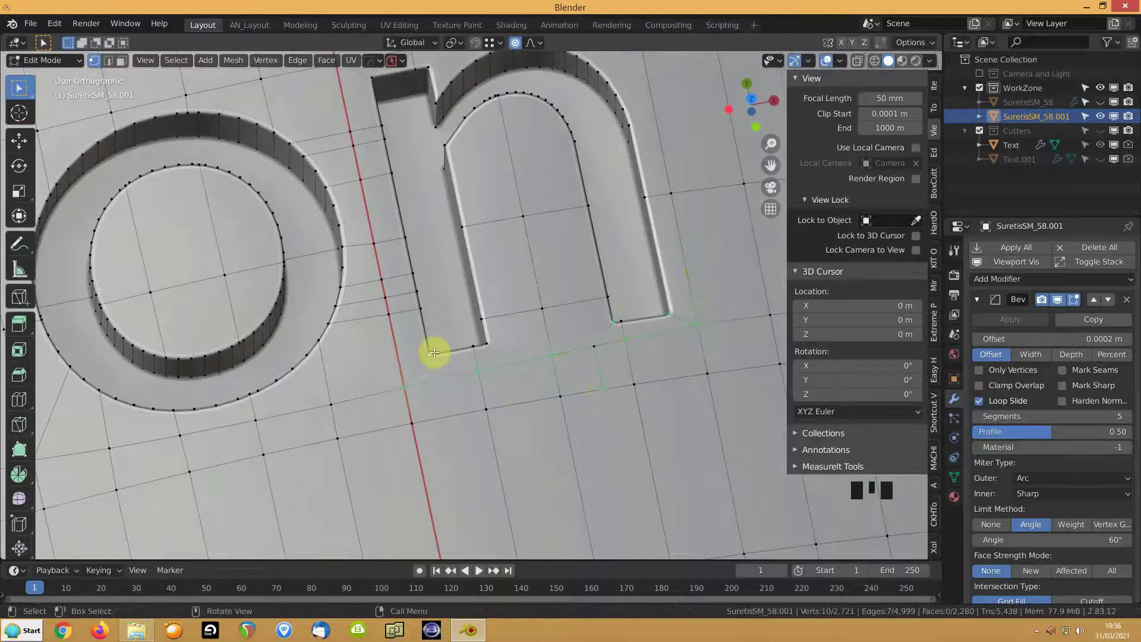
key(k)
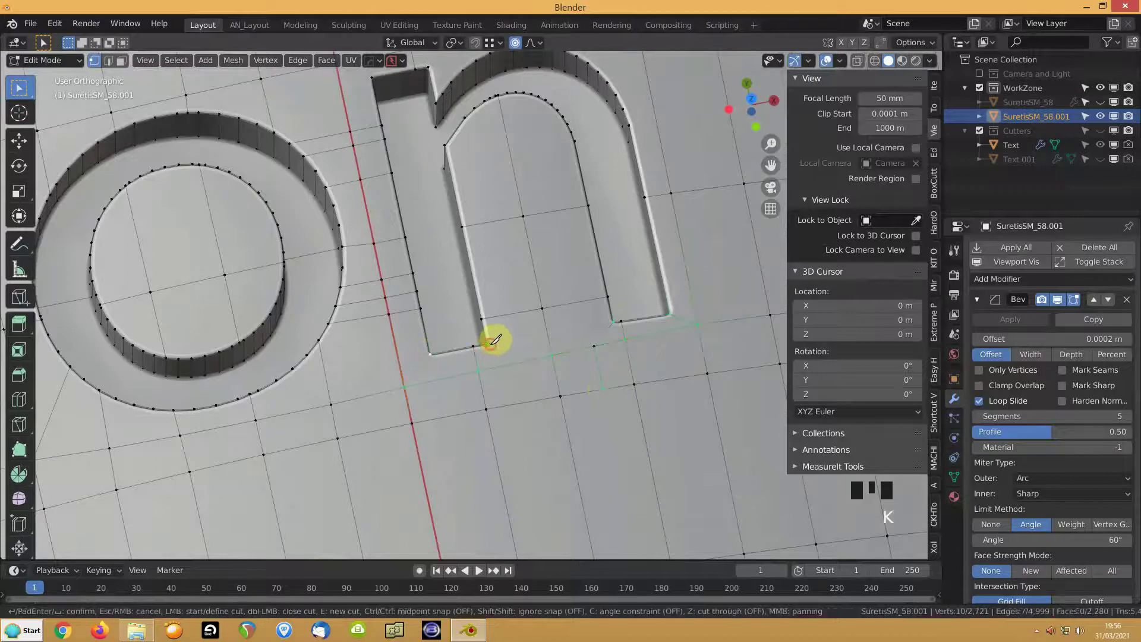
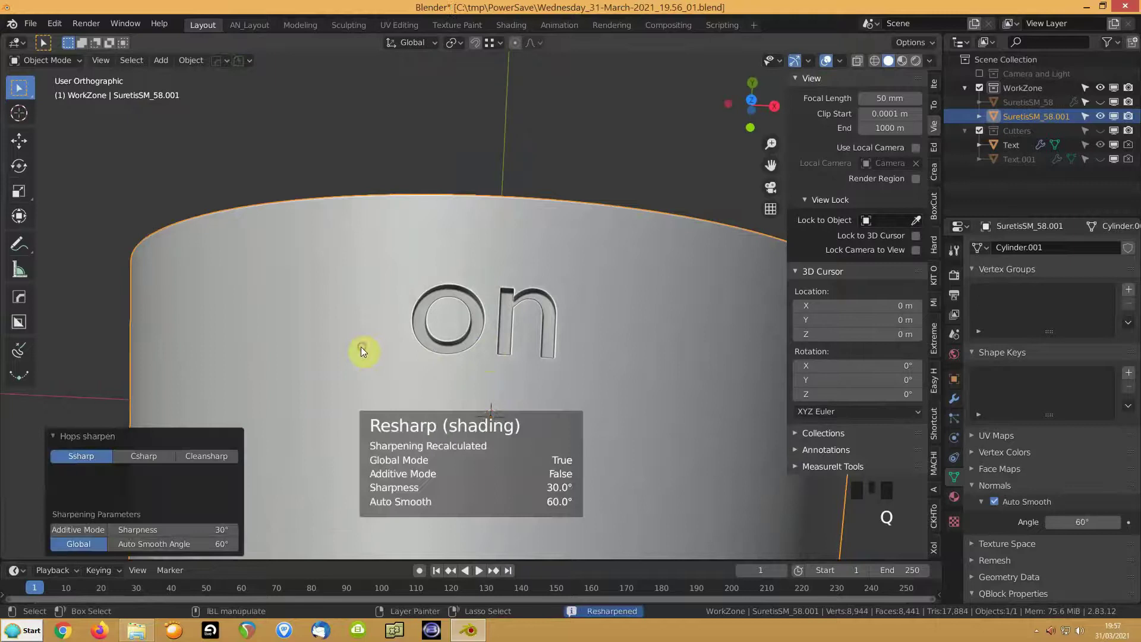
Step: Check the resharpened on lettering, save the file, and view the body from above
drag(451, 350, 451, 346)
scroll(up, 3)
key(ctrl+s)
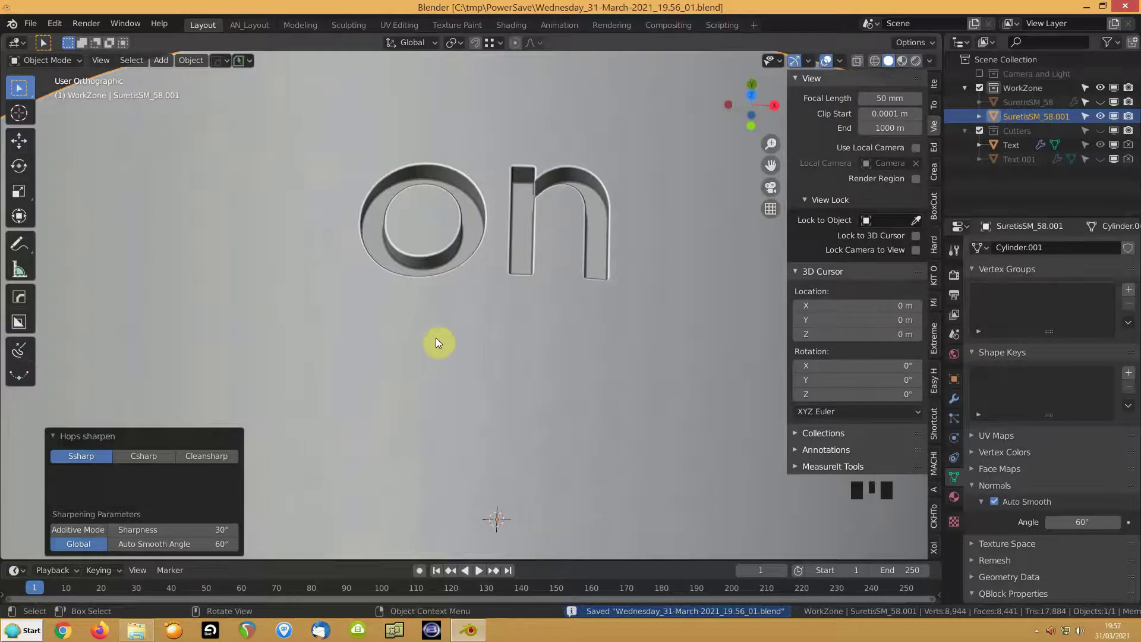
scroll(down, 3)
drag(479, 378, 485, 356)
key(KP_7)
Step: Add an 80-sided cylinder, shrink it to 0.063 scale and place it between the on and off words
key(shift+a)
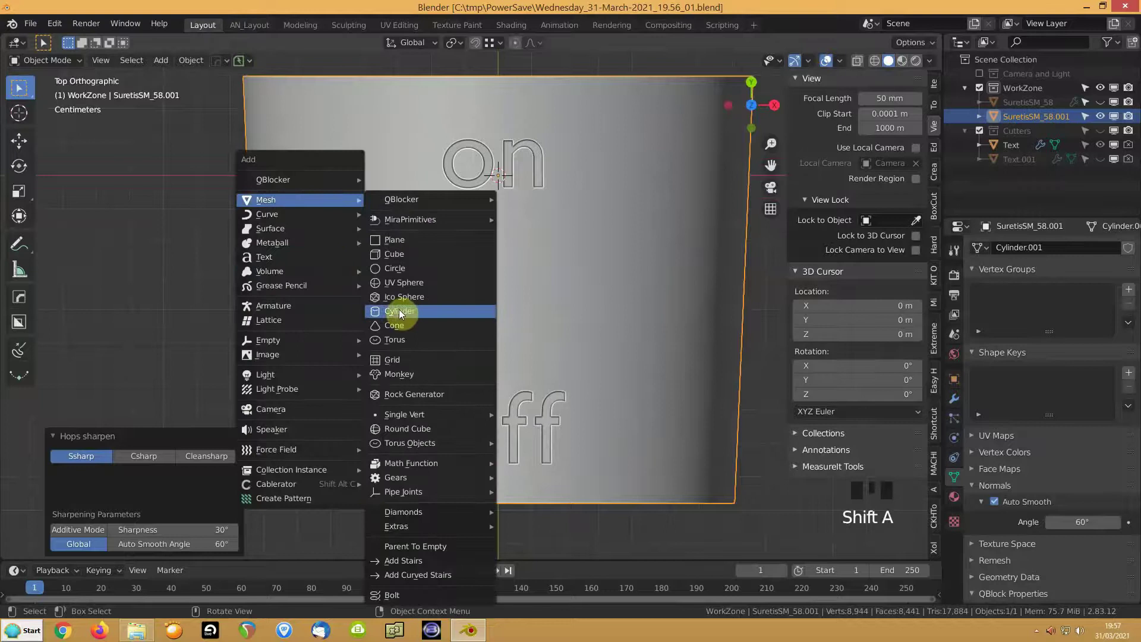
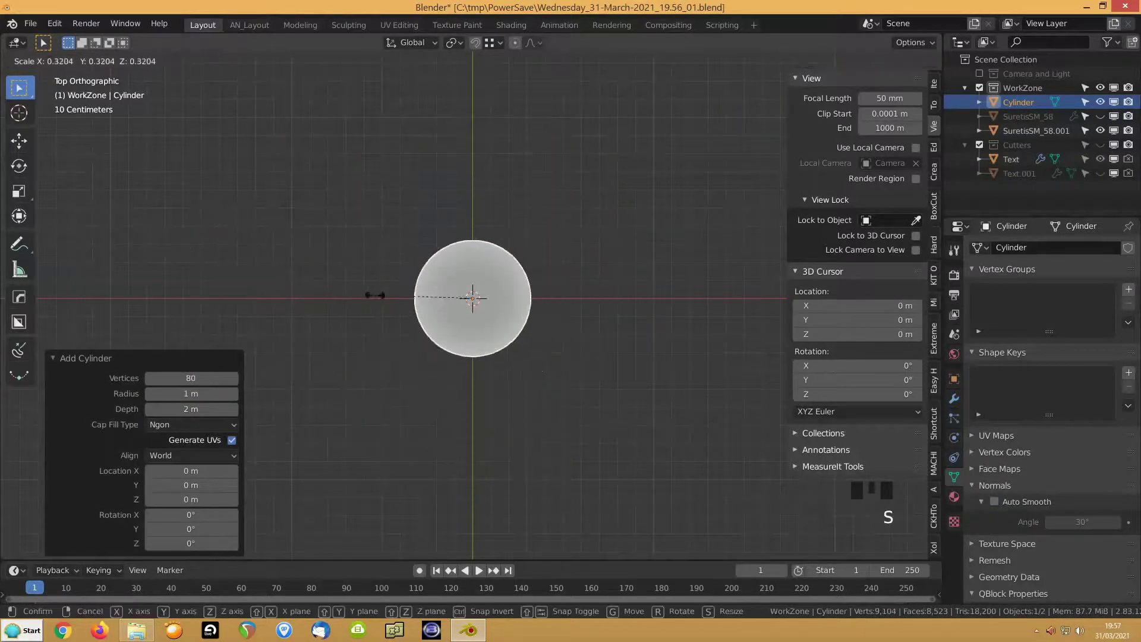
key(KP_Decimal)
drag(365, 227, 355, 173)
key(shift+z)
scroll(down, 3)
scroll(down, 3)
key(g)
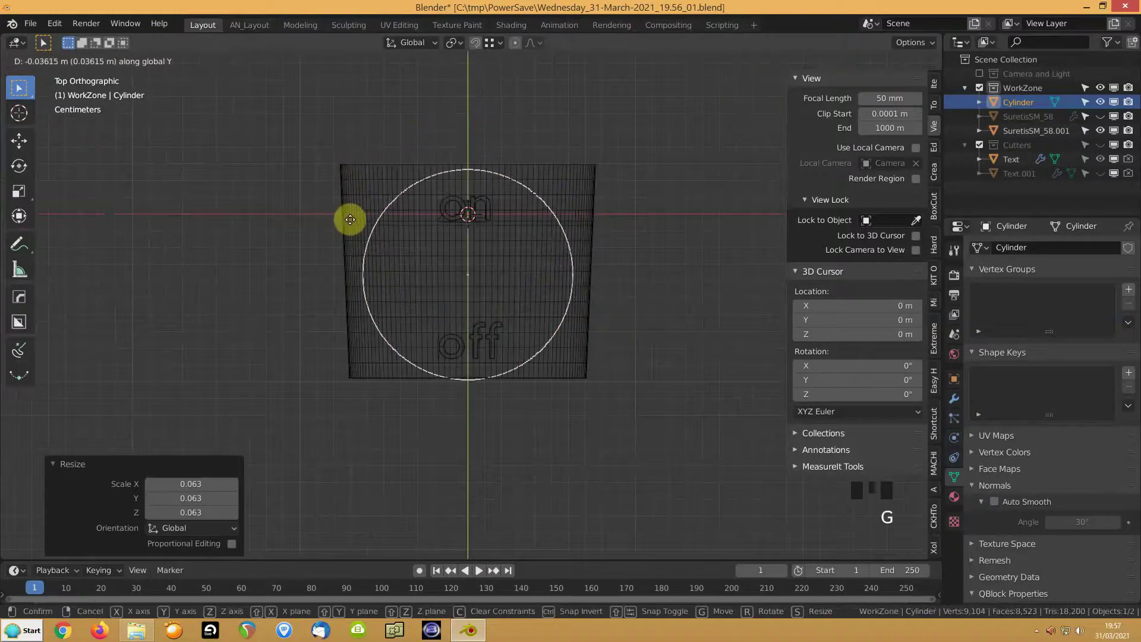
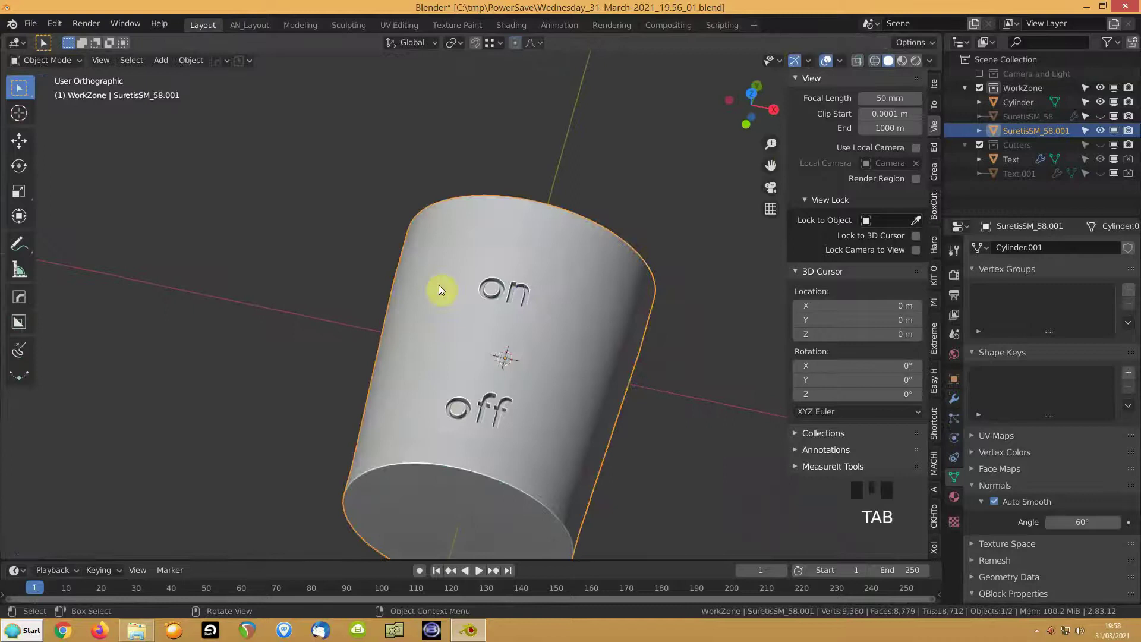
Step: Select the cutter cylinder in wireframe and adjust its height position through the body
drag(456, 294, 1079, 127)
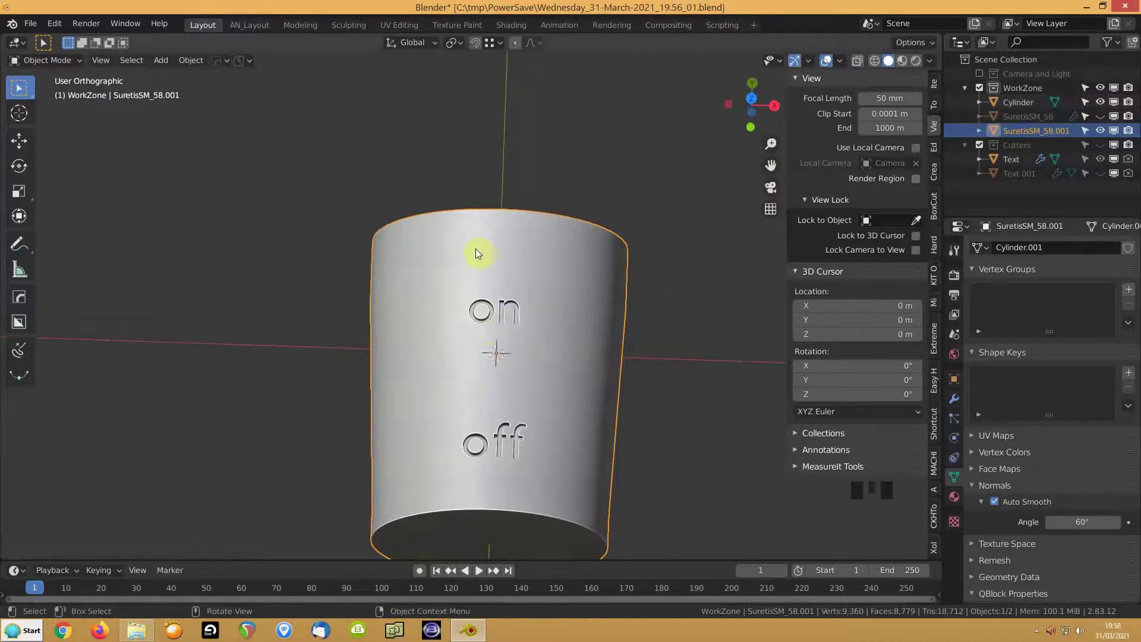
key(shift+z)
click(482, 297)
key(KP_7)
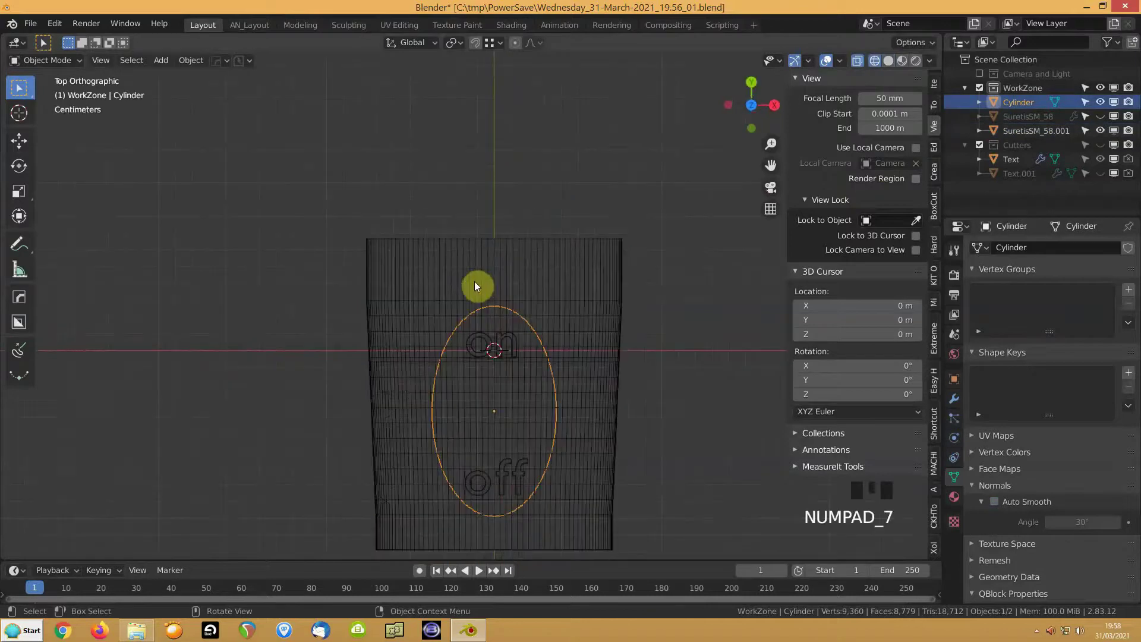
key(s)
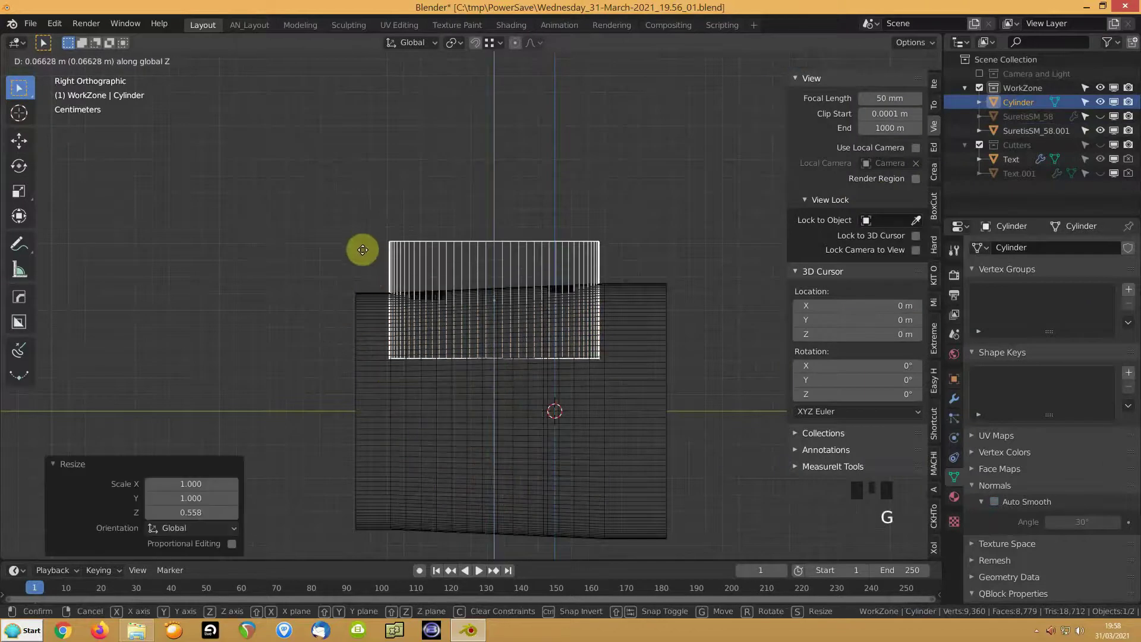
key(KP_7)
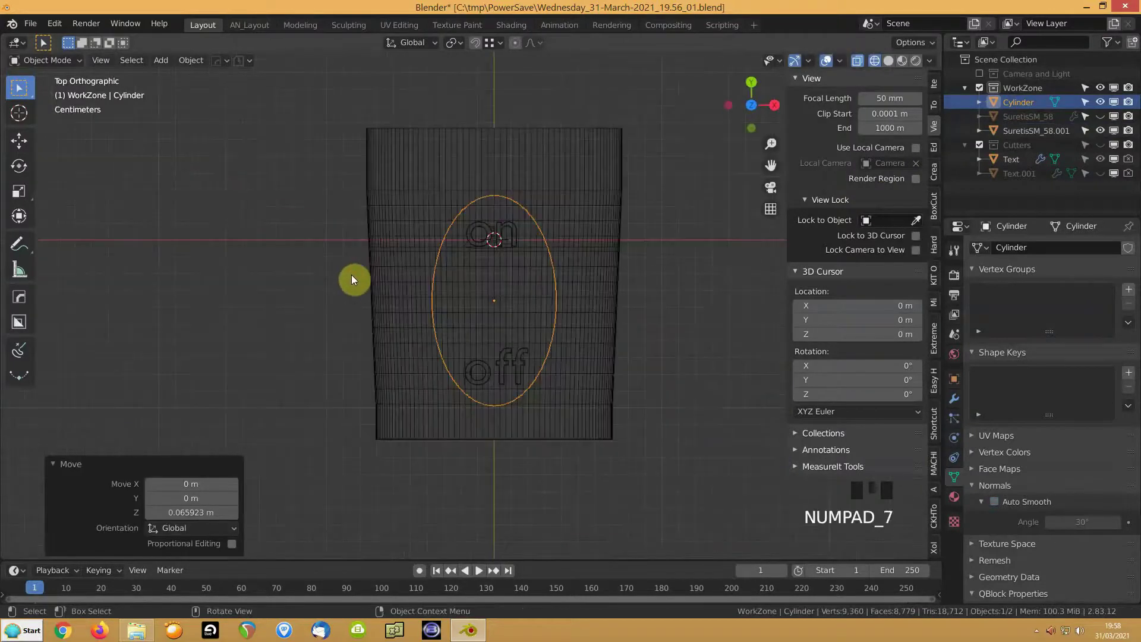
scroll(up, 3)
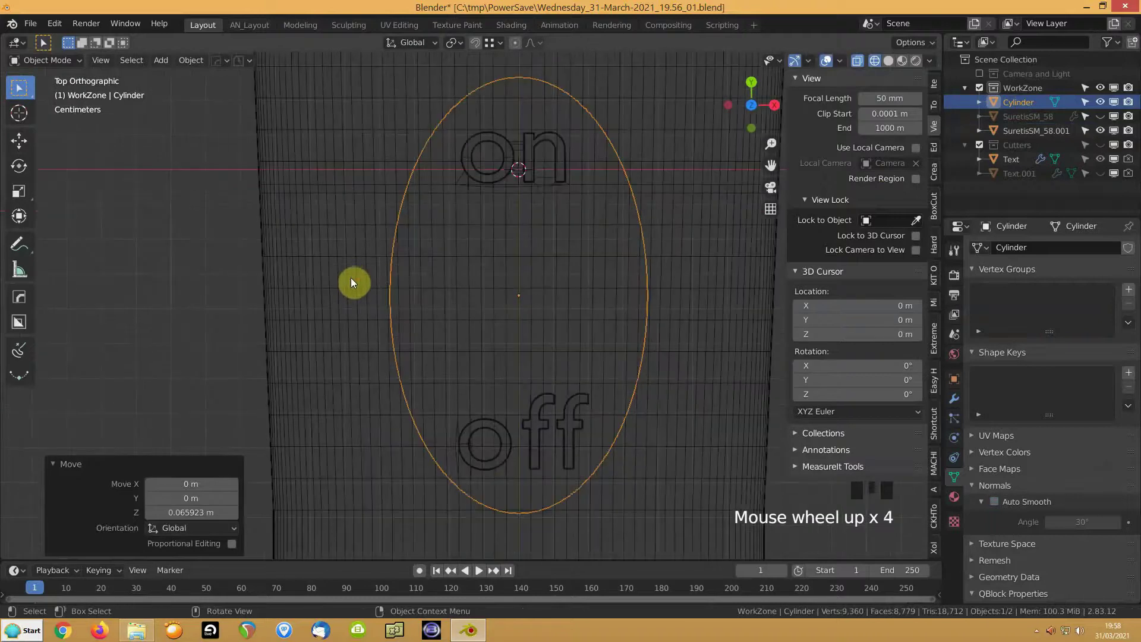
Step: Narrow the oval sideways to enclose the lettering, then add the body to the selection
key(g)
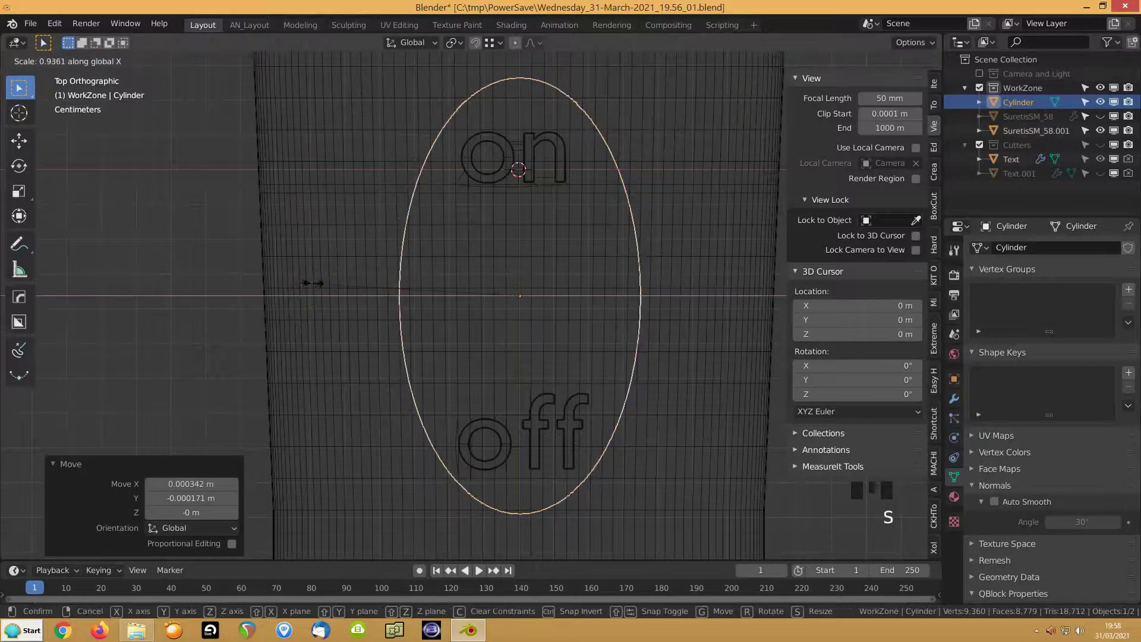
key(shift+z)
drag(400, 313, 461, 363)
key(q)
click(345, 376)
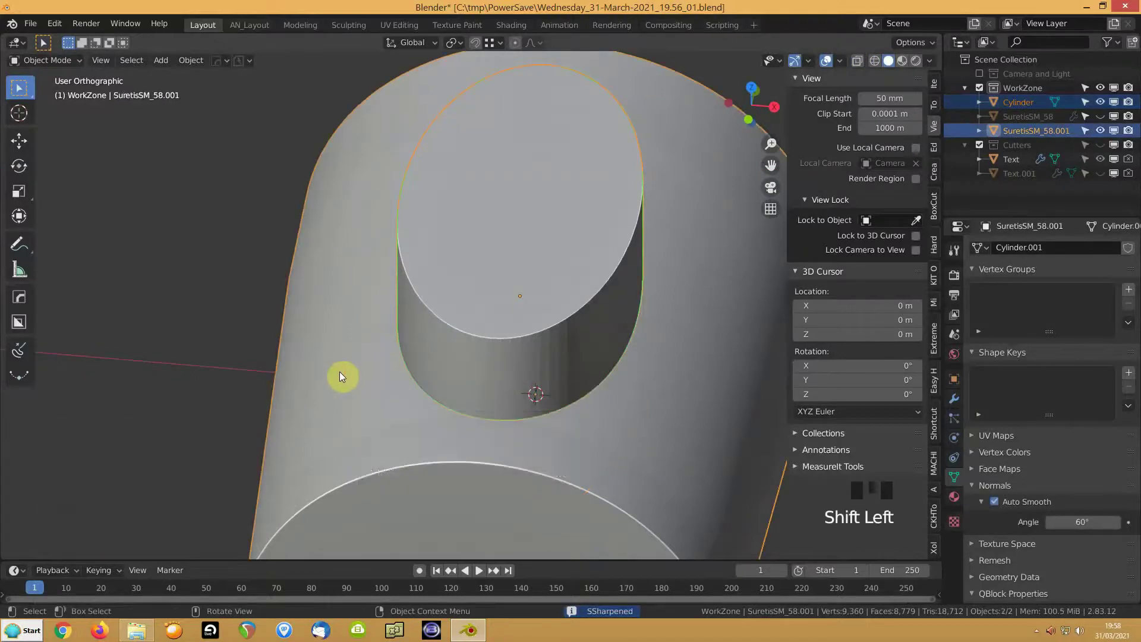
Step: Slash the oval cutter out of the body with HardOps, then select the body to inspect the cut
key(q)
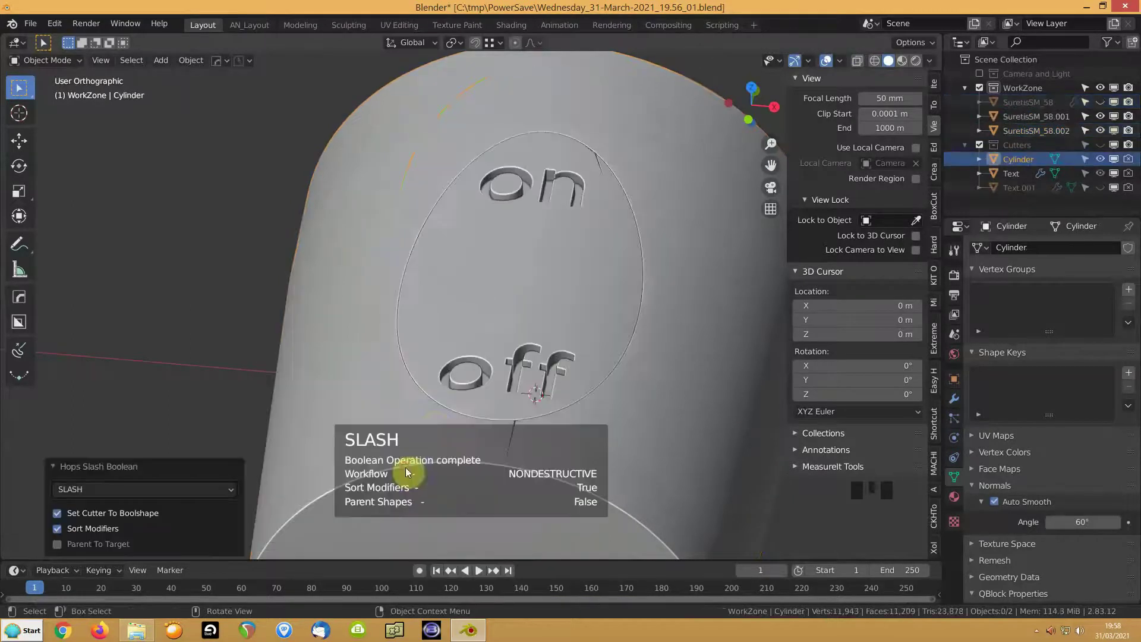
drag(489, 360, 474, 319)
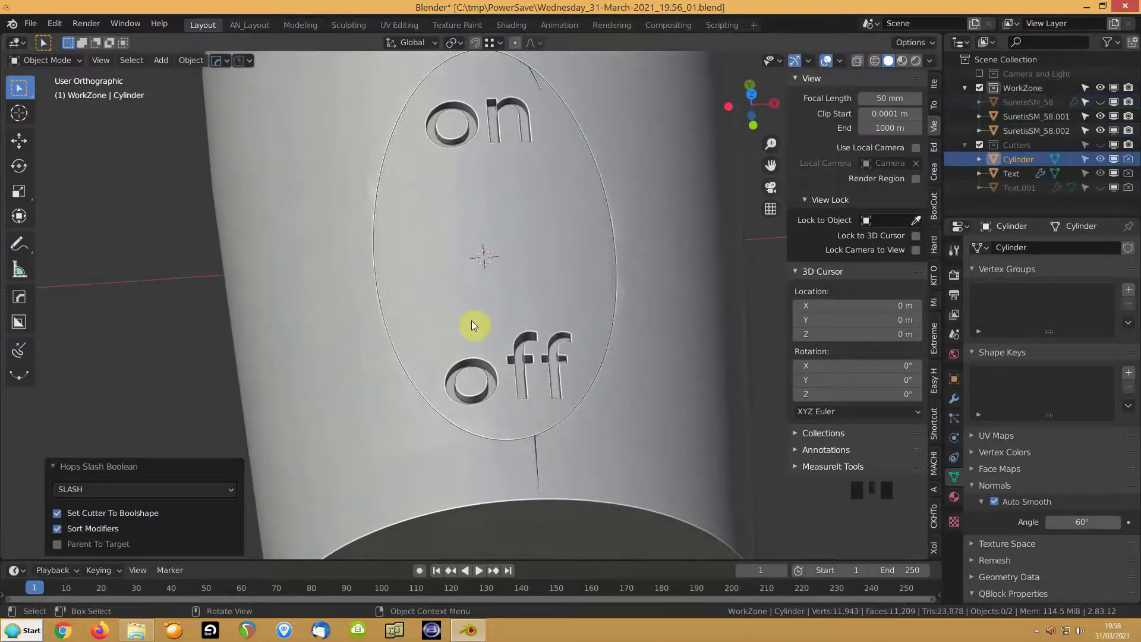
click(465, 322)
drag(480, 316, 956, 409)
drag(956, 409, 982, 303)
drag(1017, 324, 436, 280)
Step: Edit the body's mesh, isolate the oval recess area, and select all its vertices for merging
key(Tab)
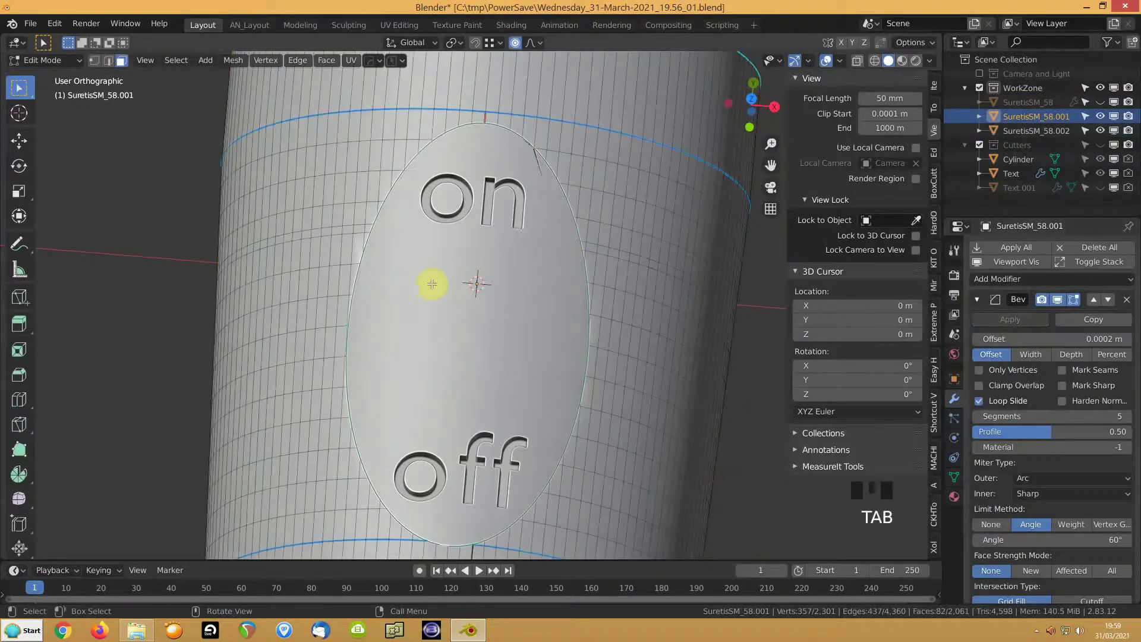
key(KP_Divide)
scroll(up, 3)
key(1)
middle_click(478, 240)
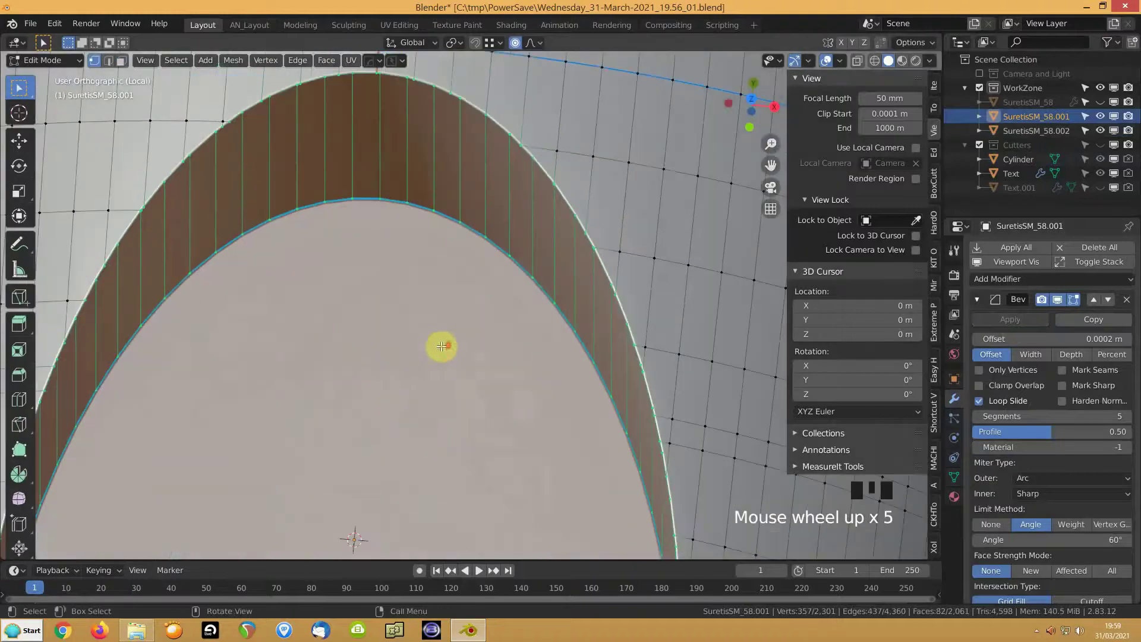
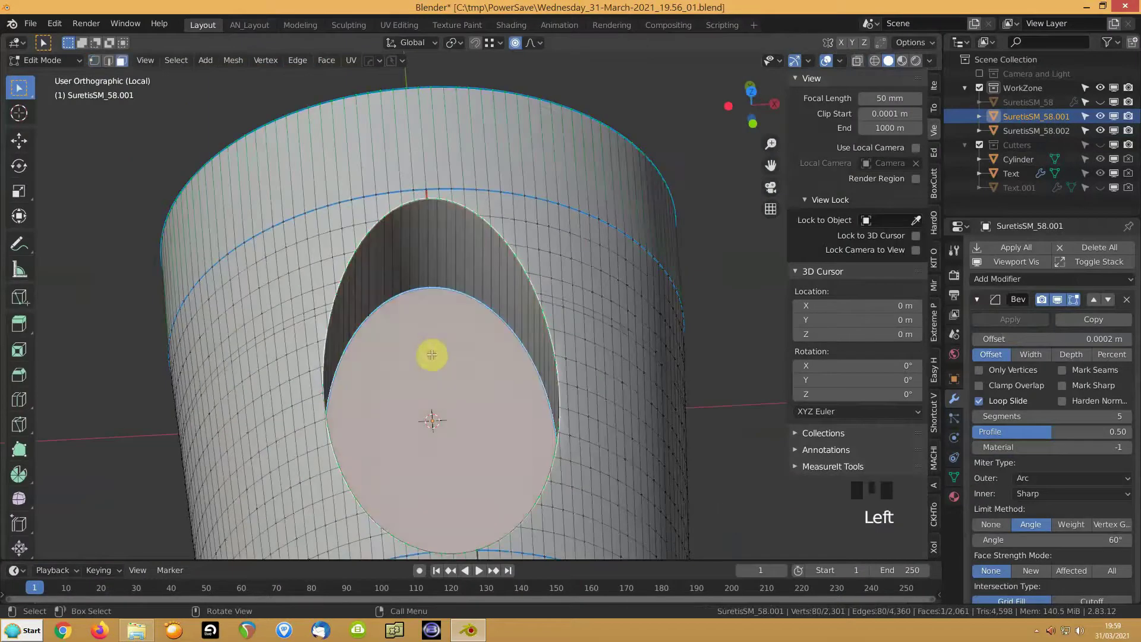
key(ctrl+KP_Add)
key(shift+')
key(1)
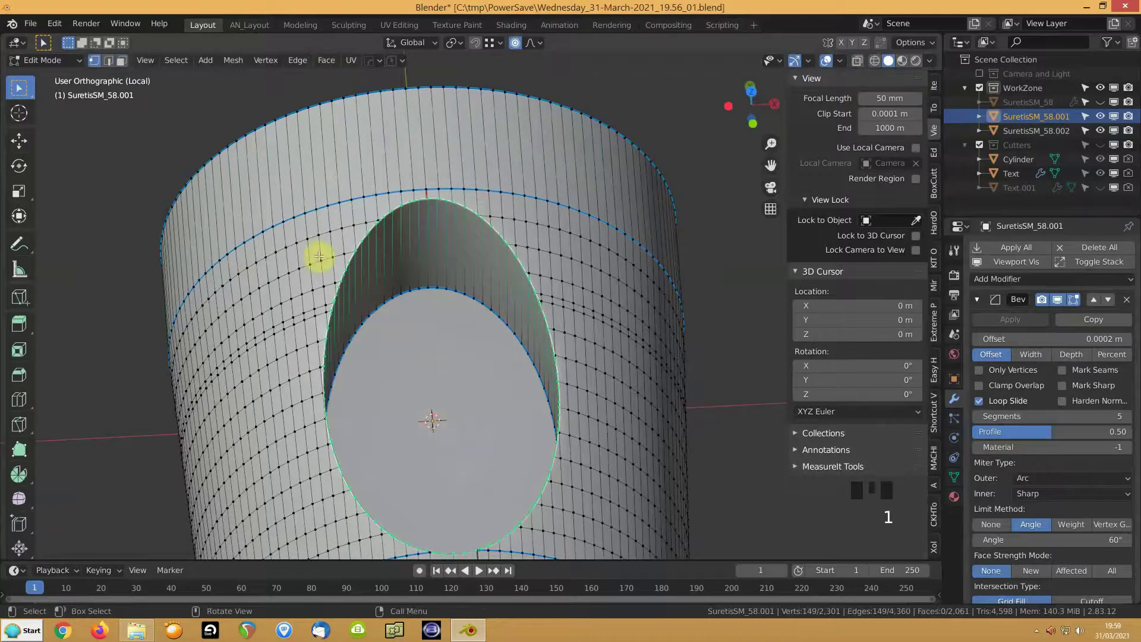
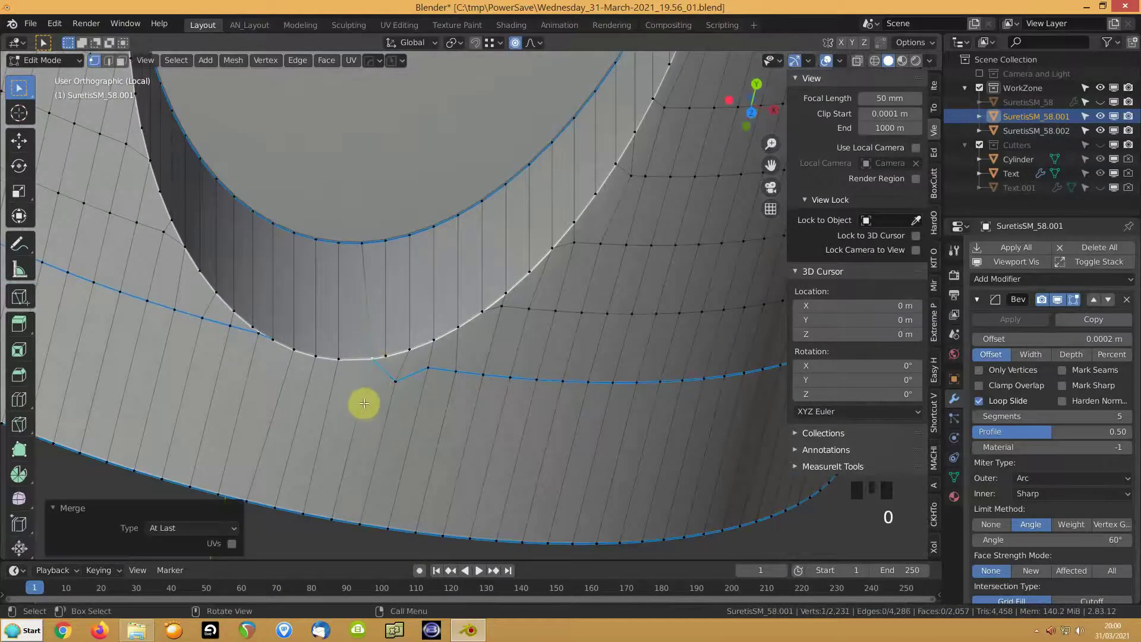
Step: Vertex-slide a rim vertex along its edge to even out the oval recess topology
key(g)
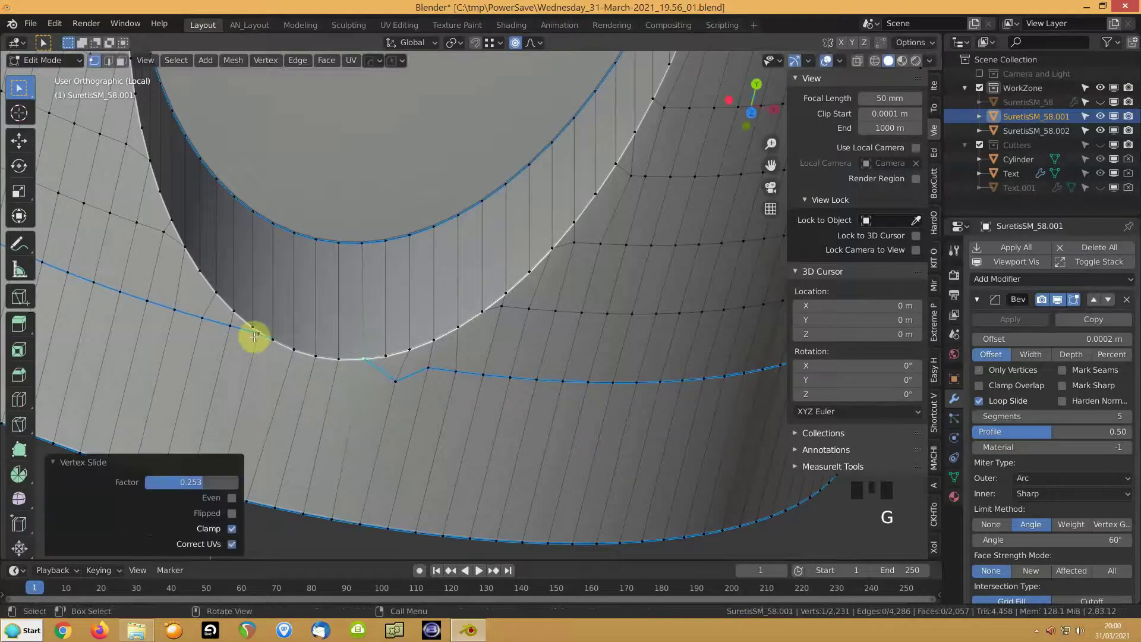
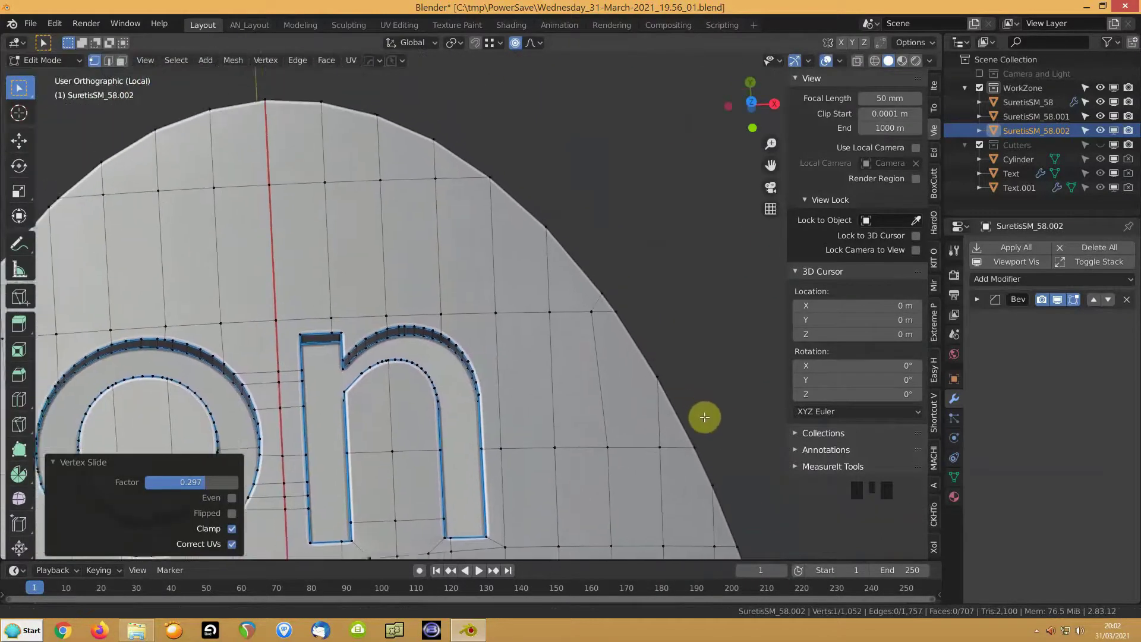
Step: Return to Object Mode, leave local view, and orbit around the microphone body
key(Tab)
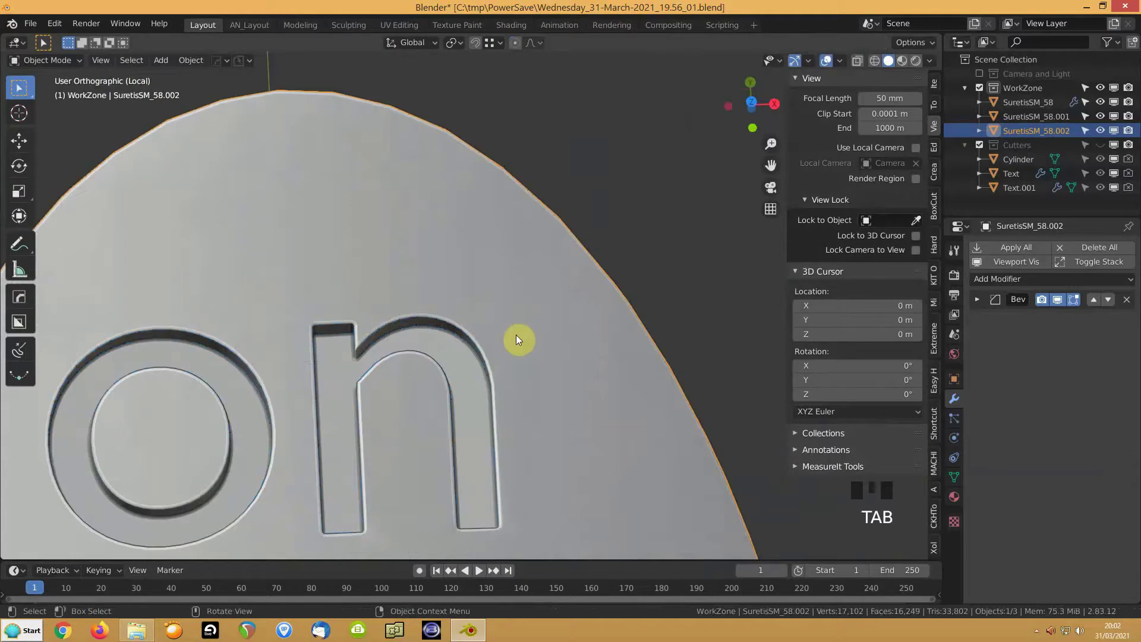
key(KP_Divide)
scroll(down, 3)
drag(343, 329, 413, 403)
scroll(up, 3)
drag(488, 390, 478, 330)
scroll(up, 3)
drag(422, 362, 445, 281)
Step: Select the body with the badge and frame the whole microphone in view
click(445, 281)
drag(795, 138, 296, 243)
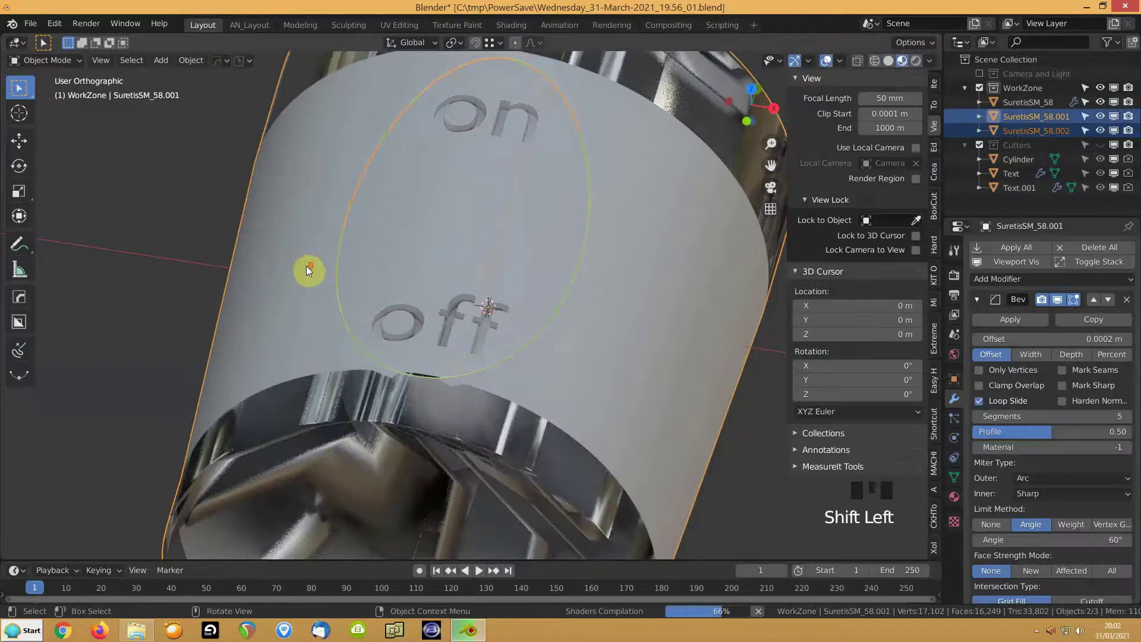
scroll(down, 3)
scroll(up, 3)
scroll(up, 3)
drag(437, 306, 422, 328)
Step: Delete the leftover tapered object SuretisSM_58 and select the on/off badge in Material Properties
click(481, 165)
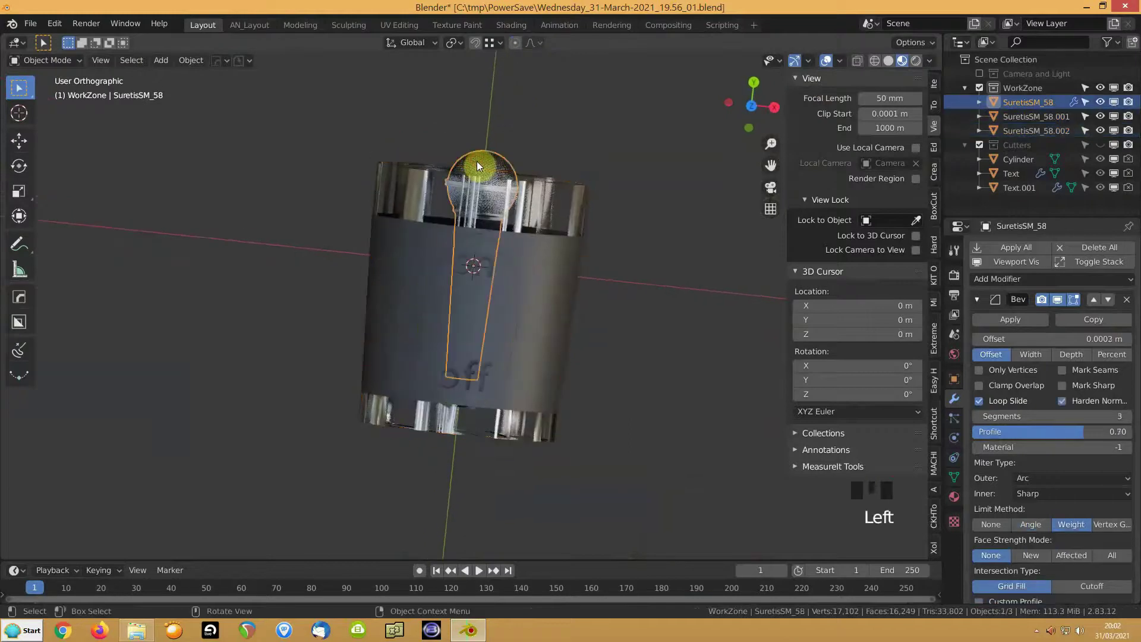
click(443, 203)
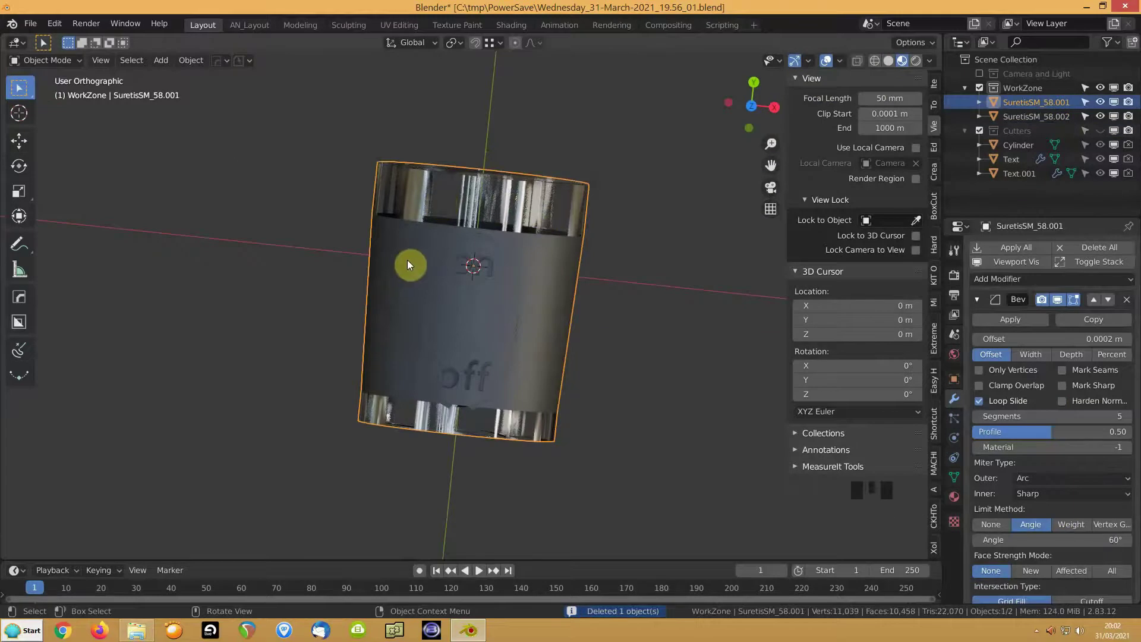
click(961, 503)
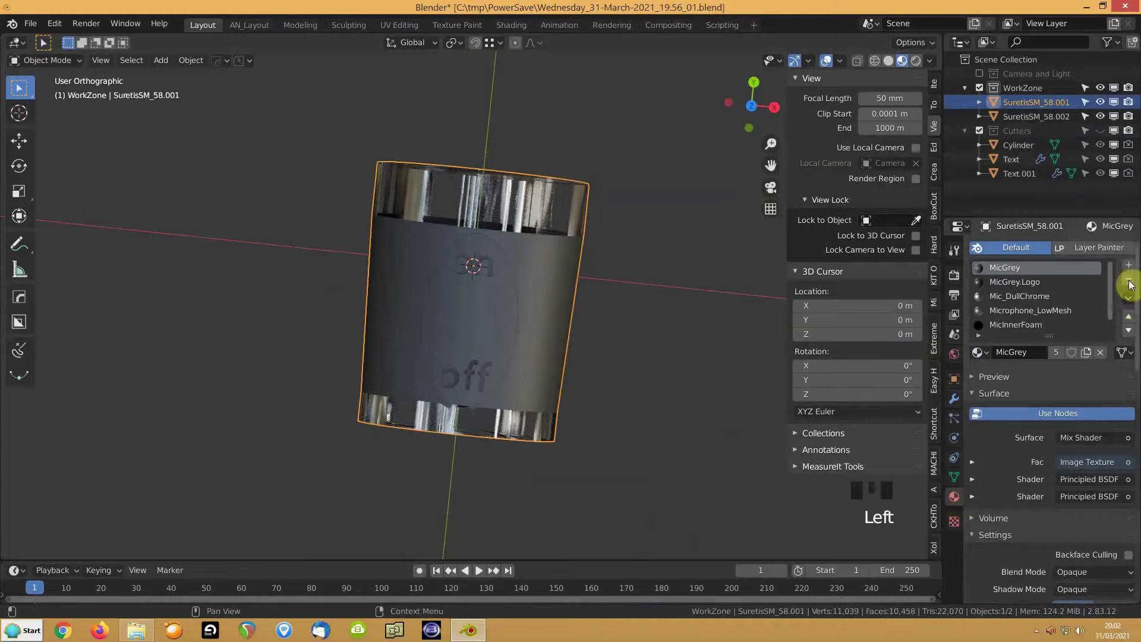
drag(1023, 287, 456, 406)
drag(457, 406, 474, 361)
click(475, 360)
Step: Create a new material for the badge and darken its Base Color to V 0.083, near black
click(1027, 326)
click(1129, 288)
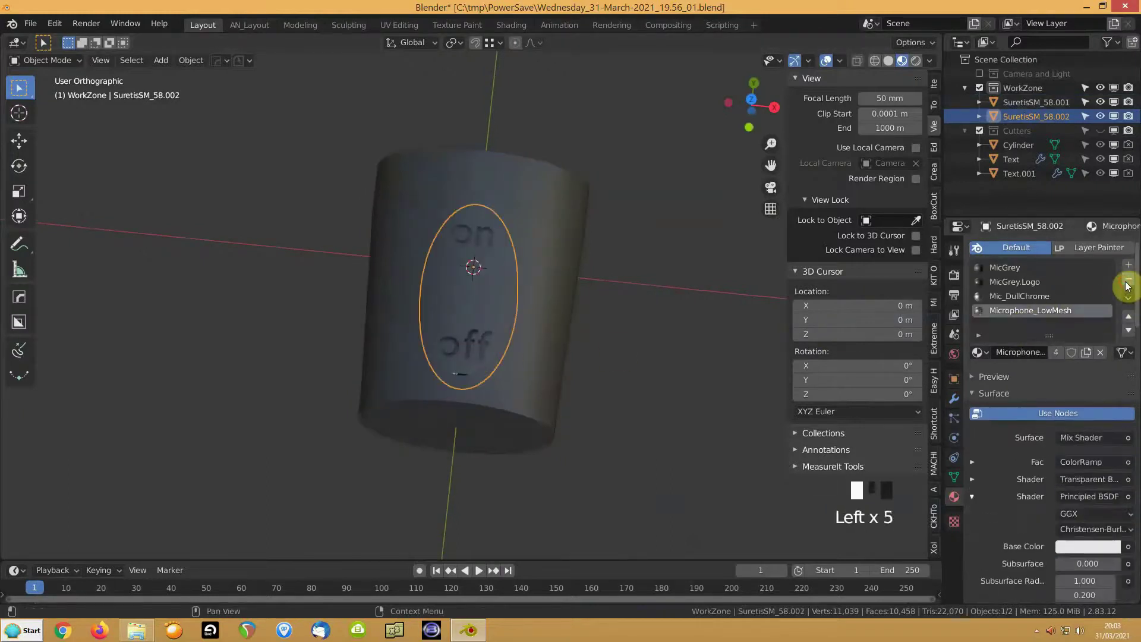
scroll(up, 3)
drag(1091, 329, 994, 426)
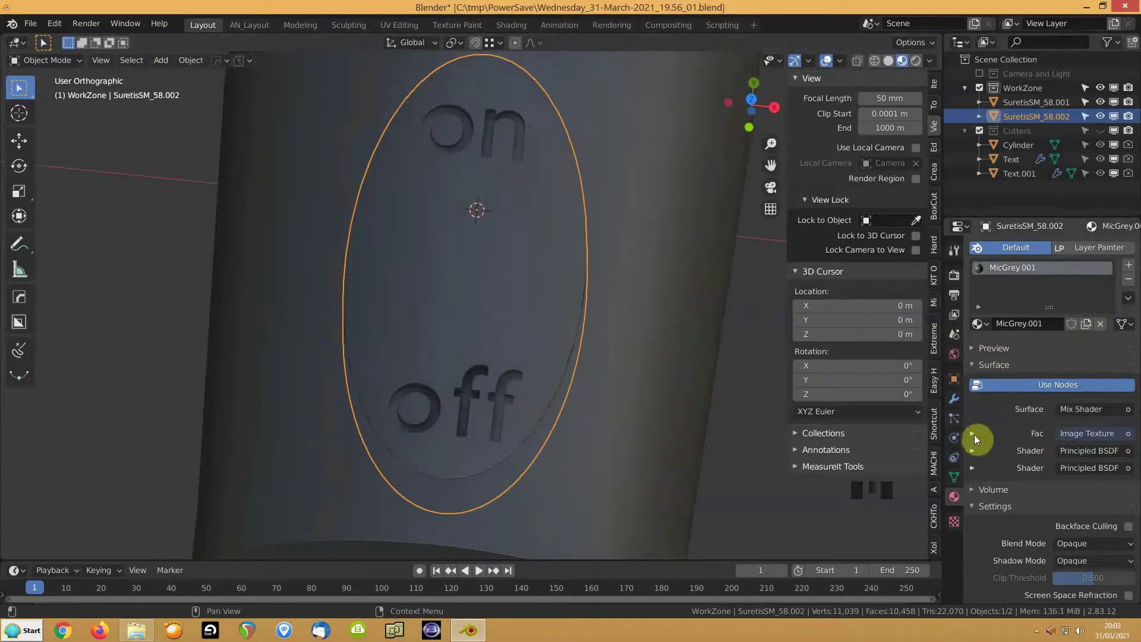
drag(974, 438, 1134, 282)
drag(1133, 284, 1088, 464)
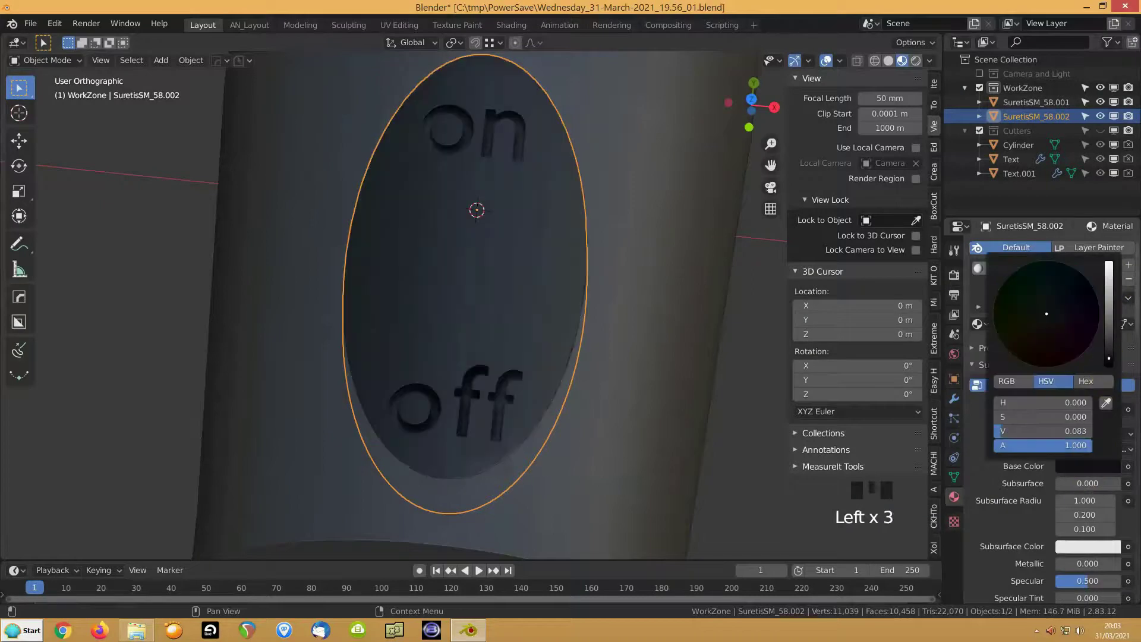
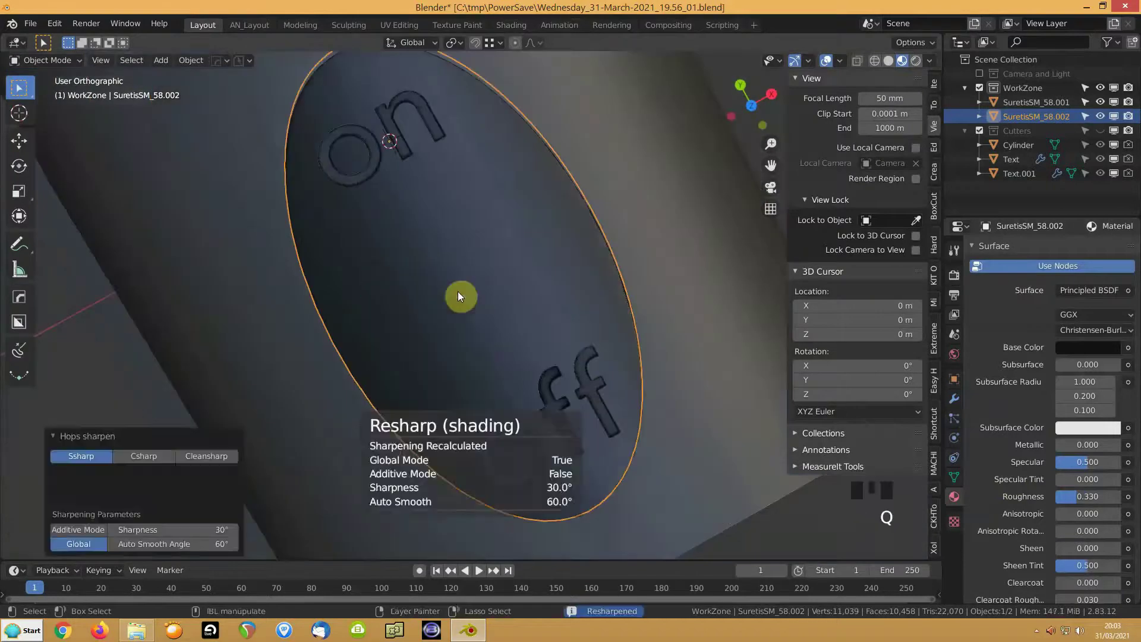
Step: Face the badge lettering and enter Edit Mode on the badge mesh
scroll(down, 3)
drag(403, 243, 462, 176)
scroll(up, 3)
drag(441, 359, 408, 355)
scroll(up, 3)
key(Tab)
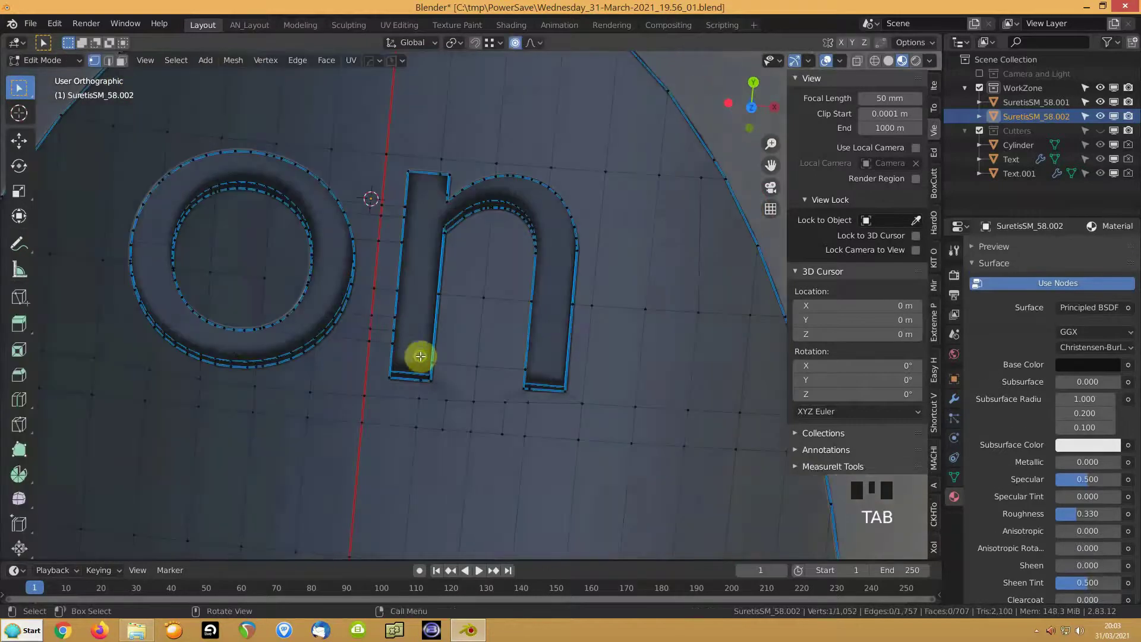
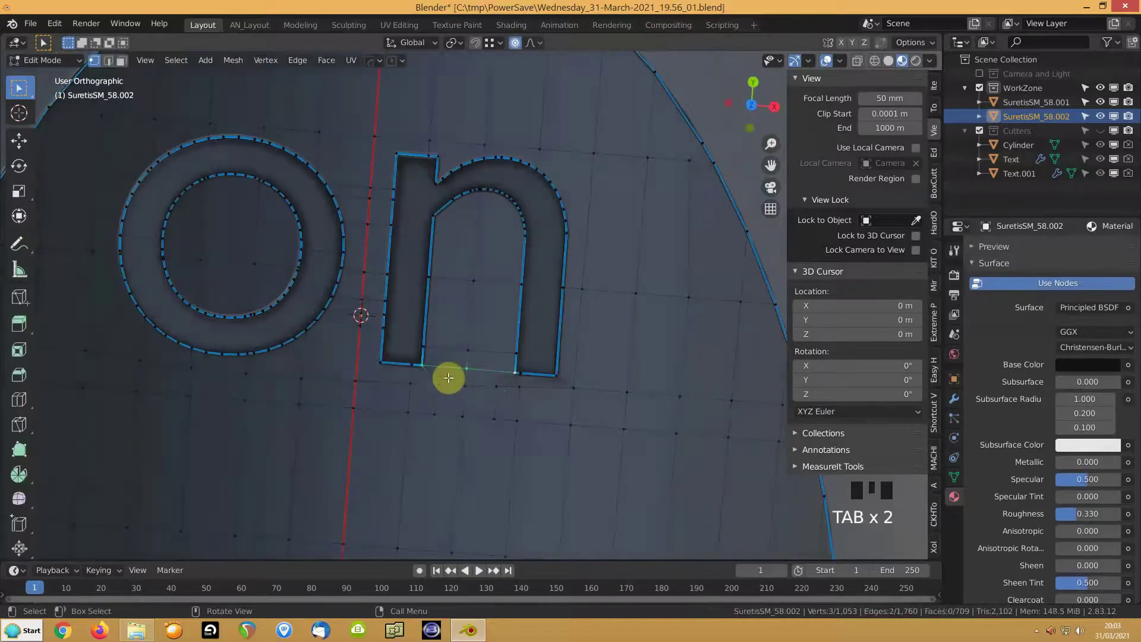
key(2)
Step: Dissolve the stray vertices along and near the bottom of the 'n' lettering
drag(432, 372, 441, 392)
drag(442, 395, 501, 382)
drag(506, 378, 500, 399)
click(505, 401)
key(ctrl+x)
drag(455, 368, 469, 369)
click(483, 367)
key(ctrl+x)
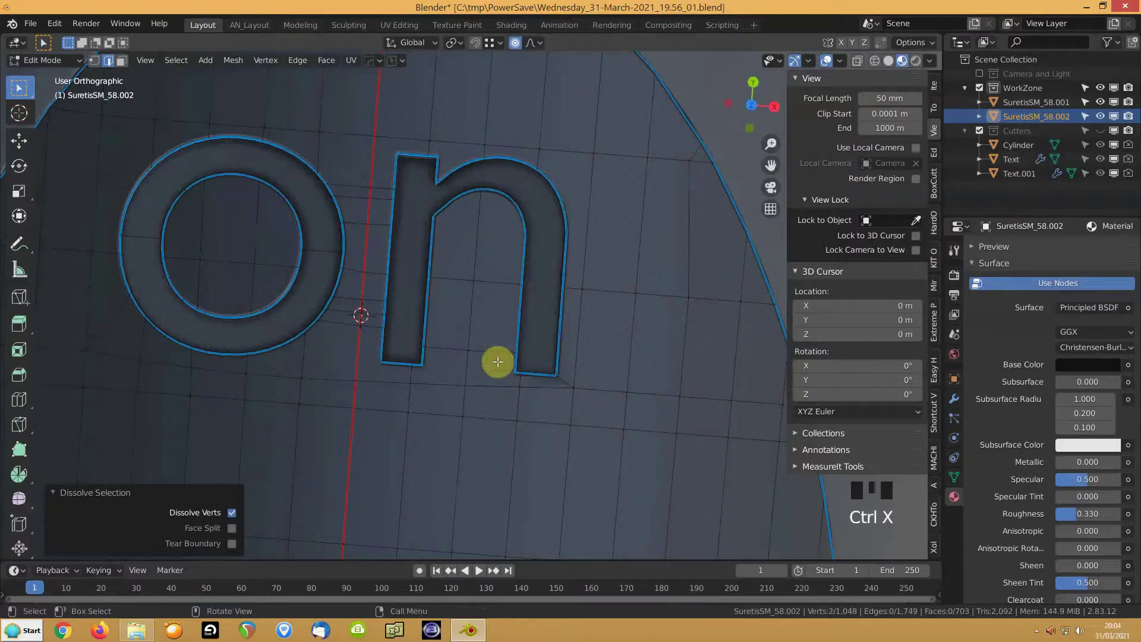
drag(568, 379, 591, 388)
scroll(down, 3)
scroll(down, 3)
key(ctrl+x)
Step: Leave Edit Mode and review the finished near-black badge against the grey handle
scroll(down, 3)
key(Tab)
scroll(down, 3)
drag(389, 360, 480, 364)
scroll(down, 3)
drag(451, 388, 462, 366)
scroll(up, 3)
click(366, 263)
scroll(down, 3)
scroll(up, 3)
scroll(up, 3)
click(477, 389)
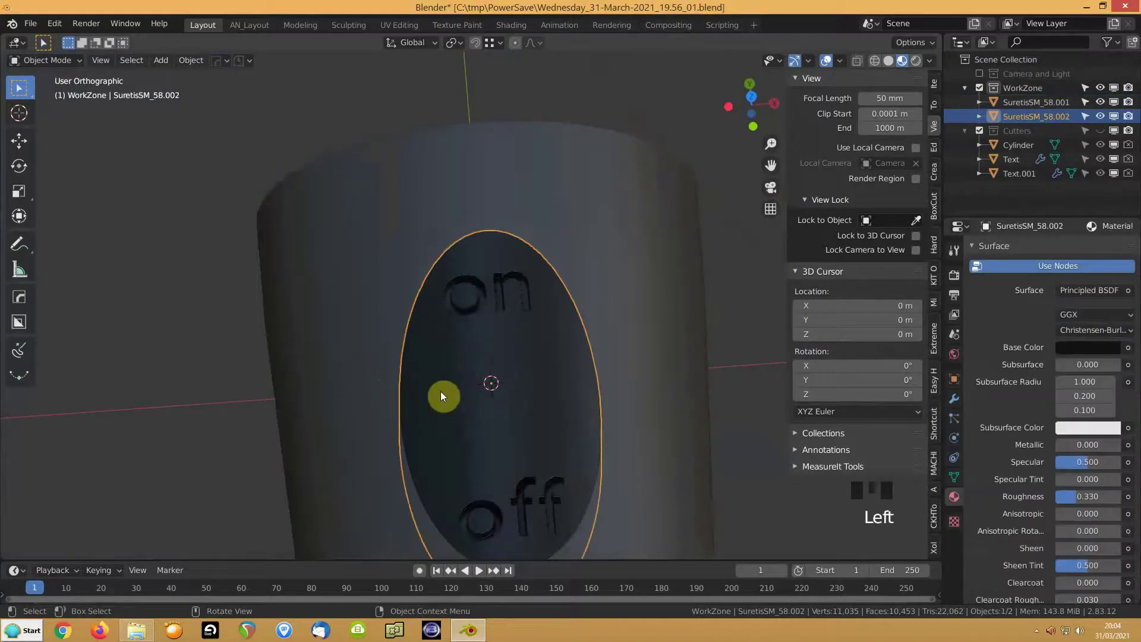
Step: From top view, add a cube and shrink it to 0.01 scale
key(KP_7)
drag(374, 261, 444, 280)
key(shift+a)
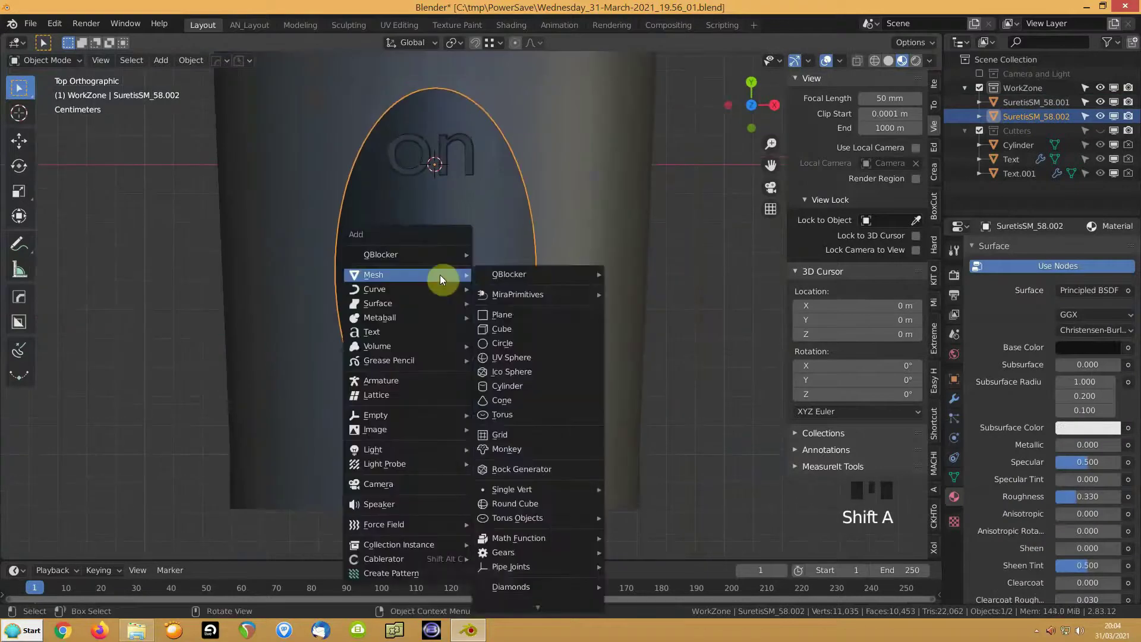
key(s)
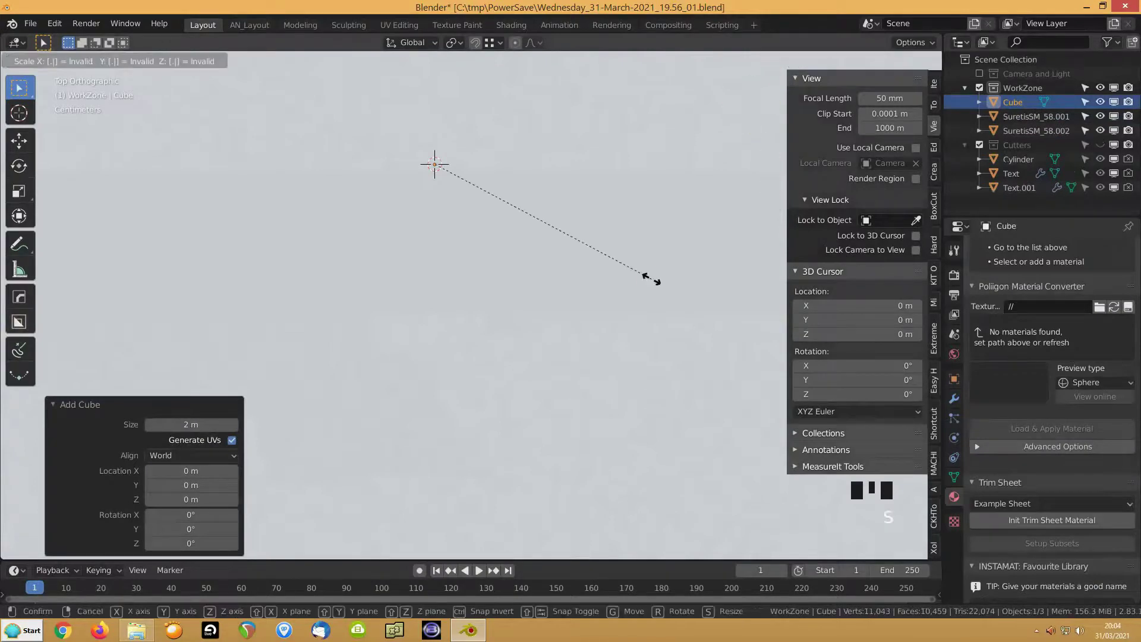
key(KP_1)
drag(425, 457, 421, 471)
Step: Raise the cube on Z, stretch it on Y into a bar between 'on' and 'off', and add the badge to the selection
key(g)
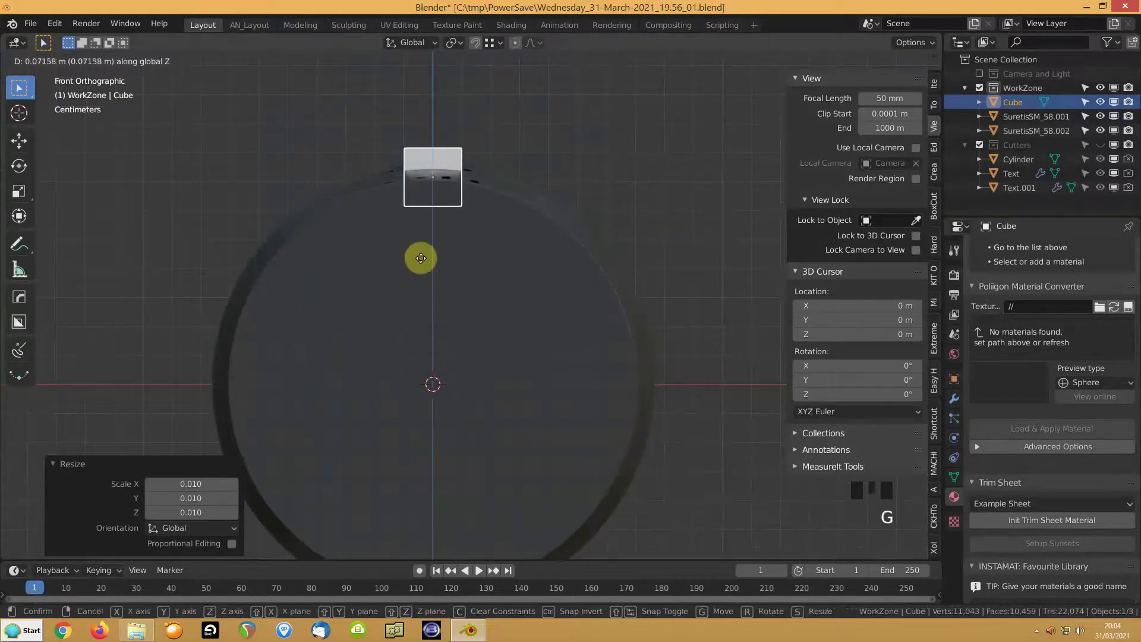
key(KP_7)
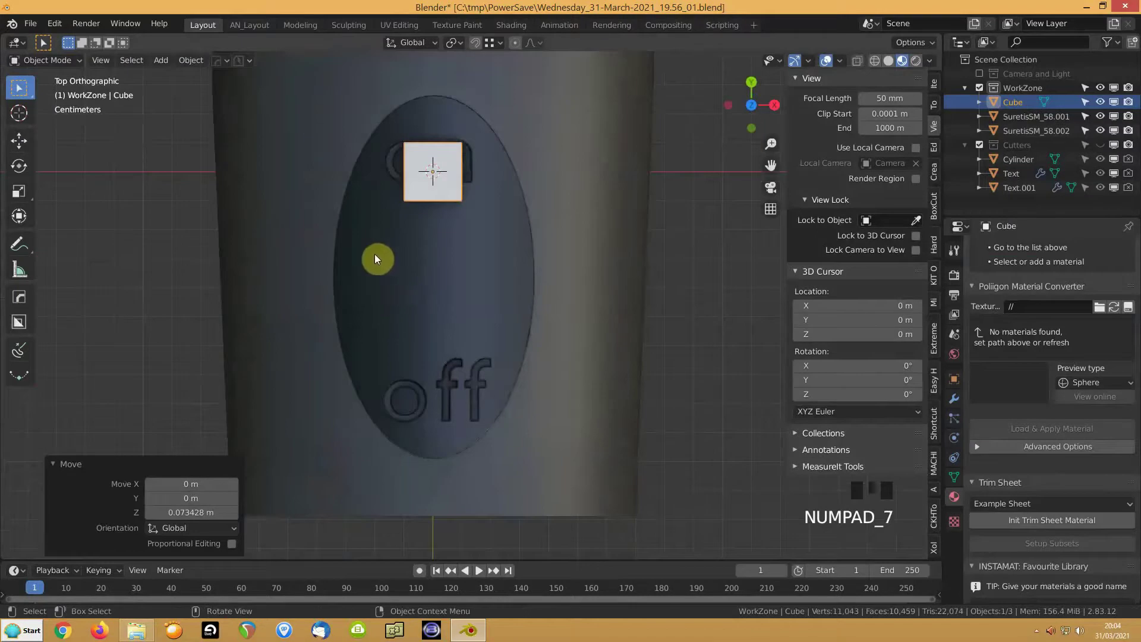
key(g)
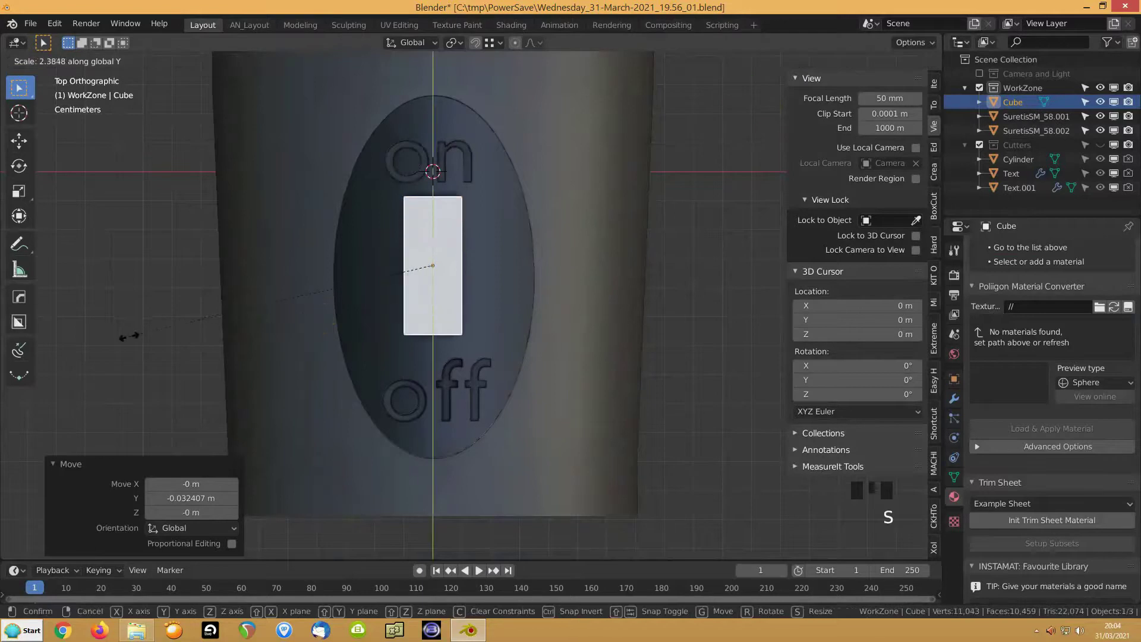
drag(202, 244, 367, 299)
click(368, 298)
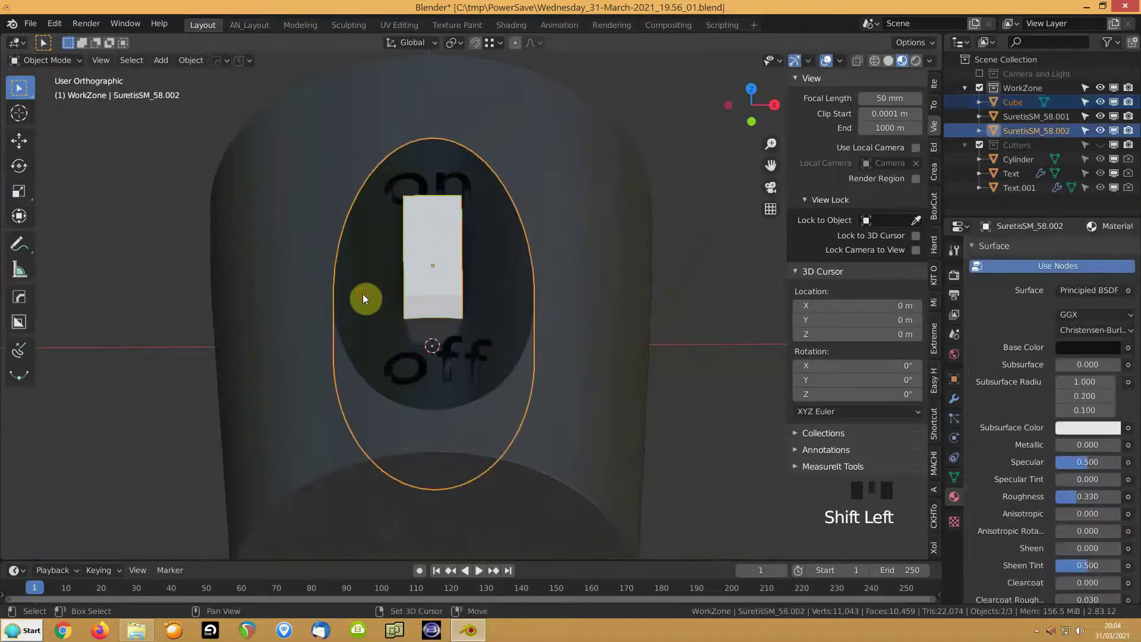
Step: Cut the bar out of the badge with a HardOps Difference boolean, then select the cutter box
drag(352, 281, 347, 322)
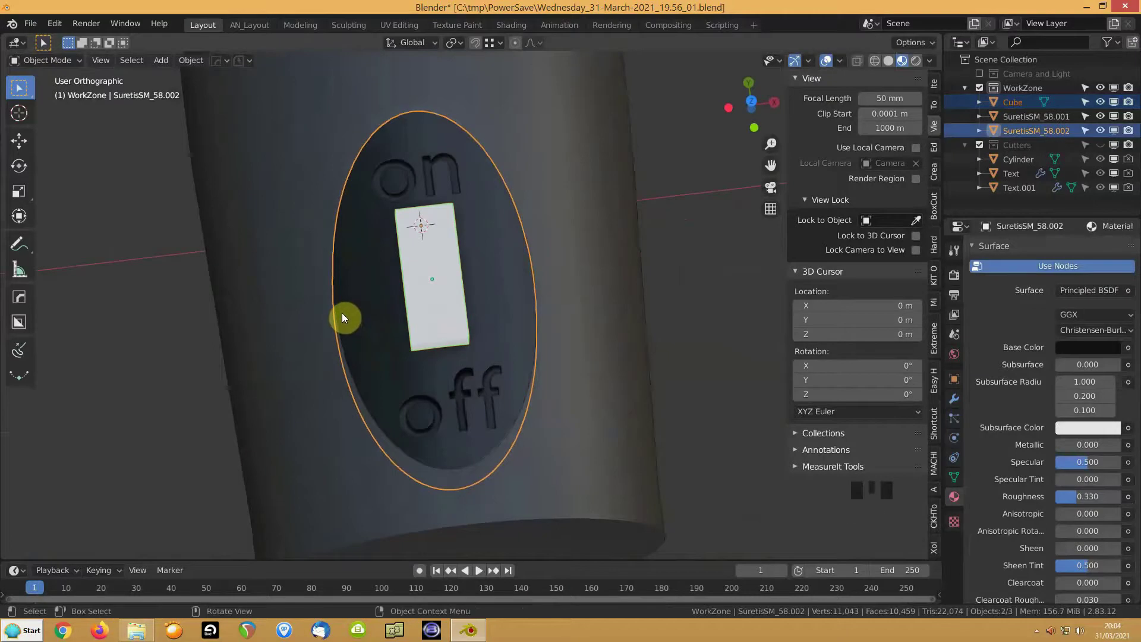
key(ctrl+KP_Subtract)
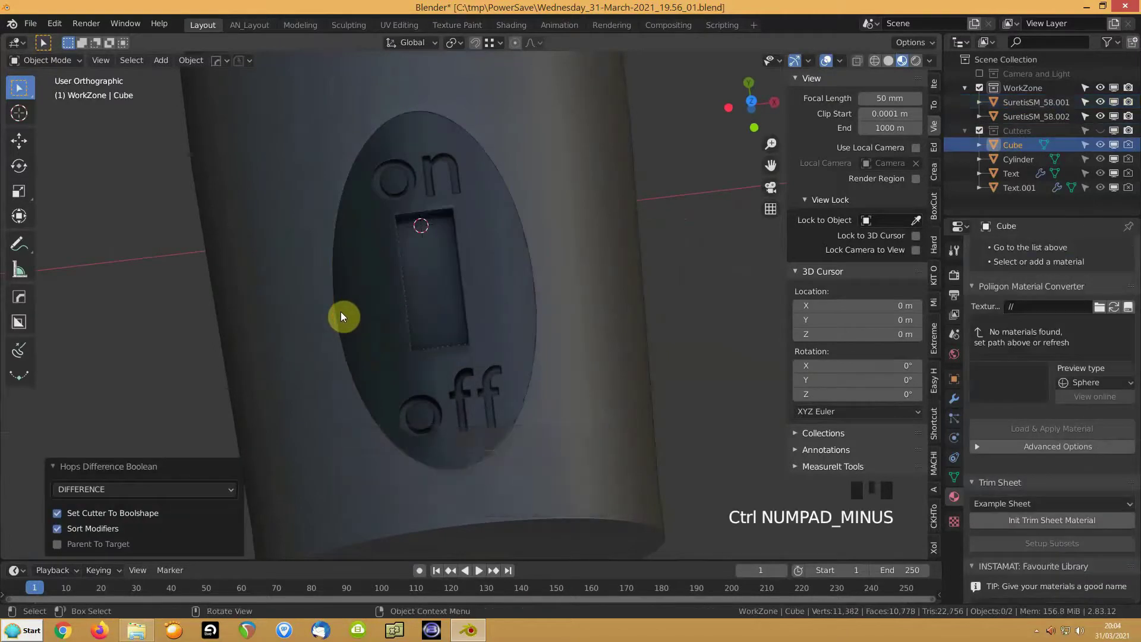
scroll(down, 3)
click(1102, 137)
click(443, 225)
click(442, 229)
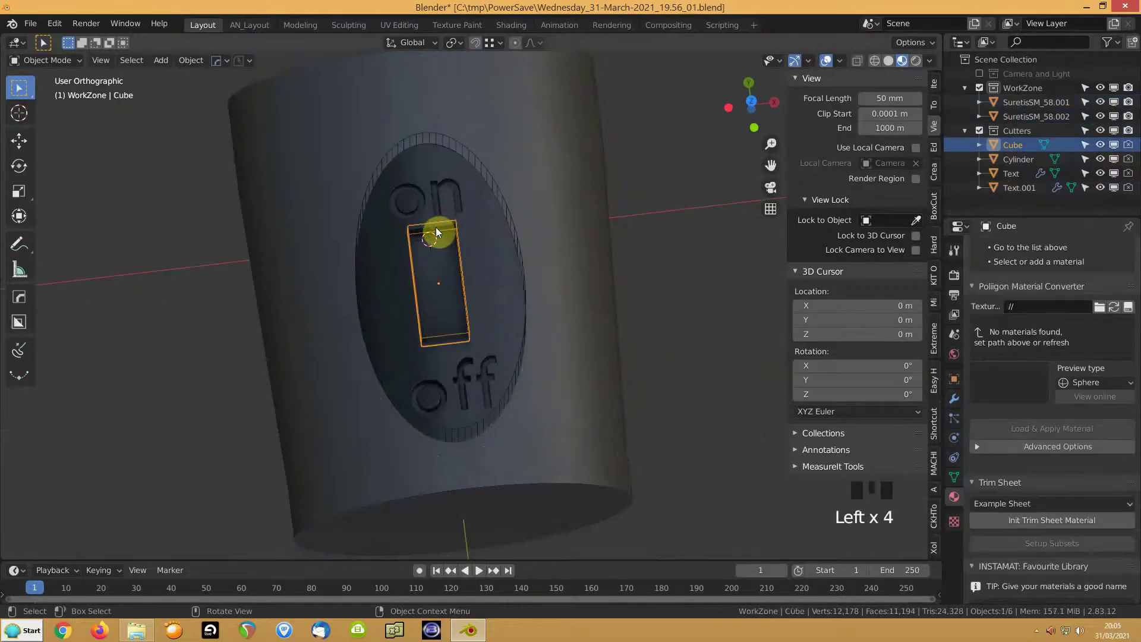
Step: Duplicate the slot cutter, shorten it into a small block, and place it at the top of the slot
key(shift+d)
key(q)
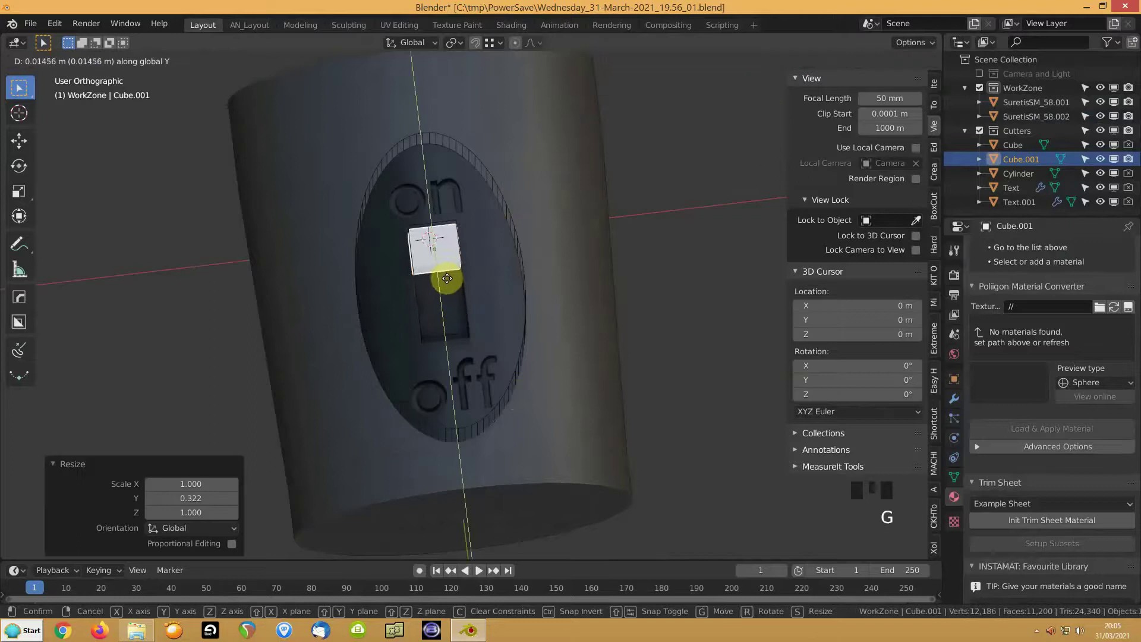
drag(798, 225, 997, 166)
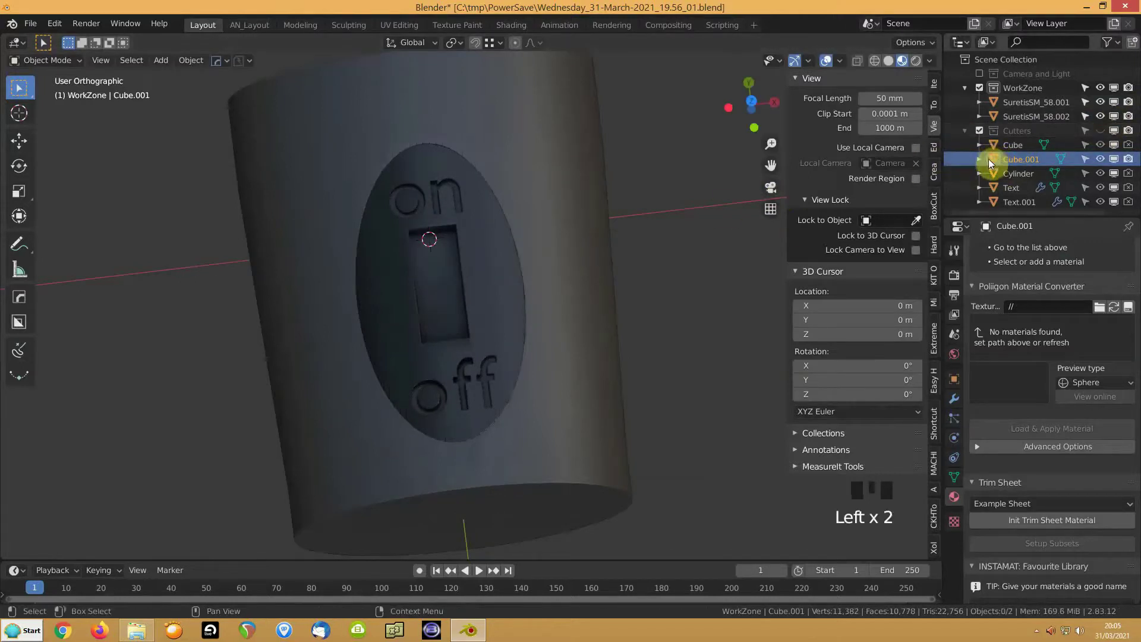
Step: Move the block into the WorkZone collection and select it with the body for linking data
click(1108, 138)
key(m)
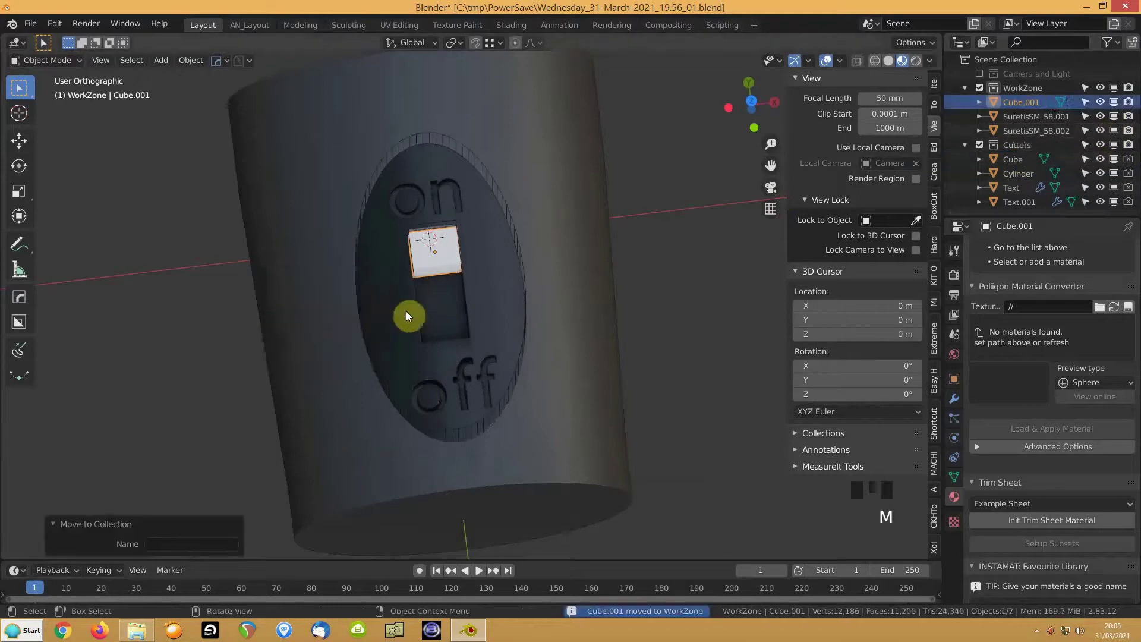
click(1104, 149)
drag(391, 277, 481, 303)
click(481, 304)
key(ctrl+l)
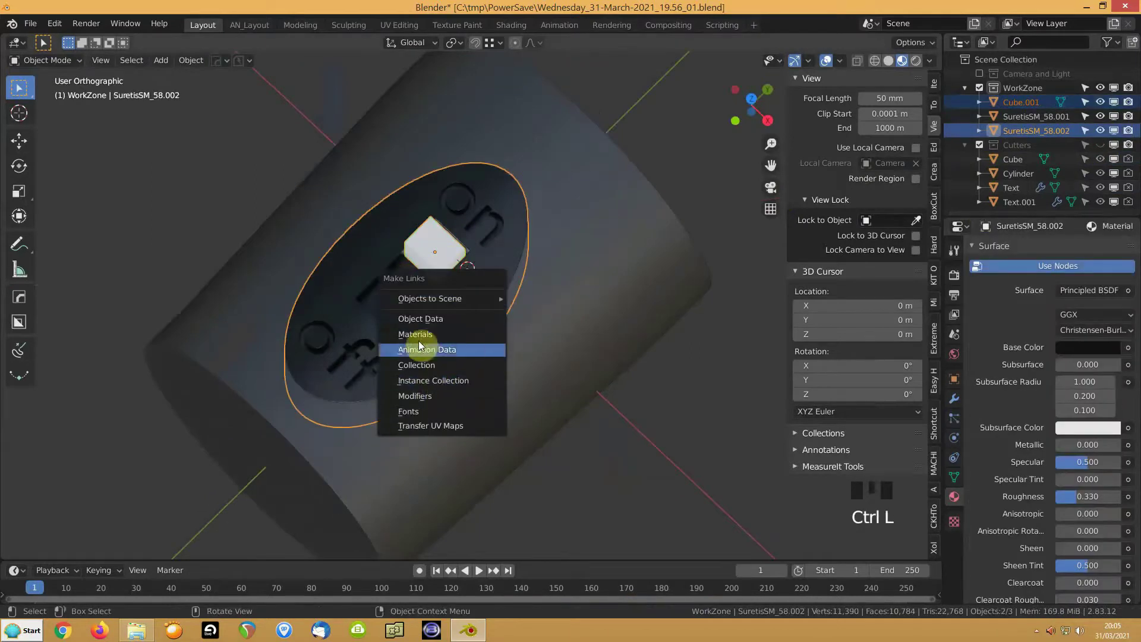
Step: Link the body's dark material onto the slider block
scroll(up, 3)
click(390, 219)
scroll(up, 3)
key(q)
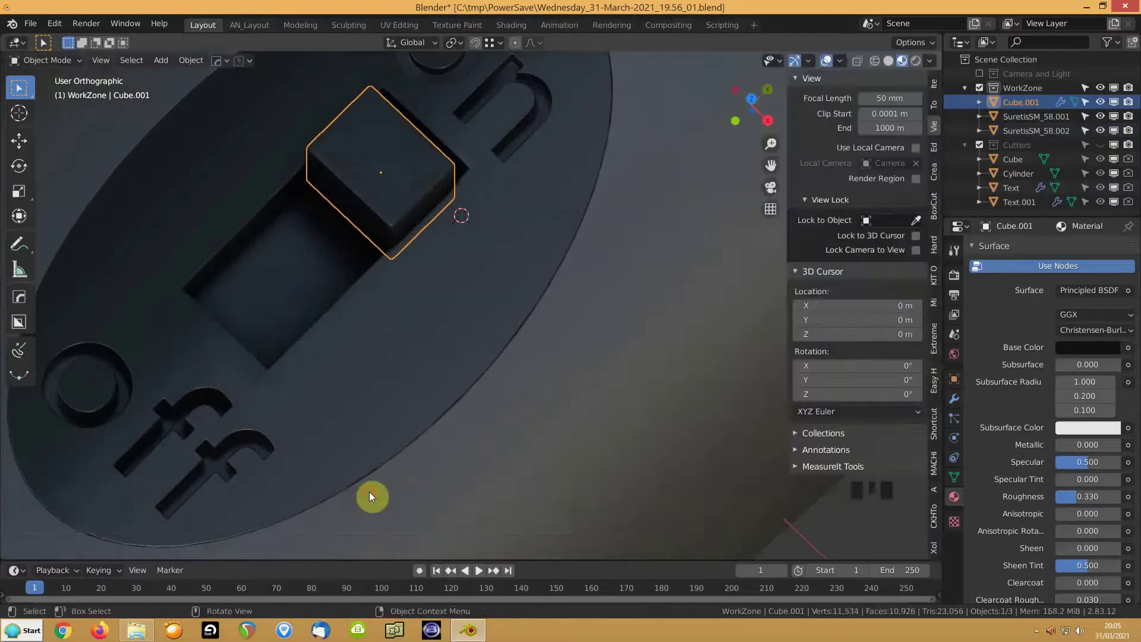
drag(442, 438, 399, 389)
Step: Shift the block along Y, lower it on Z into the slot, and apply its scale
key(g)
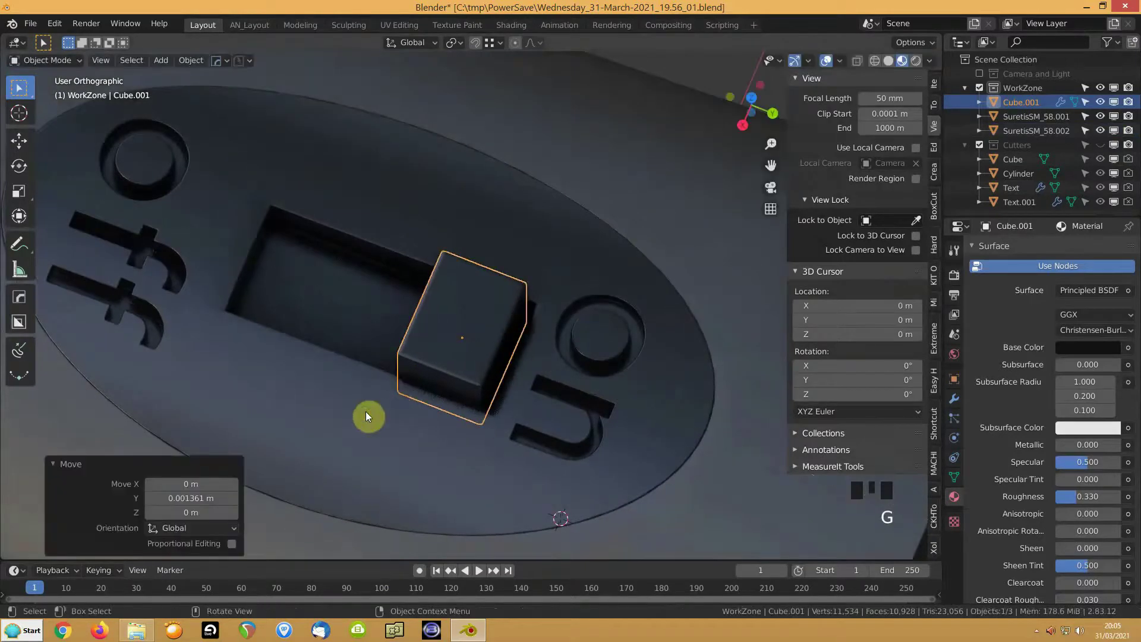
drag(415, 376, 257, 375)
key(g)
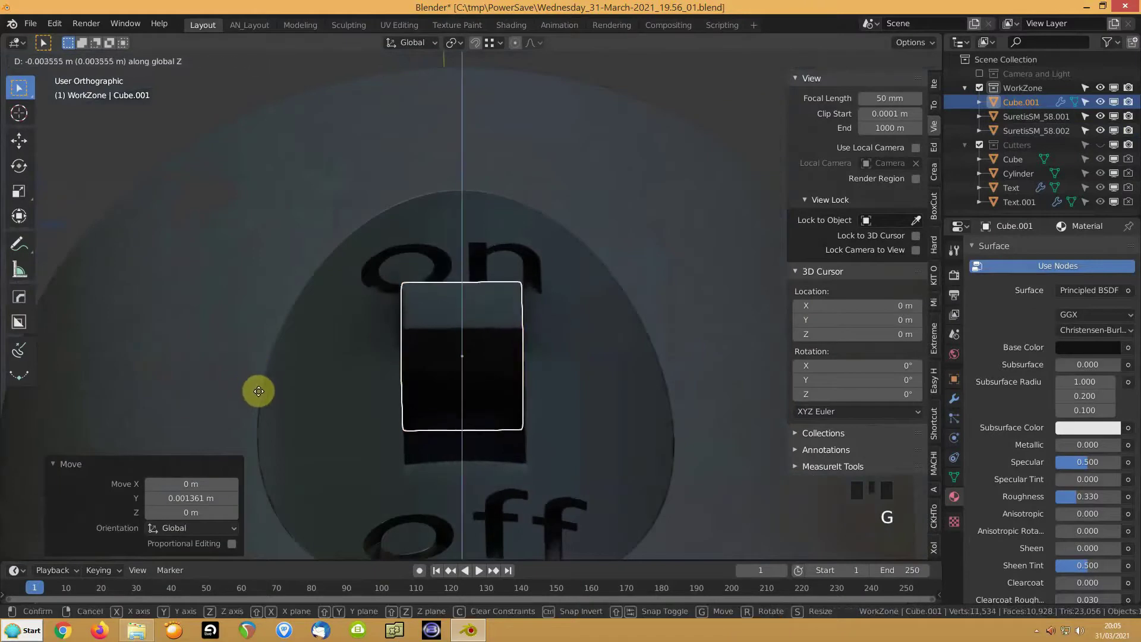
drag(234, 382, 433, 368)
key(ctrl+a)
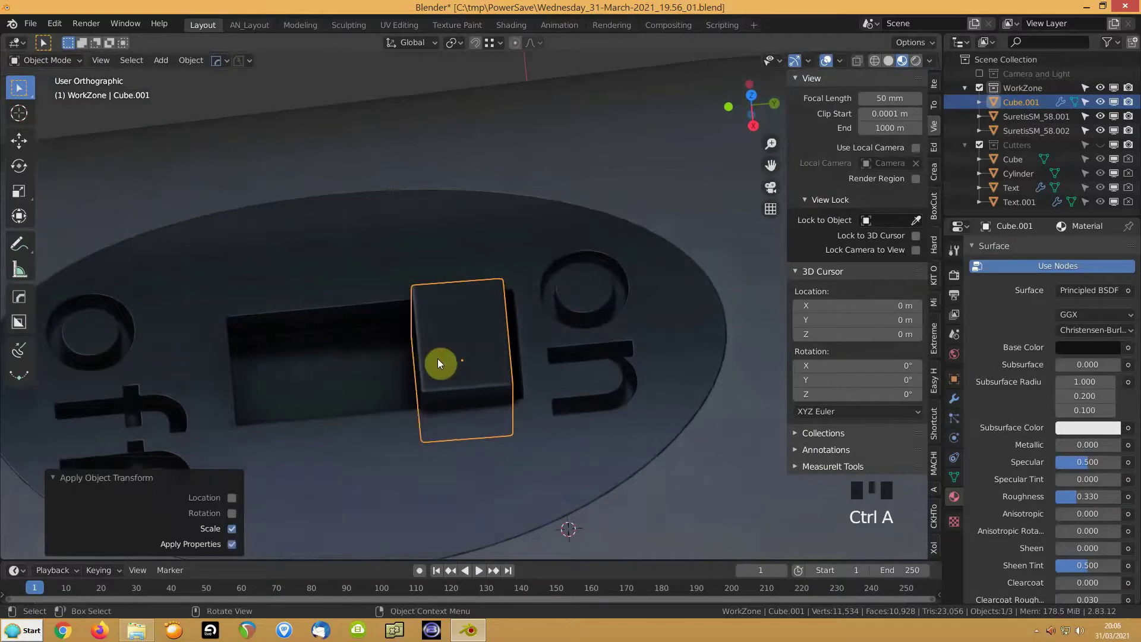
Step: Loop-cut the slider block's top with six cuts and bevel the new edges into thin strips
key(Tab)
key(ctrl+r)
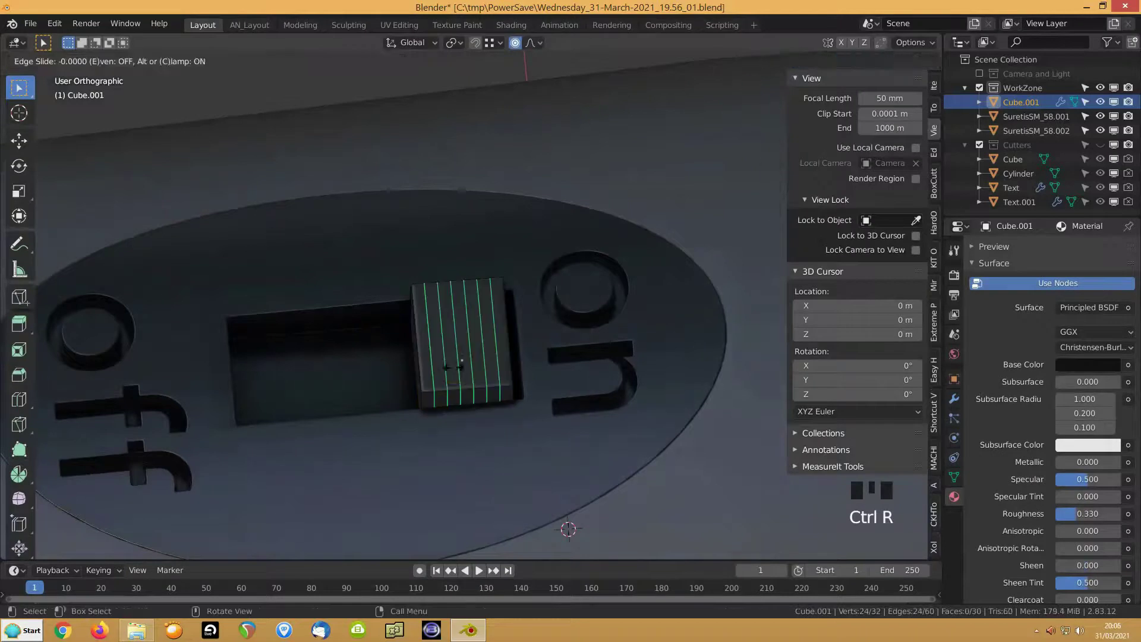
scroll(up, 3)
scroll(up, 3)
scroll(up, 3)
key(2)
key(ctrl+b)
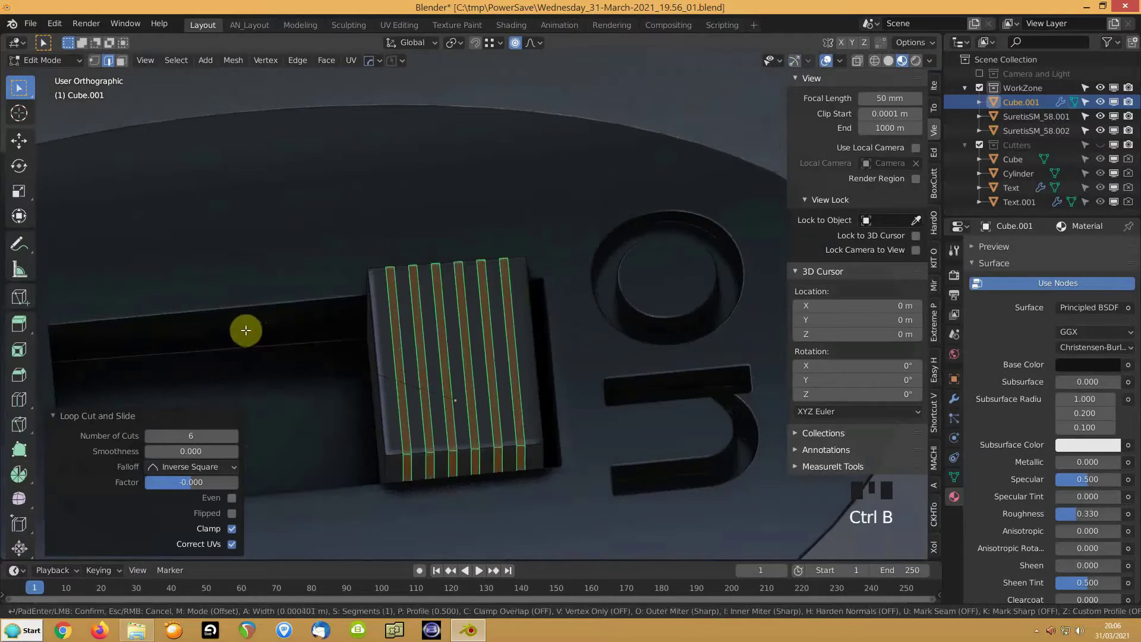
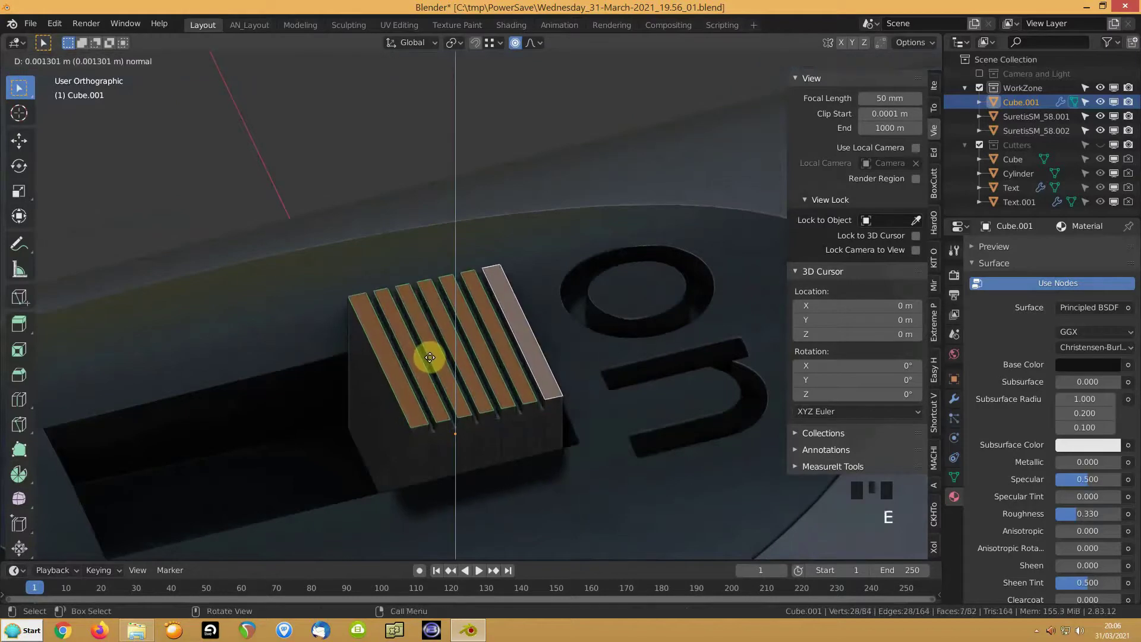
Step: Extrude alternate strips along their normals to form parallel grip grooves, then leave Edit Mode
key(Tab)
drag(380, 373, 410, 416)
key(Tab)
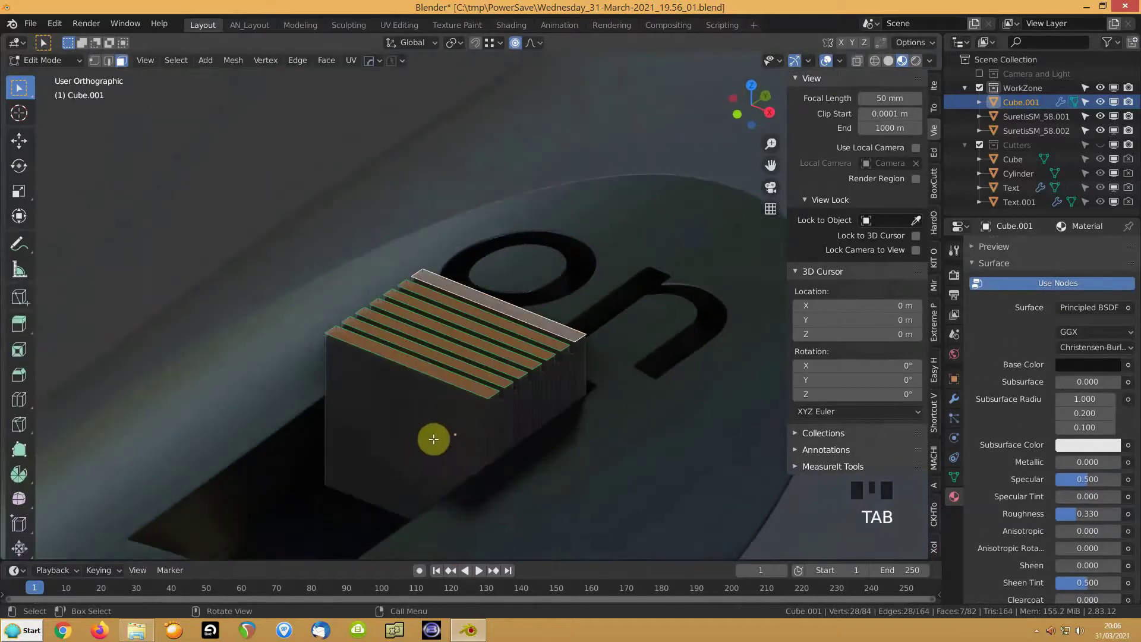
key(ctrl+r)
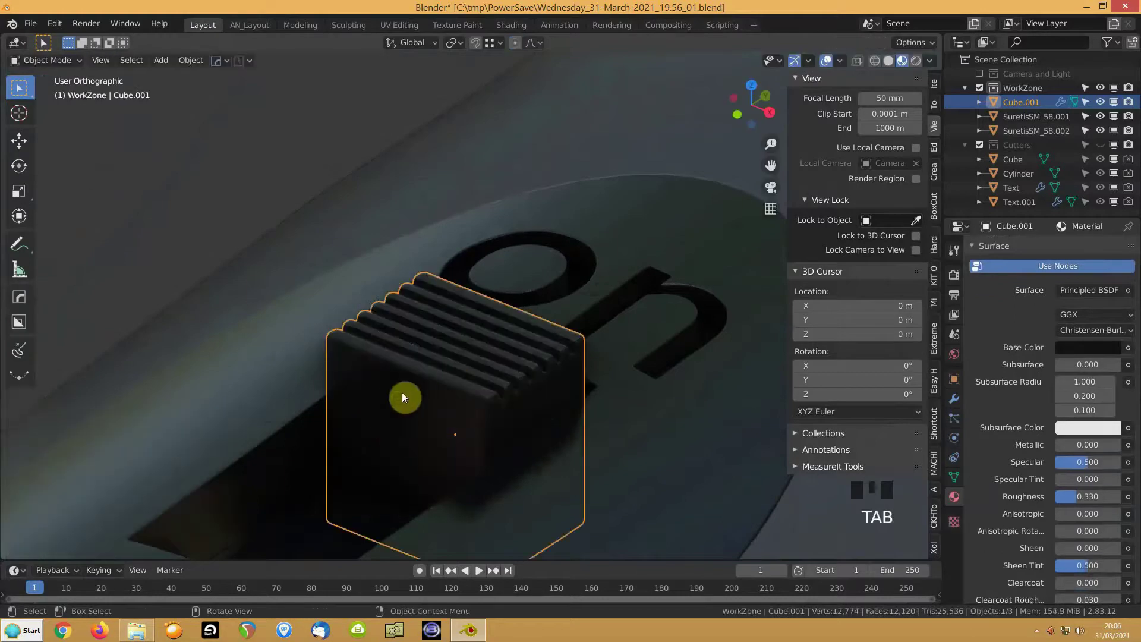
Step: From a side view, give the slider block a small four-segment Hardops bevel and confirm it
drag(404, 372, 329, 371)
scroll(up, 3)
click(446, 383)
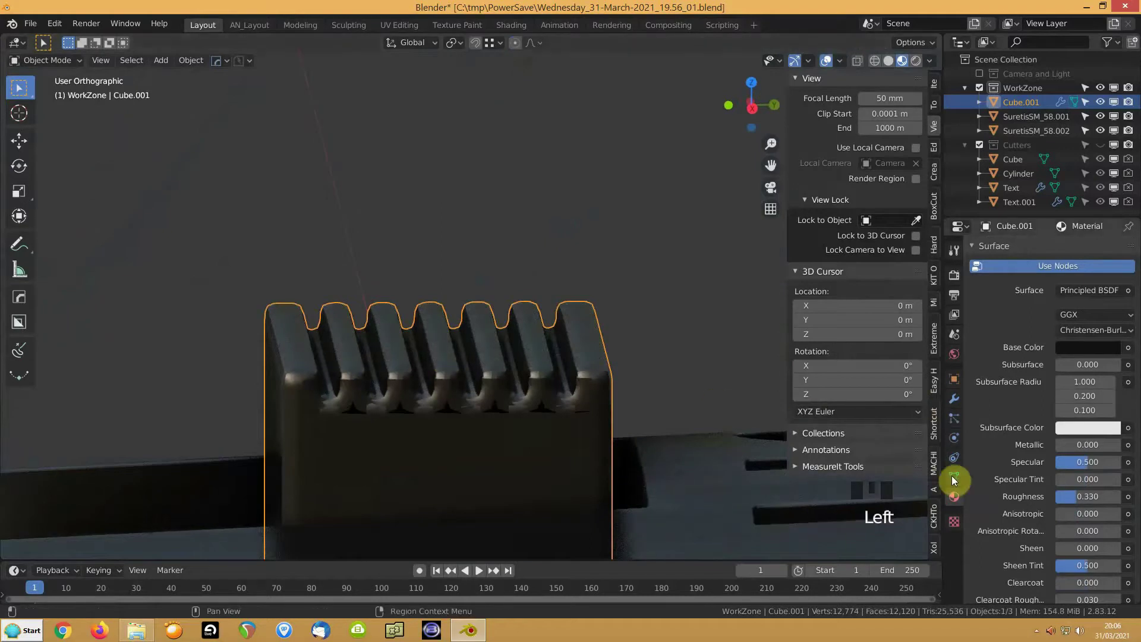
key(q)
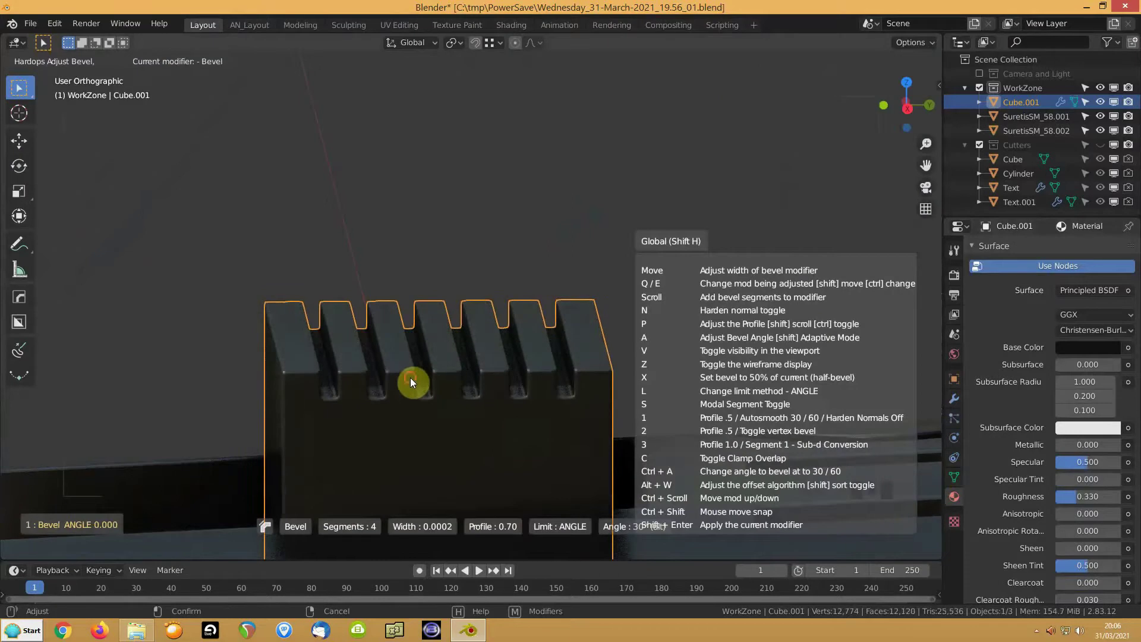
drag(436, 423, 457, 433)
scroll(down, 3)
click(336, 430)
Step: Inspect the bevelled knob seated in the badge slot up close, then select the microphone body
scroll(down, 3)
drag(442, 510, 419, 472)
scroll(up, 3)
scroll(down, 3)
drag(437, 407, 251, 429)
click(251, 429)
drag(320, 360, 375, 354)
scroll(up, 3)
click(350, 344)
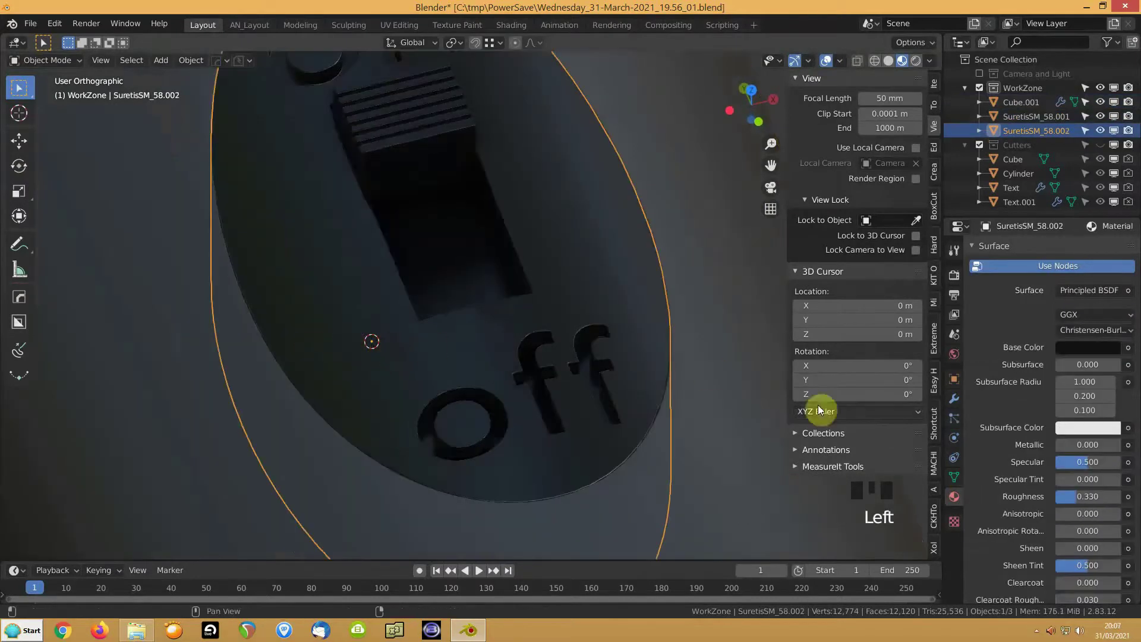
Step: Show the body's Bev modifier (0.0002 m offset, five segments) and bring up the Hardops Q menu
click(951, 405)
scroll(up, 3)
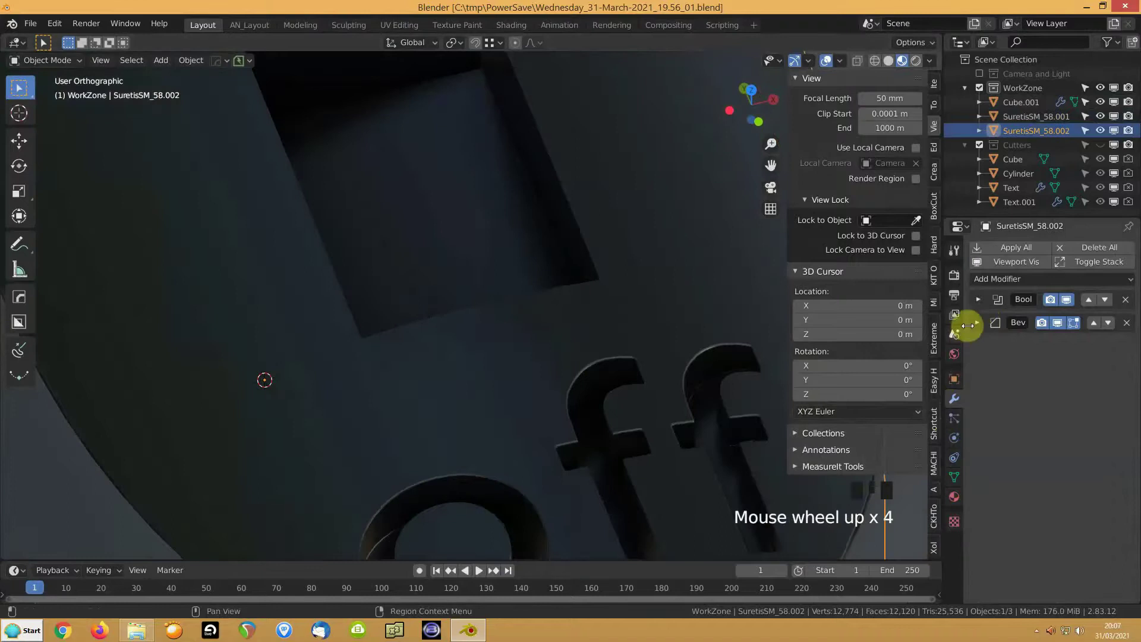
click(982, 329)
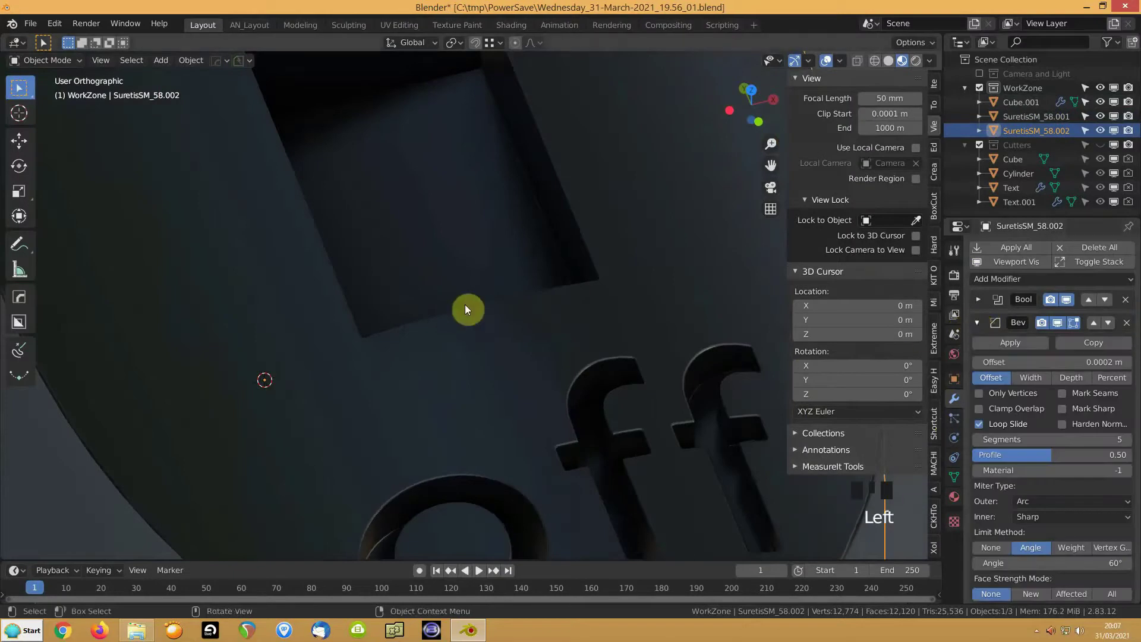
key(q)
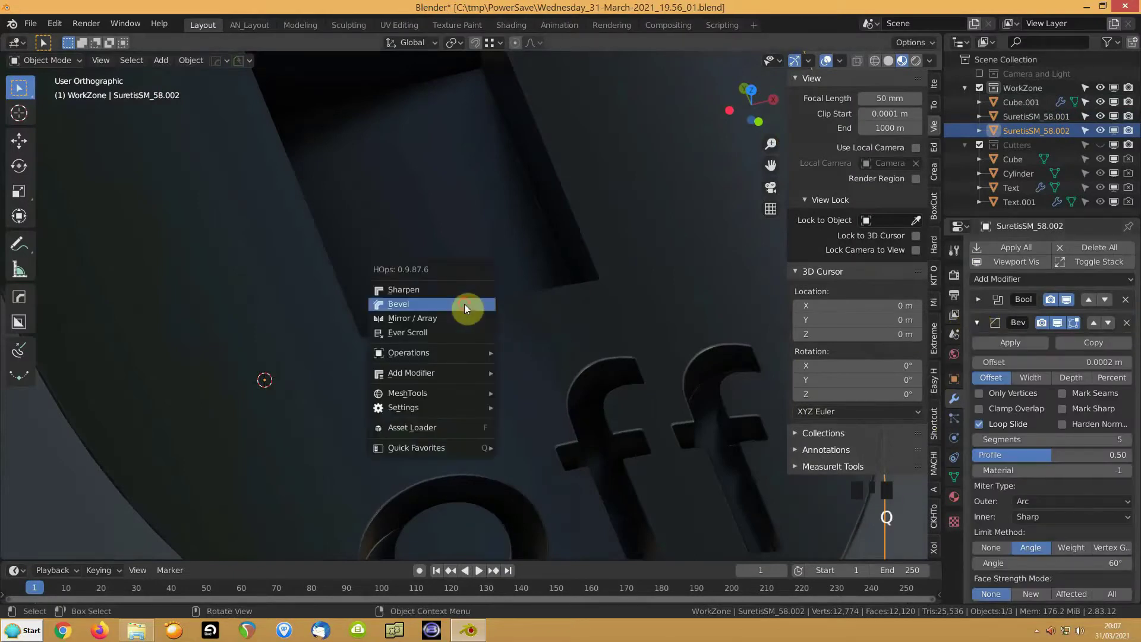
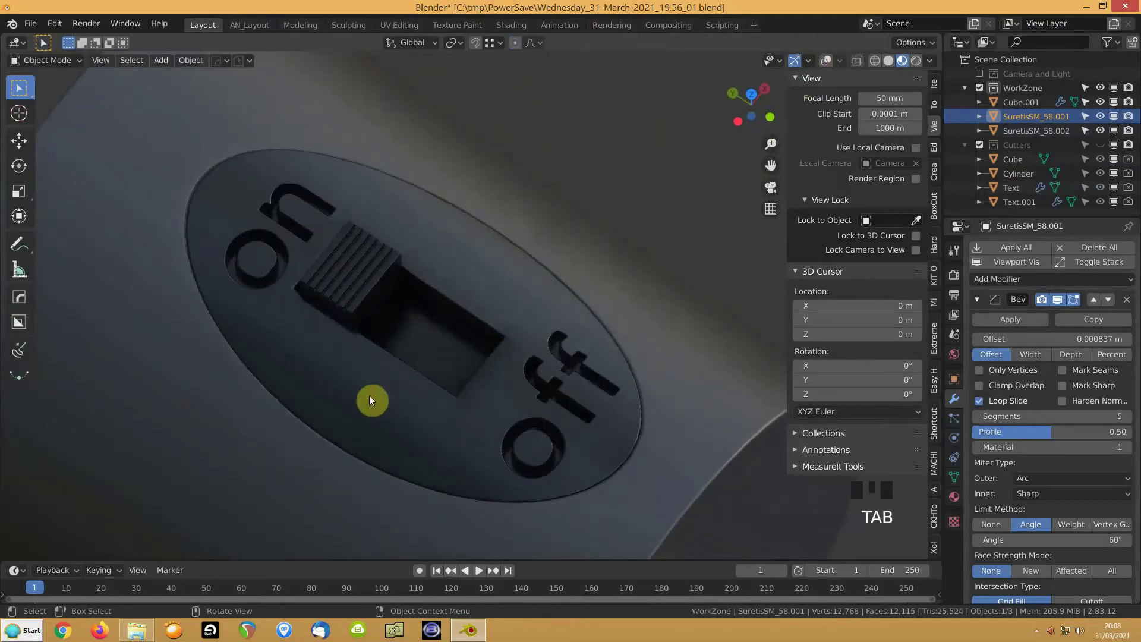
Step: Select the badge object and enter Edit Mode on its mesh
click(832, 66)
scroll(down, 3)
click(348, 373)
key(Tab)
key(Tab)
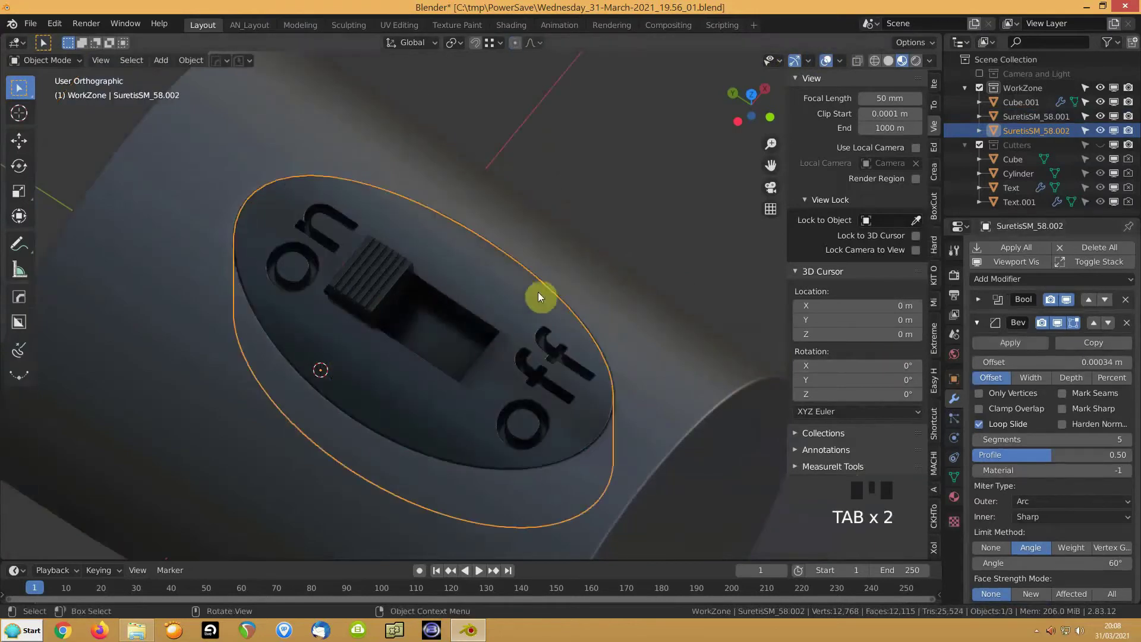
drag(982, 301, 432, 361)
key(Tab)
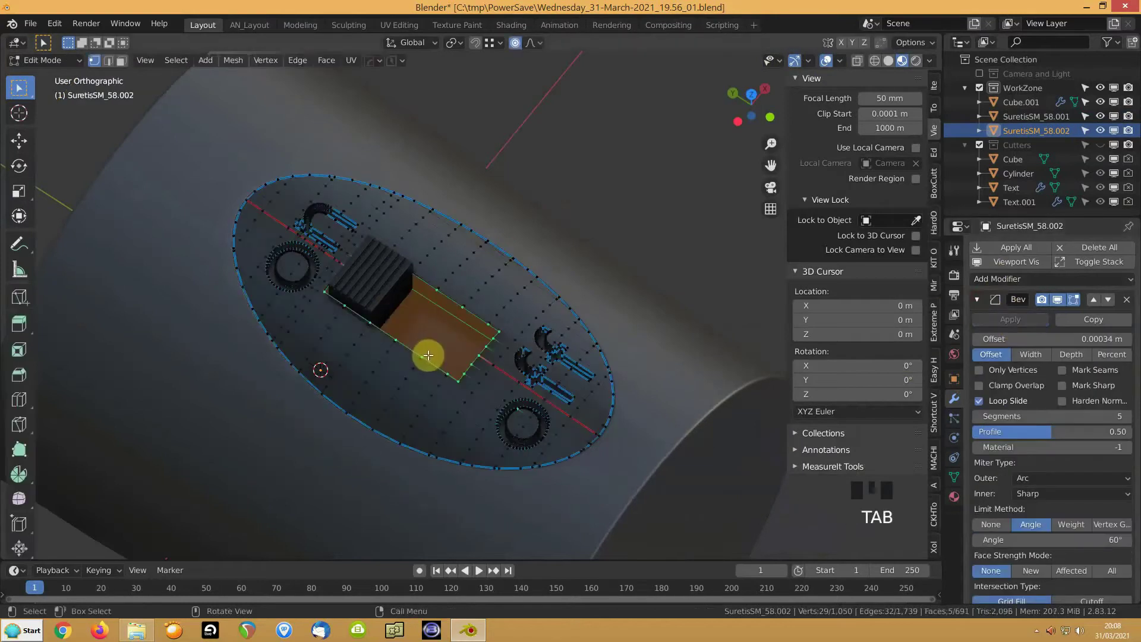
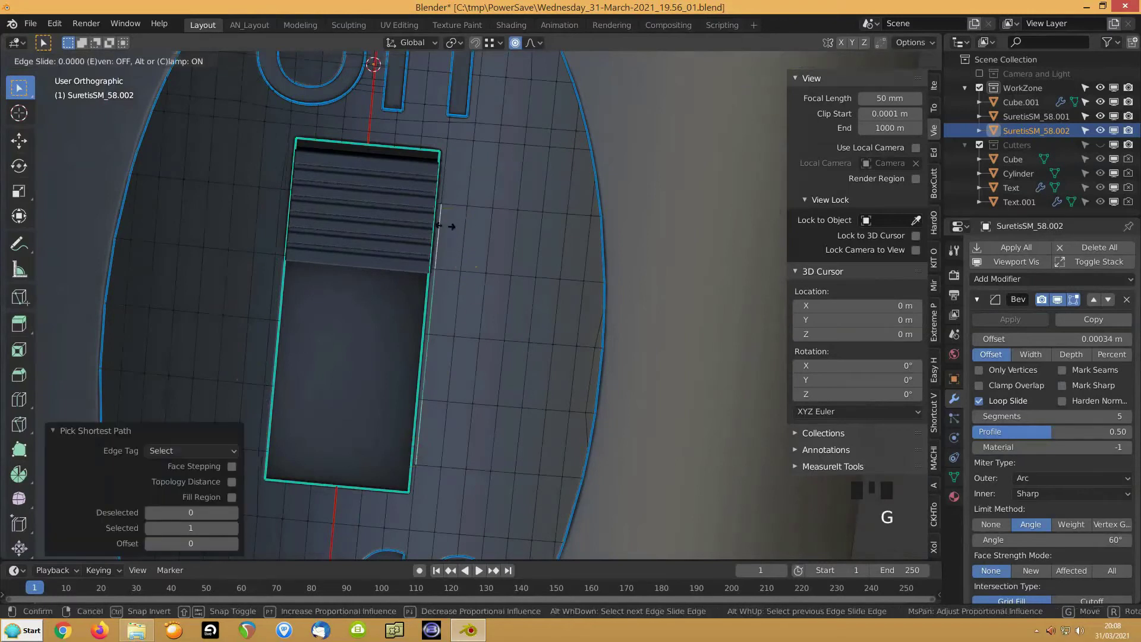
Step: Edge-slide the slot's edge loop to fit the ridged slider, confirm, and pull back to view the whole microphone
key(Tab)
drag(372, 357, 296, 383)
scroll(down, 3)
click(195, 406)
drag(270, 380, 359, 417)
scroll(down, 3)
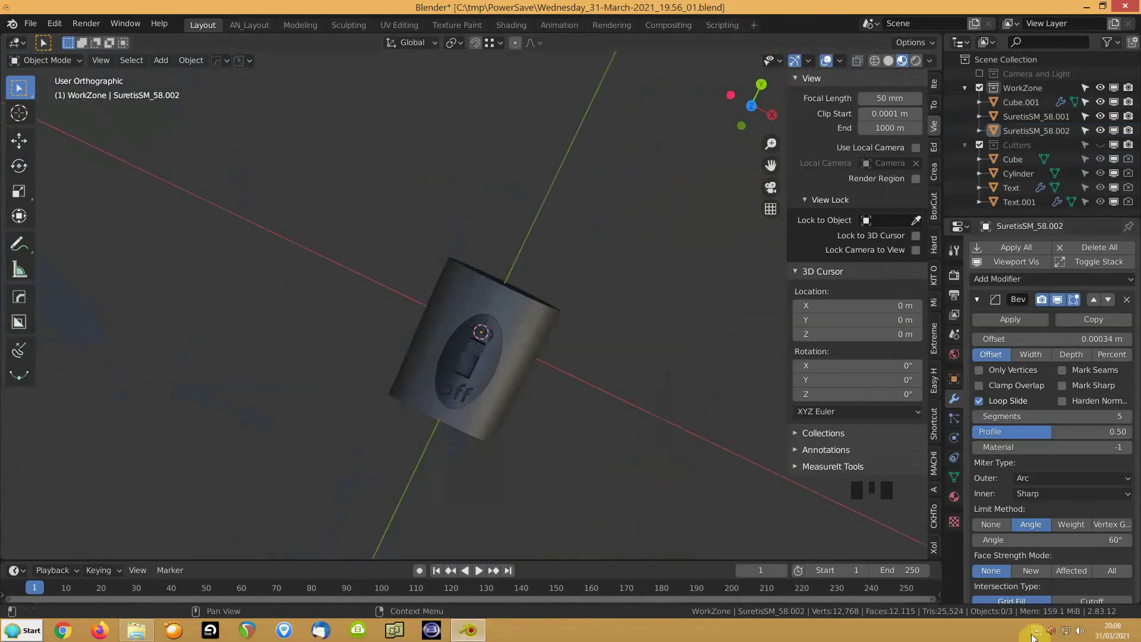